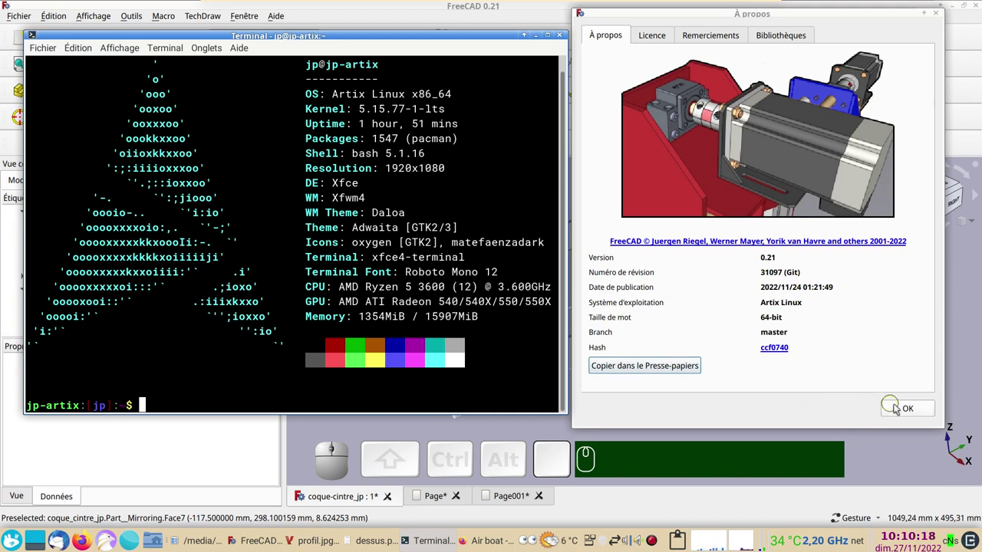
# Dismiss the About FreeCAD version dialog with OK.
pyautogui.click(908, 411)
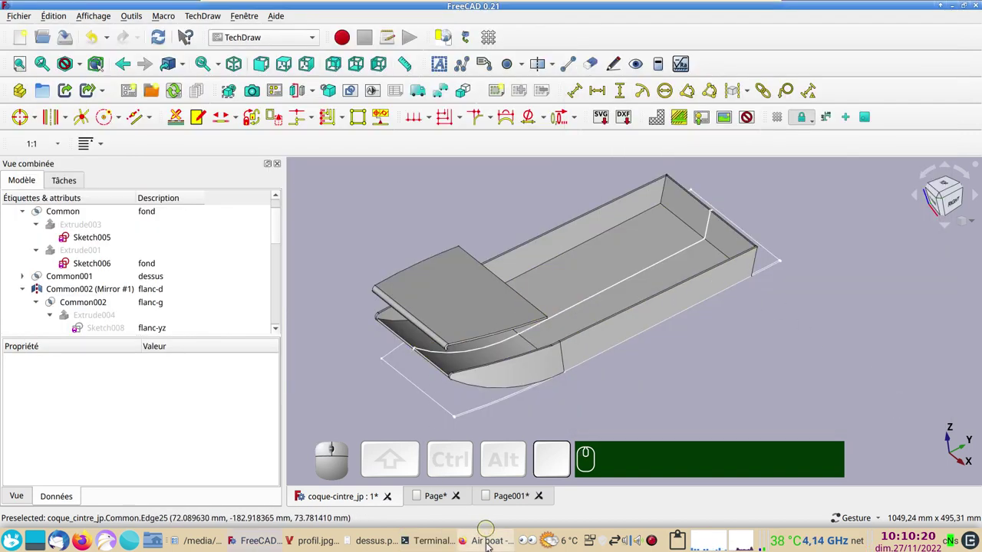
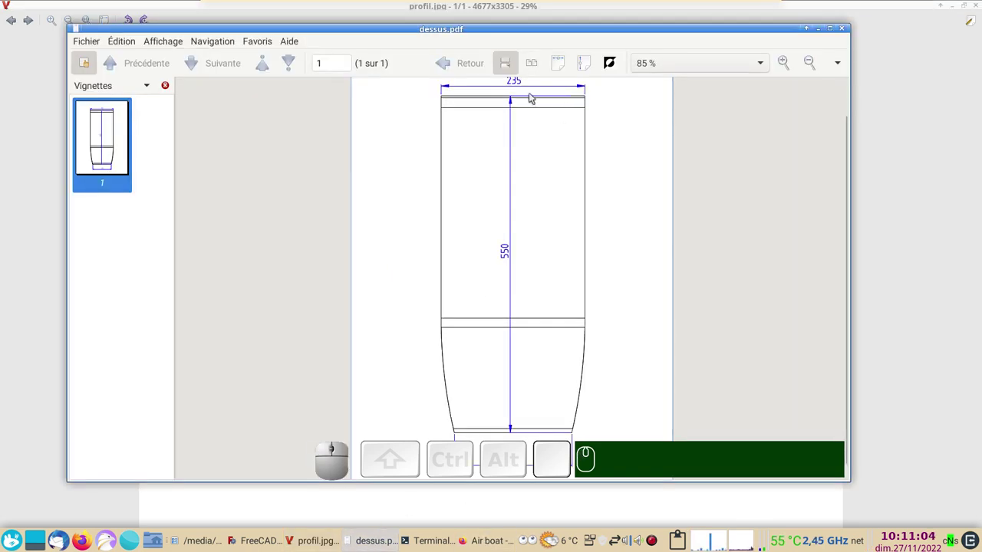
pyautogui.scroll(-3)
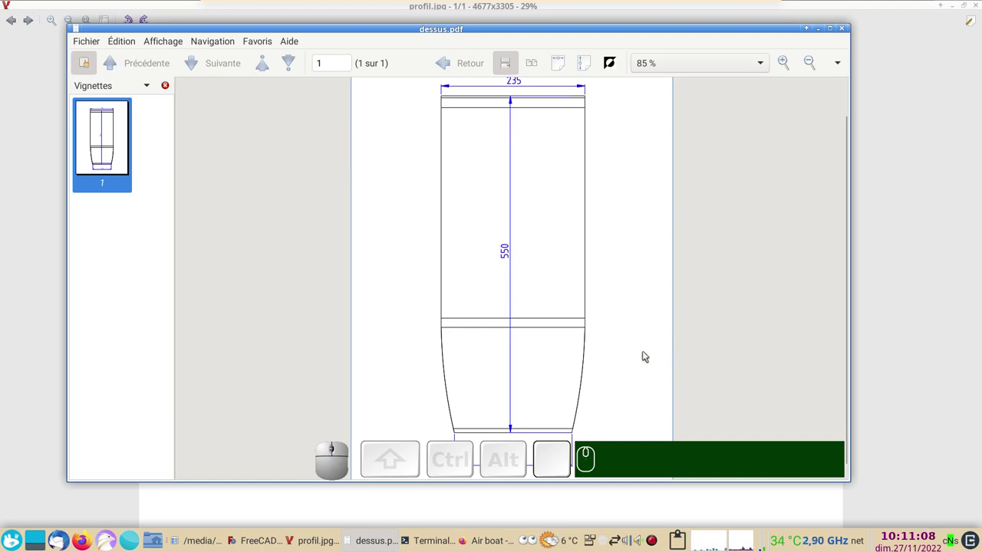
pyautogui.moveTo(643, 352); pyautogui.dragTo(690, 199)
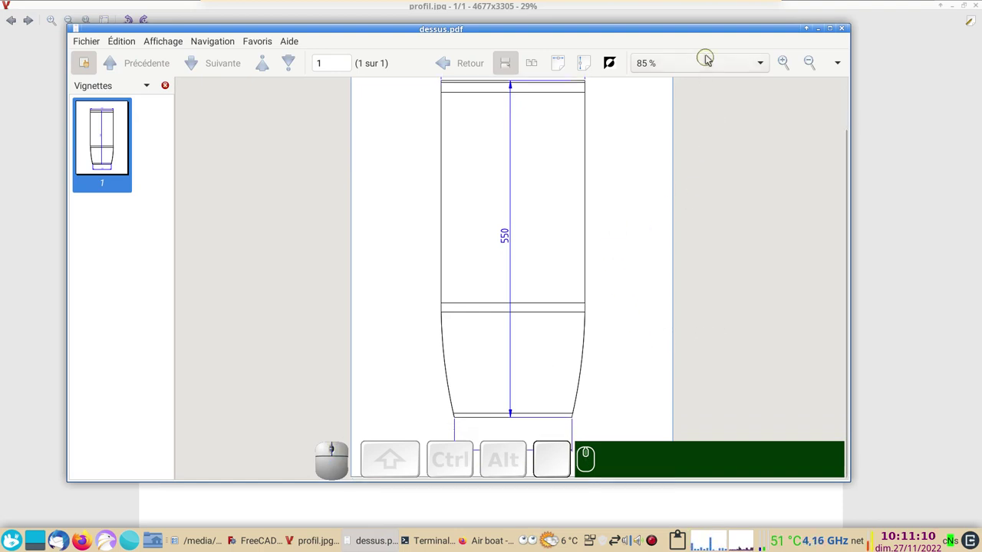
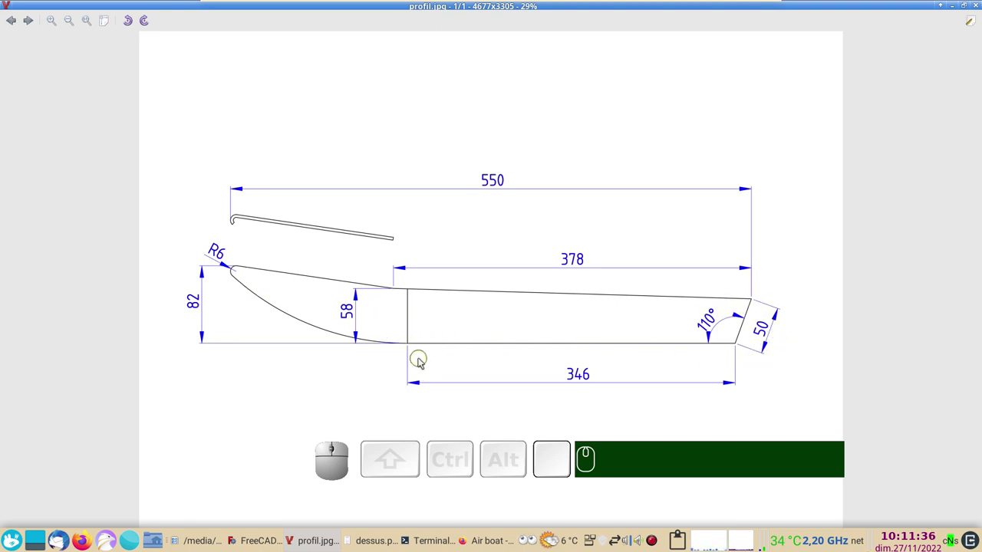
# Nudge the view while returning from the profile image to the FreeCAD hull model.
pyautogui.moveTo(714, 375); pyautogui.dragTo(688, 386)
pyautogui.moveTo(688, 385); pyautogui.dragTo(701, 404)
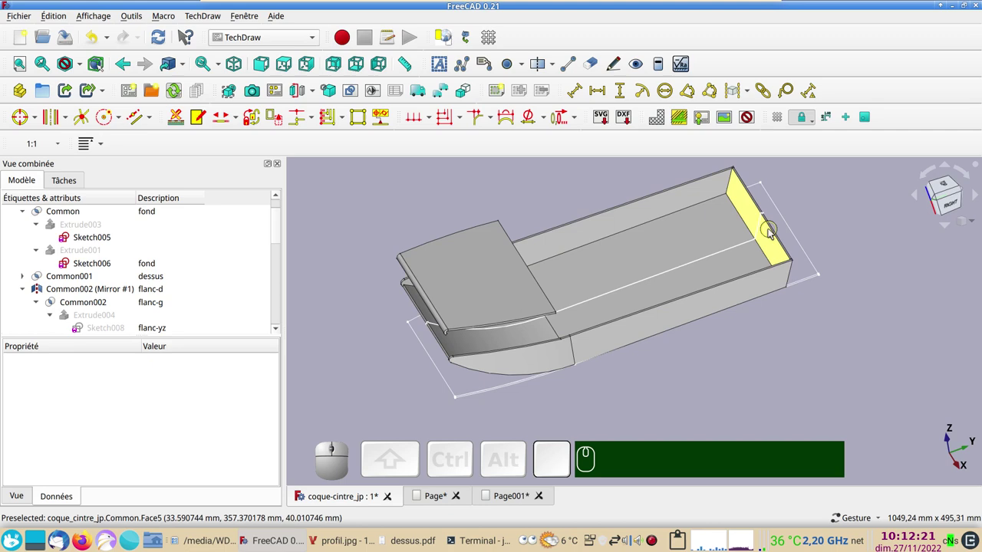
# Select the Common (fond) bottom piece and inspect the hull's bottom and sides from angled and top views.
pyautogui.click(768, 248)
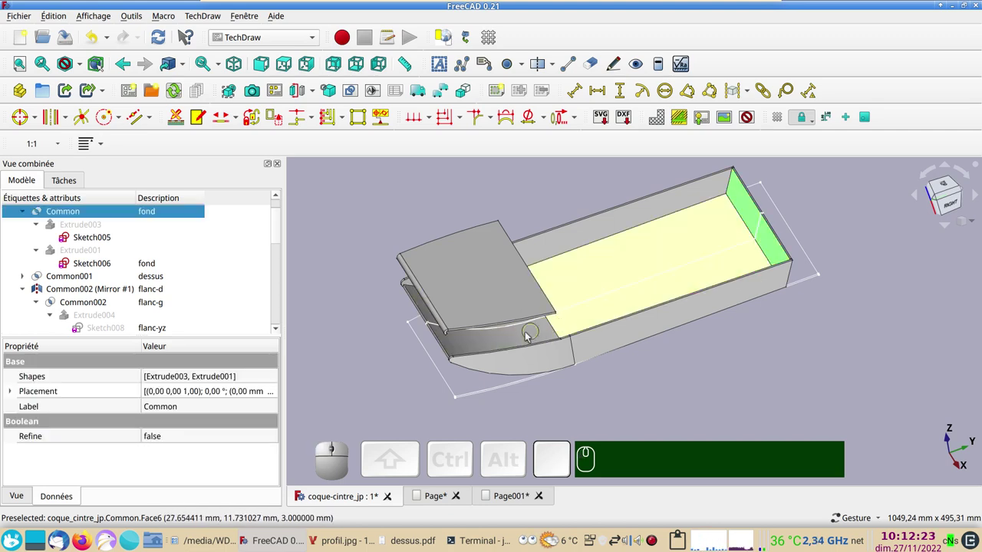
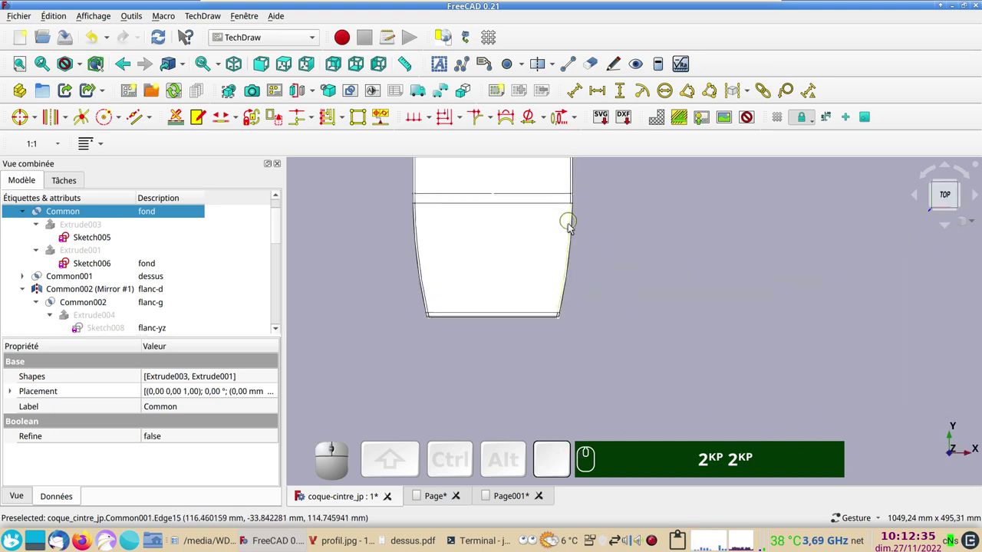
pyautogui.click(702, 364)
pyautogui.moveTo(788, 378); pyautogui.dragTo(677, 317)
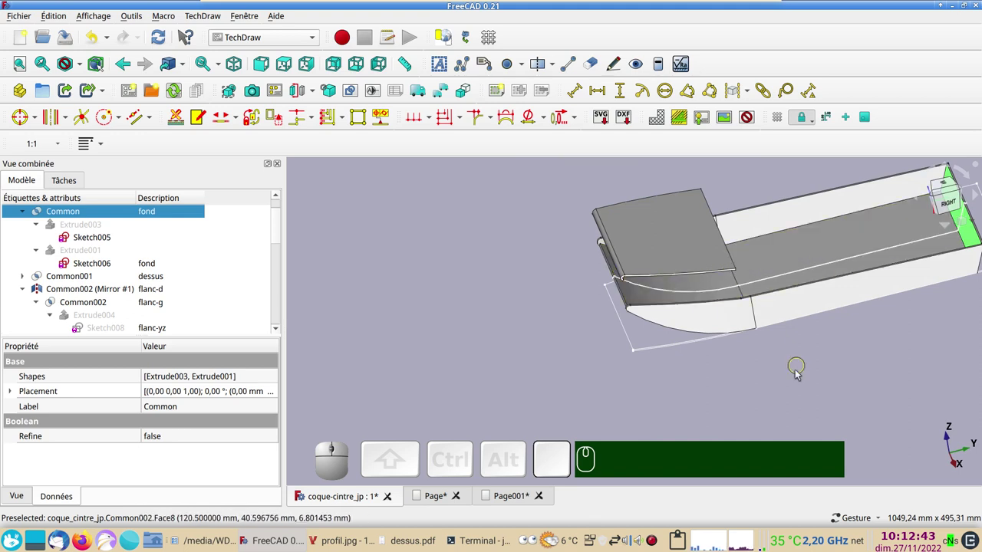
pyautogui.scroll(-3)
pyautogui.moveTo(782, 382); pyautogui.dragTo(664, 379)
pyautogui.moveTo(779, 351); pyautogui.dragTo(638, 256)
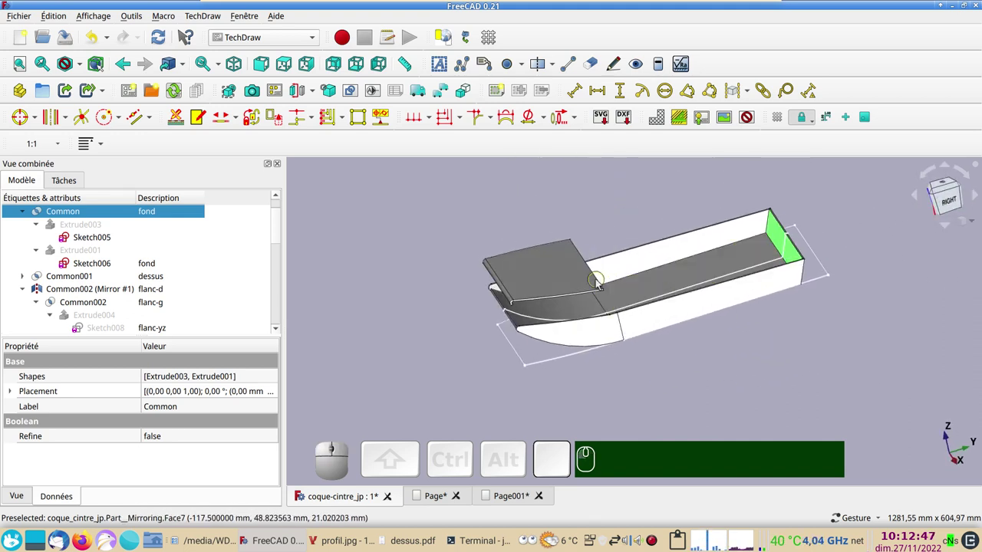
pyautogui.moveTo(717, 349); pyautogui.dragTo(645, 341)
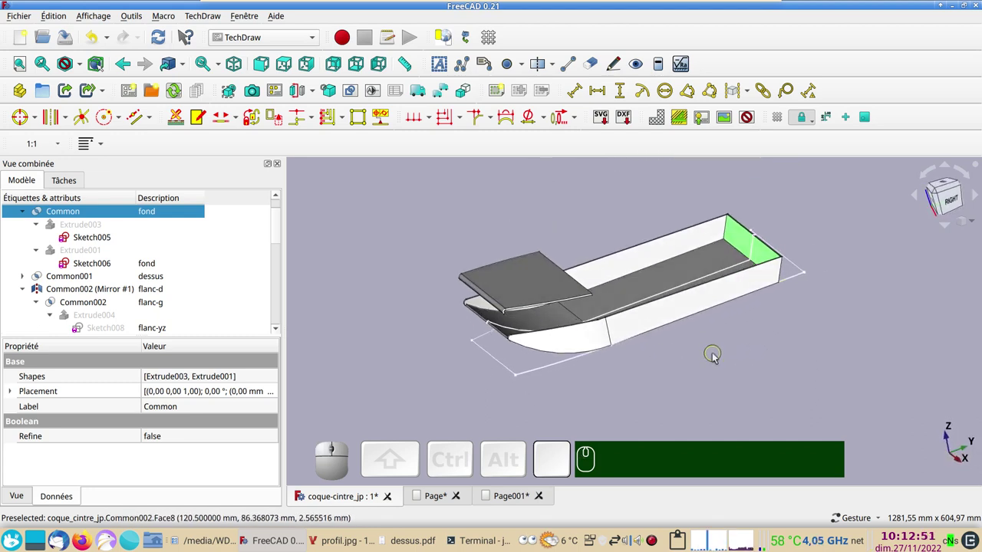
pyautogui.scroll(3)
pyautogui.moveTo(729, 363); pyautogui.dragTo(736, 385)
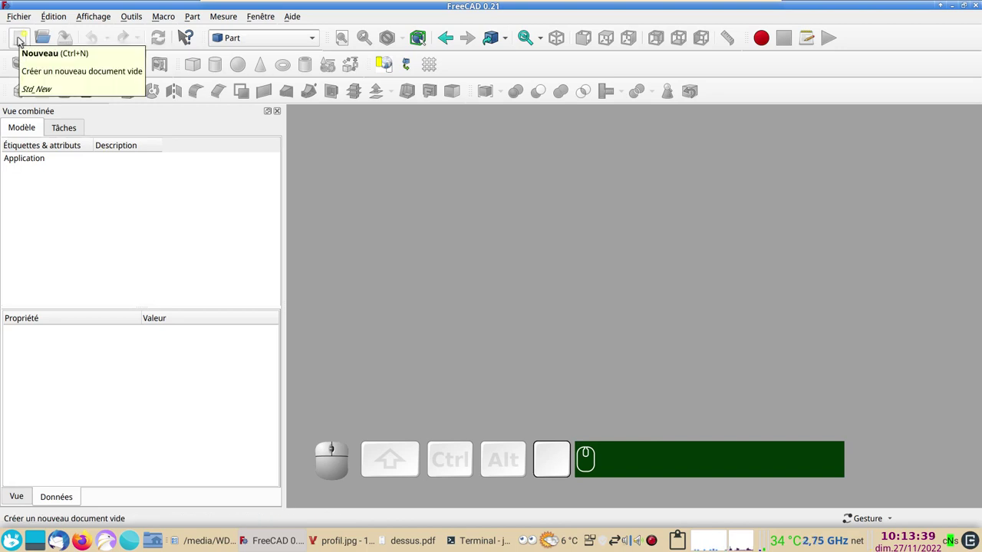
# Start a new empty document and switch to the Image workbench.
pyautogui.click(23, 41)
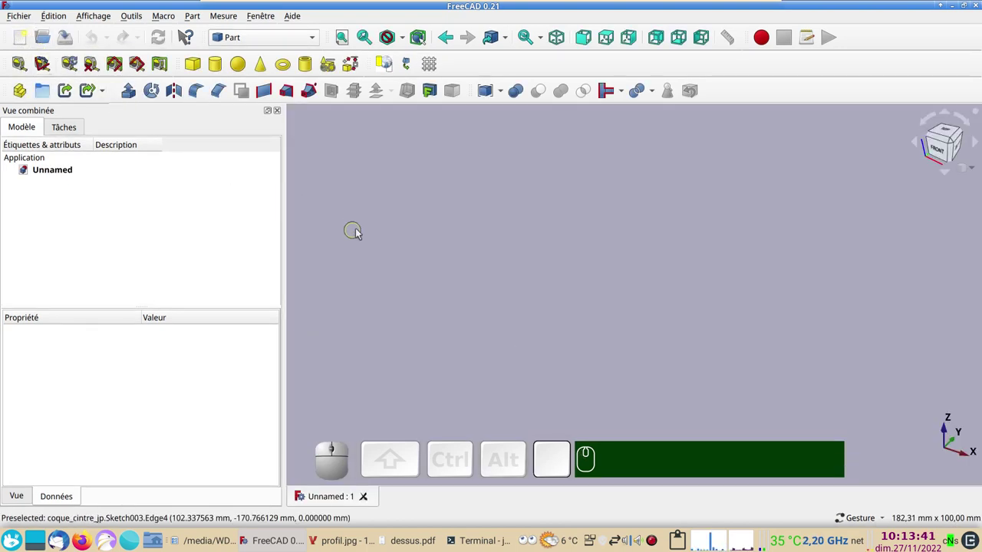
pyautogui.click(318, 44)
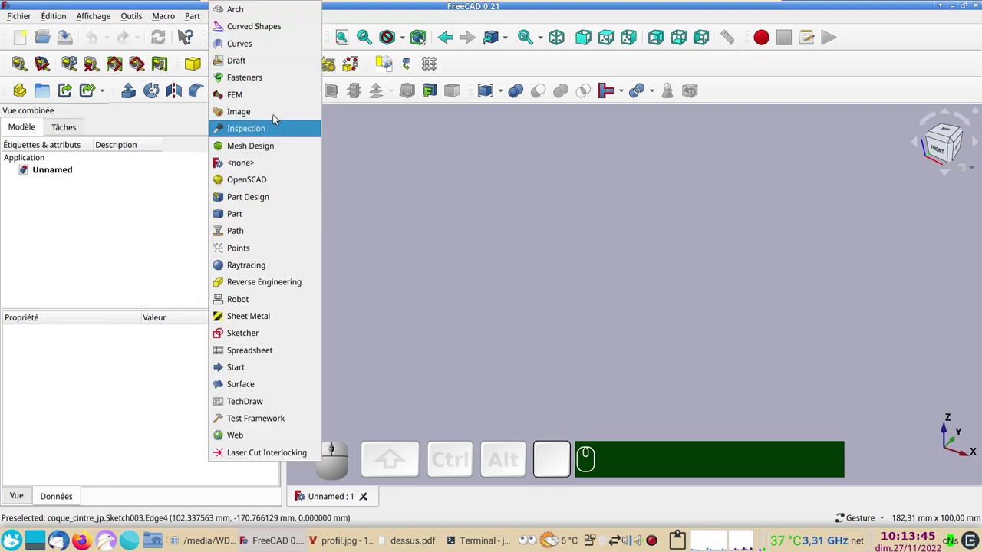
pyautogui.click(275, 113)
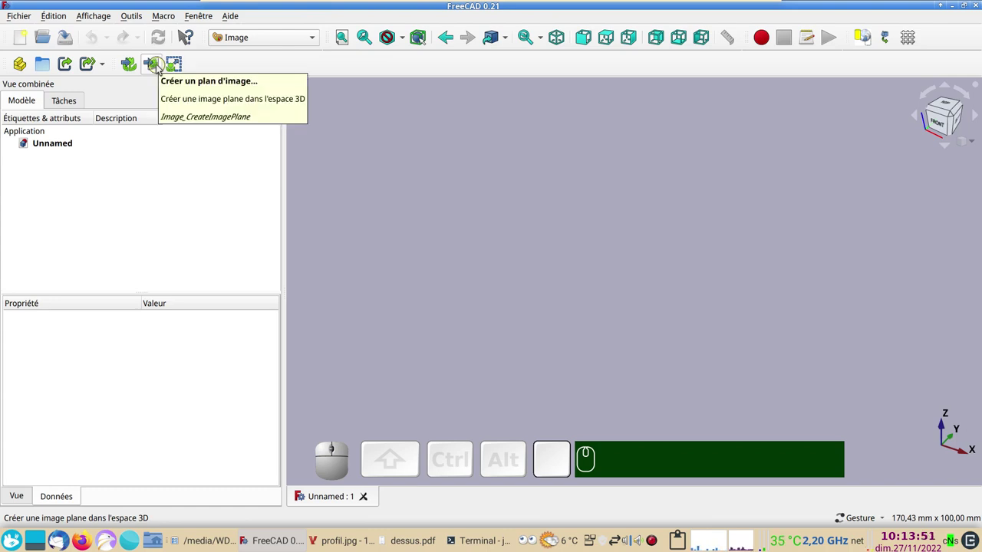
# Create an image plane from the side-profile drawing file, standing in the YZ plane.
pyautogui.click(157, 68)
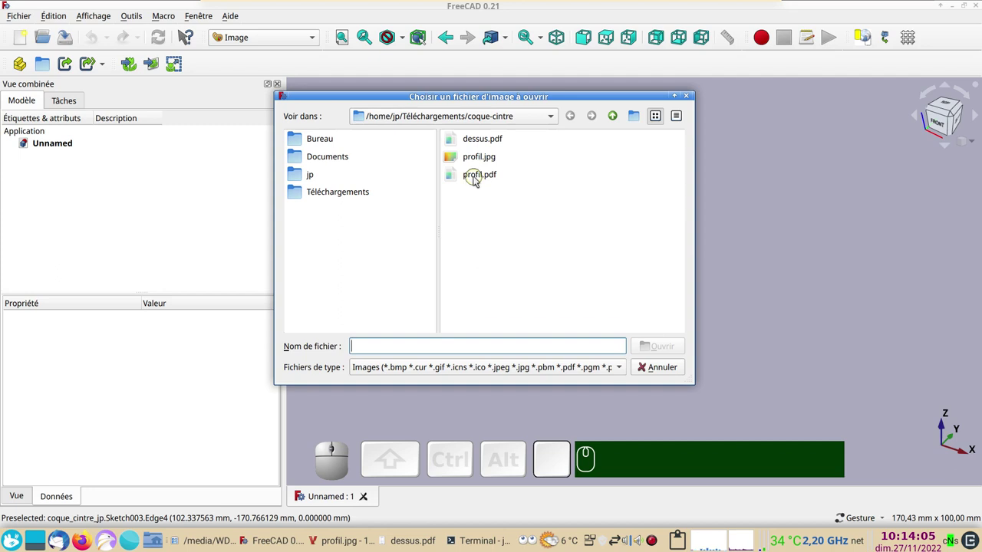
pyautogui.click(467, 160)
pyautogui.click(651, 348)
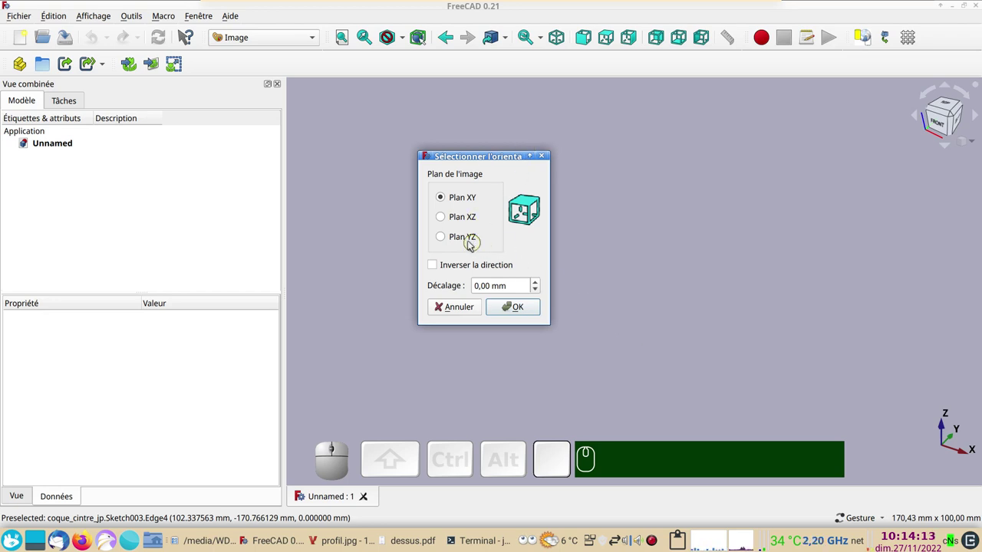
pyautogui.click(453, 243)
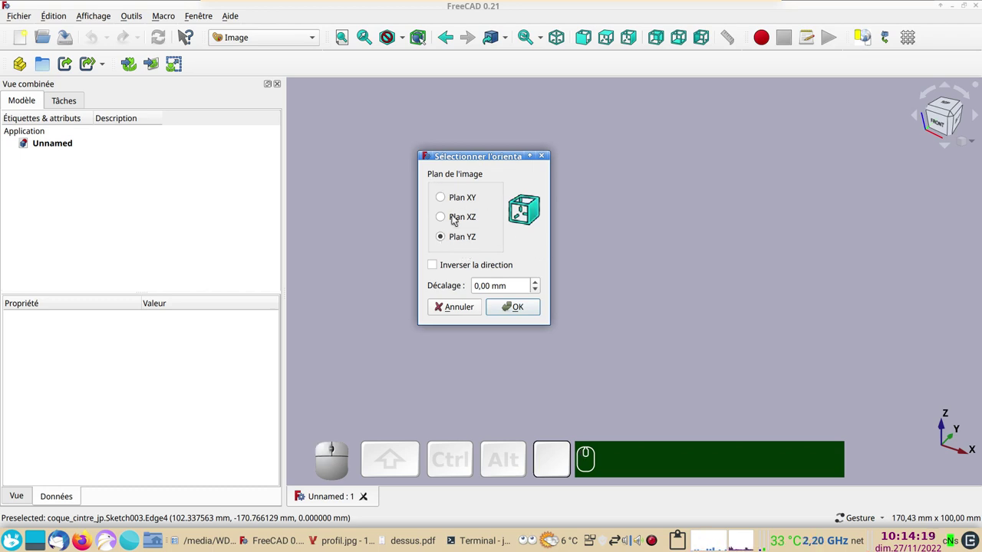
pyautogui.click(517, 308)
pyautogui.scroll(-3)
pyautogui.press('KP_0')
pyautogui.moveTo(709, 378); pyautogui.dragTo(568, 326)
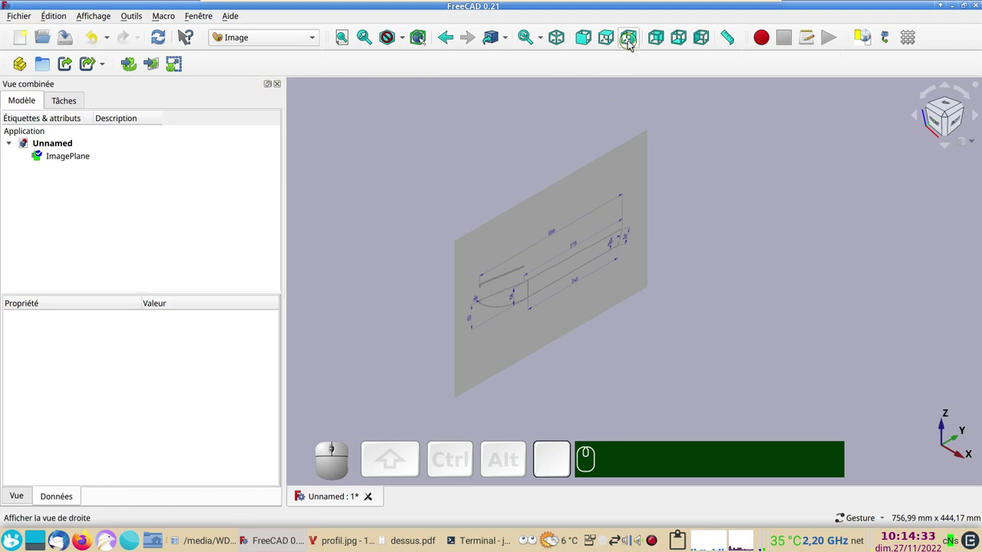
# View the image plane from the Right and zoom in on its 378, 346 and 110° dimensions.
pyautogui.click(633, 44)
pyautogui.scroll(3)
pyautogui.moveTo(747, 304); pyautogui.dragTo(721, 311)
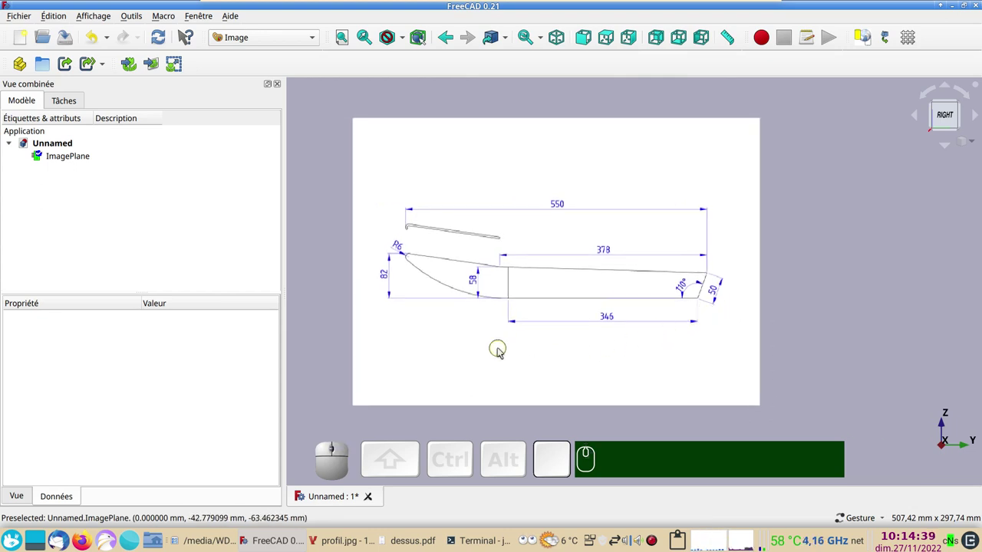
pyautogui.scroll(3)
pyautogui.rightClick(610, 358)
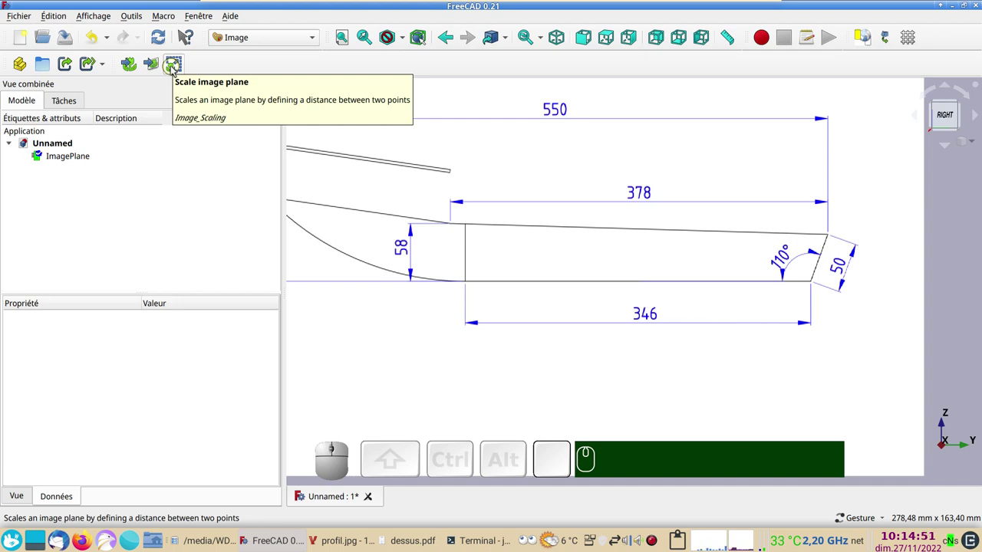
# Start Scale image plane and pick both ends of the bottom line under the 346 dimension.
pyautogui.click(174, 68)
pyautogui.moveTo(467, 235); pyautogui.dragTo(494, 295)
pyautogui.scroll(3)
pyautogui.rightClick(583, 328)
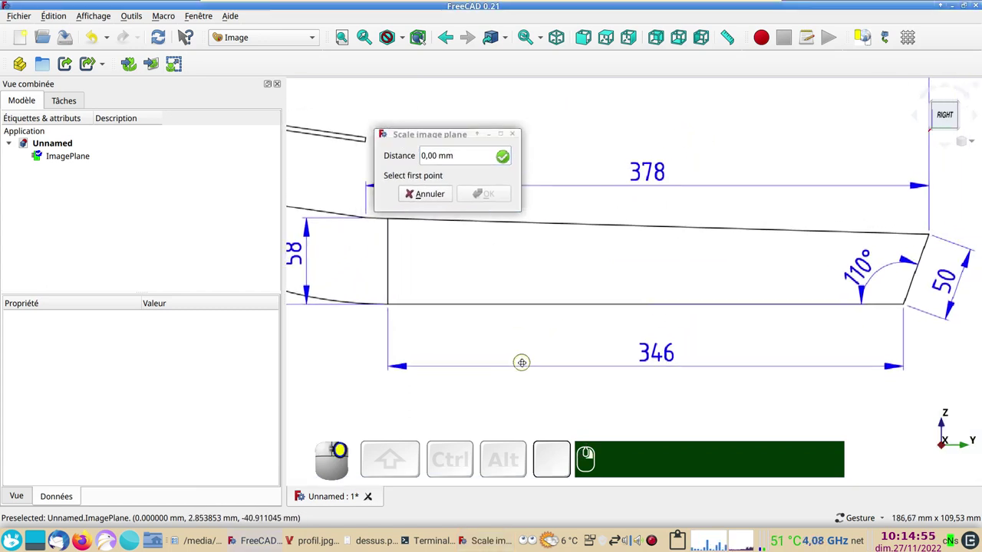
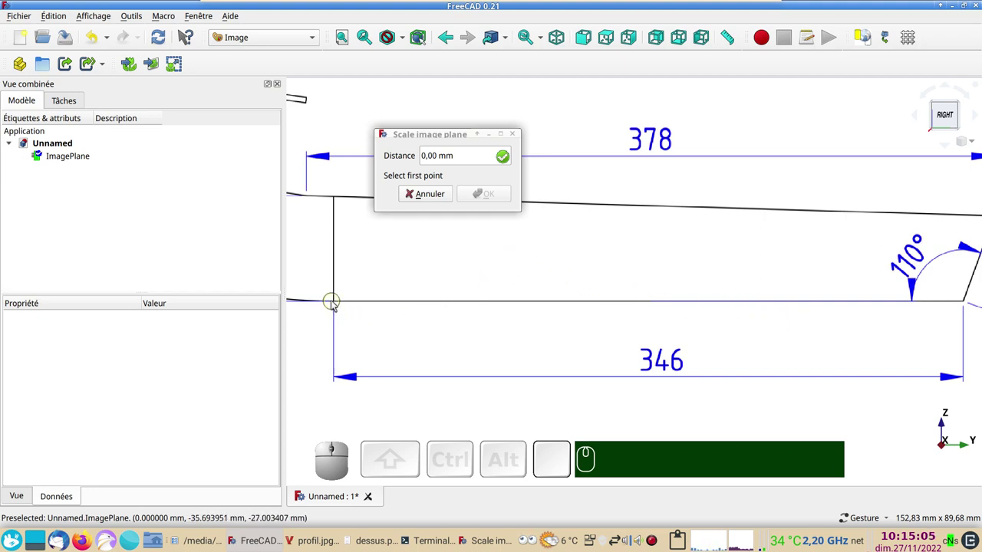
pyautogui.click(336, 305)
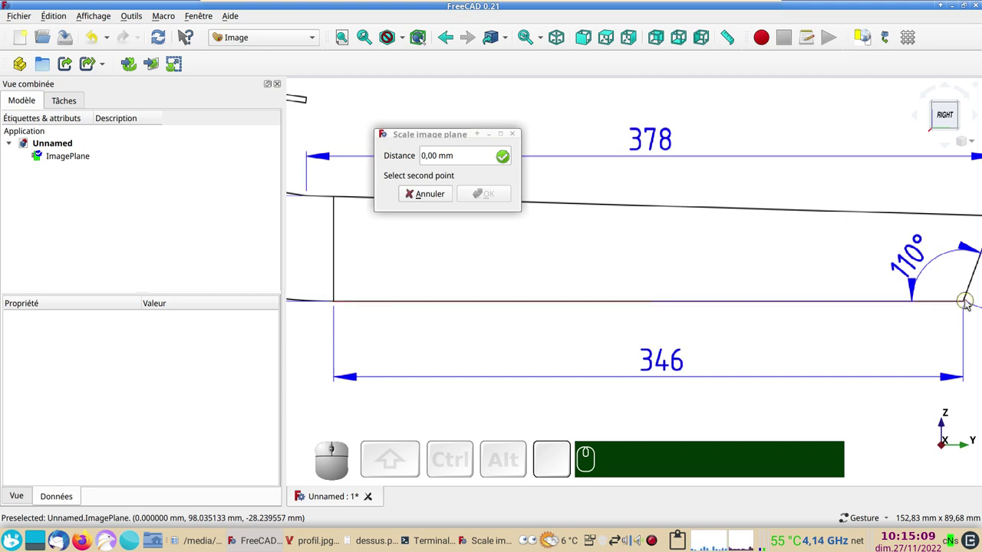
pyautogui.click(967, 303)
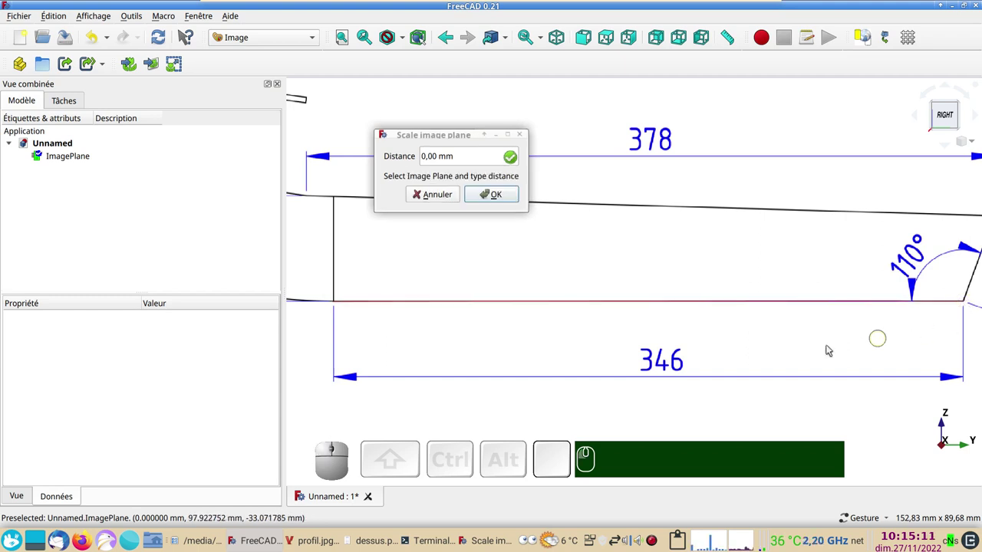
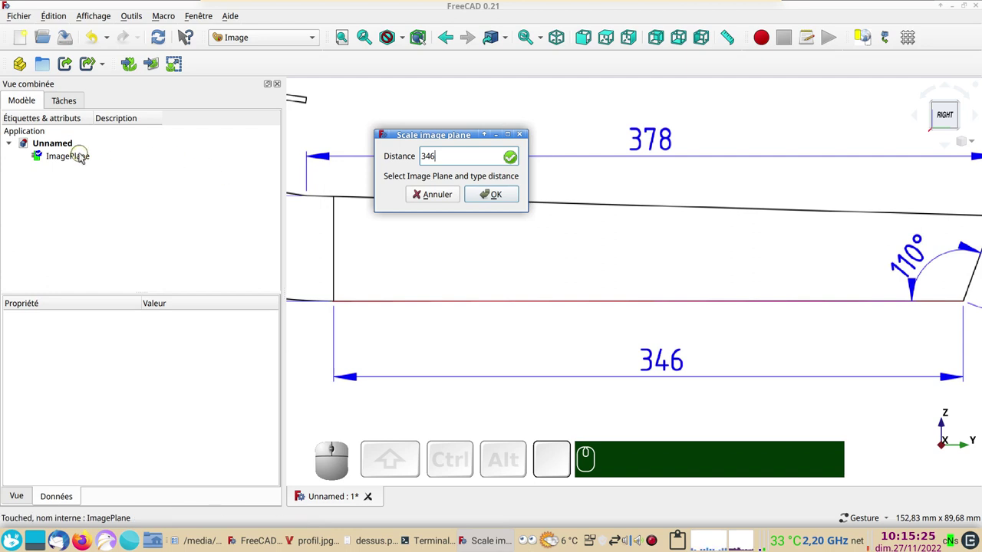
# Select ImagePlane and apply the 346 mm scaling, enlarging the drawing to 741 × 524 mm.
pyautogui.click(83, 158)
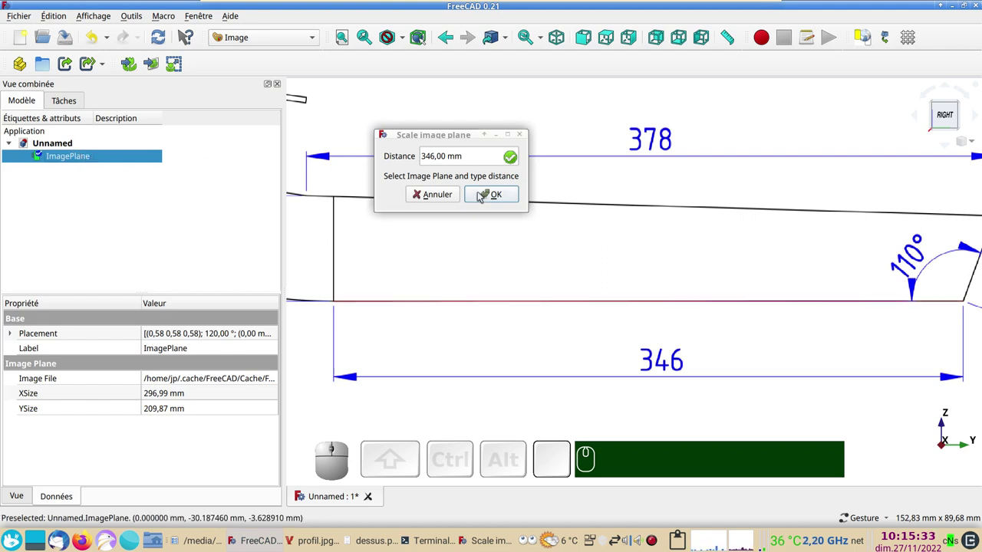
pyautogui.click(481, 196)
pyautogui.scroll(3)
pyautogui.rightClick(641, 341)
pyautogui.scroll(-3)
# Raise the ImagePlane's display transparency to roughly 80 percent and close the panel.
pyautogui.moveTo(461, 363); pyautogui.dragTo(509, 360)
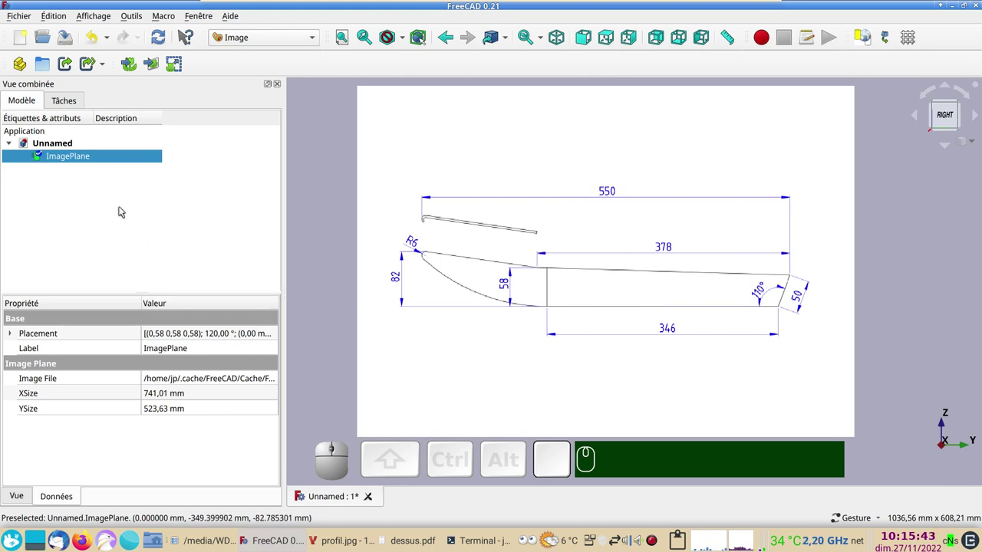
pyautogui.rightClick(69, 159)
pyautogui.click(124, 270)
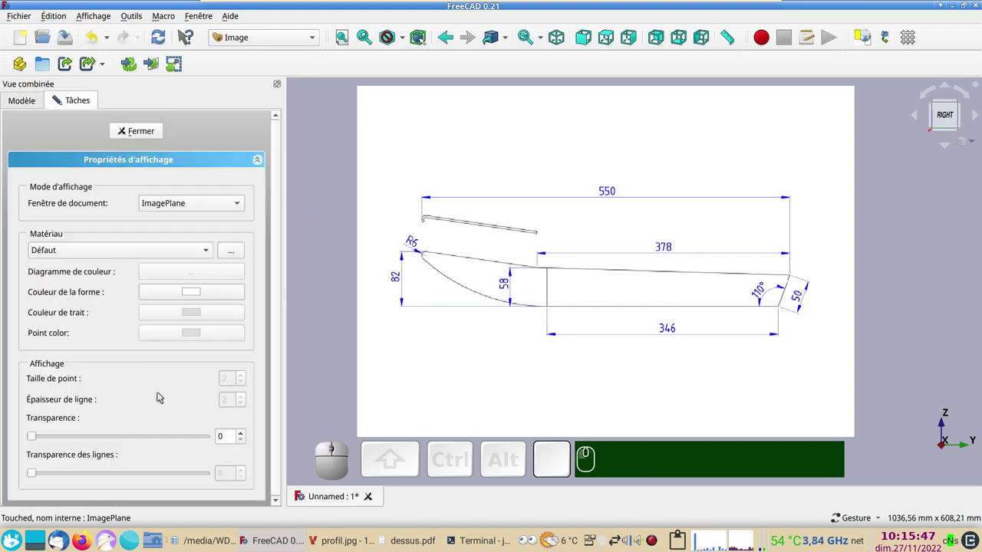
pyautogui.click(194, 440)
pyautogui.click(194, 440)
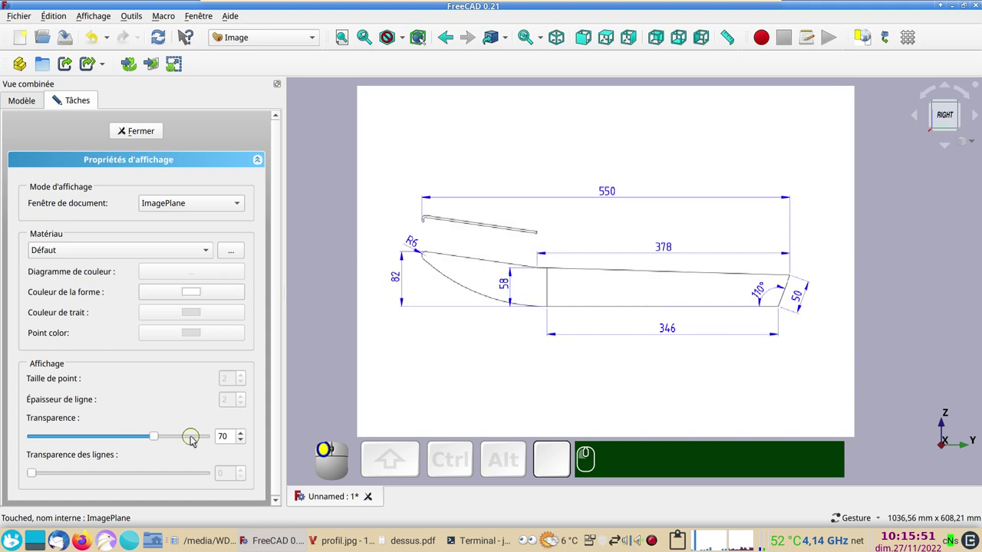
pyautogui.click(194, 439)
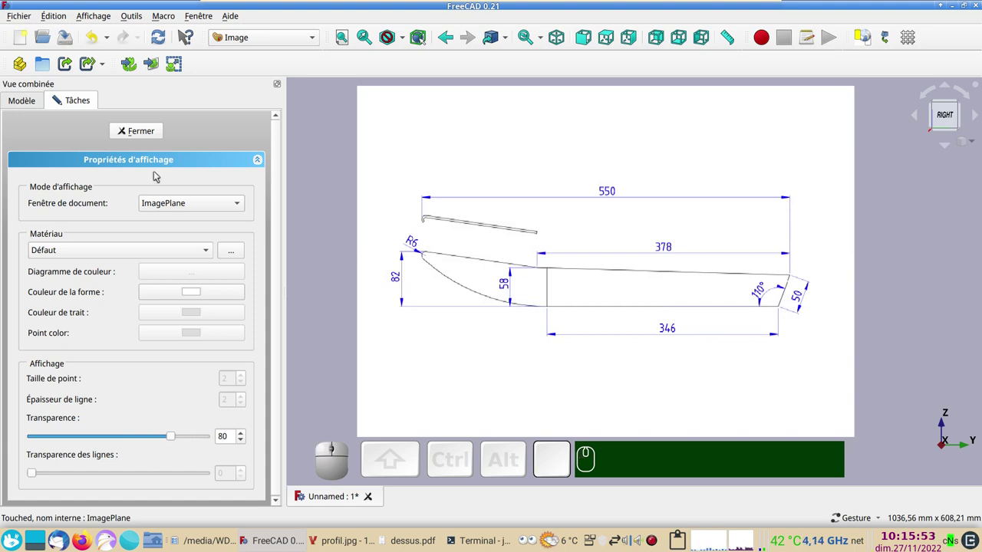
pyautogui.click(140, 132)
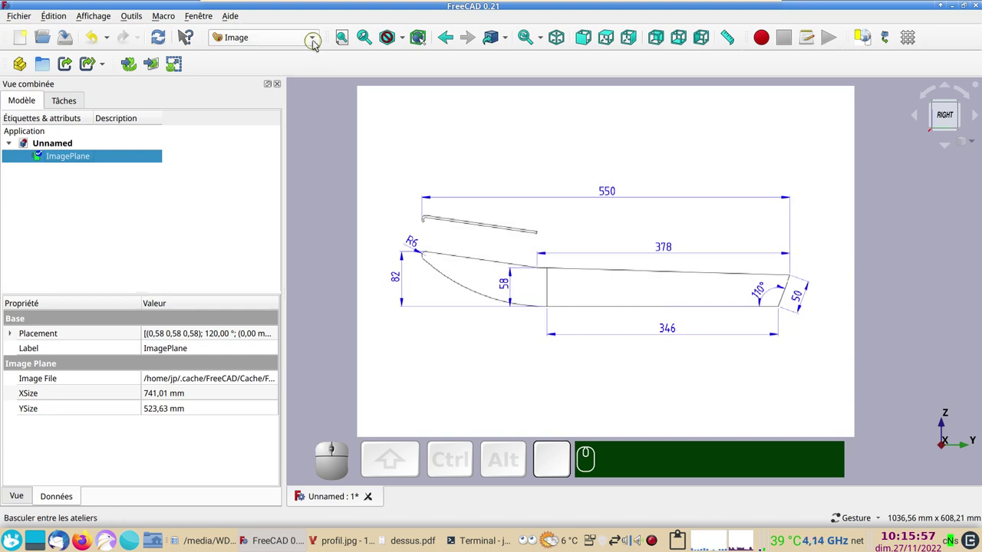
# Switch to the Draft workbench and tidy the view of the profile image.
pyautogui.click(316, 44)
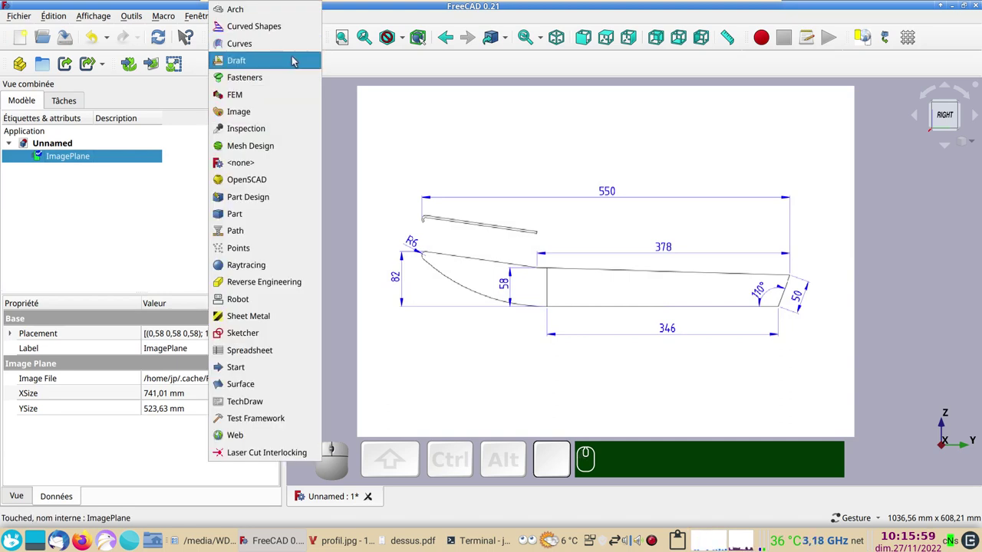
pyautogui.click(296, 59)
pyautogui.click(803, 117)
pyautogui.click(803, 117)
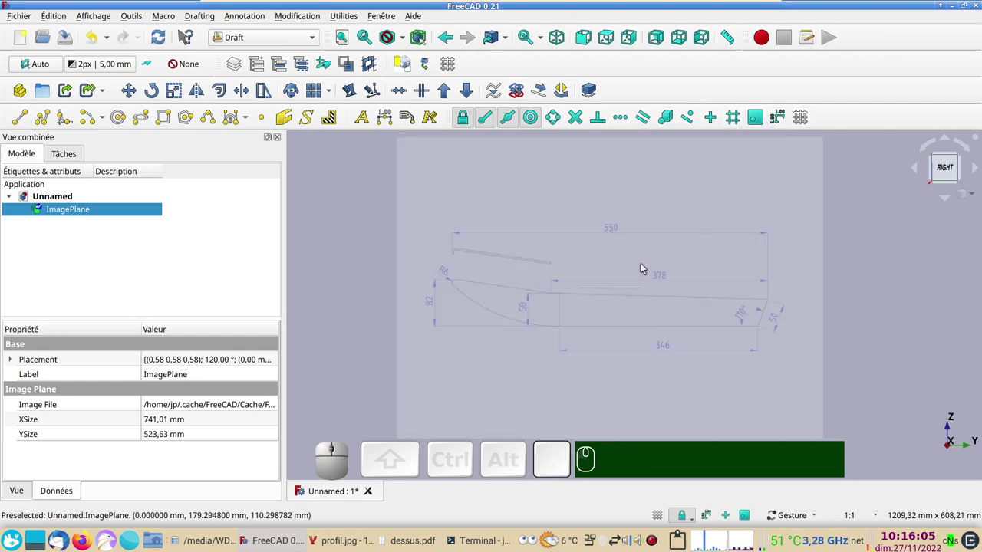
pyautogui.click(348, 229)
pyautogui.moveTo(372, 267); pyautogui.dragTo(362, 225)
# Check the scene from the front and side views, recentring the profile drawing.
pyautogui.press('KP_2')
pyautogui.press('KP_1')
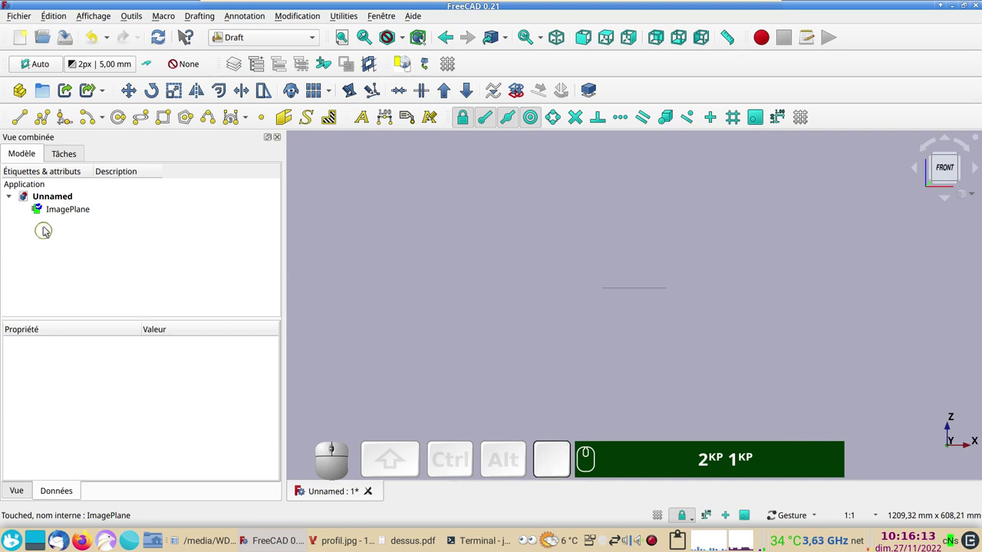
pyautogui.click(56, 215)
pyautogui.moveTo(593, 285); pyautogui.dragTo(447, 289)
pyautogui.press('KP_3')
pyautogui.scroll(-3)
pyautogui.scroll(3)
pyautogui.scroll(3)
pyautogui.scroll(-3)
pyautogui.moveTo(587, 323); pyautogui.dragTo(581, 329)
pyautogui.scroll(-3)
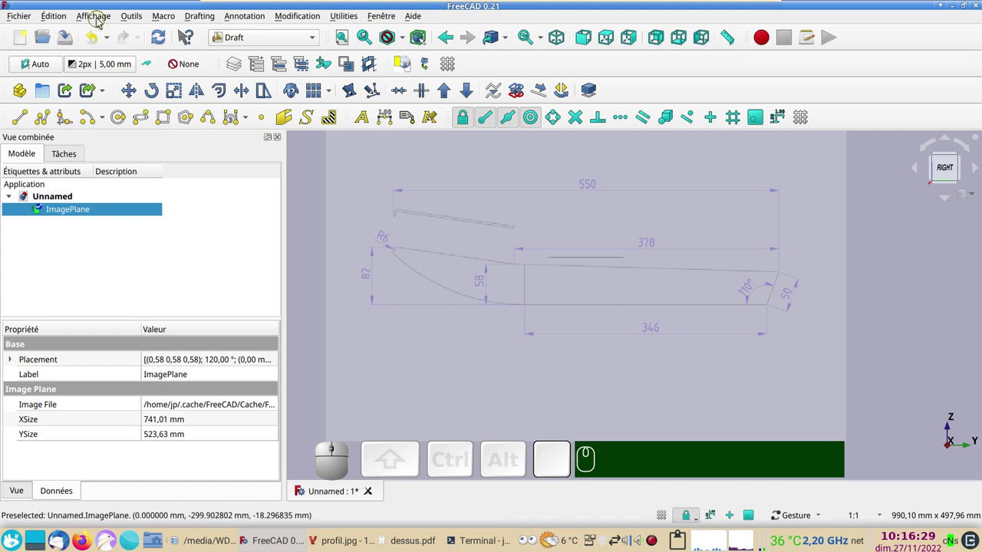
# Show the coordinate axes in the document window via the Affichage menu.
pyautogui.click(101, 20)
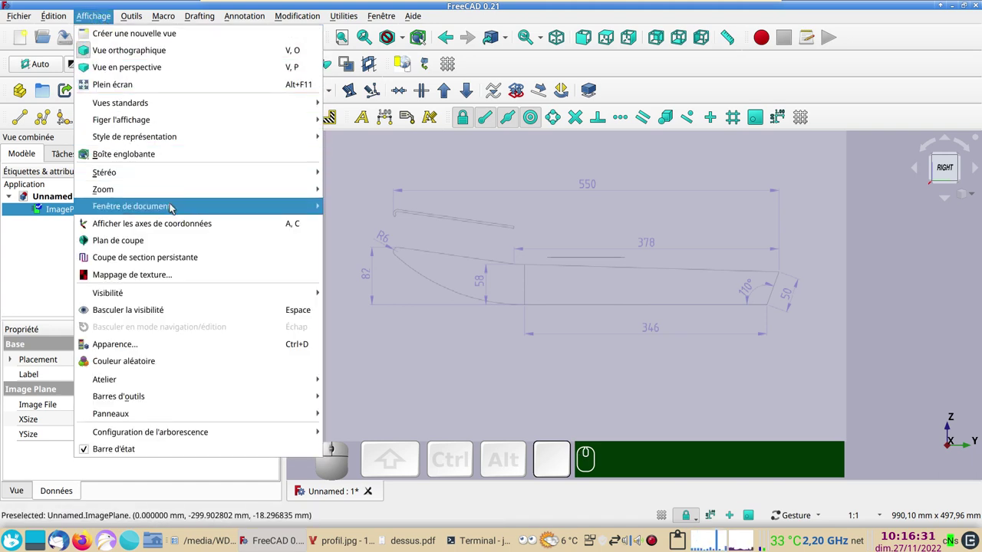
pyautogui.click(183, 227)
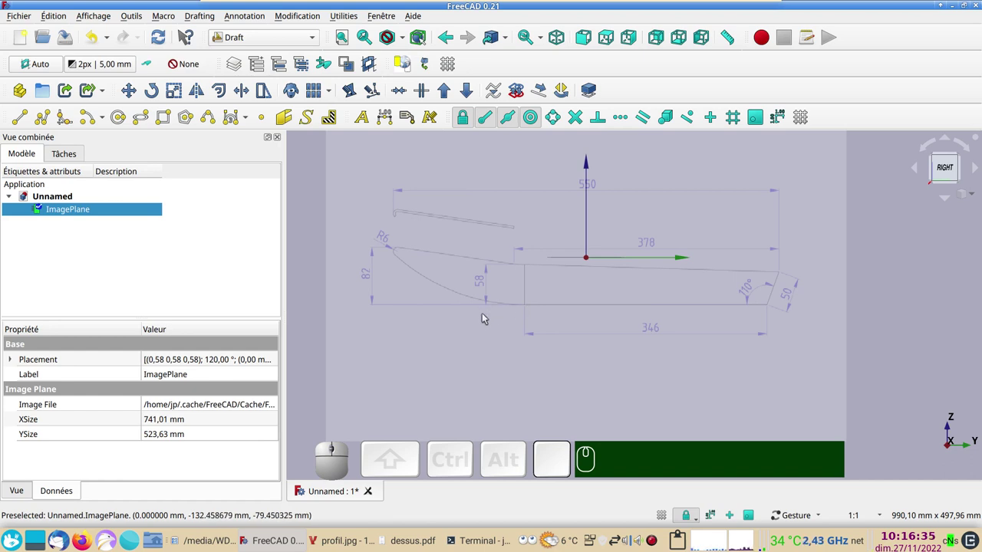
pyautogui.scroll(3)
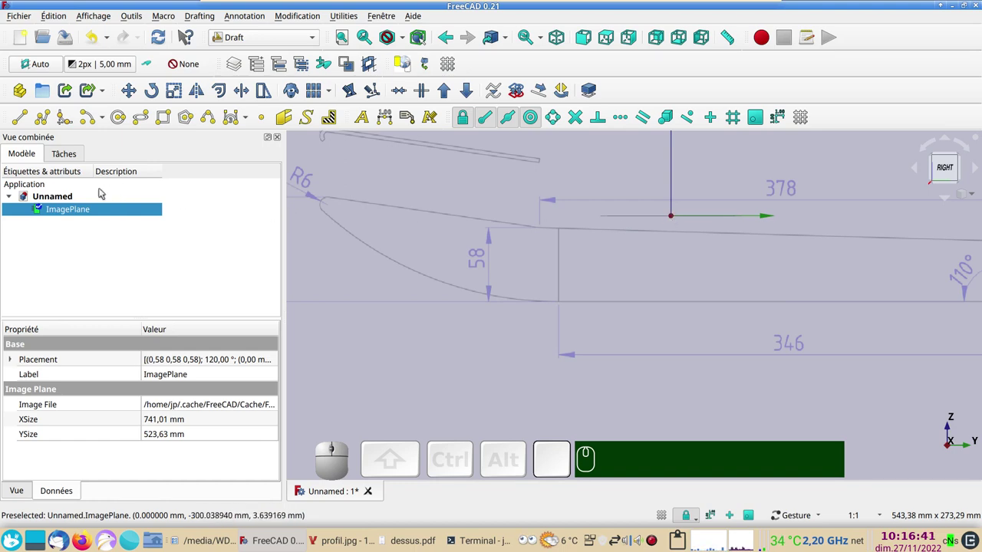
# Use Transformer on ImagePlane to slide the image so the 346 mm line's left end meets the origin.
pyautogui.rightClick(73, 211)
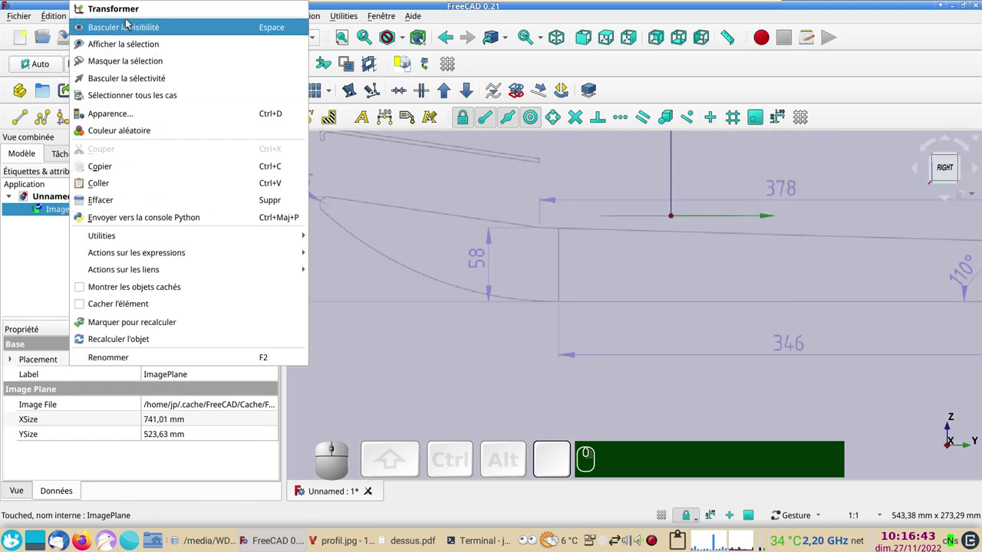
pyautogui.click(133, 14)
pyautogui.rightClick(473, 314)
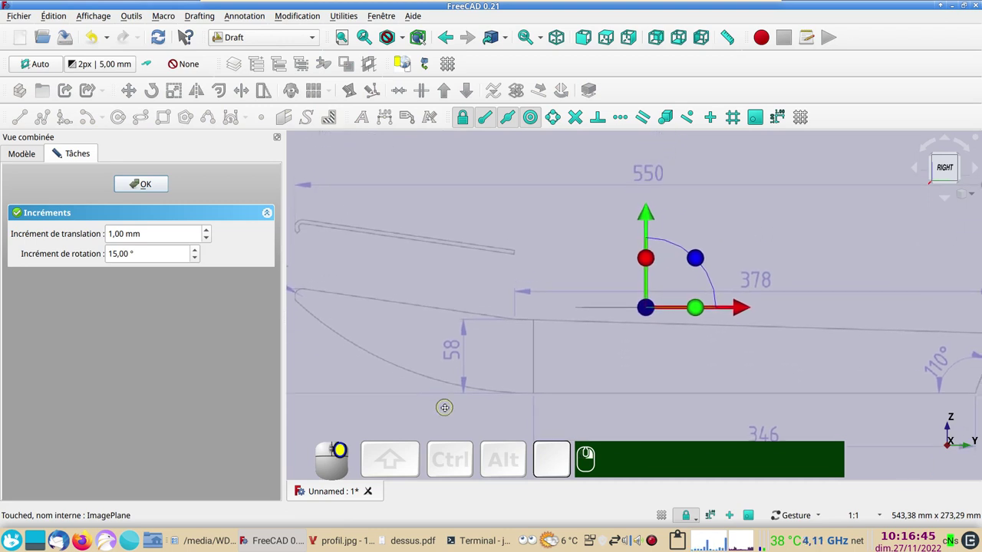
pyautogui.moveTo(745, 309); pyautogui.dragTo(858, 280)
pyautogui.moveTo(765, 215); pyautogui.dragTo(715, 251)
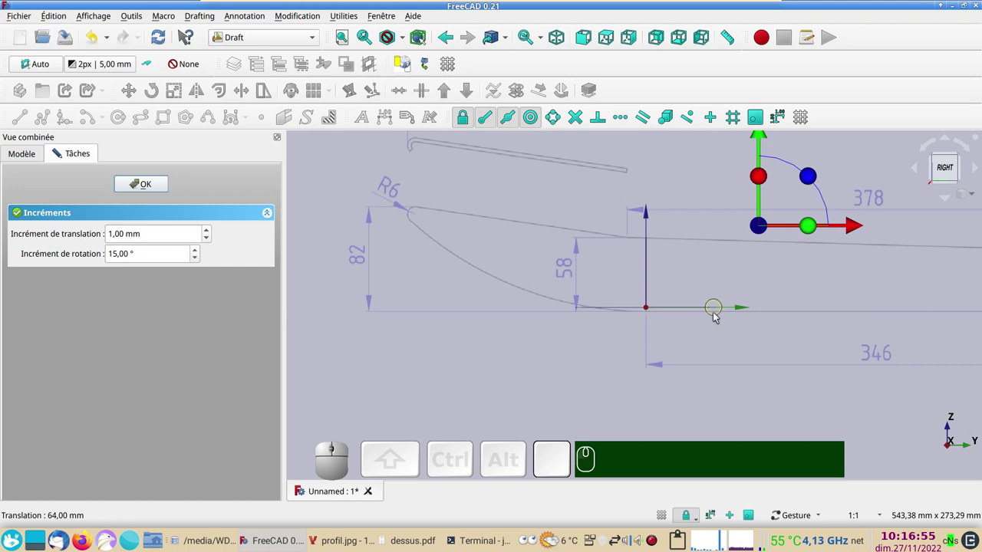
# Nudge the image vertically onto the axis and verify the hull bottom sits on the origin.
pyautogui.scroll(3)
pyautogui.rightClick(722, 334)
pyautogui.rightClick(710, 339)
pyautogui.moveTo(700, 329); pyautogui.dragTo(694, 398)
pyautogui.scroll(-3)
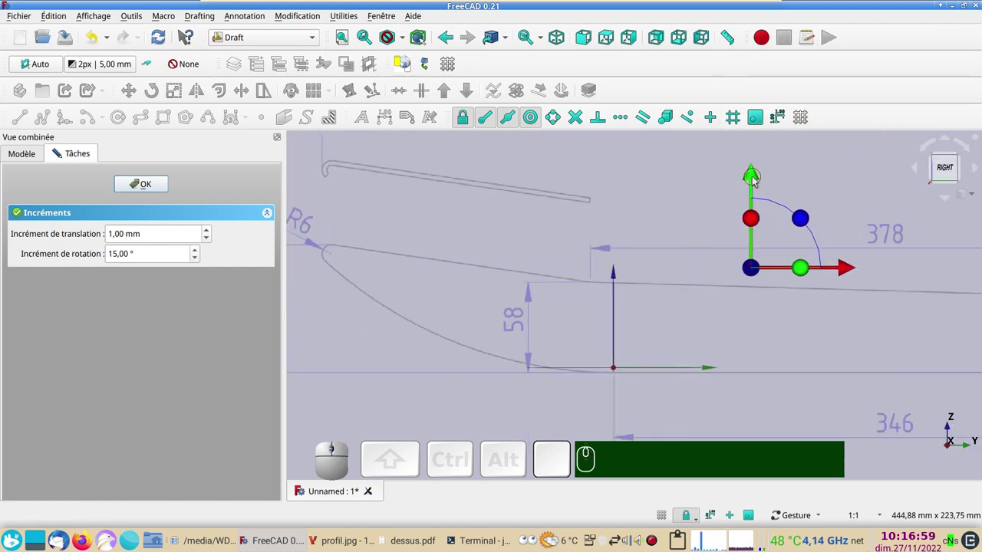
pyautogui.click(755, 178)
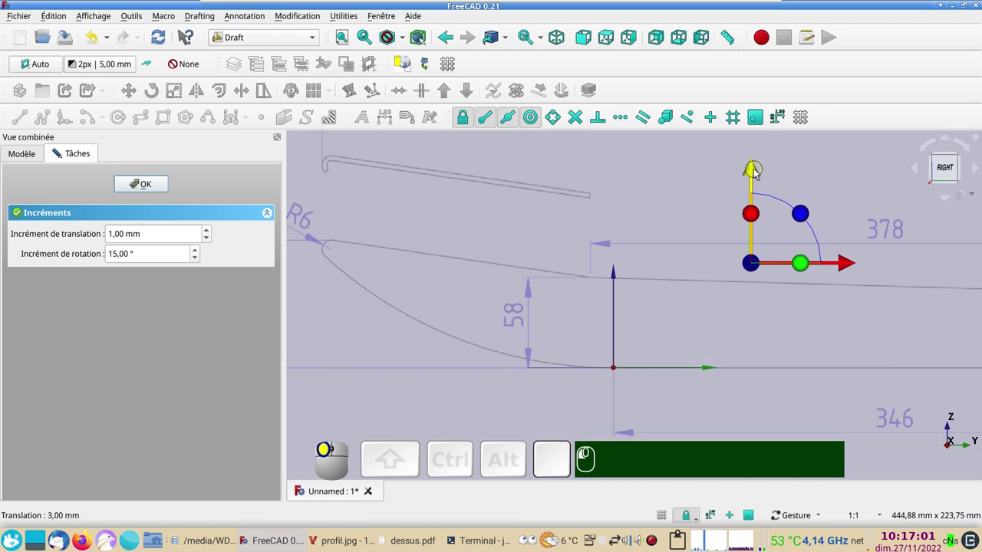
pyautogui.scroll(3)
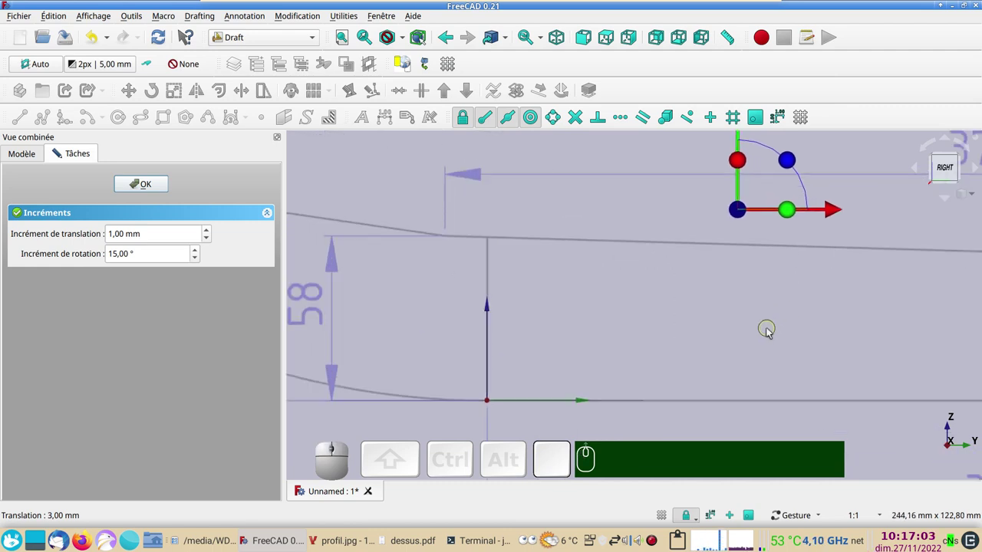
pyautogui.scroll(3)
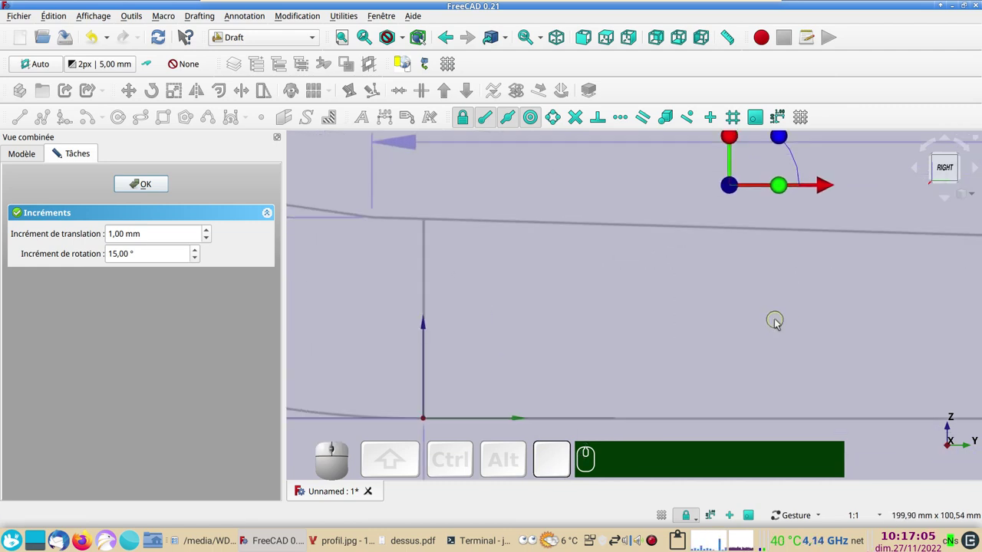
pyautogui.scroll(-3)
# Switch to the Sketcher workbench and deselect the reference image.
pyautogui.click(151, 191)
pyautogui.scroll(-3)
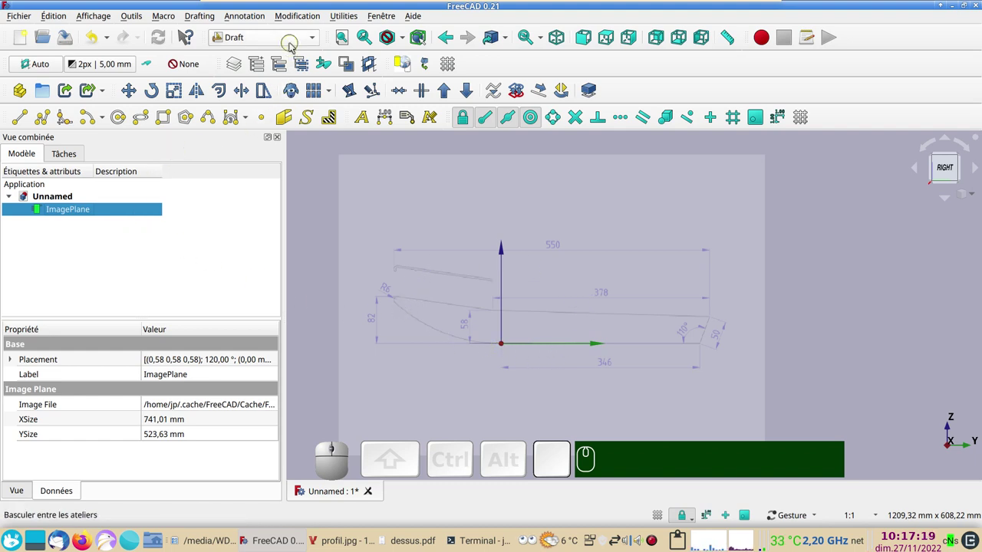
pyautogui.click(293, 42)
pyautogui.click(258, 329)
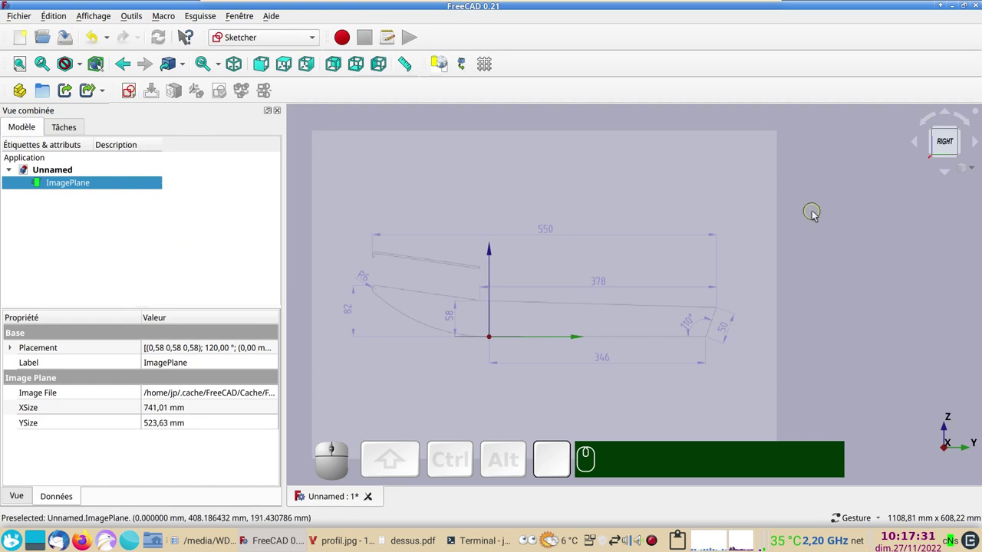
pyautogui.click(845, 207)
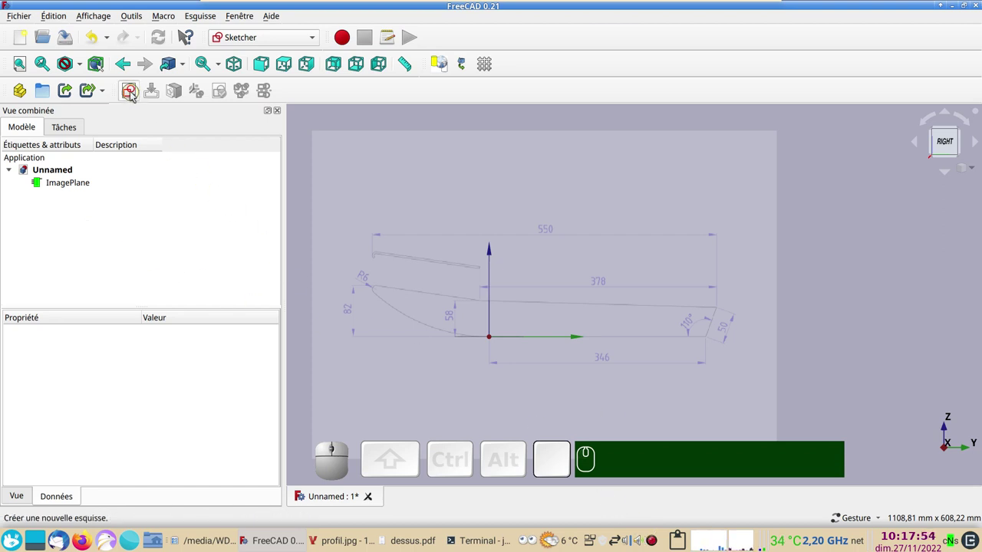
# Create a new empty sketch on the XY plane over the profile drawing.
pyautogui.click(134, 95)
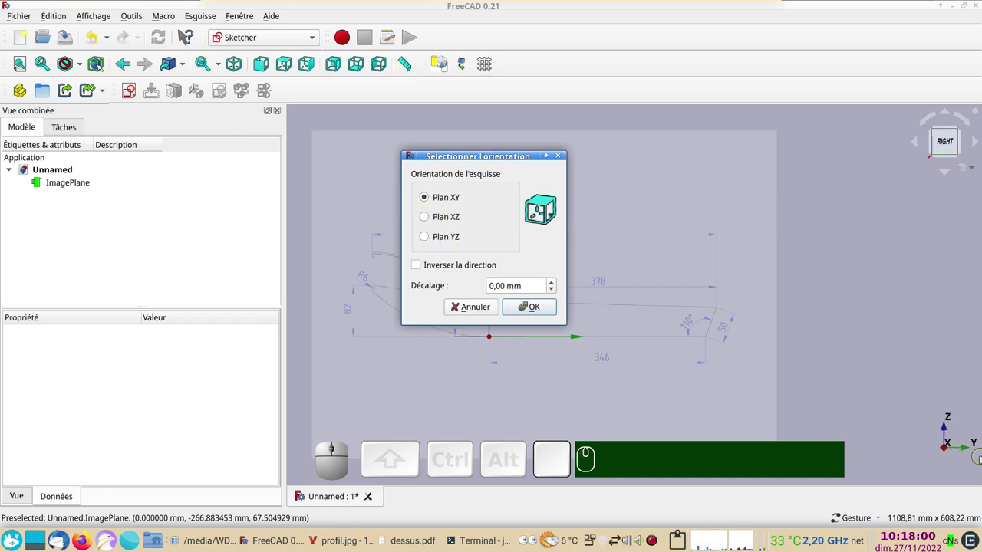
pyautogui.click(444, 243)
pyautogui.click(525, 306)
pyautogui.scroll(3)
# Trace a polyline from the origin along the bottom, up the transom and back along the sheer line.
pyautogui.scroll(-3)
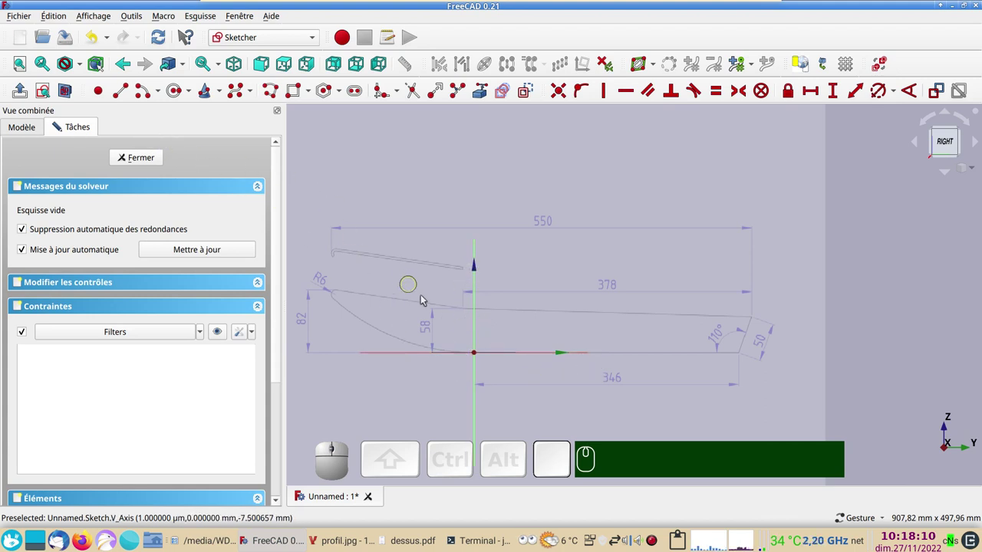
pyautogui.scroll(3)
pyautogui.scroll(3)
pyautogui.moveTo(582, 382); pyautogui.dragTo(309, 190)
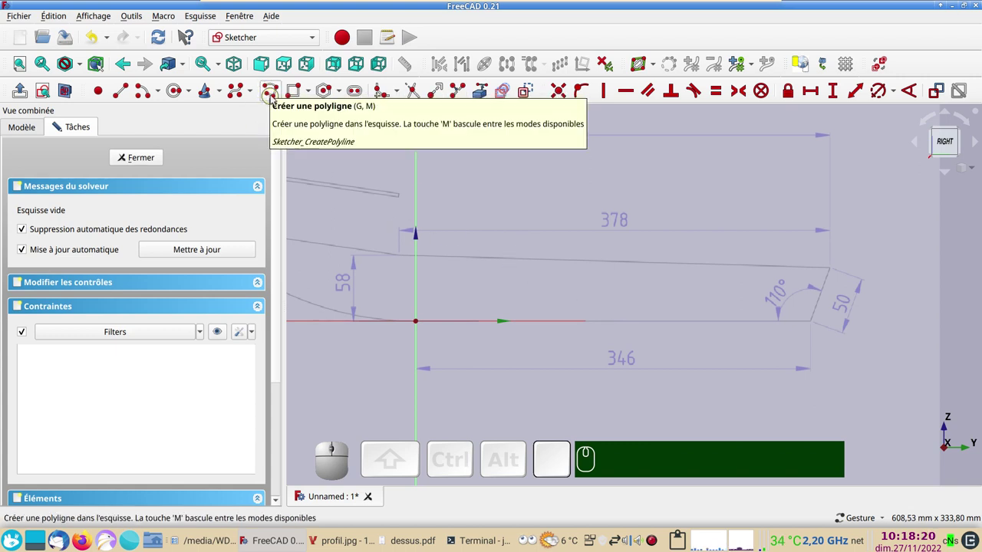
pyautogui.click(273, 94)
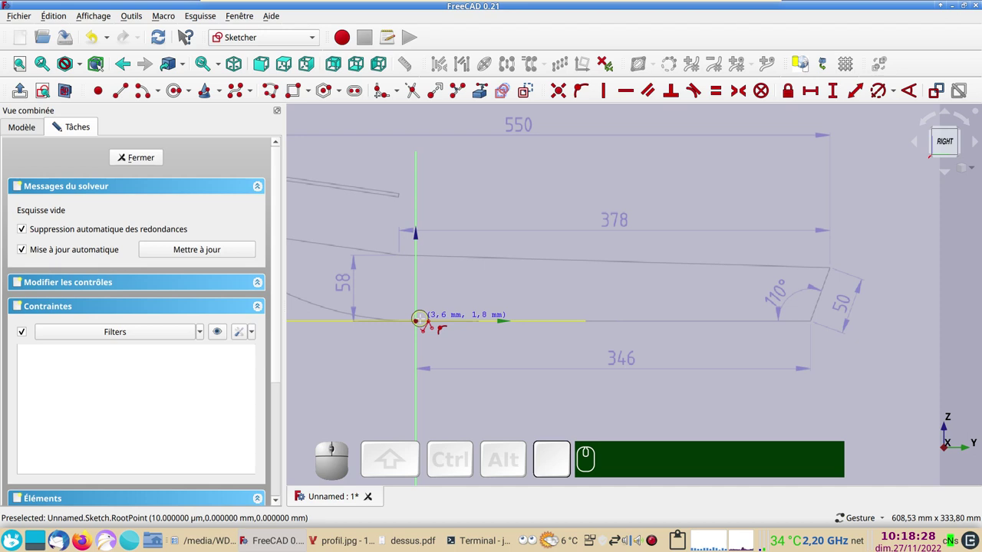
pyautogui.click(413, 333)
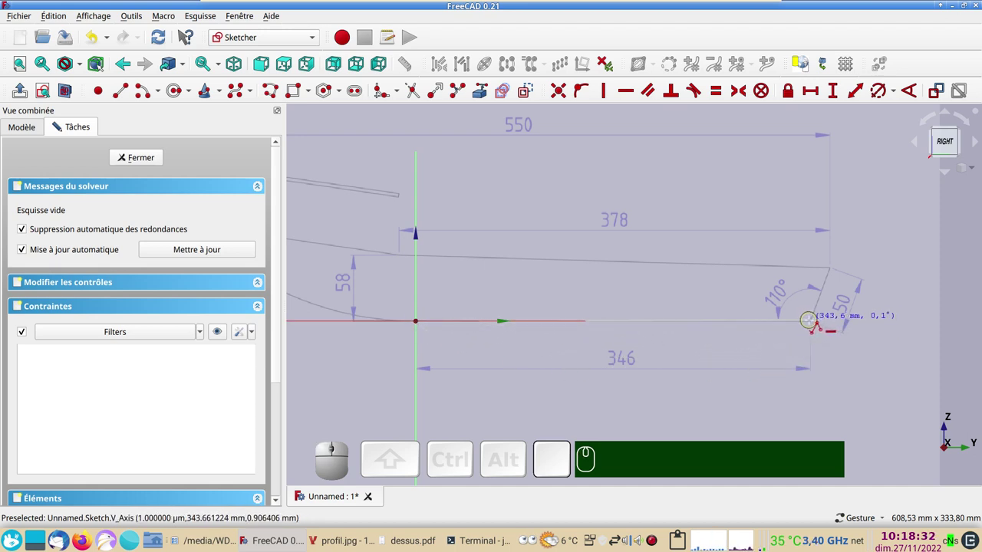
pyautogui.click(808, 332)
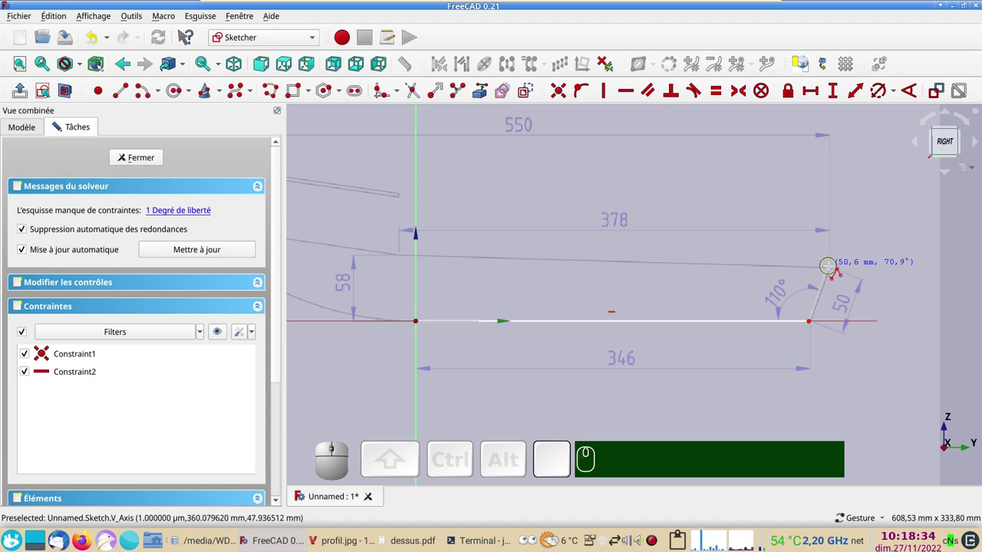
pyautogui.click(828, 278)
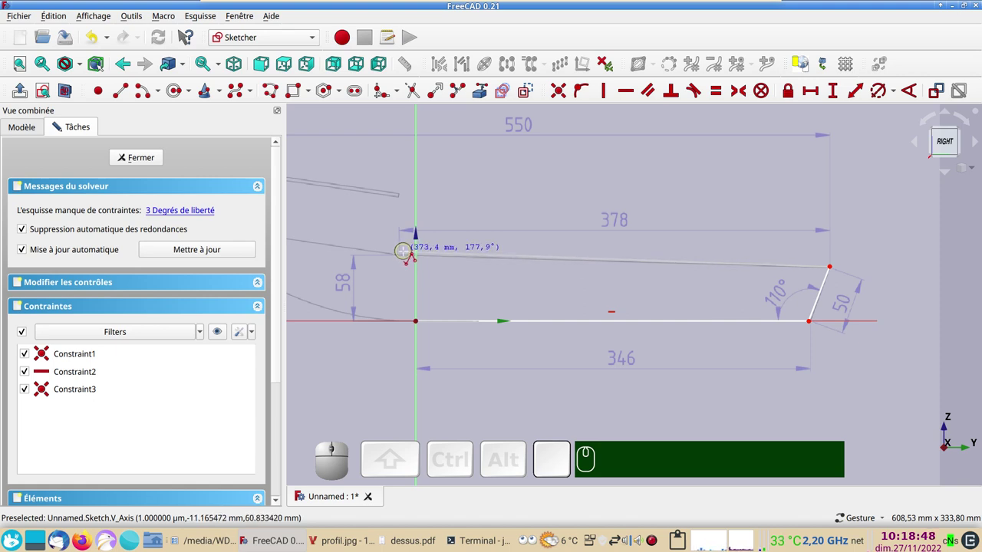
pyautogui.click(402, 262)
# Continue to the bow tip, add the small rounded bow arc and run the curved bottom back to the origin.
pyautogui.moveTo(332, 242); pyautogui.dragTo(496, 312)
pyautogui.scroll(3)
pyautogui.moveTo(418, 291); pyautogui.dragTo(427, 269)
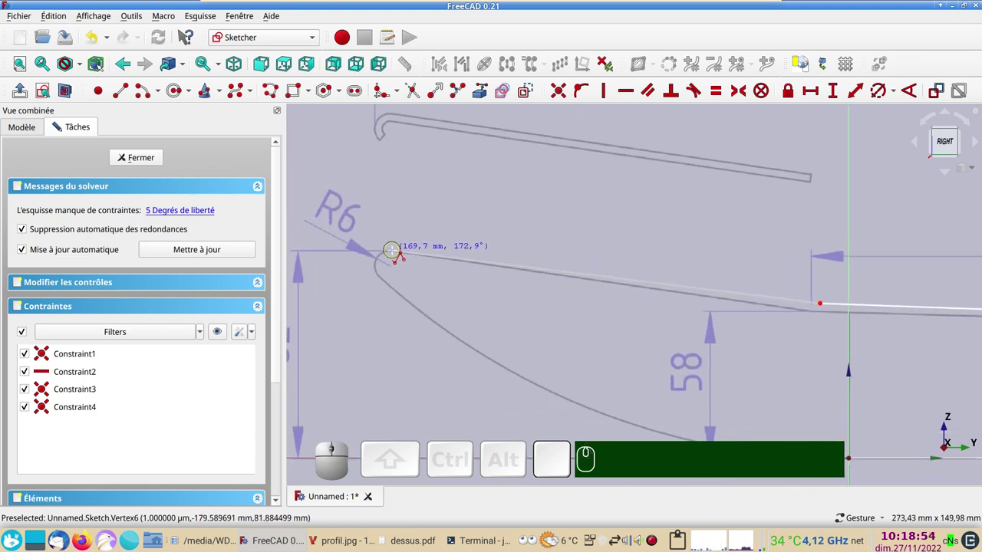
pyautogui.click(391, 261)
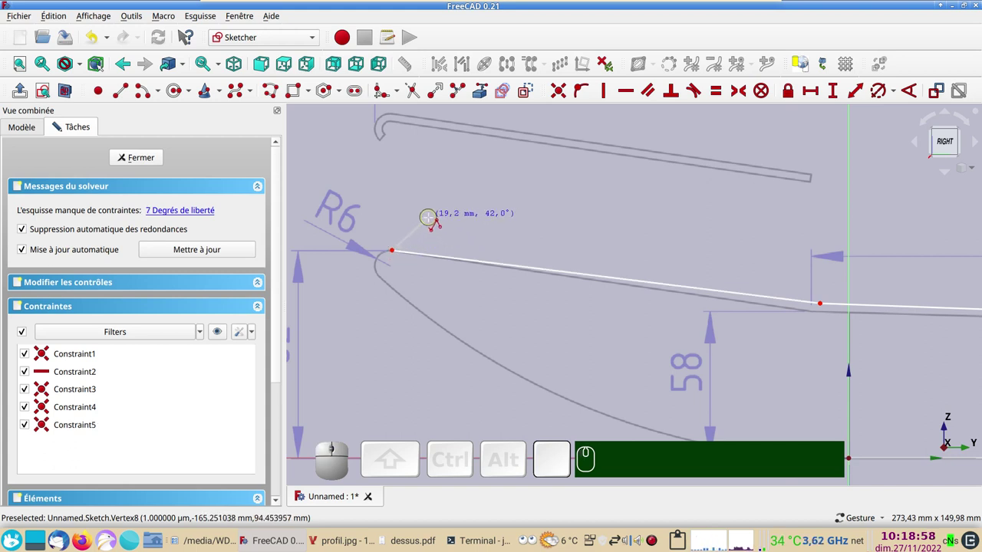
pyautogui.write('mmm')
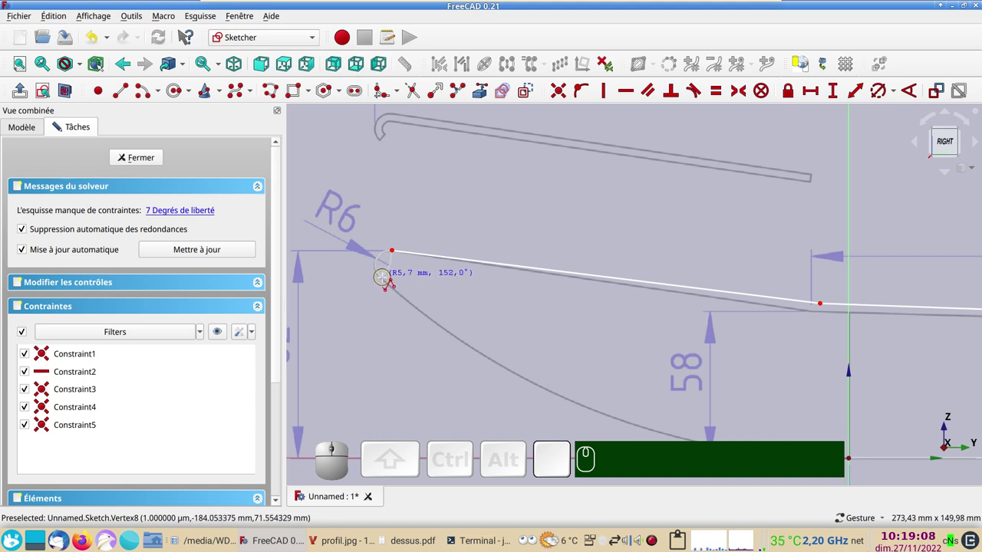
pyautogui.click(381, 288)
pyautogui.moveTo(418, 352); pyautogui.dragTo(330, 227)
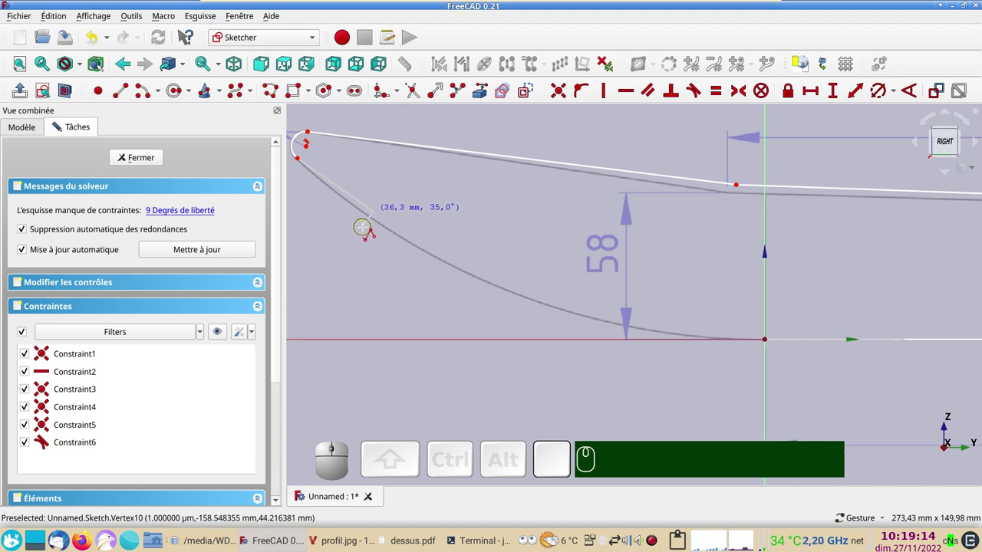
pyautogui.write('mmm')
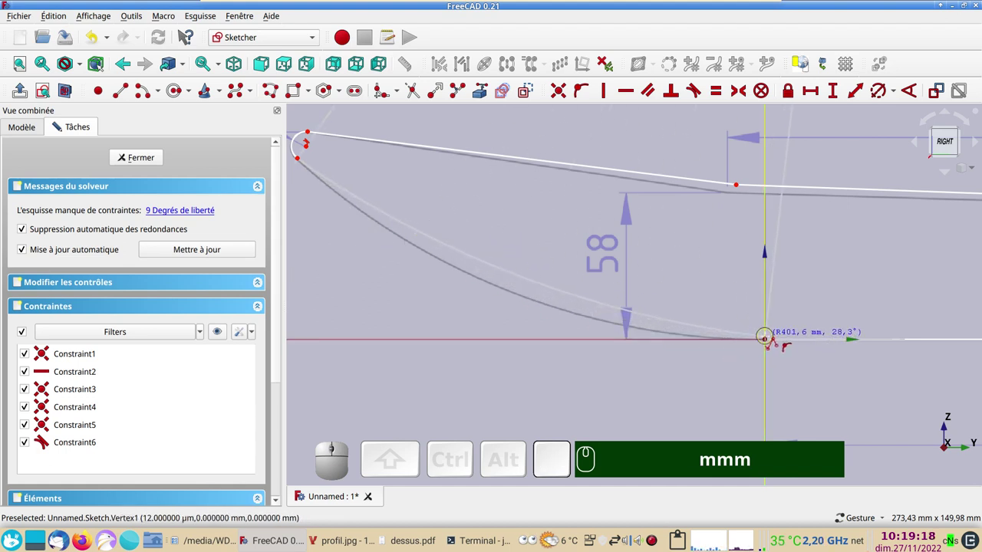
pyautogui.click(765, 350)
# Leave the polyline tool and reposition the view over the hull profile.
pyautogui.rightClick(702, 397)
pyautogui.scroll(-3)
pyautogui.moveTo(693, 394); pyautogui.dragTo(732, 393)
pyautogui.rightClick(765, 397)
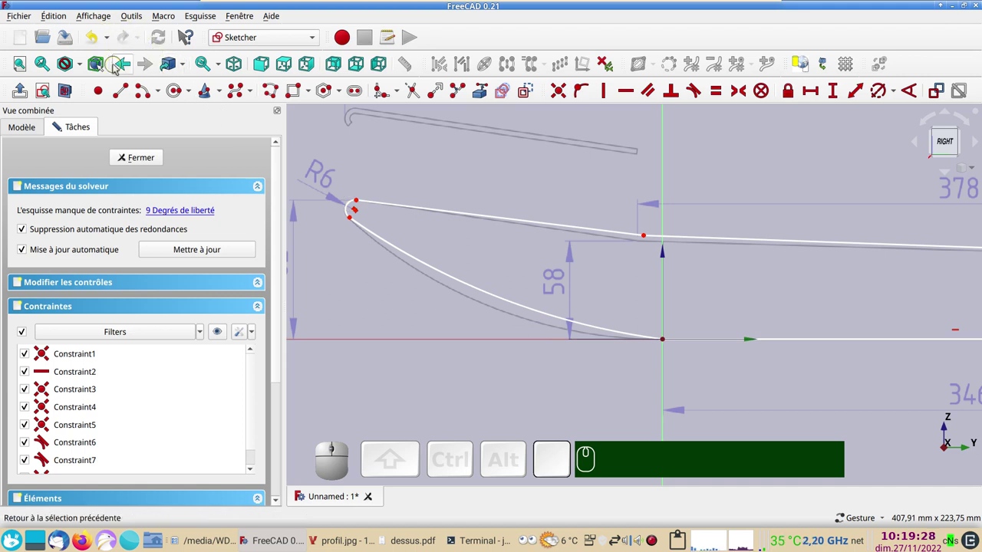
pyautogui.write('ac')
pyautogui.click(88, 18)
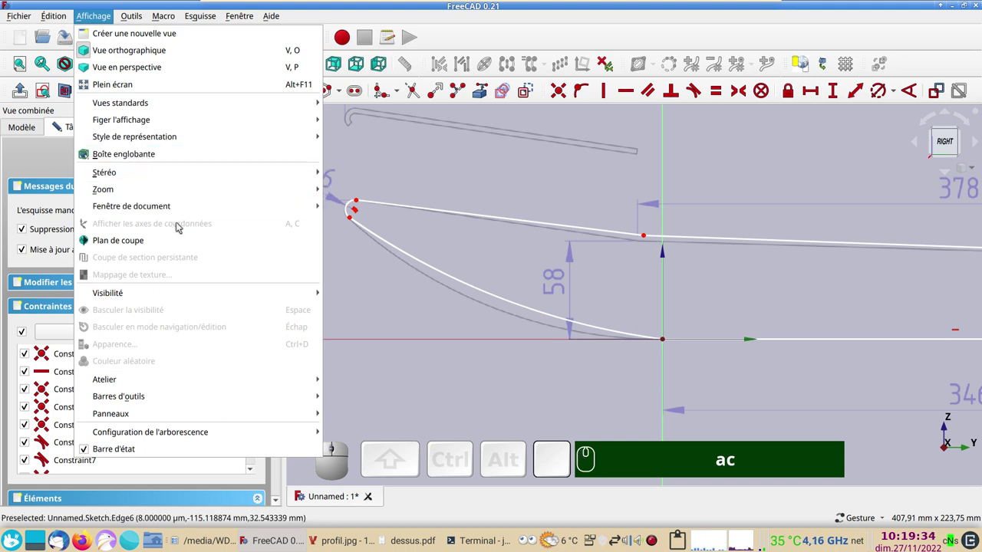
pyautogui.press('Escape')
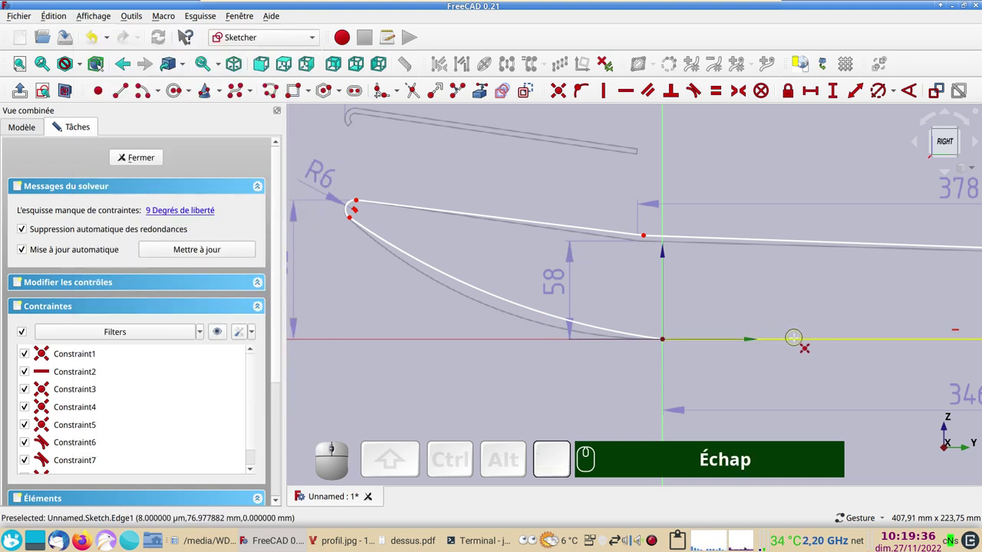
pyautogui.rightClick(783, 333)
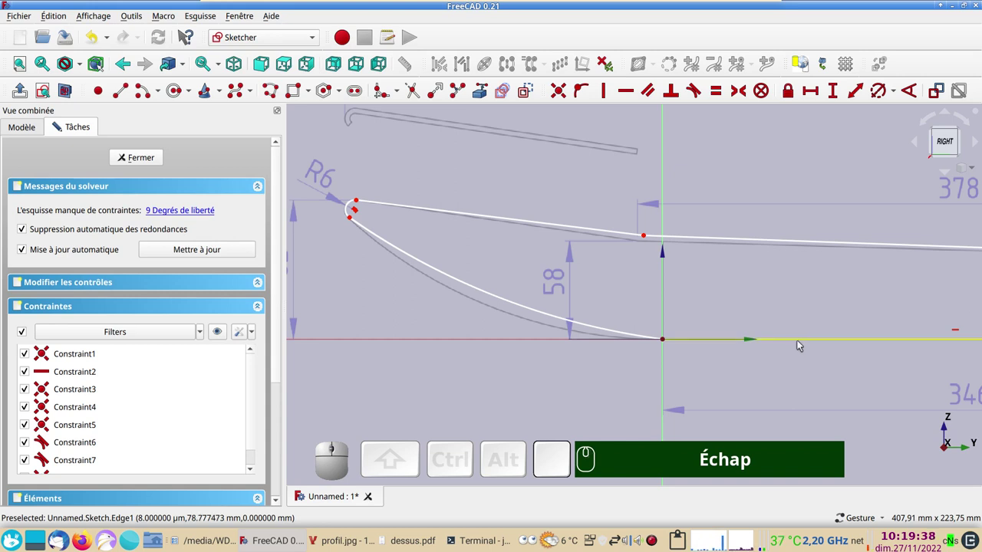
# Make the curved bottom tangent to the bottom line and pull the bow end into place.
pyautogui.click(802, 344)
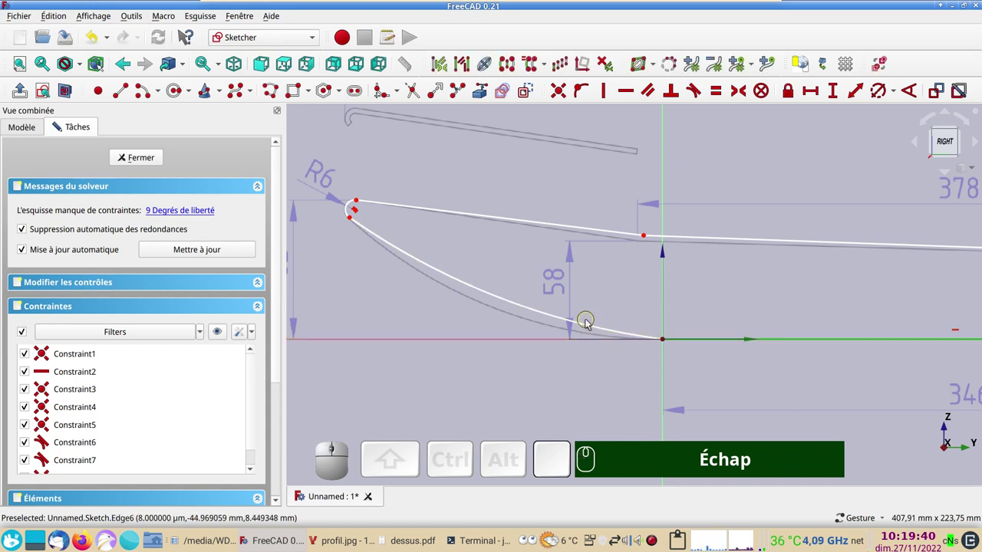
pyautogui.click(596, 327)
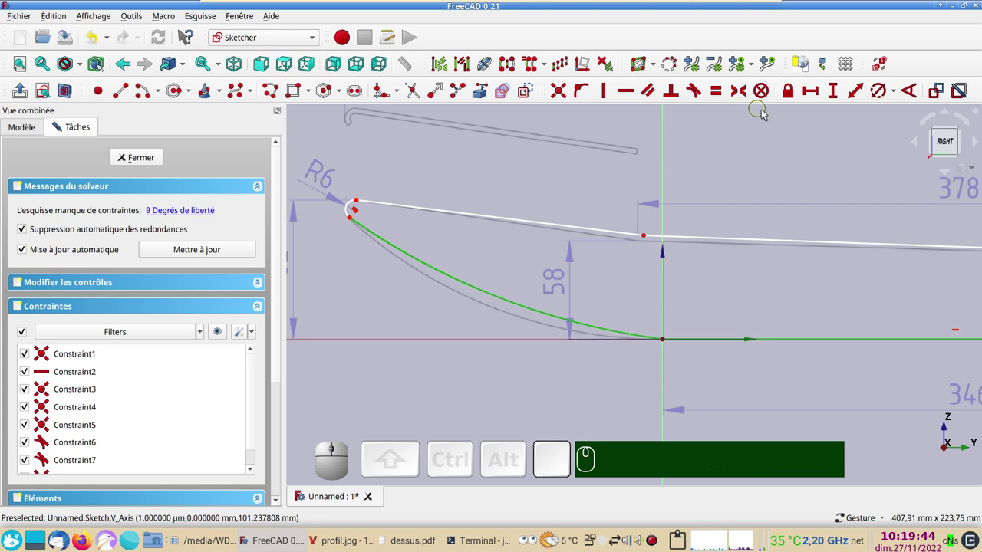
pyautogui.press('t')
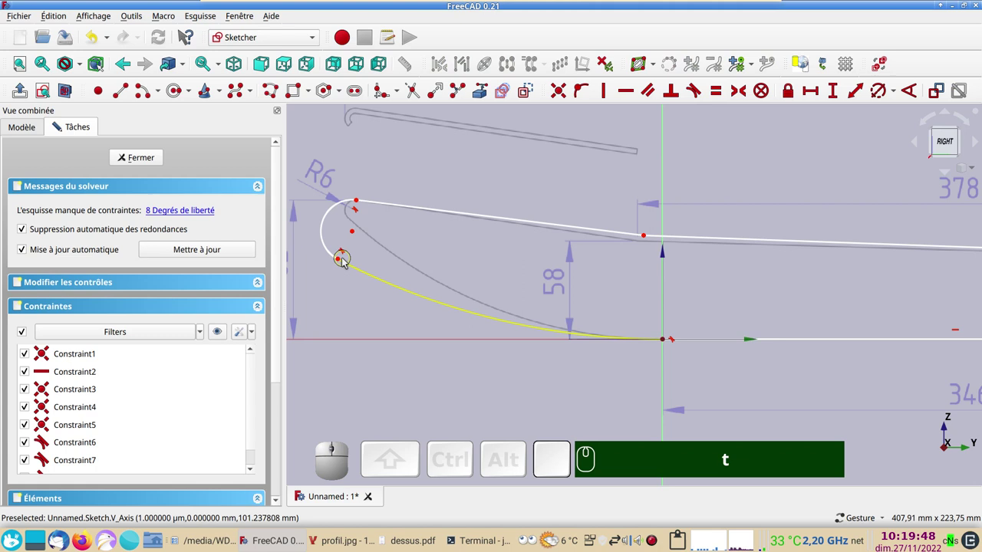
pyautogui.moveTo(343, 261); pyautogui.dragTo(378, 227)
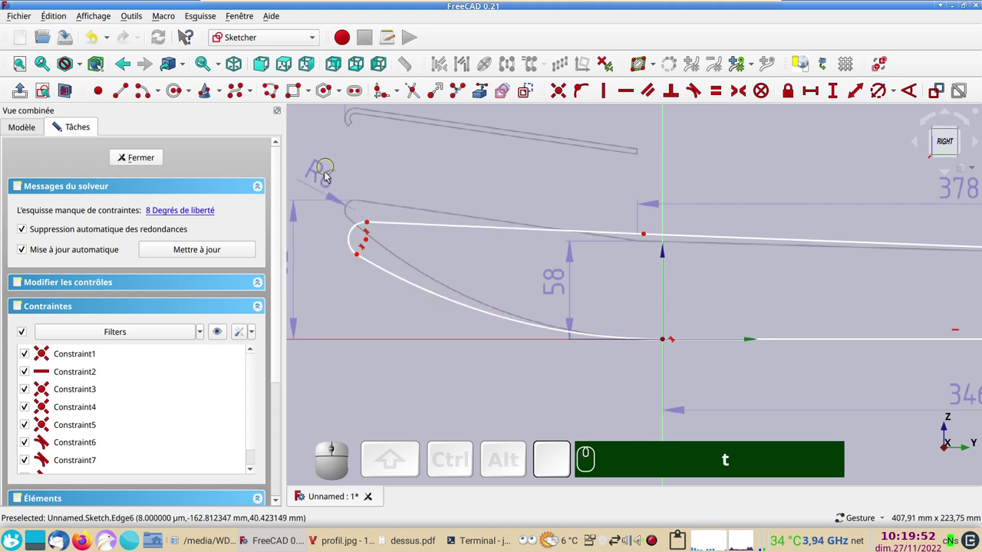
# Give the rounded bow tip a 6 mm radius.
pyautogui.click(354, 234)
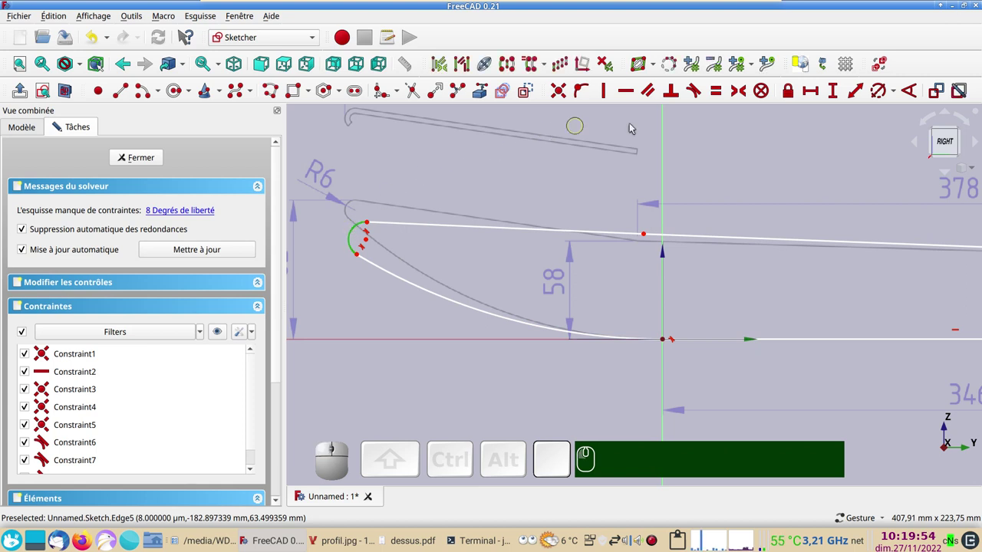
pyautogui.click(885, 93)
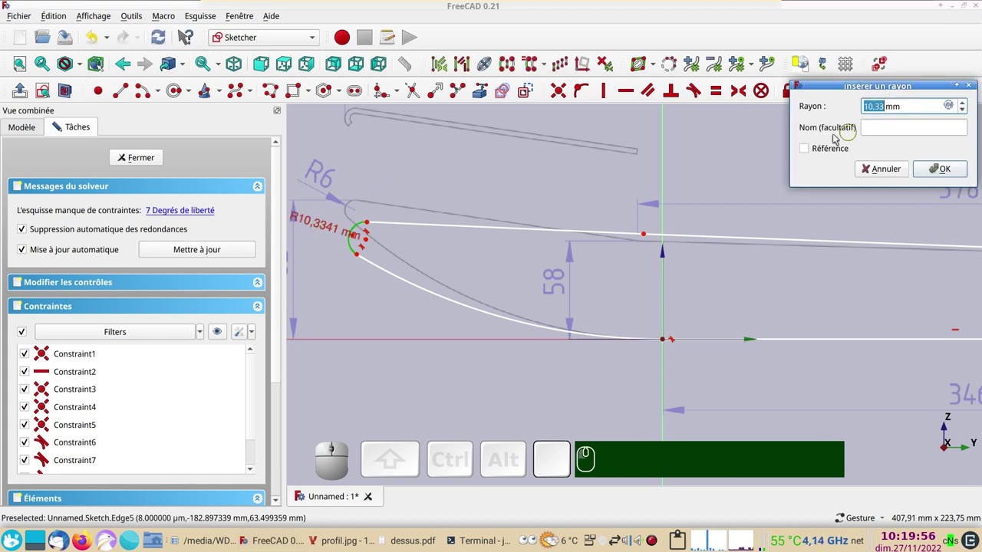
pyautogui.press('KP_6')
pyautogui.press('KP_Enter')
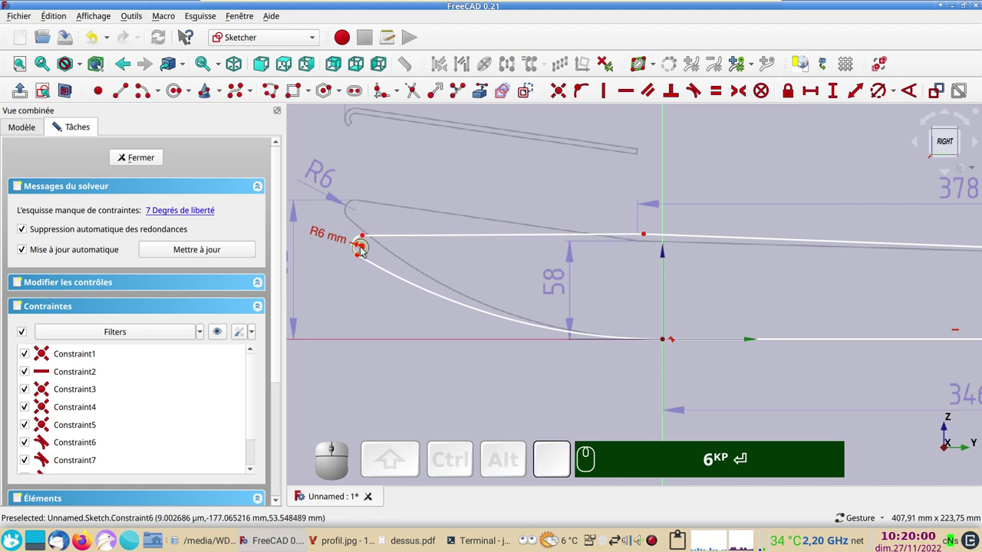
pyautogui.moveTo(366, 247); pyautogui.dragTo(477, 247)
# Set a 58 mm vertical height between the origin and the top edge's bend point.
pyautogui.moveTo(485, 254); pyautogui.dragTo(563, 216)
pyautogui.moveTo(580, 217); pyautogui.dragTo(563, 265)
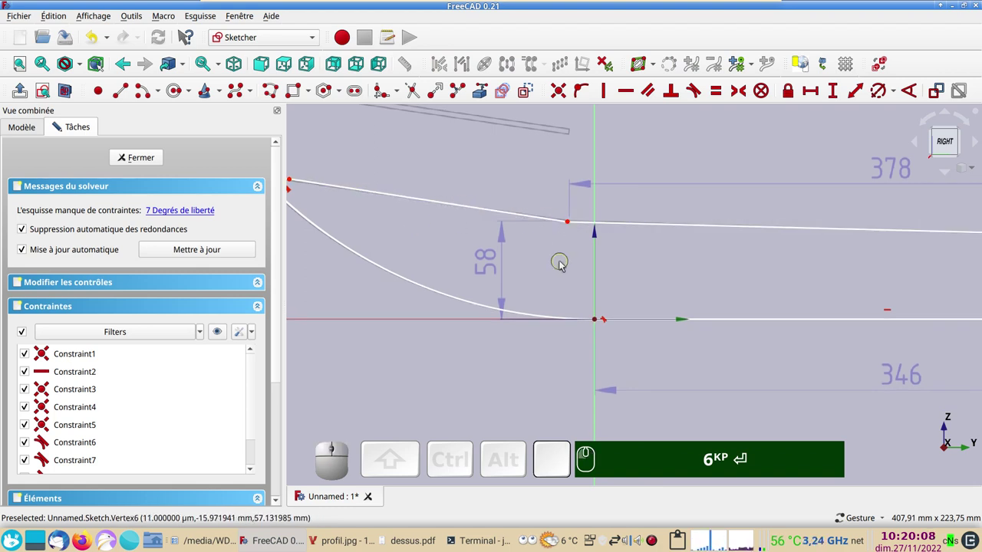
pyautogui.click(563, 265)
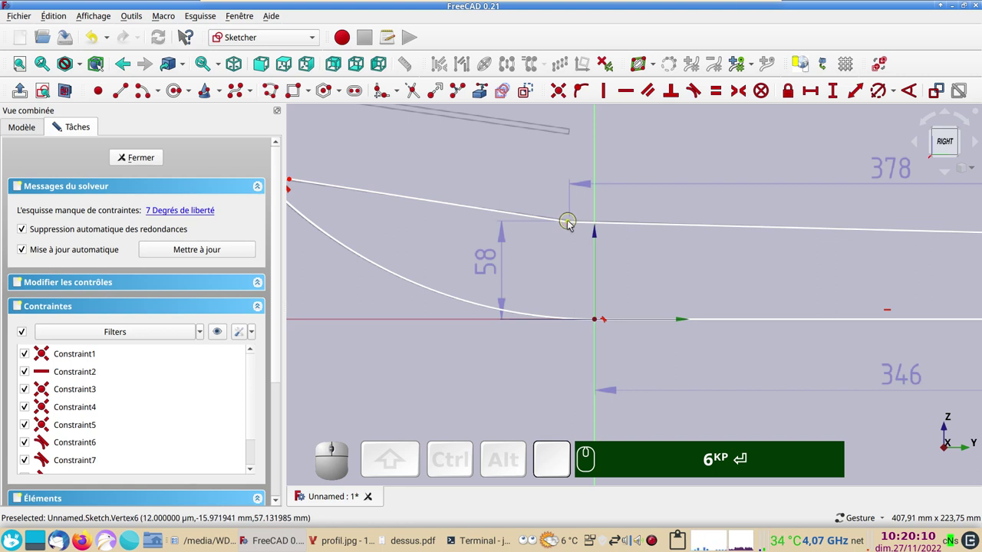
pyautogui.click(571, 224)
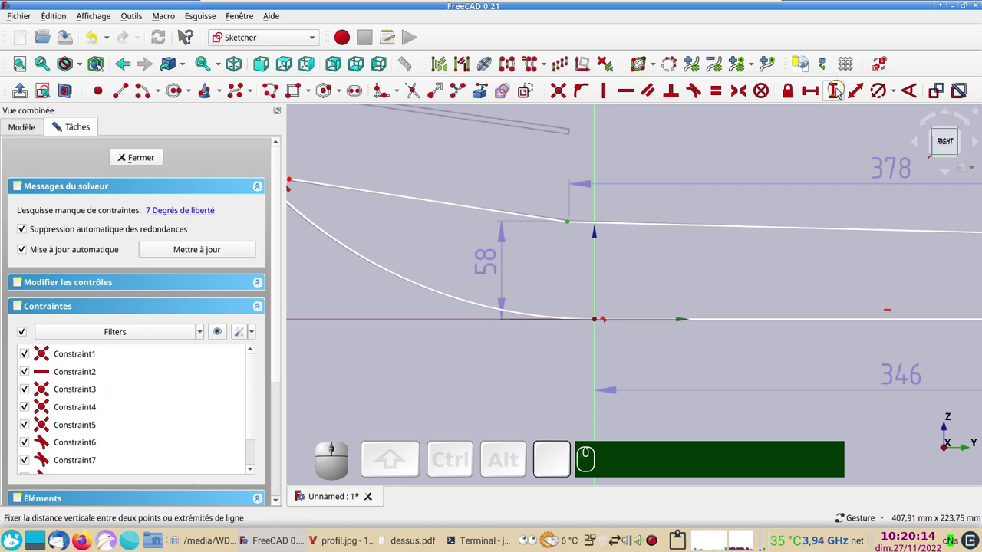
pyautogui.click(840, 91)
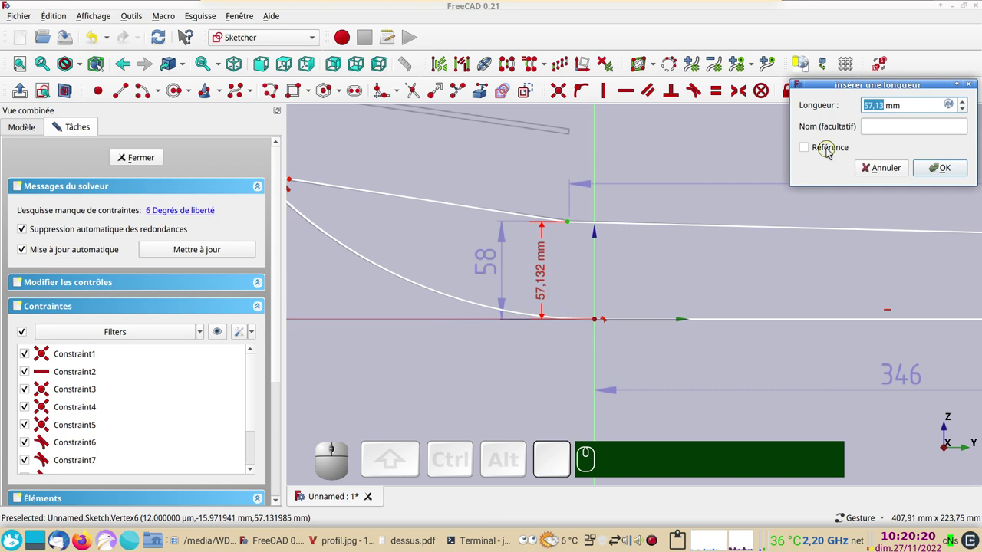
pyautogui.press('KP_5')
pyautogui.press('KP_8')
pyautogui.press('KP_Enter')
# Set the top edge's horizontal length to 378 mm.
pyautogui.scroll(-3)
pyautogui.moveTo(737, 295); pyautogui.dragTo(418, 283)
pyautogui.click(421, 260)
pyautogui.click(774, 268)
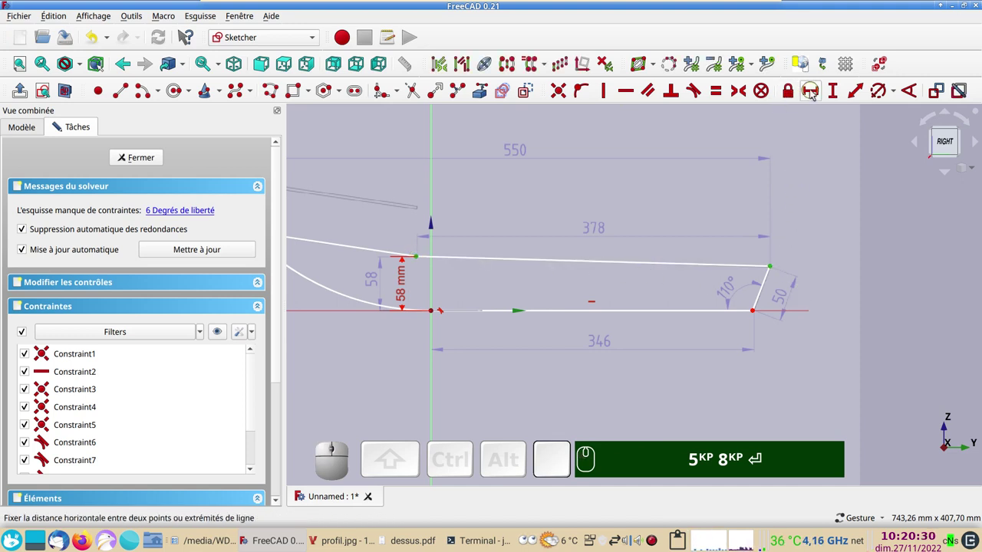
pyautogui.click(813, 93)
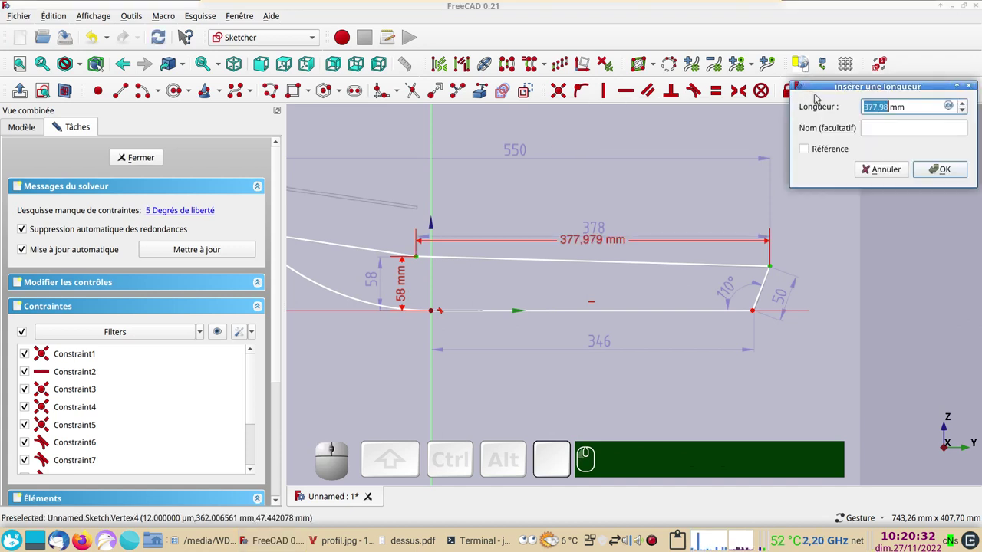
pyautogui.press('KP_3')
pyautogui.press('KP_7')
pyautogui.press('KP_8')
pyautogui.press('KP_Enter')
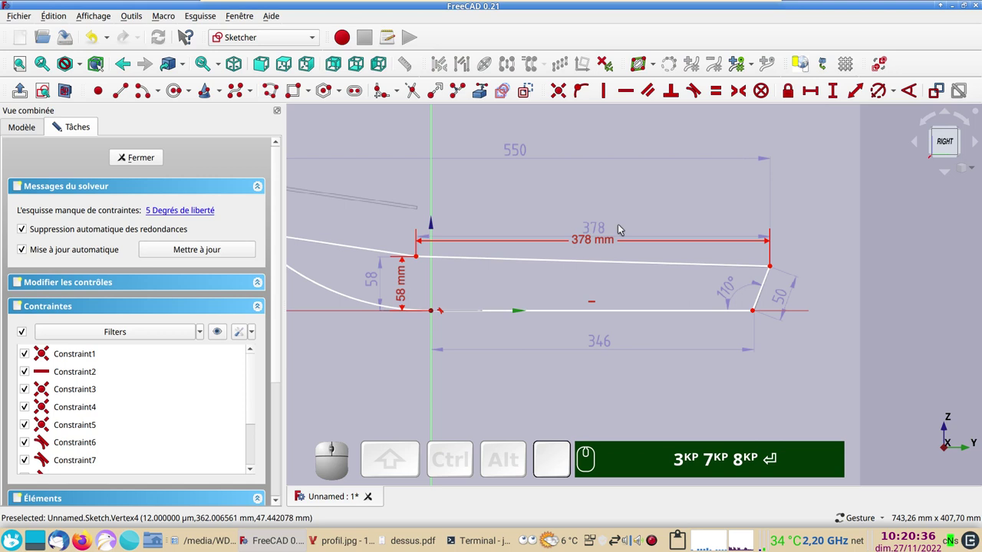
# Set the short transom edge's length to 50 mm.
pyautogui.scroll(-3)
pyautogui.moveTo(517, 219); pyautogui.dragTo(520, 221)
pyautogui.scroll(3)
pyautogui.scroll(-3)
pyautogui.moveTo(394, 271); pyautogui.dragTo(381, 246)
pyautogui.scroll(-3)
pyautogui.moveTo(591, 290); pyautogui.dragTo(621, 268)
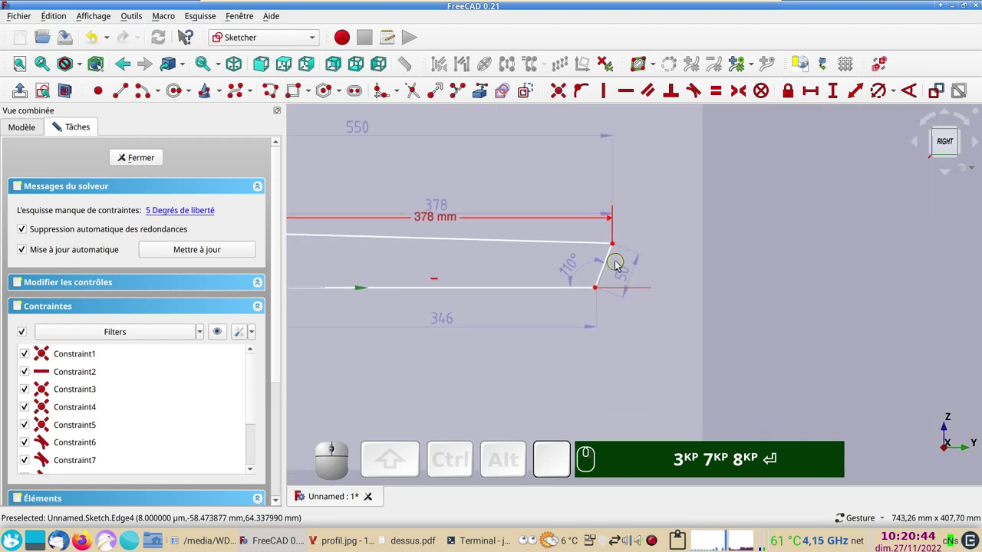
pyautogui.rightClick(619, 265)
pyautogui.rightClick(579, 265)
pyautogui.click(609, 260)
pyautogui.click(860, 96)
pyautogui.press('KP_5')
pyautogui.press('KP_0')
pyautogui.press('Return')
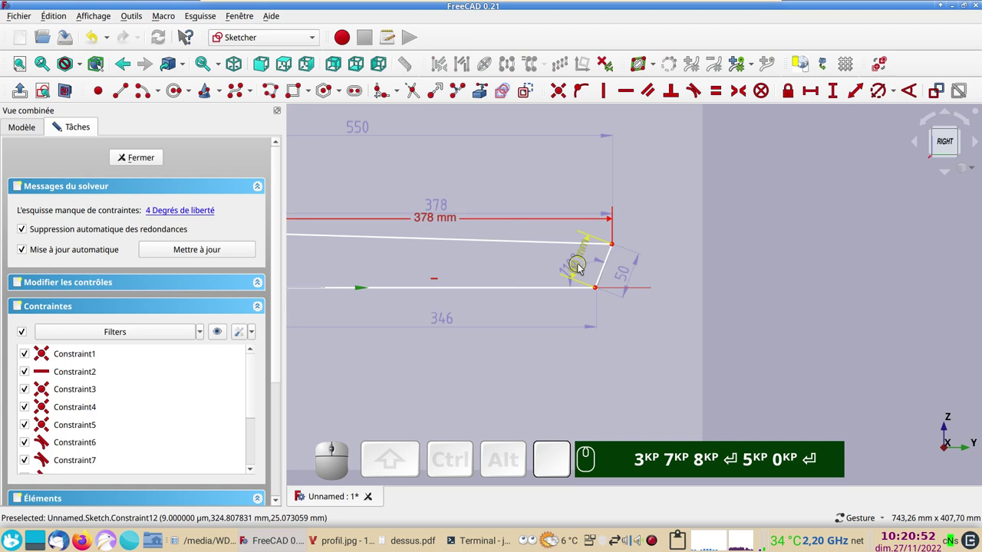
pyautogui.moveTo(582, 267); pyautogui.dragTo(620, 275)
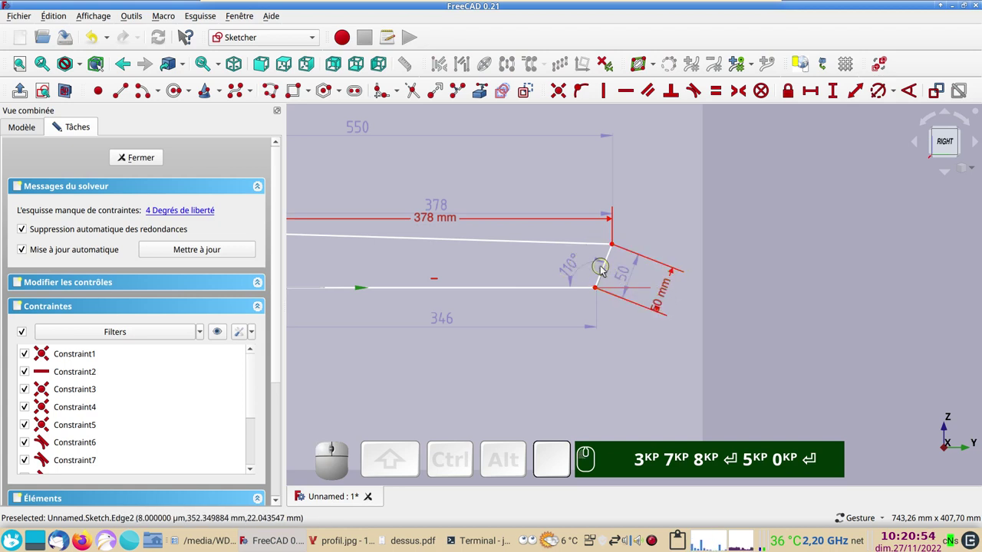
# Set the stern corner angle between transom and bottom to 110°.
pyautogui.click(607, 271)
pyautogui.click(578, 291)
pyautogui.click(913, 96)
pyautogui.press('KP_1')
pyautogui.press('KP_1')
pyautogui.press('KP_0')
pyautogui.press('Return')
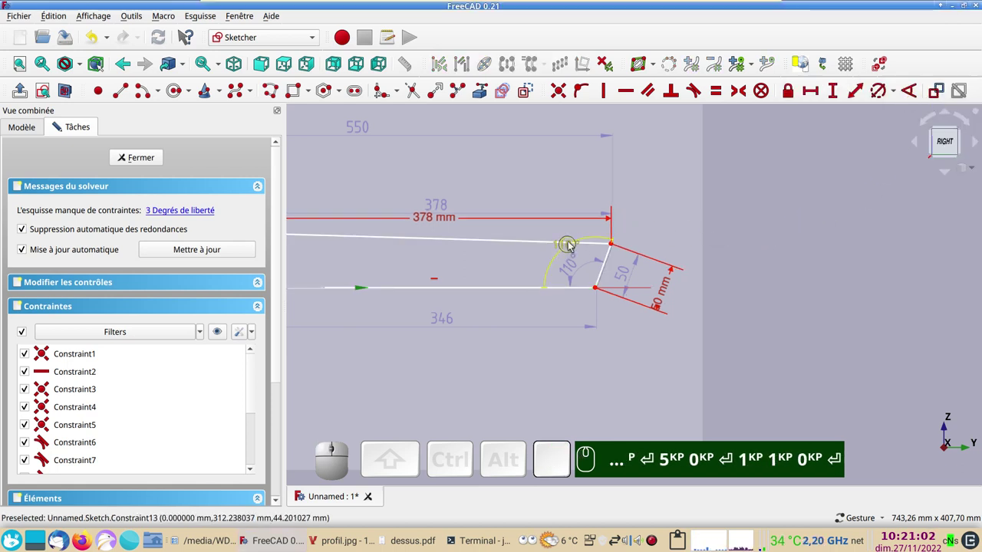
pyautogui.moveTo(573, 244); pyautogui.dragTo(555, 241)
# Set the bottom line's horizontal length to 346 mm.
pyautogui.moveTo(561, 247); pyautogui.dragTo(569, 260)
pyautogui.moveTo(567, 250); pyautogui.dragTo(389, 279)
pyautogui.moveTo(398, 289); pyautogui.dragTo(480, 303)
pyautogui.write('p')
pyautogui.press('Return')
pyautogui.press('KP_5')
pyautogui.press('KP_0')
pyautogui.press('KP_1')
pyautogui.click(579, 288)
pyautogui.click(819, 92)
pyautogui.press('KP_3')
pyautogui.press('KP_4')
pyautogui.press('KP_6')
pyautogui.press('KP_Enter')
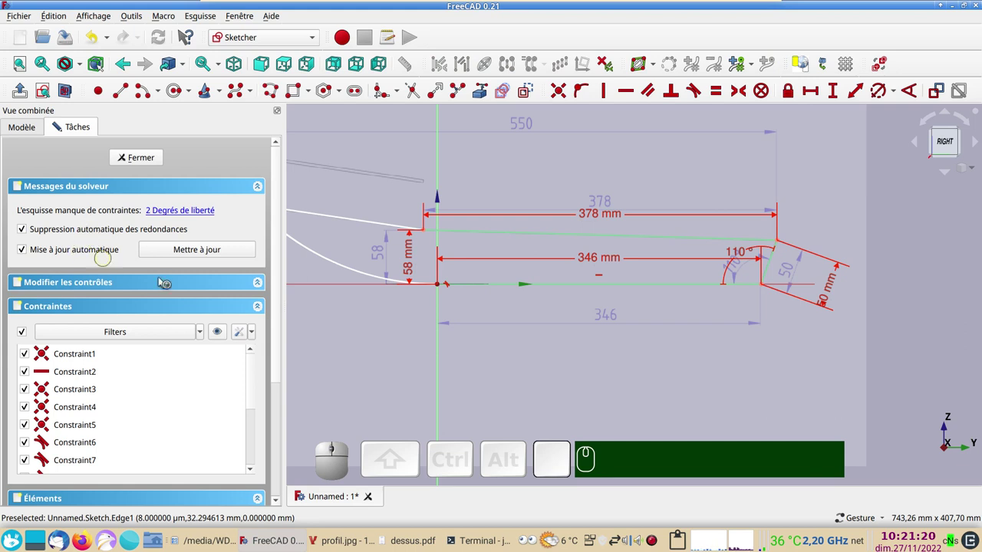
pyautogui.moveTo(393, 356); pyautogui.dragTo(490, 370)
# Draw a vertical line from the baseline up to the bow tip and a horizontal top line from the bow.
pyautogui.scroll(3)
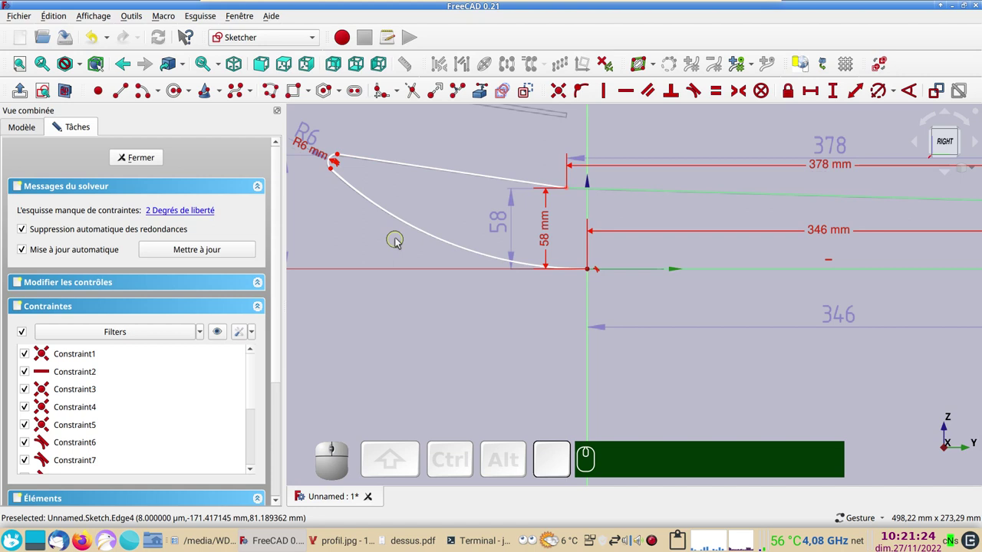
pyautogui.scroll(-3)
pyautogui.scroll(-3)
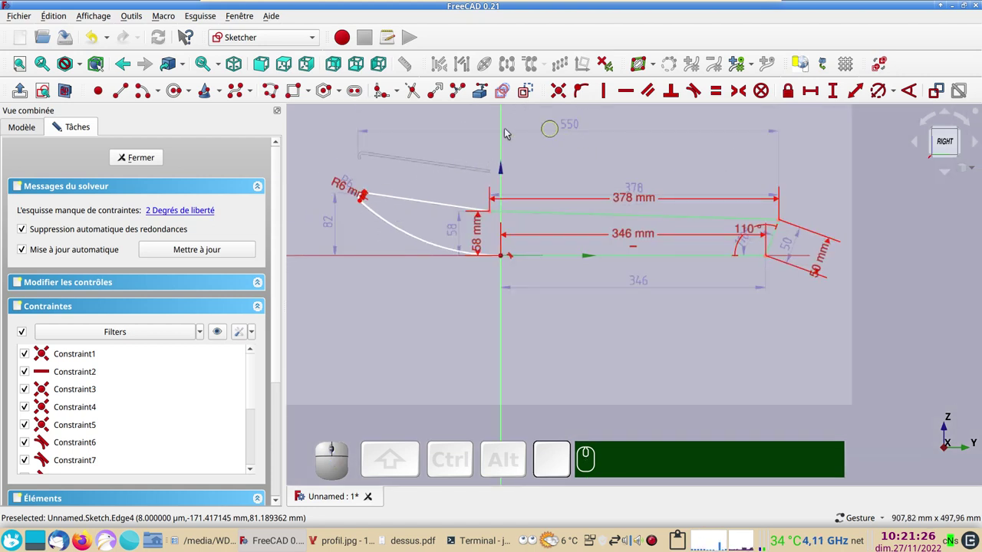
pyautogui.scroll(3)
pyautogui.scroll(3)
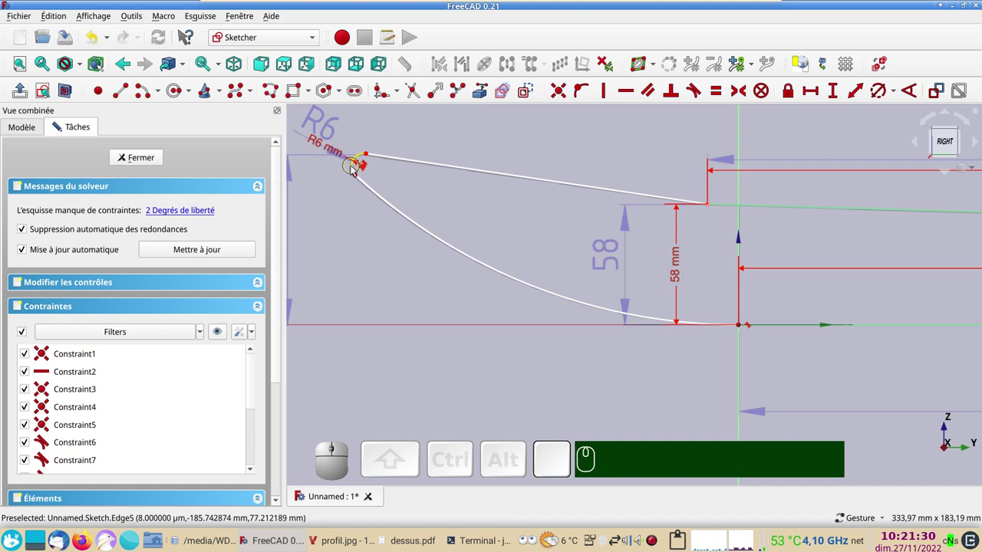
pyautogui.scroll(-3)
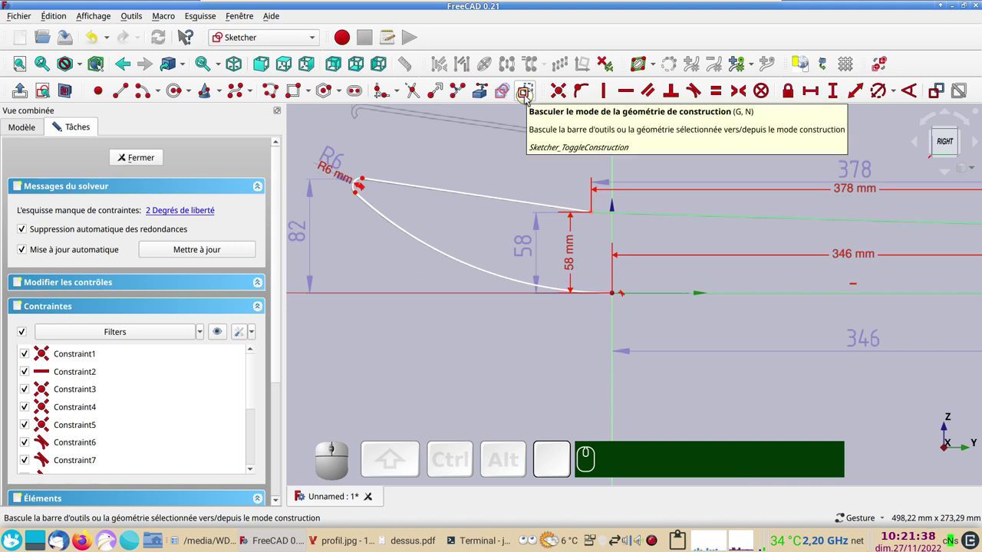
pyautogui.click(528, 99)
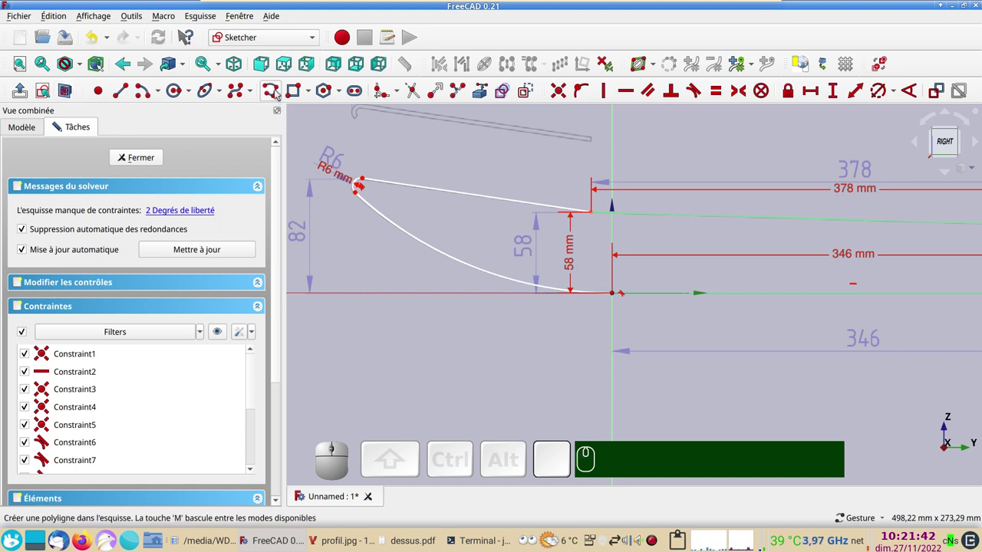
pyautogui.click(278, 92)
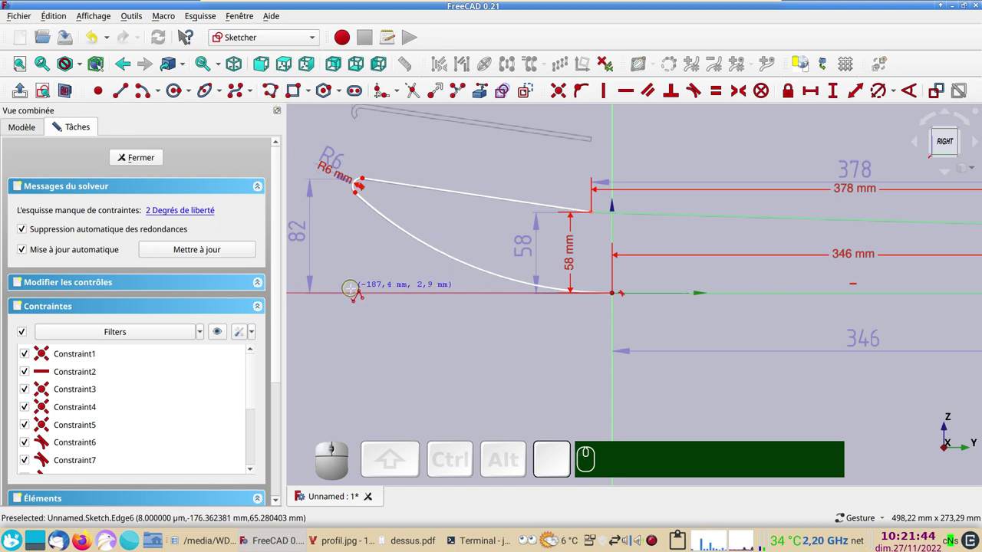
pyautogui.click(352, 303)
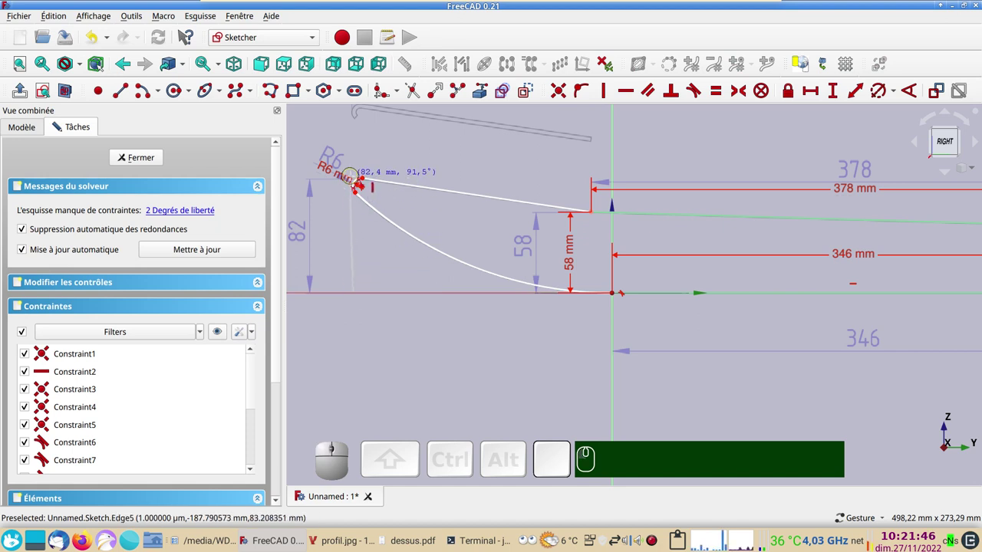
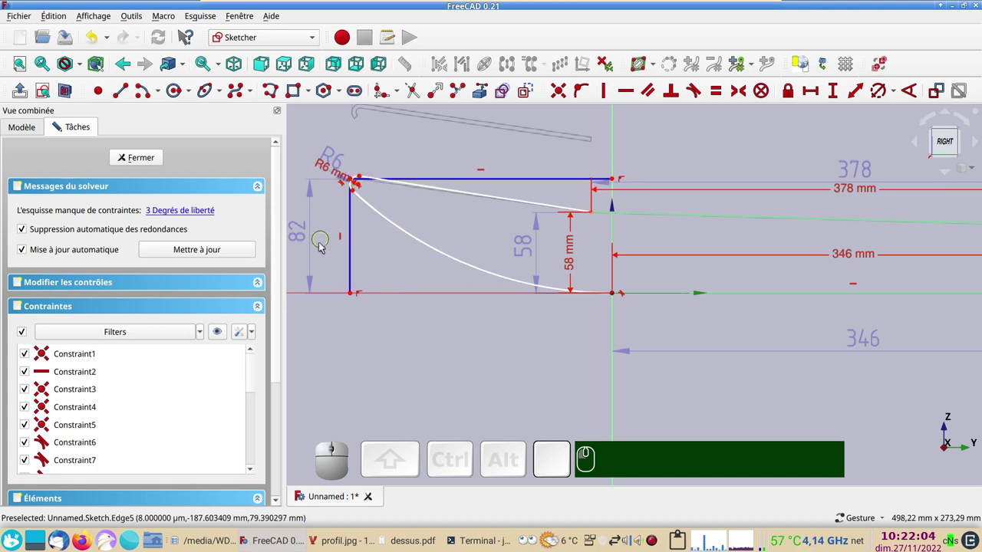
pyautogui.click(339, 241)
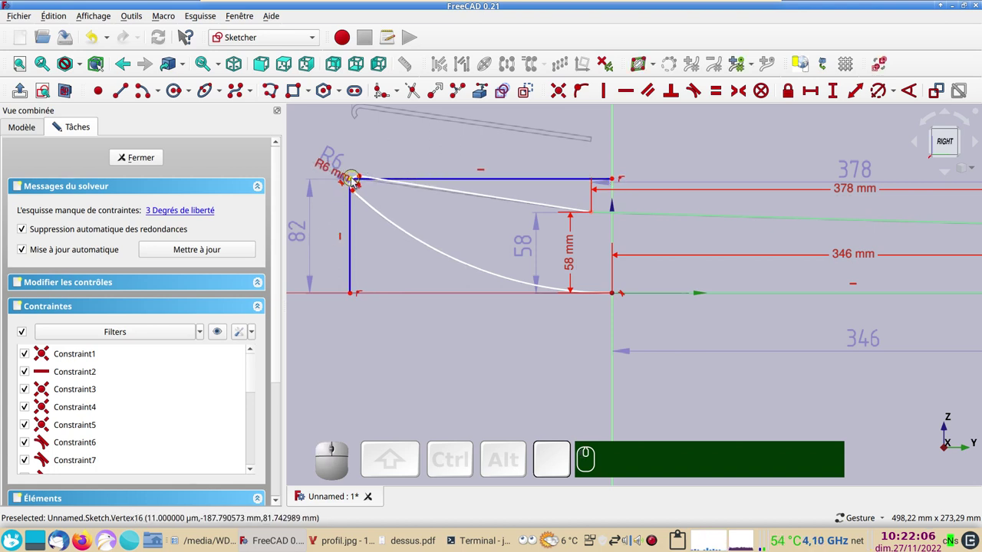
# Give the vertical bow line an 82 mm height.
pyautogui.click(355, 214)
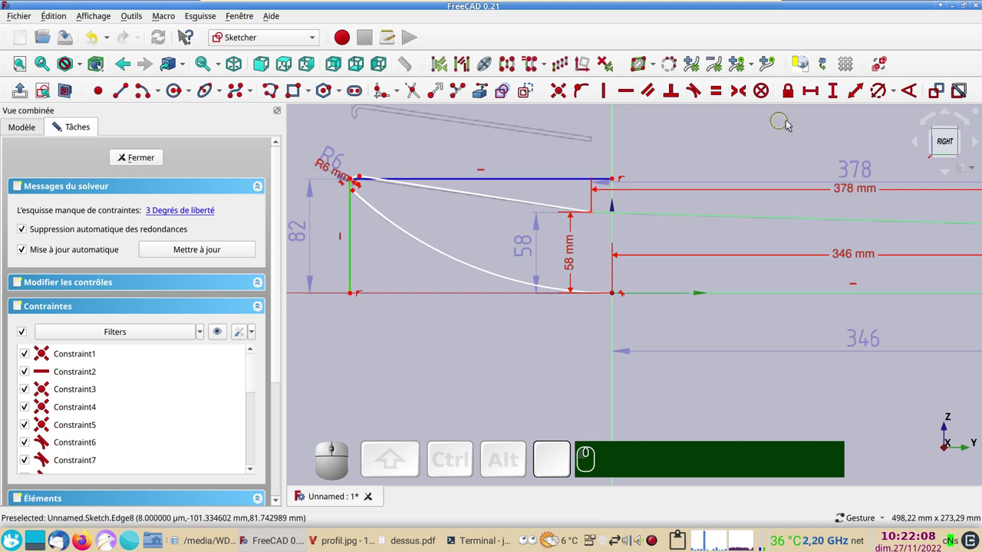
pyautogui.click(837, 97)
pyautogui.press('KP_8')
pyautogui.press('KP_2')
pyautogui.press('KP_Enter')
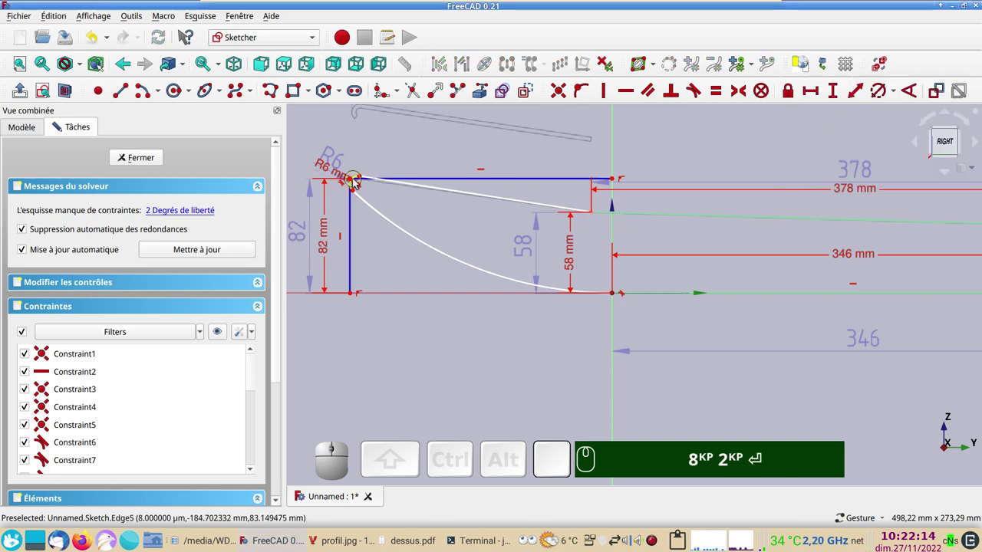
# Set the top line's overall length to 550 mm.
pyautogui.click(354, 179)
pyautogui.scroll(-3)
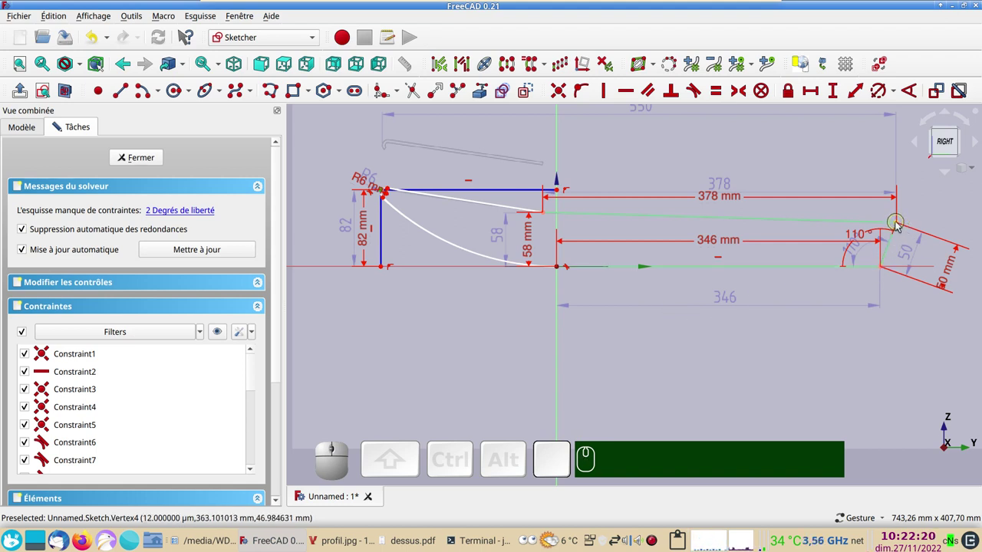
pyautogui.click(899, 224)
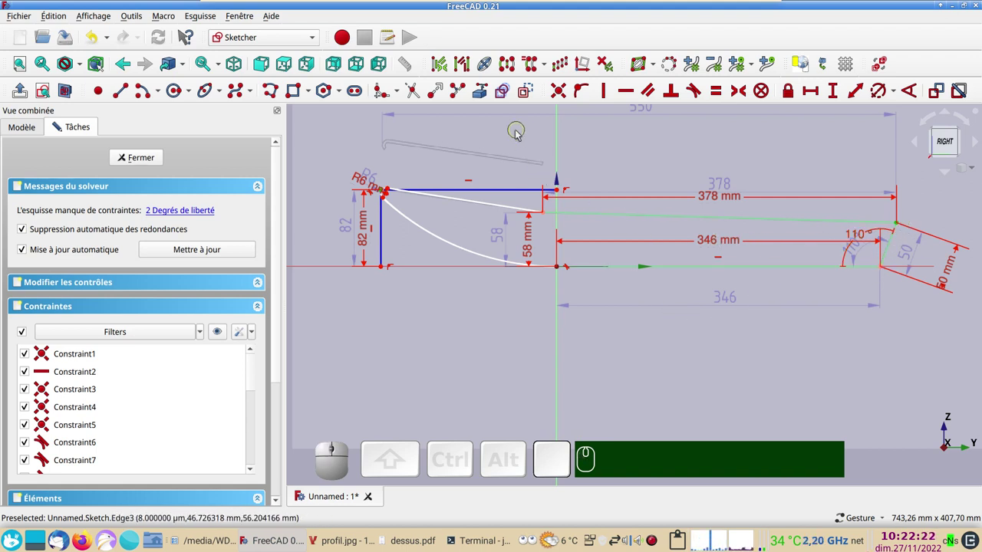
pyautogui.click(813, 95)
pyautogui.press('KP_5')
pyautogui.press('KP_5')
pyautogui.press('KP_0')
pyautogui.press('KP_Enter')
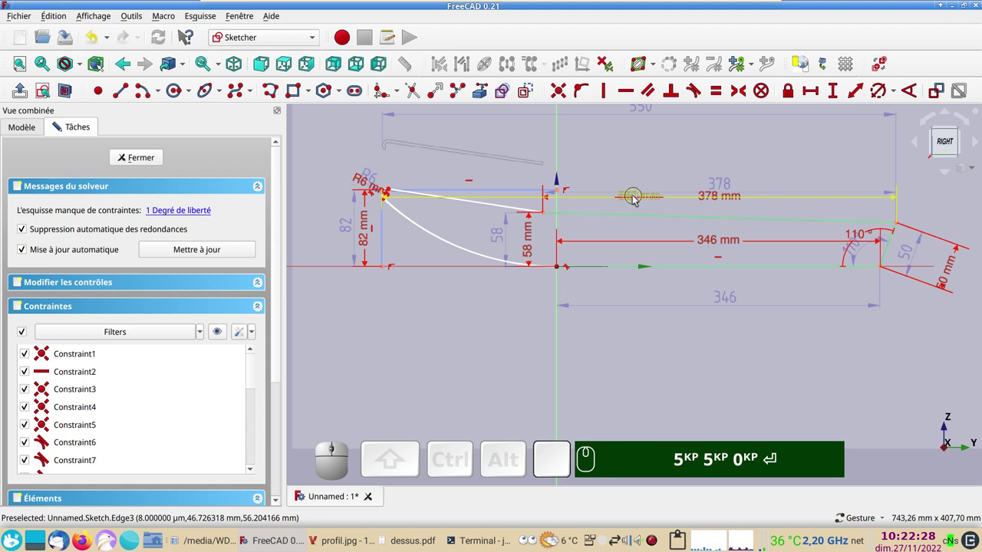
pyautogui.moveTo(636, 199); pyautogui.dragTo(583, 218)
pyautogui.press('KP_5')
pyautogui.press('KP_0')
pyautogui.press('Return')
pyautogui.scroll(3)
pyautogui.moveTo(369, 235); pyautogui.dragTo(407, 237)
pyautogui.moveTo(398, 243); pyautogui.dragTo(375, 262)
# Make the bow arc tangent to its neighbouring lines, fully constraining the profile sketch.
pyautogui.scroll(3)
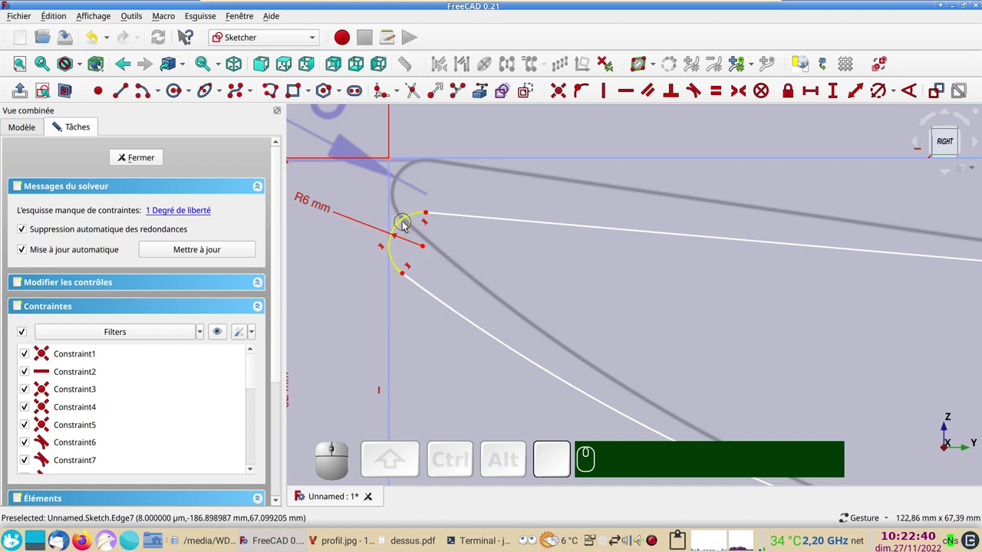
pyautogui.click(405, 226)
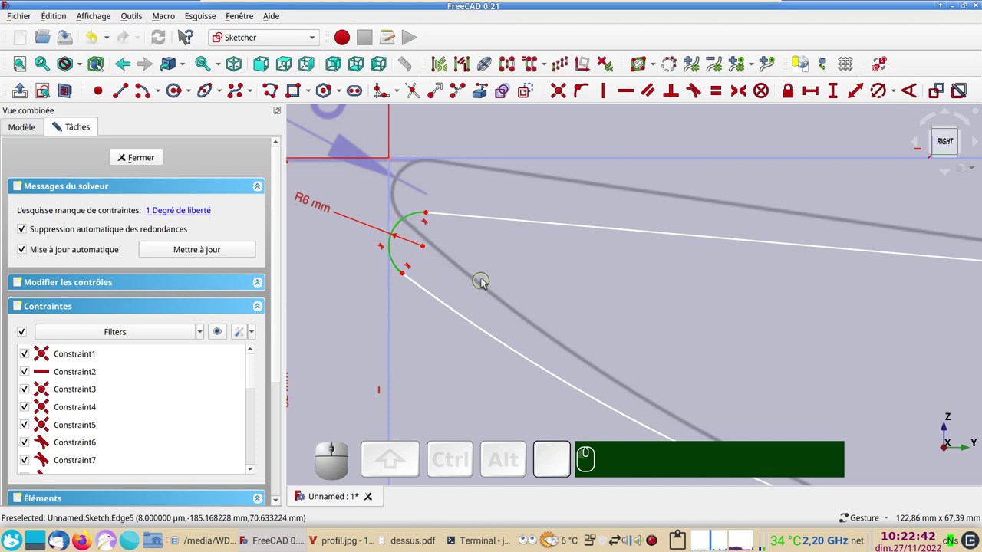
pyautogui.click(562, 160)
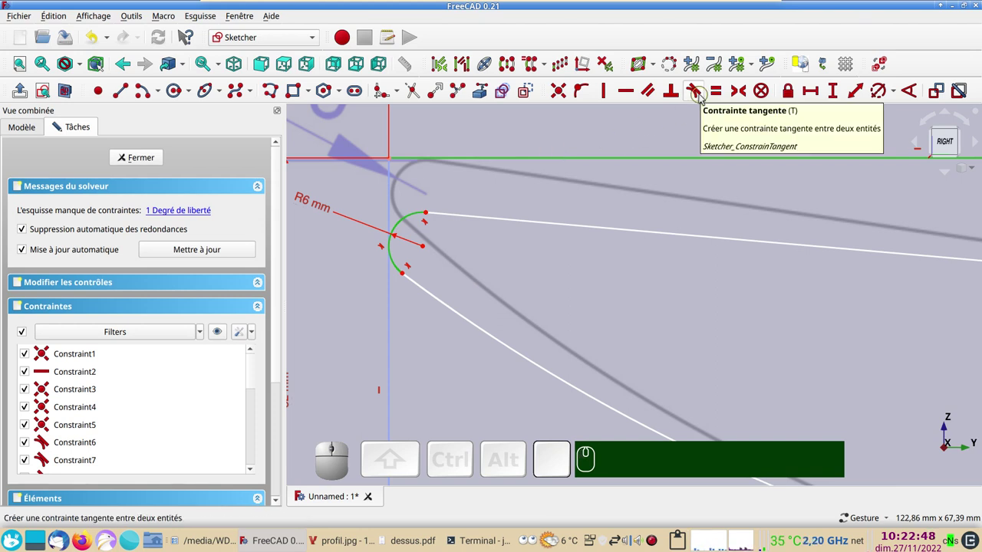
pyautogui.write('t')
pyautogui.scroll(-3)
pyautogui.scroll(-3)
pyautogui.moveTo(672, 260); pyautogui.dragTo(557, 220)
pyautogui.scroll(-3)
pyautogui.rightClick(640, 306)
pyautogui.scroll(-3)
pyautogui.moveTo(658, 347); pyautogui.dragTo(487, 269)
pyautogui.write('t')
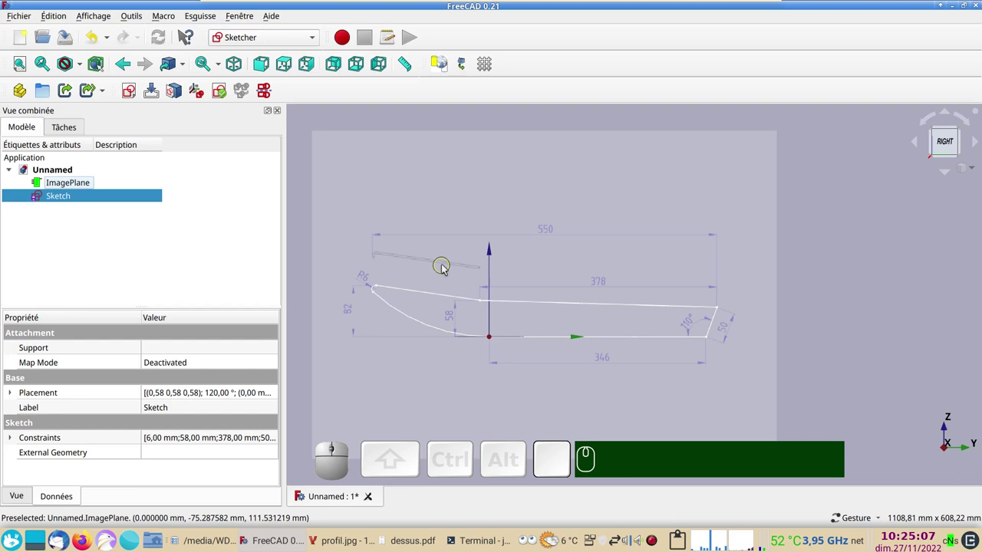
# Toggle off the coordinate axes display from the Affichage menu.
pyautogui.write('a')
pyautogui.write('c')
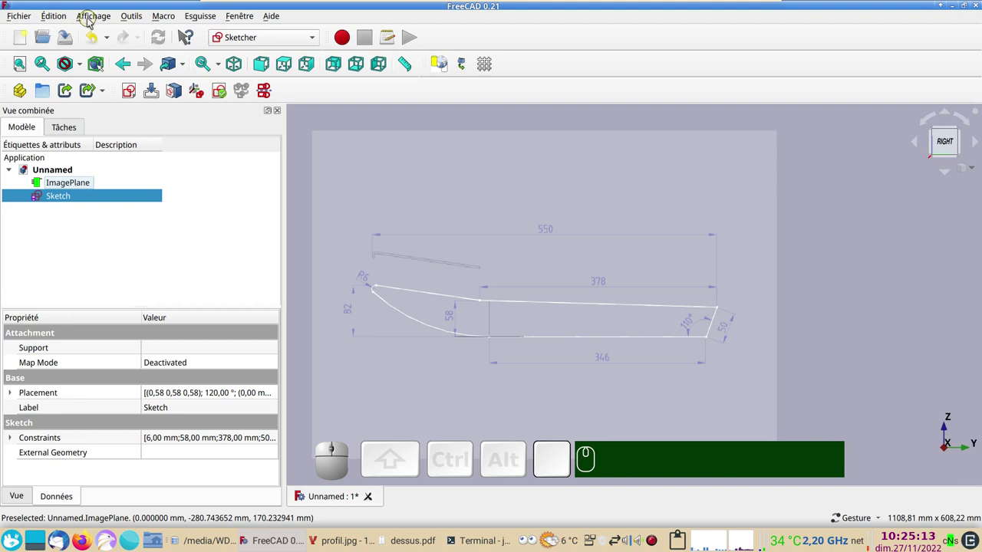
pyautogui.click(92, 17)
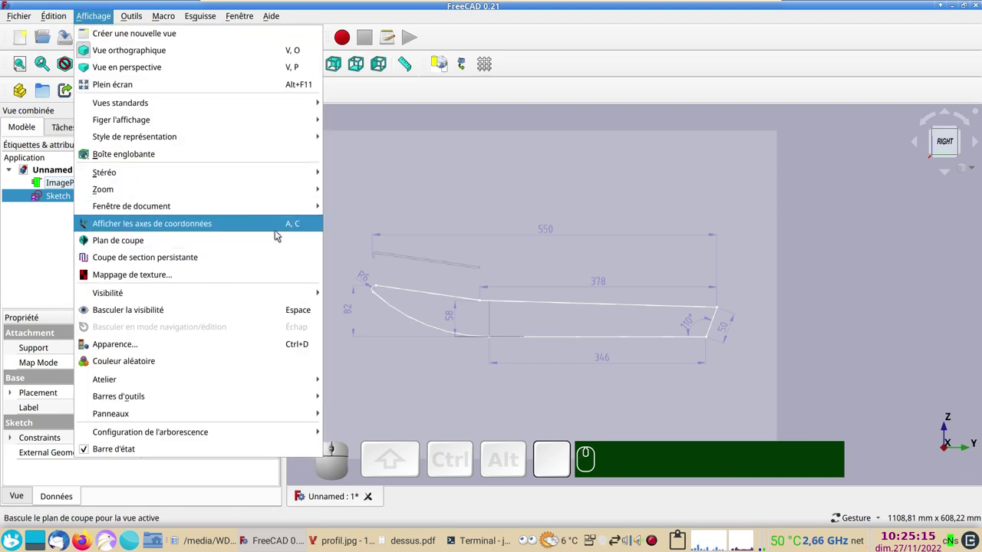
pyautogui.press('Escape')
pyautogui.scroll(3)
pyautogui.scroll(-3)
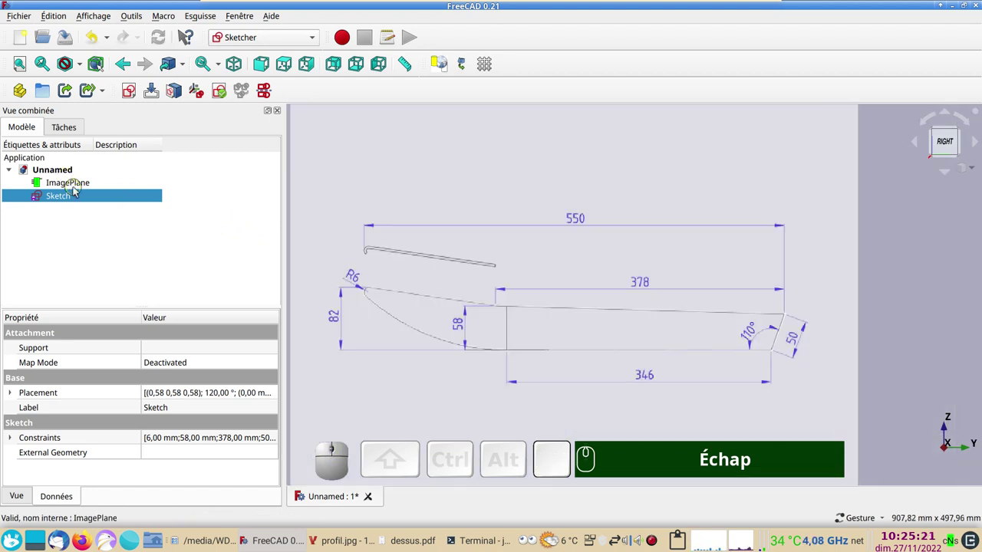
pyautogui.scroll(3)
# Hide the ImagePlane reference image so only the hull profile outline remains.
pyautogui.rightClick(363, 251)
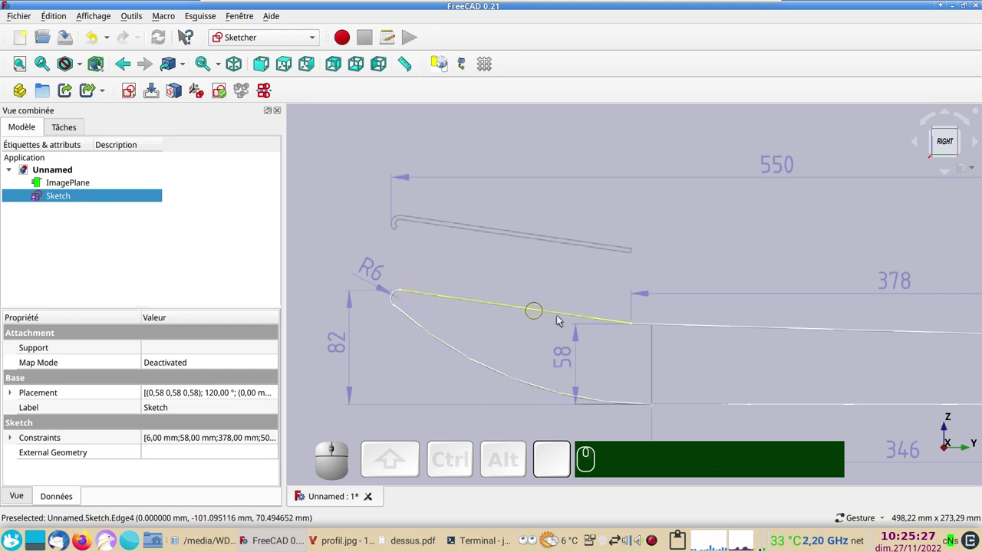
pyautogui.click(91, 185)
pyautogui.press('space')
pyautogui.scroll(-3)
pyautogui.moveTo(605, 257); pyautogui.dragTo(506, 219)
pyautogui.scroll(-3)
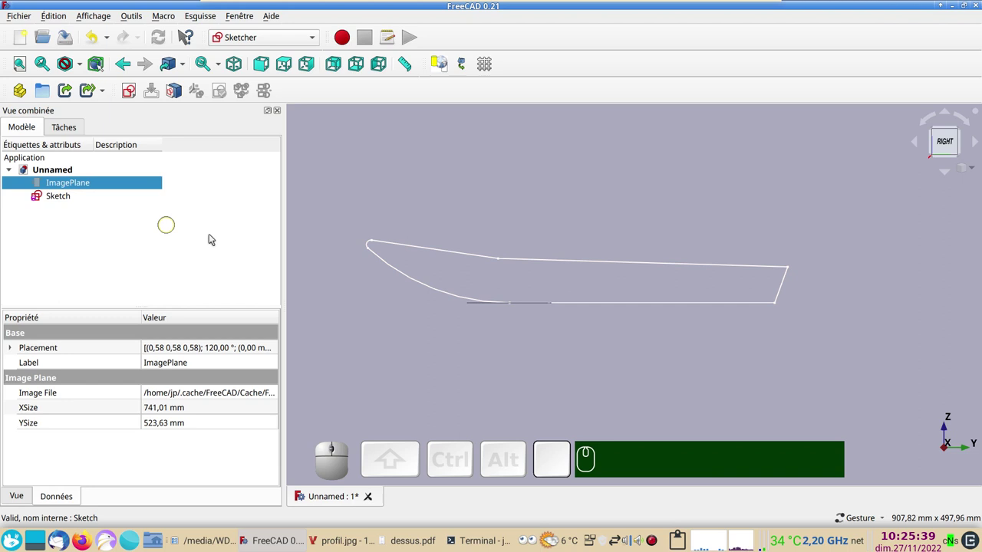
pyautogui.click(606, 354)
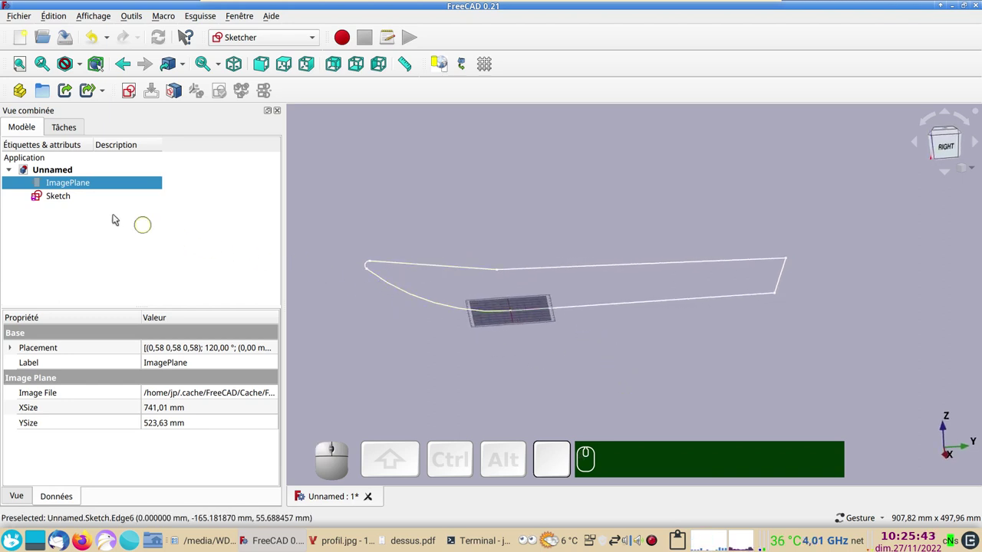
pyautogui.click(68, 202)
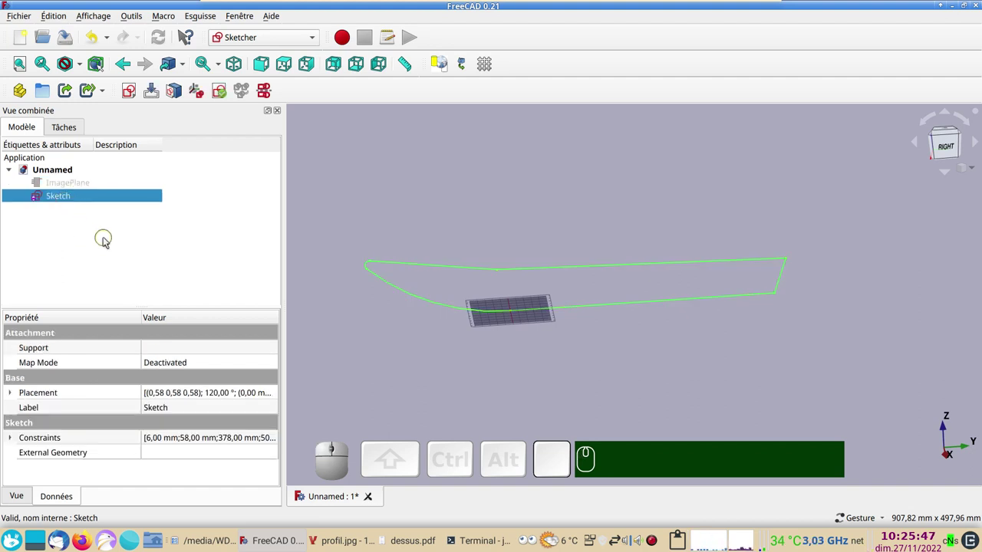
pyautogui.press('KP_1')
pyautogui.press('KP_3')
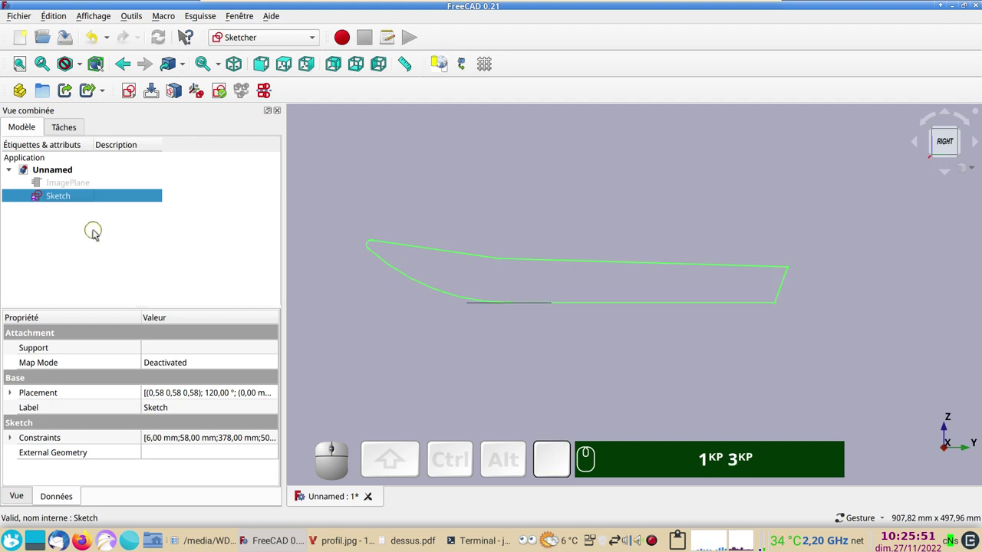
pyautogui.click(72, 223)
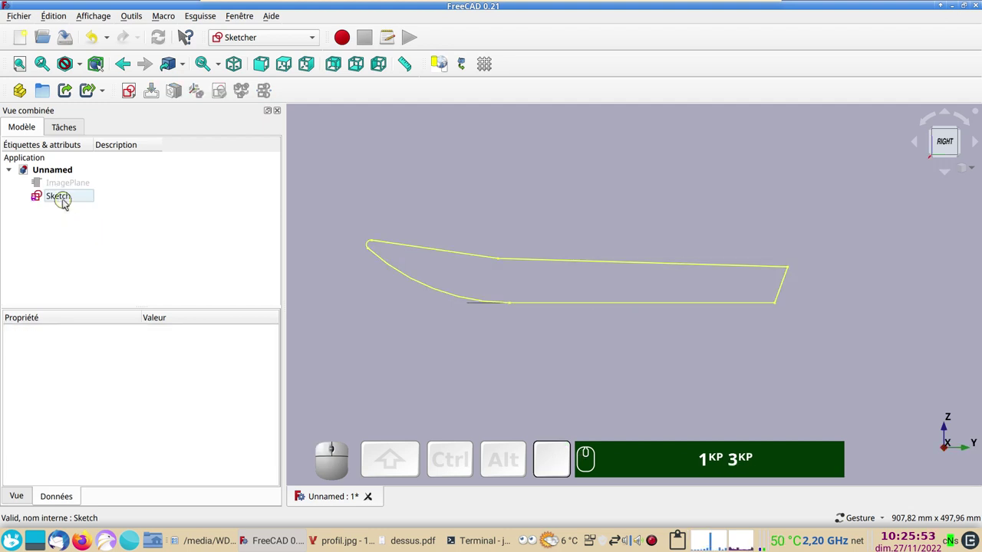
# Copy the profile sketch and paste two copies into the model tree.
pyautogui.click(69, 199)
pyautogui.press('ctrl+c')
pyautogui.press('ctrl+c')
pyautogui.press('ctrl+v')
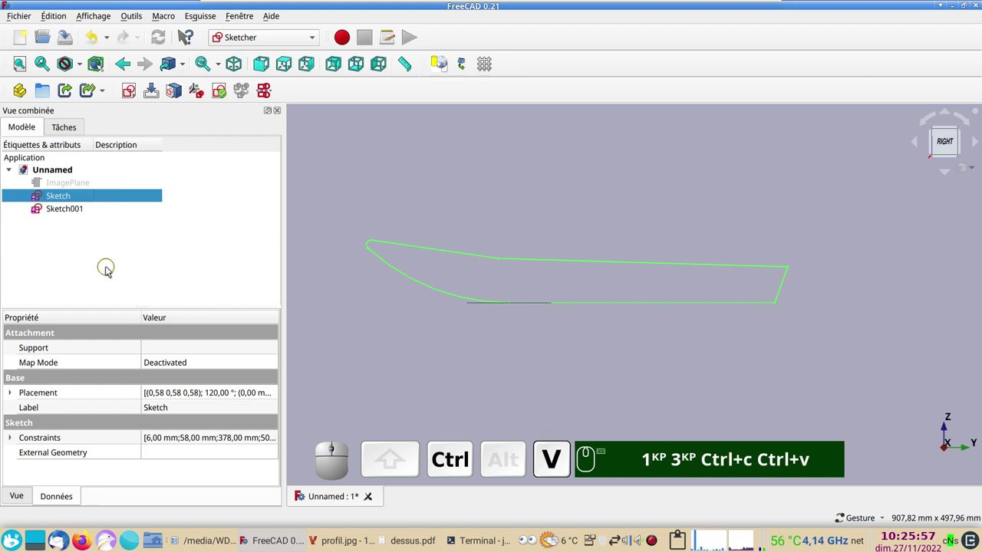
pyautogui.press('ctrl+v')
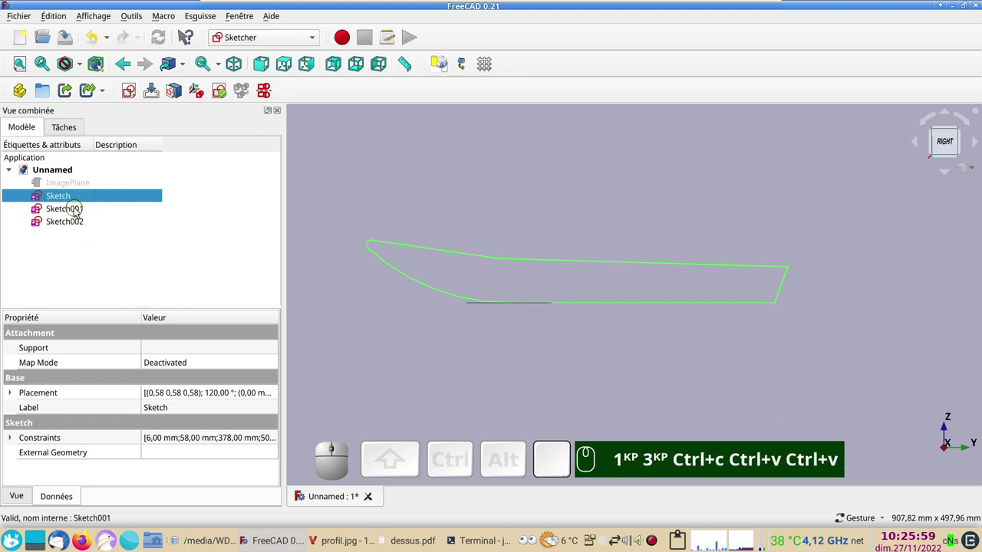
# Label the first sketch copy with the description 'fond'.
pyautogui.click(78, 211)
pyautogui.click(124, 211)
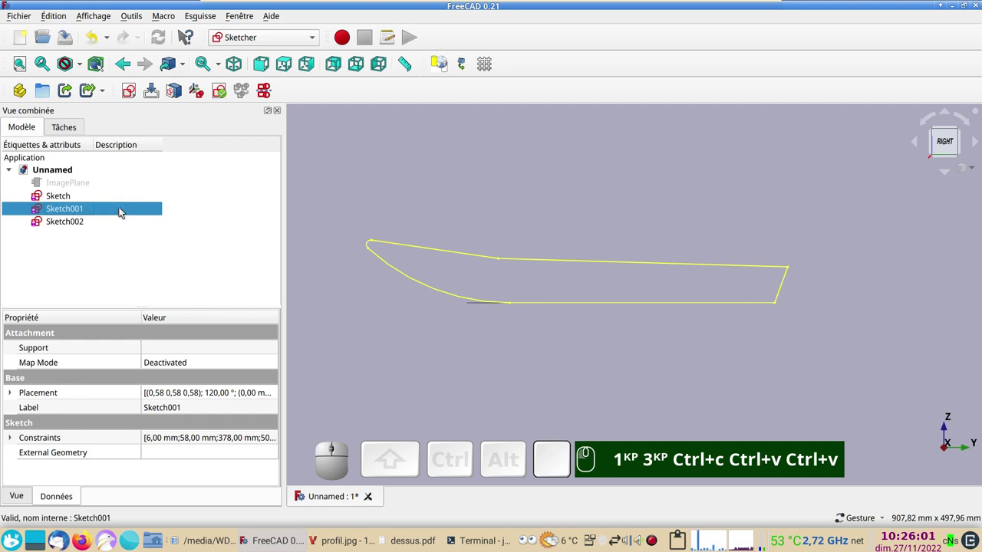
pyautogui.click(138, 211)
pyautogui.press('F2')
pyautogui.write('fo')
pyautogui.write('nd')
pyautogui.press('Return')
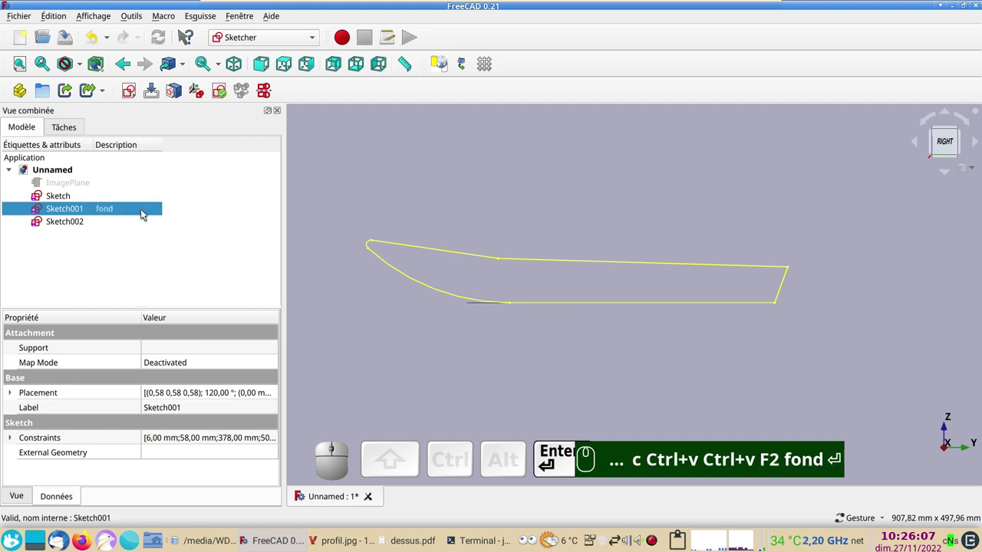
# Label the second sketch copy with the description 'dessus'.
pyautogui.click(118, 229)
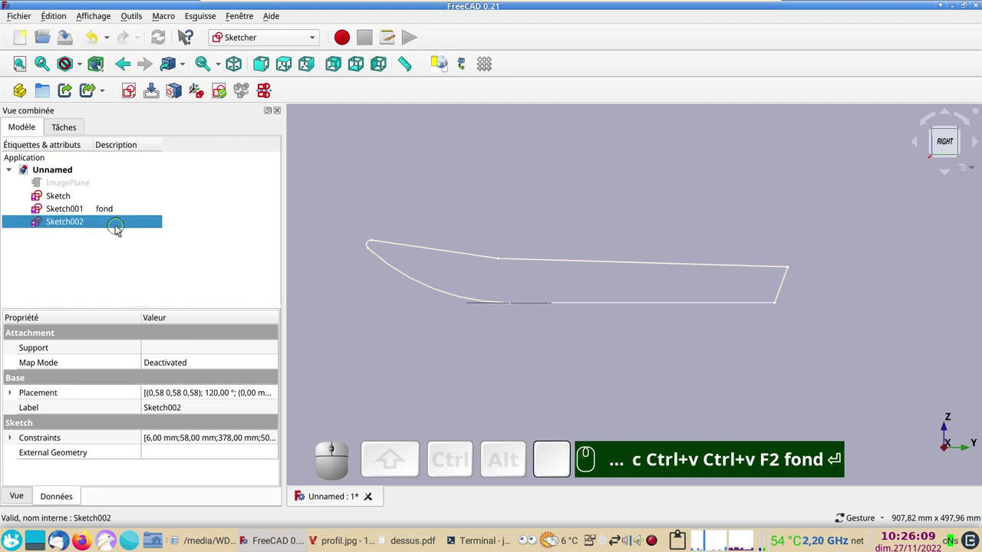
pyautogui.press('F2')
pyautogui.write('dessus')
pyautogui.press('Return')
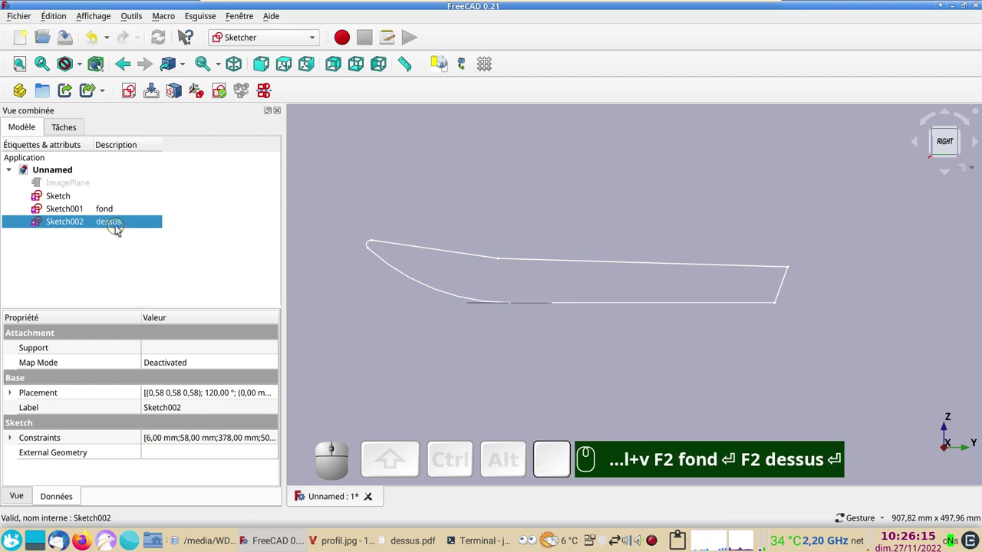
# Hide the original sketch and dessus copy, then open the fond sketch for editing.
pyautogui.click(72, 202)
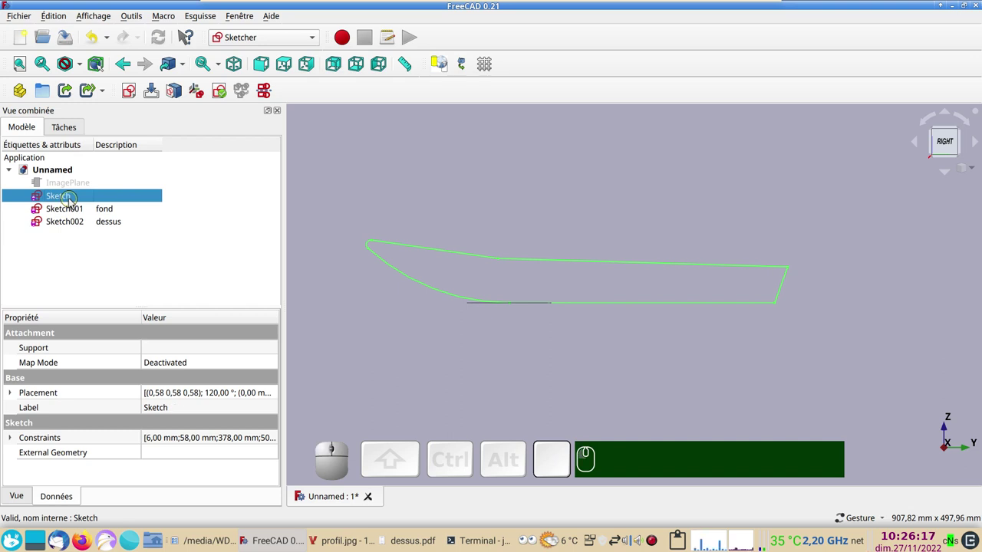
pyautogui.press('space')
pyautogui.click(78, 226)
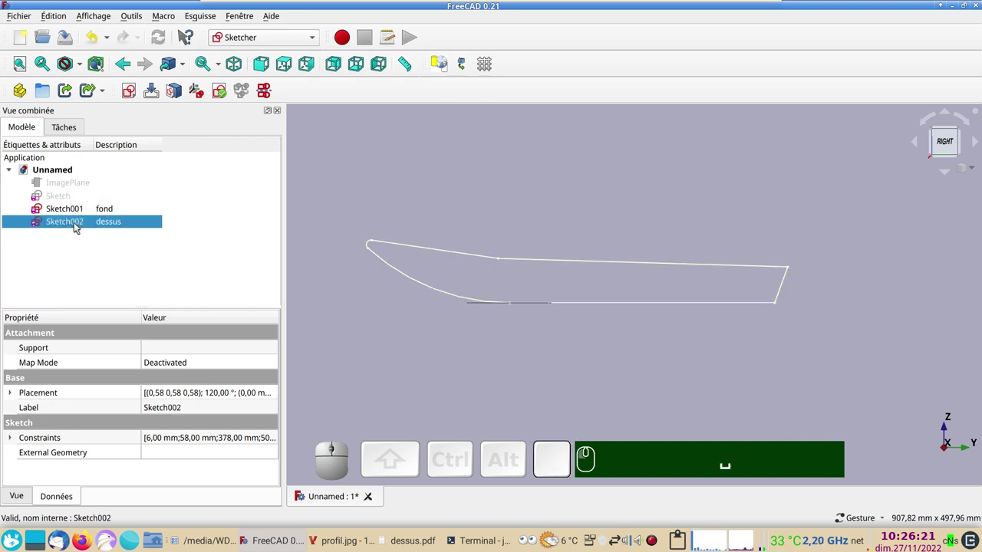
pyautogui.press('space')
pyautogui.click(69, 212)
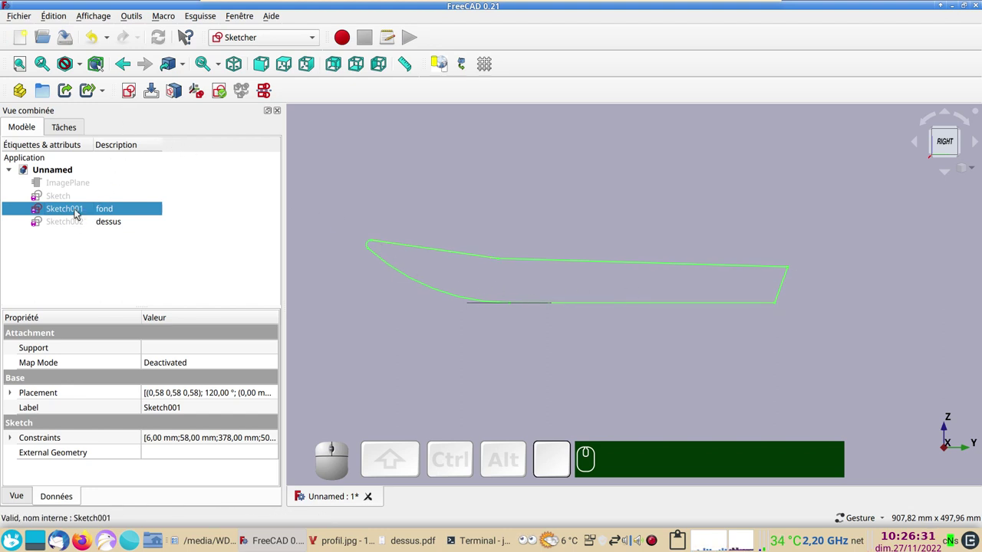
pyautogui.click(78, 213)
# Select the profile's upper edges and bow corner and toggle them to construction geometry.
pyautogui.scroll(3)
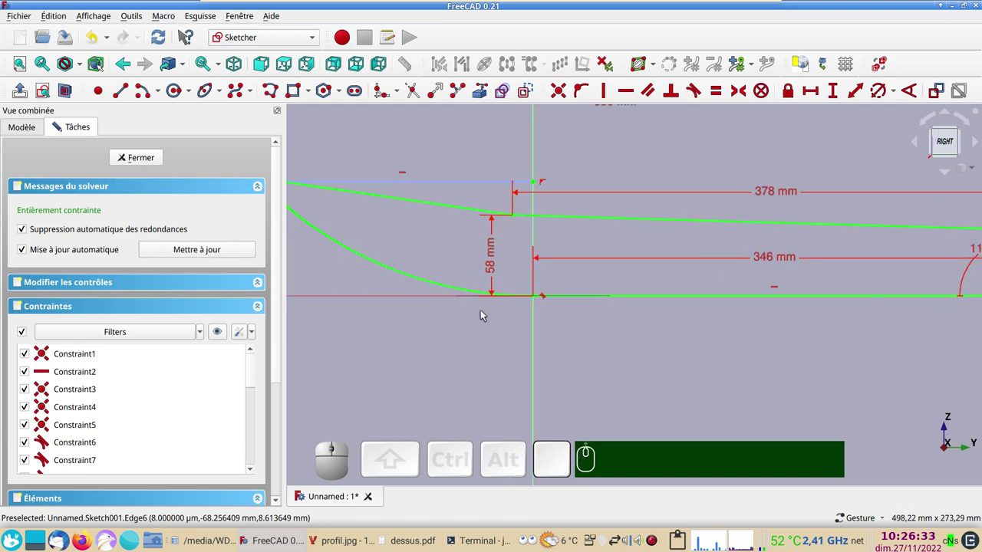
pyautogui.scroll(-3)
pyautogui.moveTo(479, 347); pyautogui.dragTo(451, 280)
pyautogui.click(437, 246)
pyautogui.scroll(3)
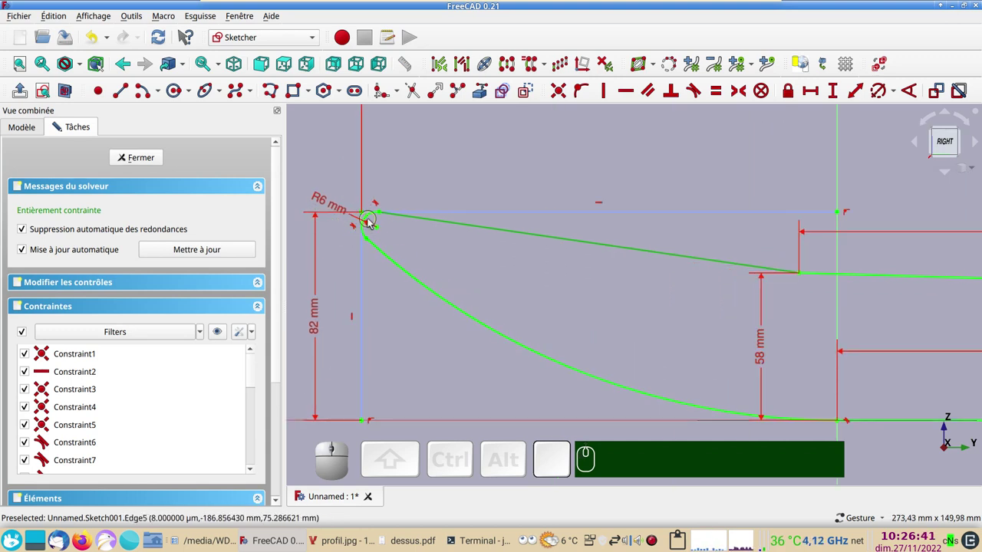
pyautogui.click(374, 217)
pyautogui.rightClick(554, 285)
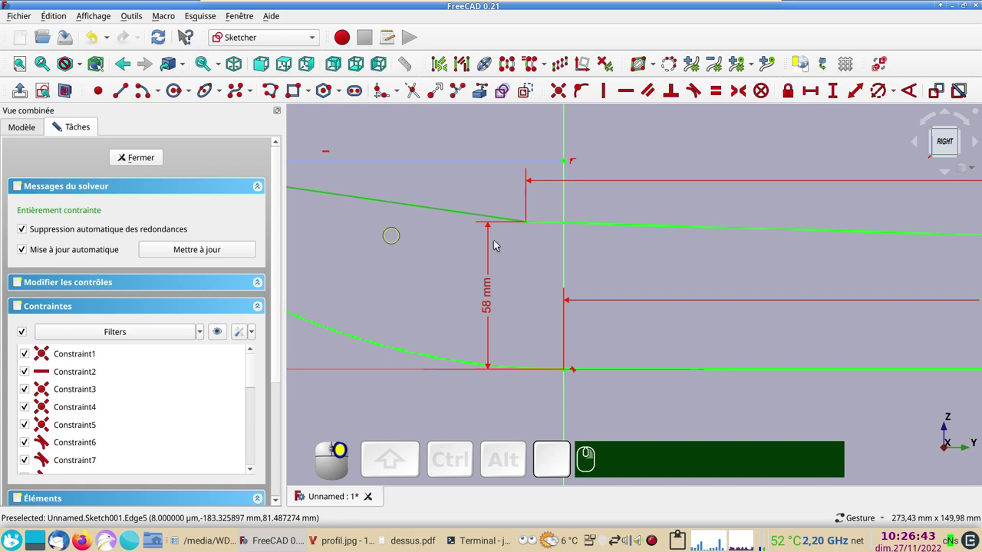
pyautogui.click(605, 228)
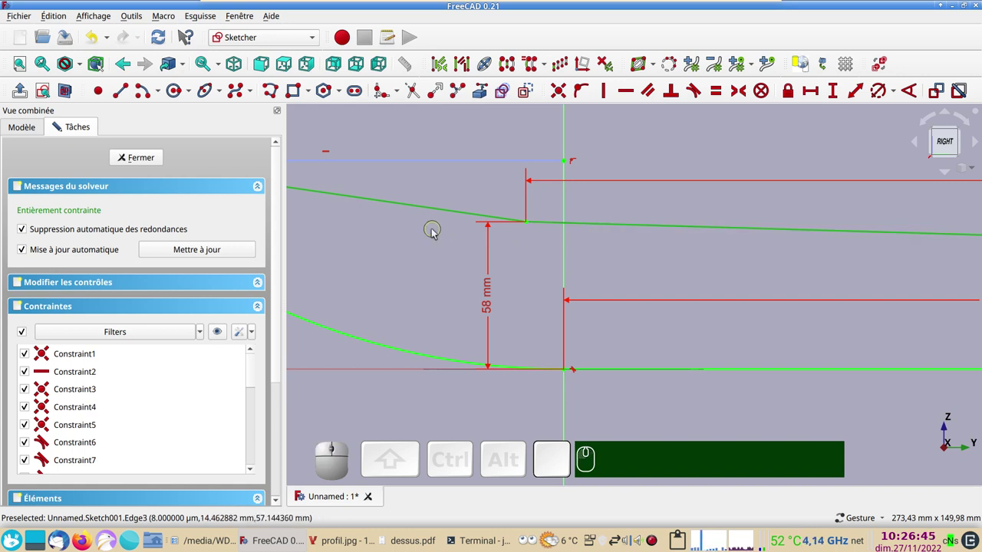
pyautogui.scroll(-3)
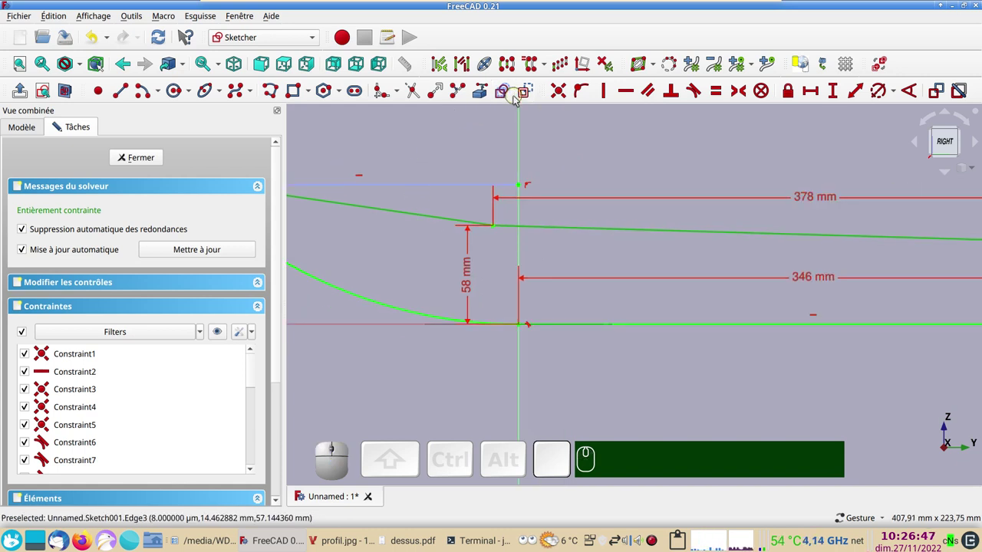
pyautogui.click(530, 96)
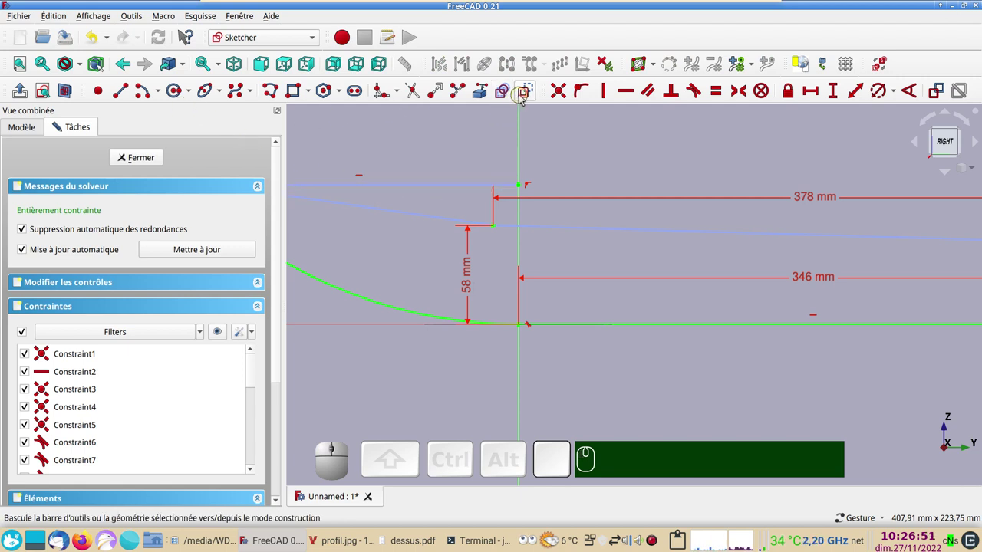
pyautogui.click(527, 95)
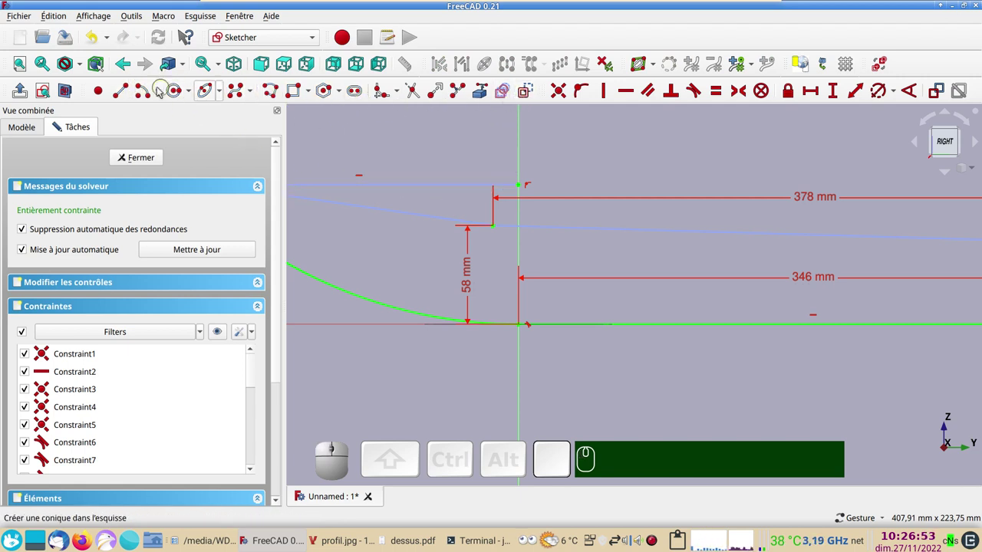
# Zoom onto the stern corner and begin a new polyline at the transom top.
pyautogui.scroll(-3)
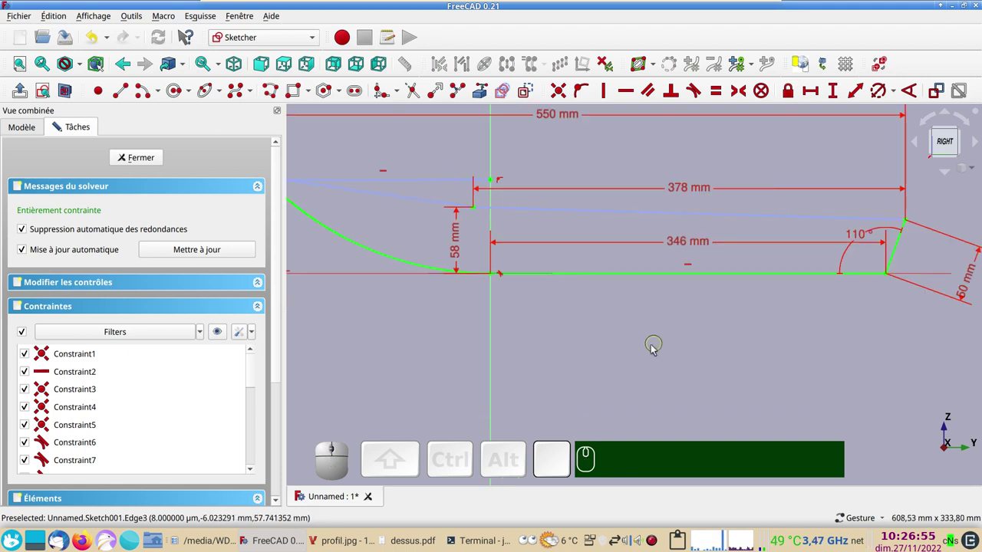
pyautogui.moveTo(639, 359); pyautogui.dragTo(733, 387)
pyautogui.moveTo(741, 374); pyautogui.dragTo(702, 318)
pyautogui.scroll(3)
pyautogui.moveTo(674, 309); pyautogui.dragTo(579, 387)
pyautogui.scroll(3)
pyautogui.moveTo(637, 344); pyautogui.dragTo(487, 317)
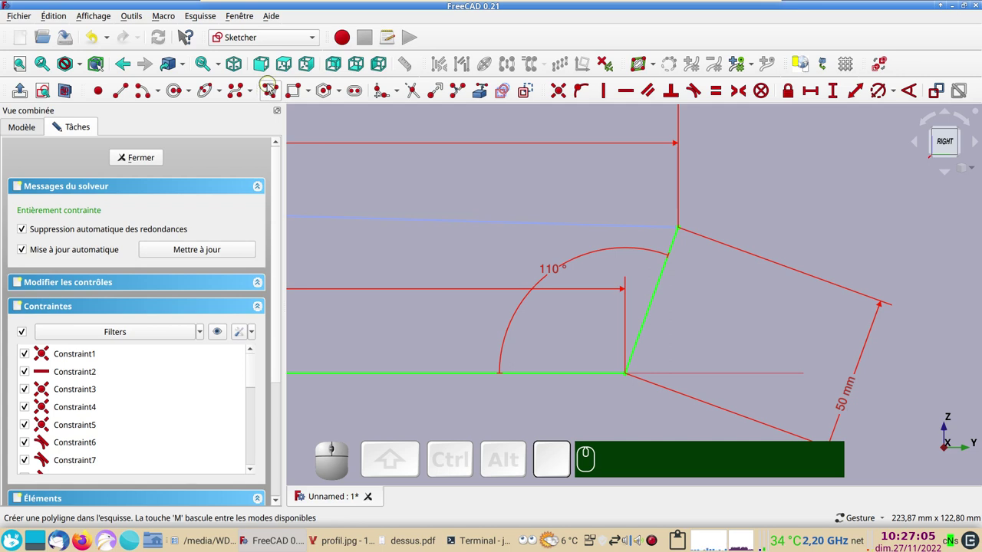
pyautogui.click(272, 87)
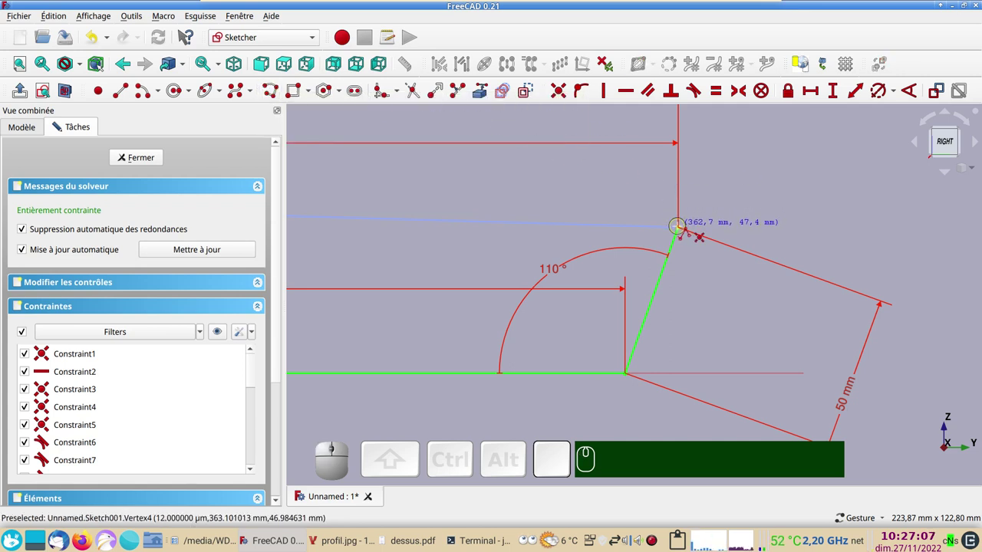
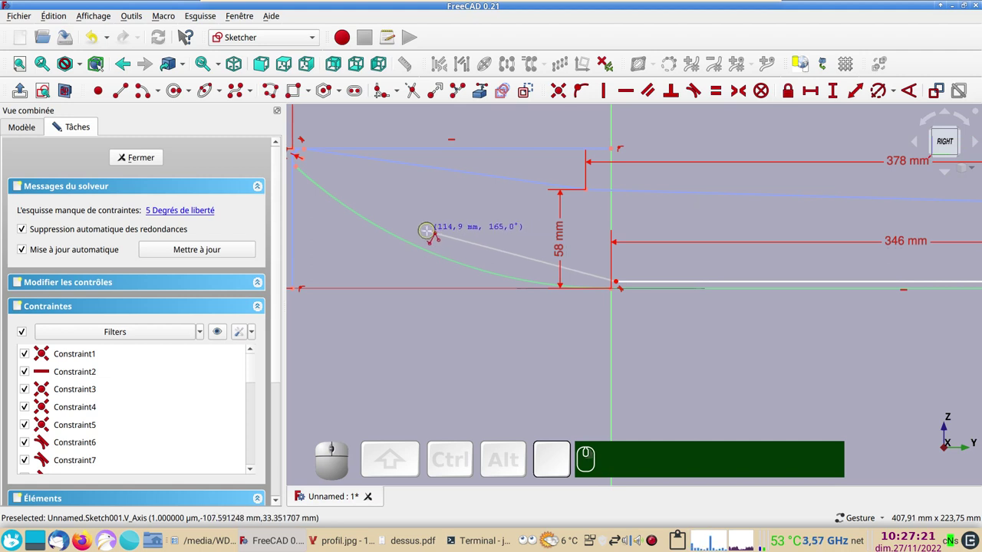
# Switch the polyline to arc mode with M to follow the bow curve.
pyautogui.write('mmm')
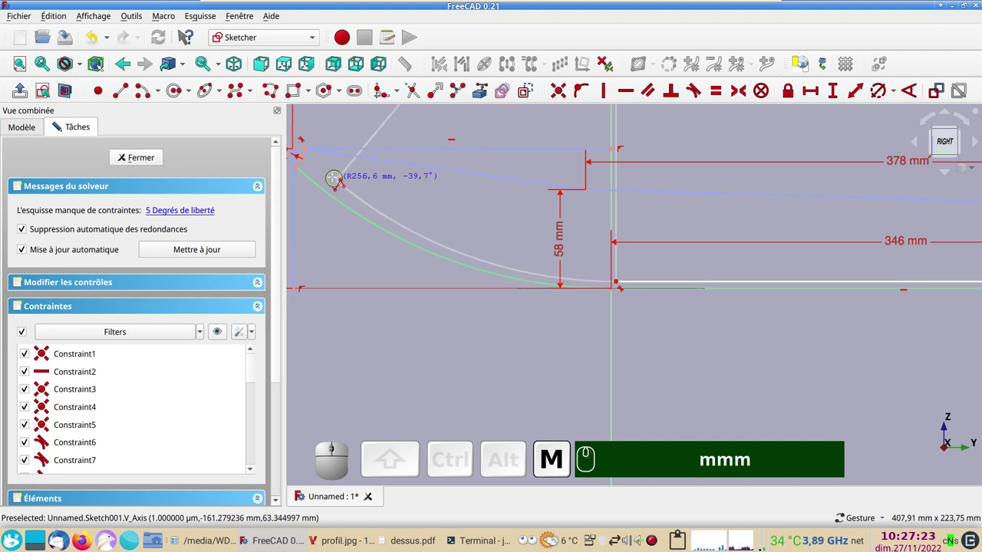
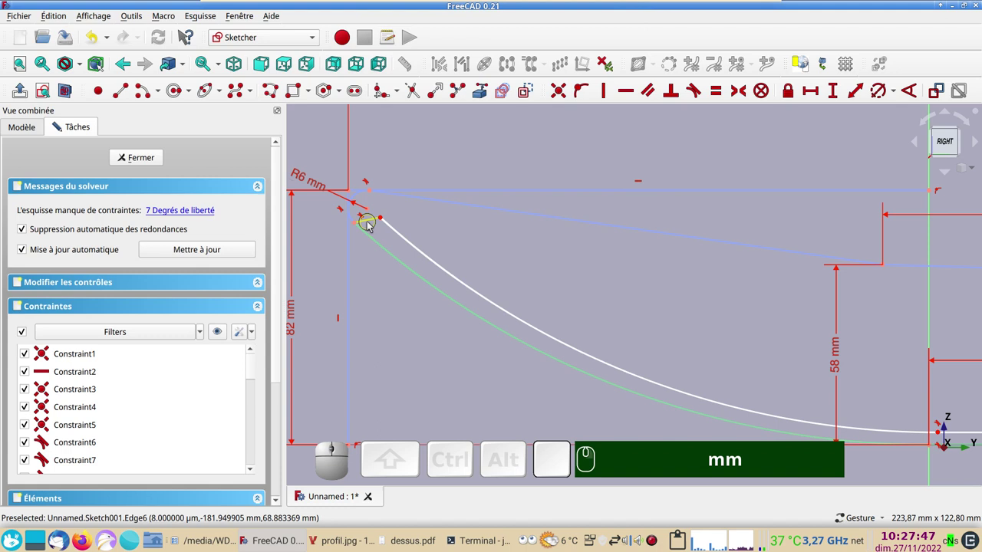
# Make the short bow closing line perpendicular to the outer bow curve.
pyautogui.click(371, 225)
pyautogui.click(376, 240)
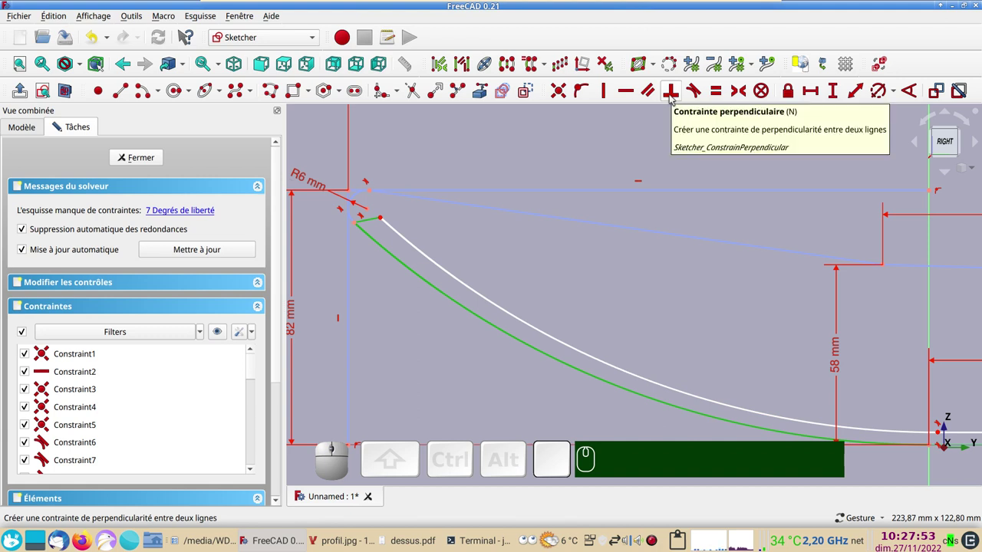
pyautogui.press('n')
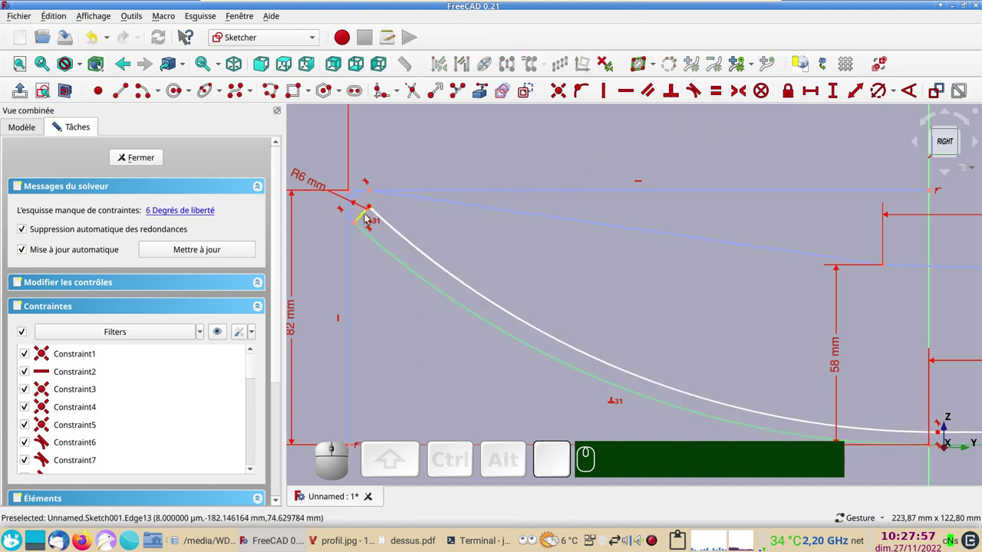
pyautogui.scroll(3)
pyautogui.moveTo(399, 210); pyautogui.dragTo(388, 233)
pyautogui.click(380, 230)
pyautogui.scroll(-3)
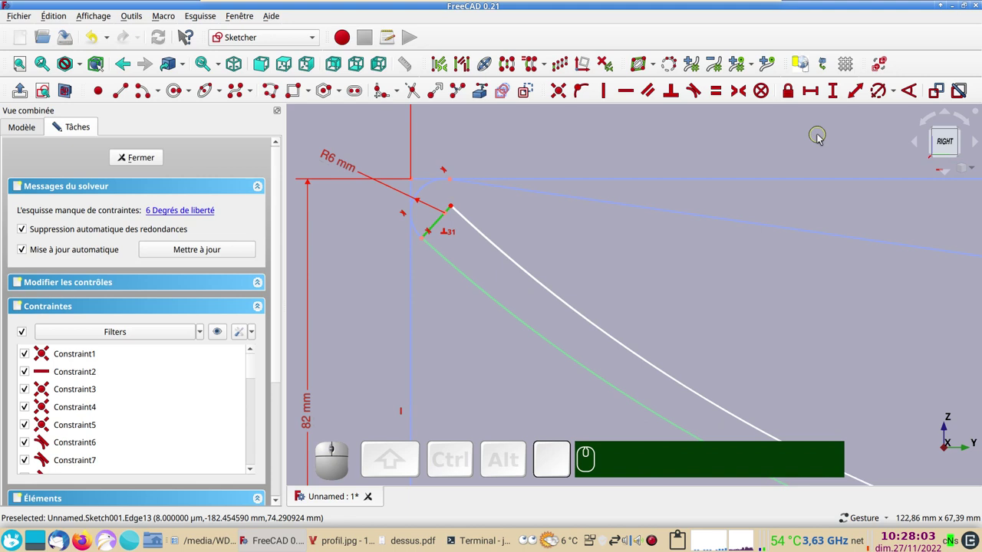
pyautogui.scroll(-3)
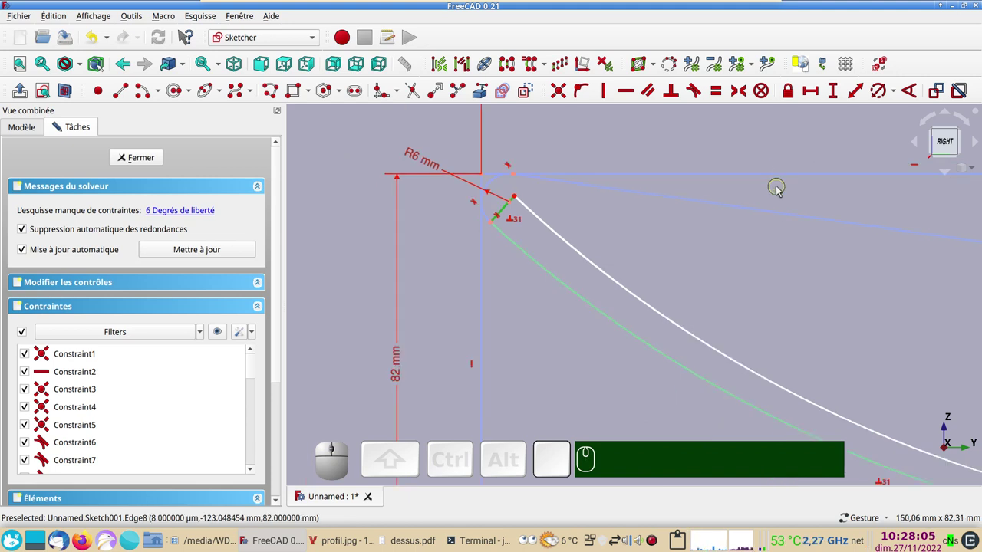
# Constrain the bow joint elements with a value of 3.
pyautogui.rightClick(789, 293)
pyautogui.scroll(-3)
pyautogui.moveTo(753, 239); pyautogui.dragTo(231, 248)
pyautogui.moveTo(256, 223); pyautogui.dragTo(325, 206)
pyautogui.rightClick(329, 205)
pyautogui.rightClick(456, 227)
pyautogui.scroll(3)
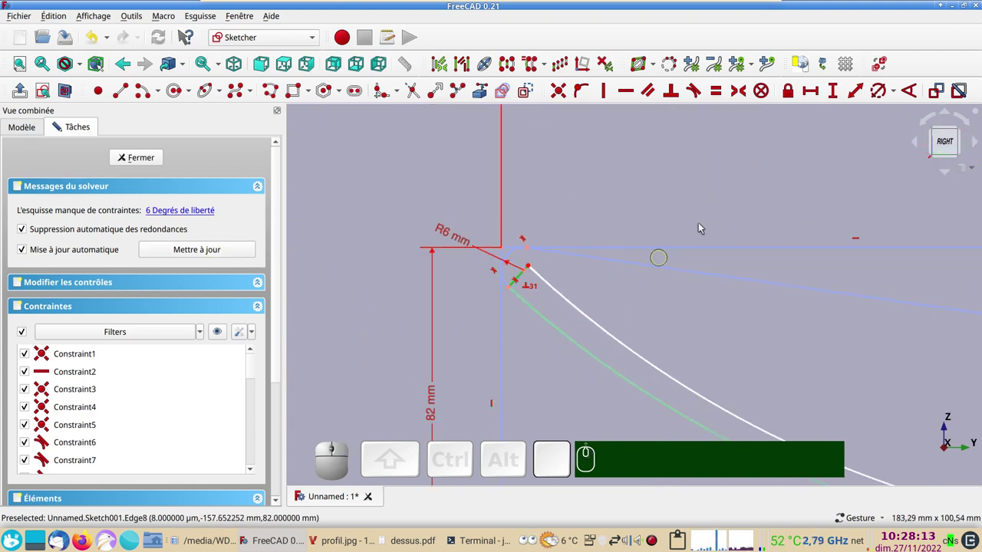
pyautogui.click(853, 93)
pyautogui.press('KP_3')
pyautogui.press('KP_Enter')
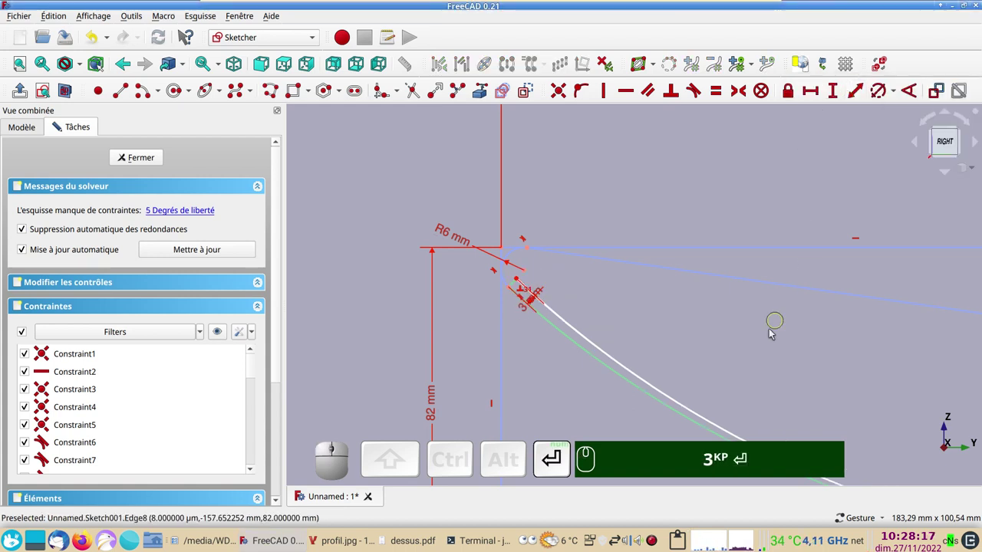
pyautogui.scroll(3)
pyautogui.scroll(-3)
pyautogui.rightClick(763, 353)
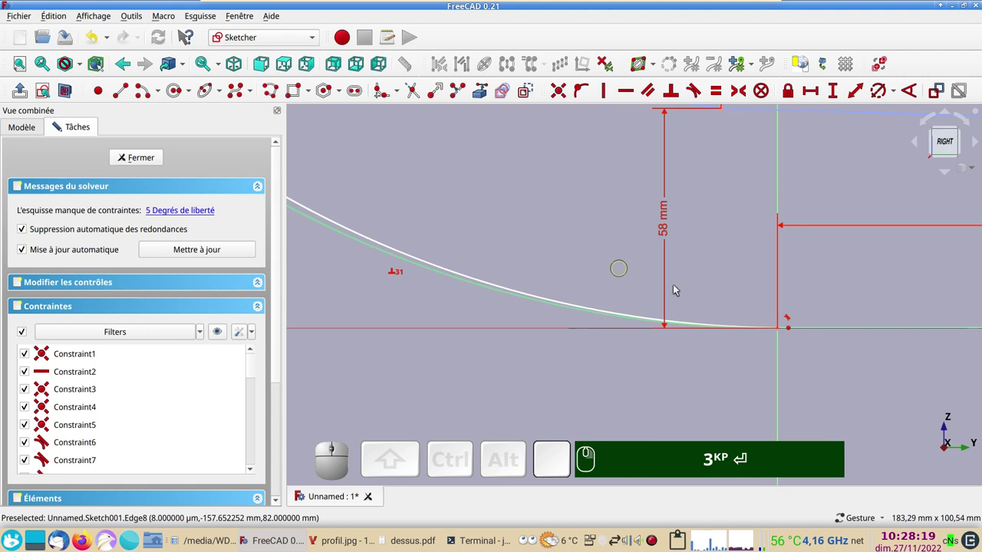
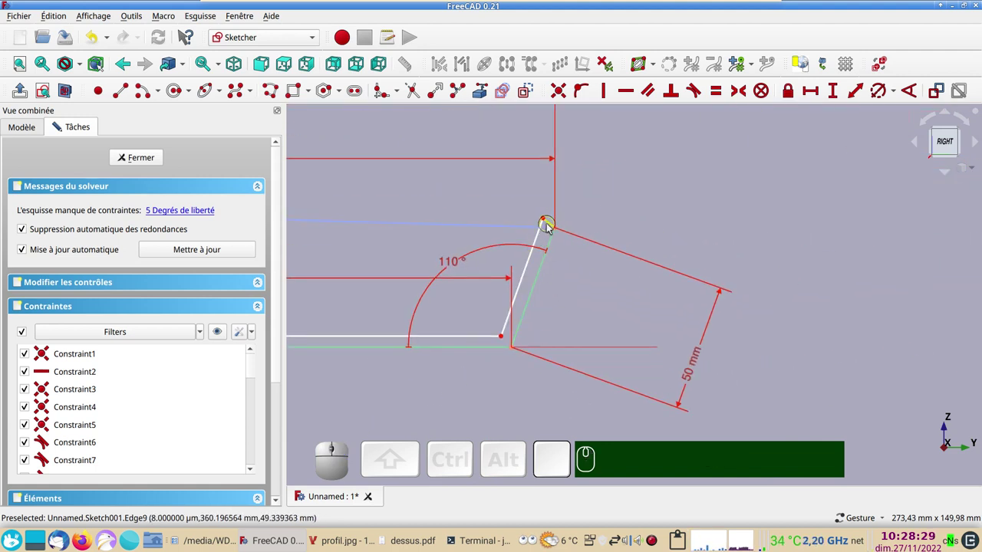
# Set the inner stern line perpendicular to and coincident on the outer stern edge.
pyautogui.click(552, 226)
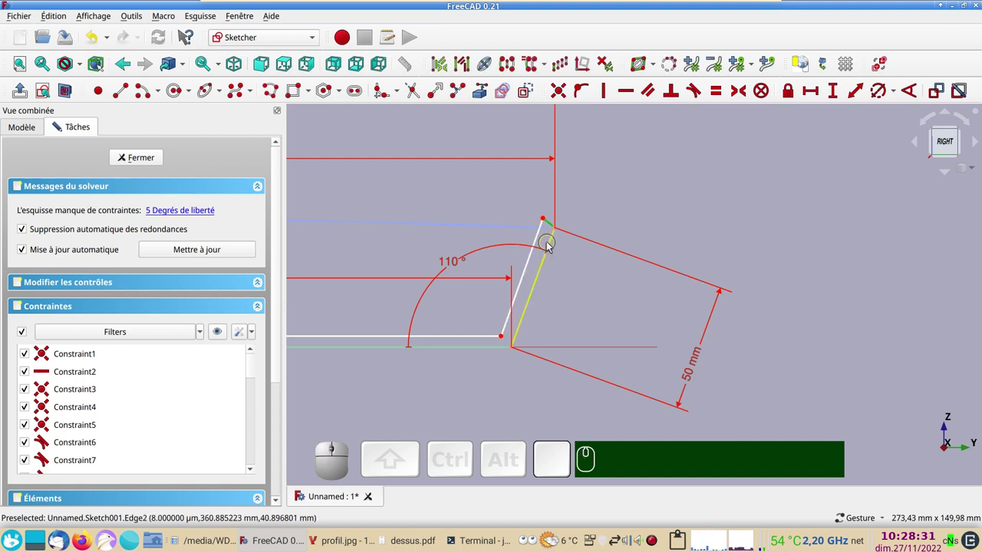
pyautogui.click(552, 246)
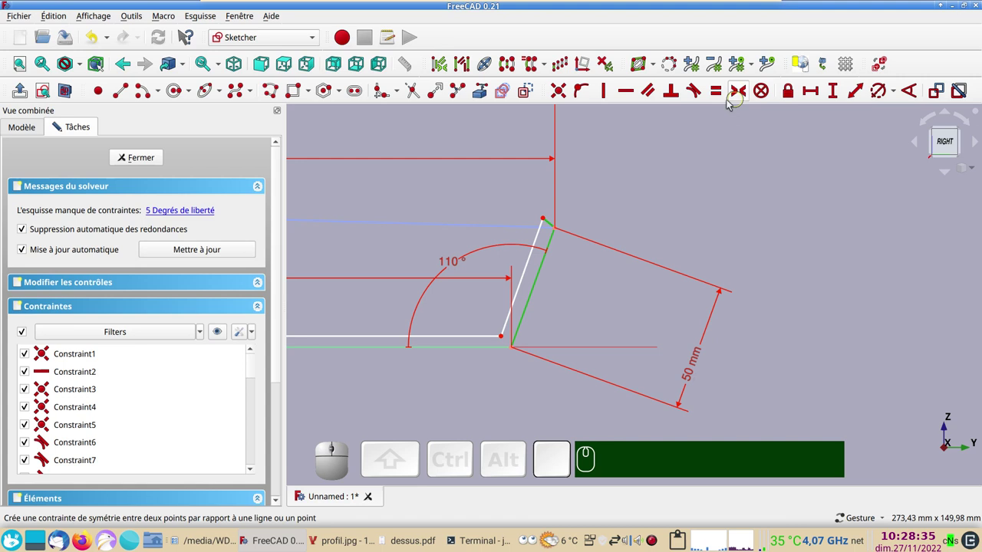
pyautogui.write('n')
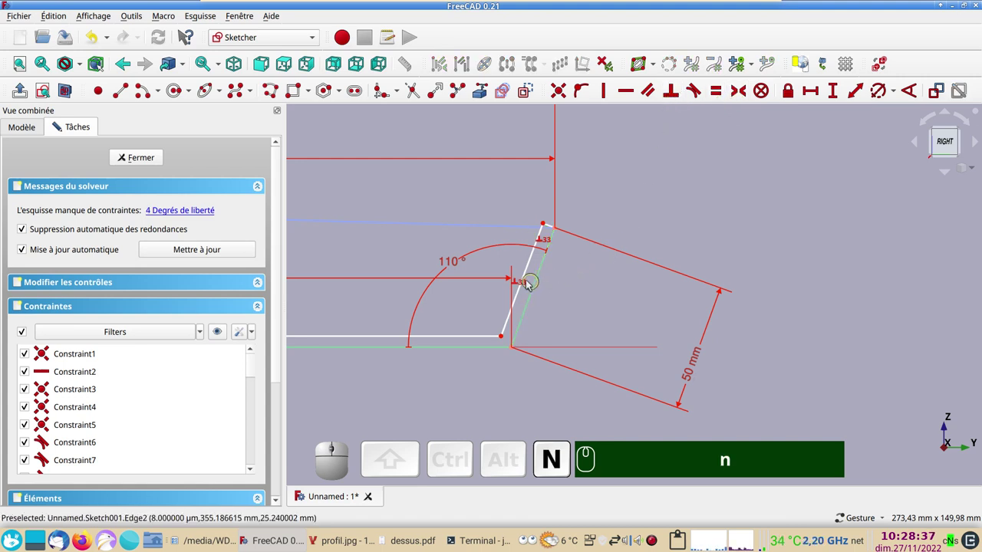
pyautogui.click(530, 273)
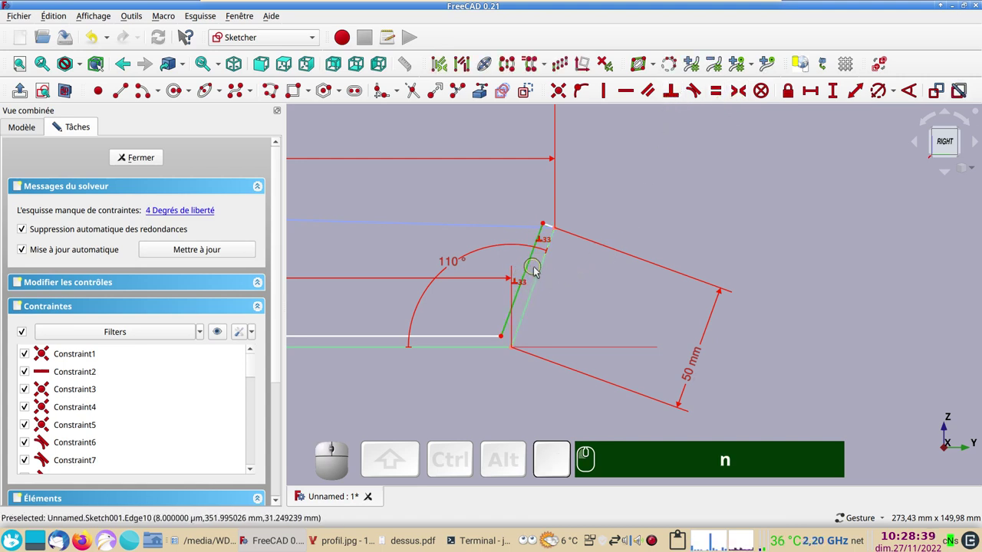
pyautogui.click(543, 275)
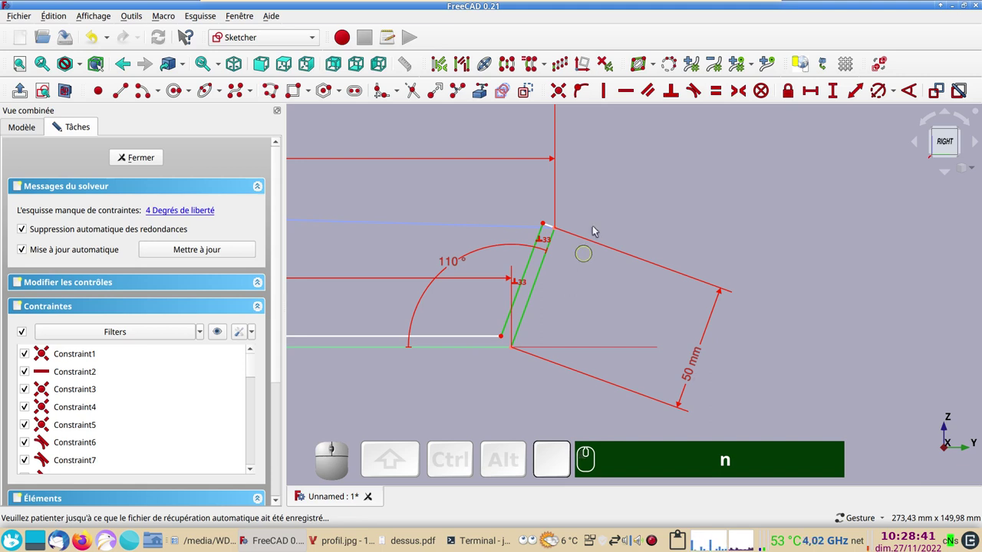
pyautogui.write('p')
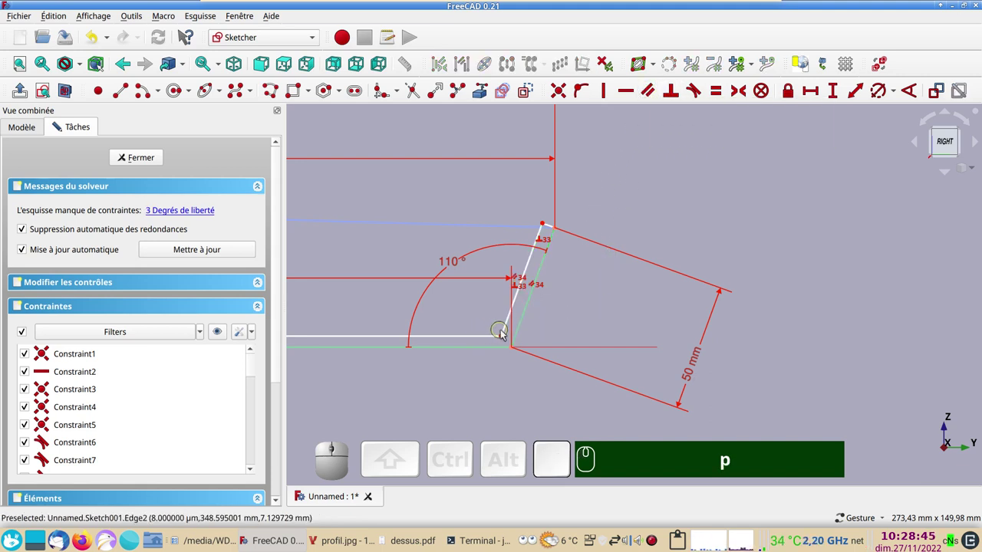
# Constrain the inner bottom line 3 mm from the outer corner and adjust the stern corner.
pyautogui.click(505, 336)
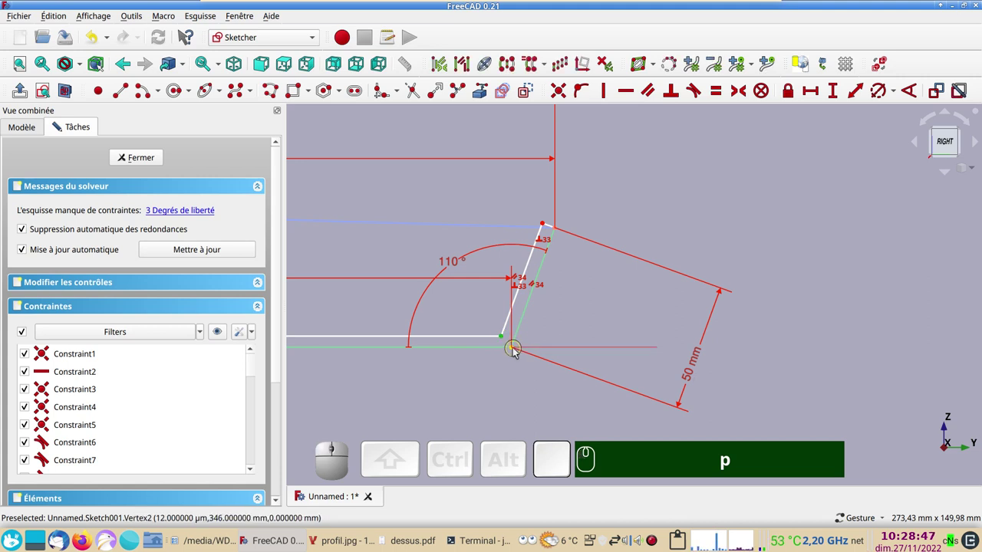
pyautogui.click(516, 351)
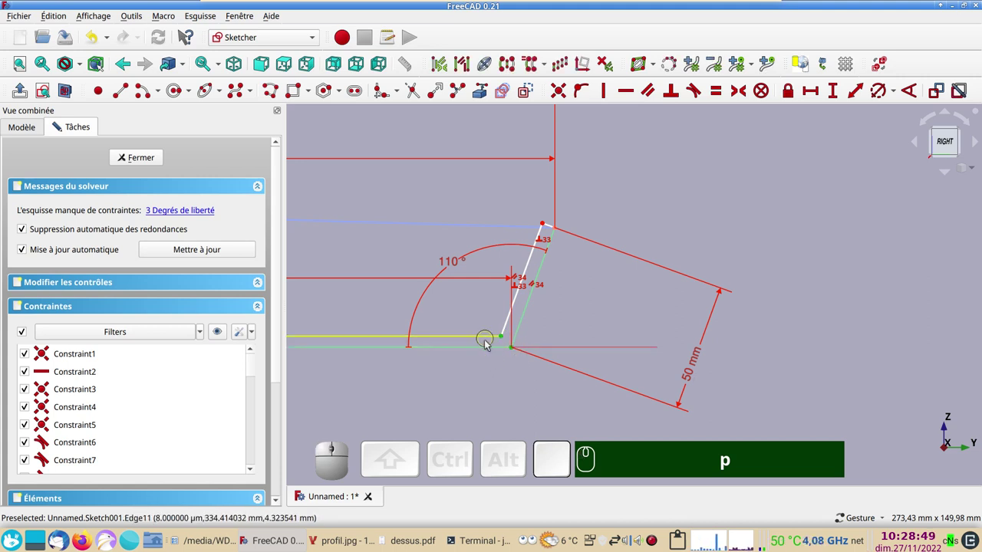
pyautogui.click(839, 95)
pyautogui.press('KP_3')
pyautogui.press('KP_Enter')
pyautogui.write('🖱p')
pyautogui.press('KP_3')
pyautogui.press('Return')
pyautogui.moveTo(387, 260); pyautogui.dragTo(707, 239)
pyautogui.moveTo(711, 222); pyautogui.dragTo(715, 229)
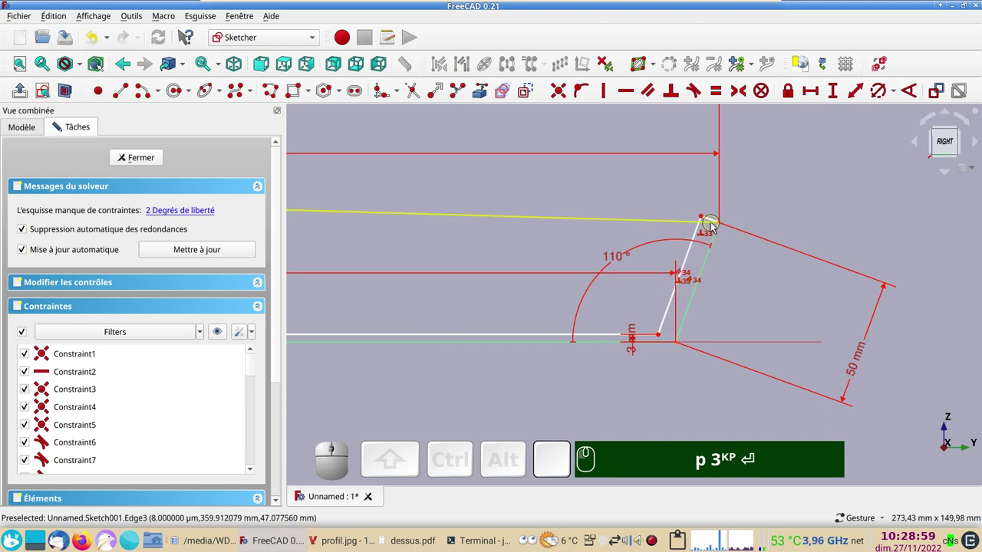
# Add a 3 mm distance dimension fixing the stern wall thickness.
pyautogui.click(713, 220)
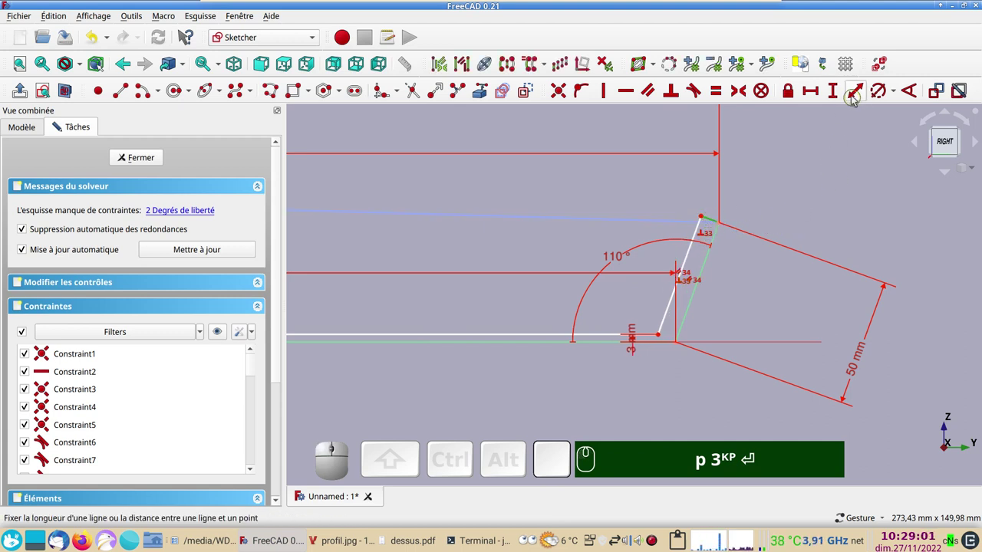
pyautogui.click(855, 95)
pyautogui.press('KP_3')
pyautogui.press('KP_Enter')
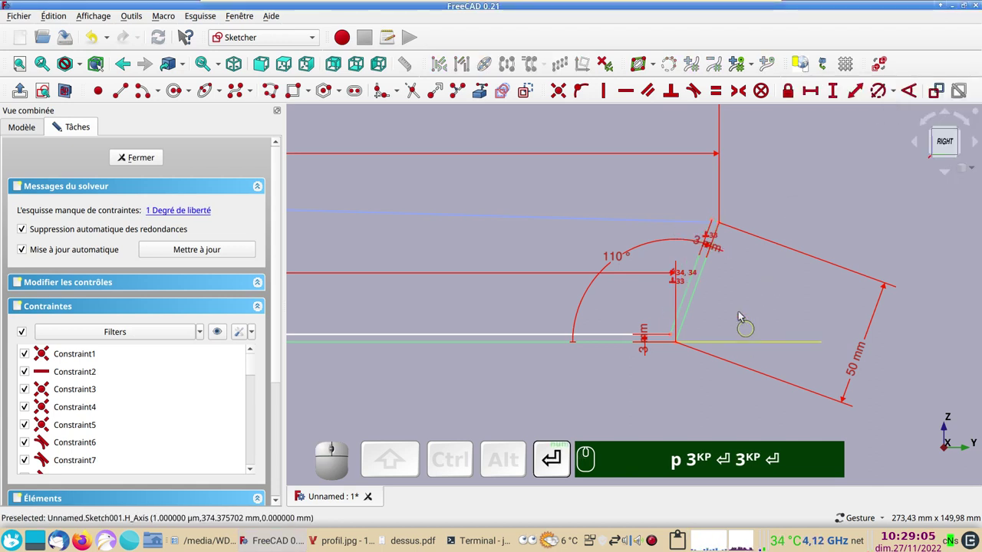
# Review the whole bottom profile and close the fond sketch with Fermer.
pyautogui.moveTo(395, 288); pyautogui.dragTo(521, 313)
pyautogui.scroll(-3)
pyautogui.moveTo(395, 305); pyautogui.dragTo(510, 357)
pyautogui.scroll(3)
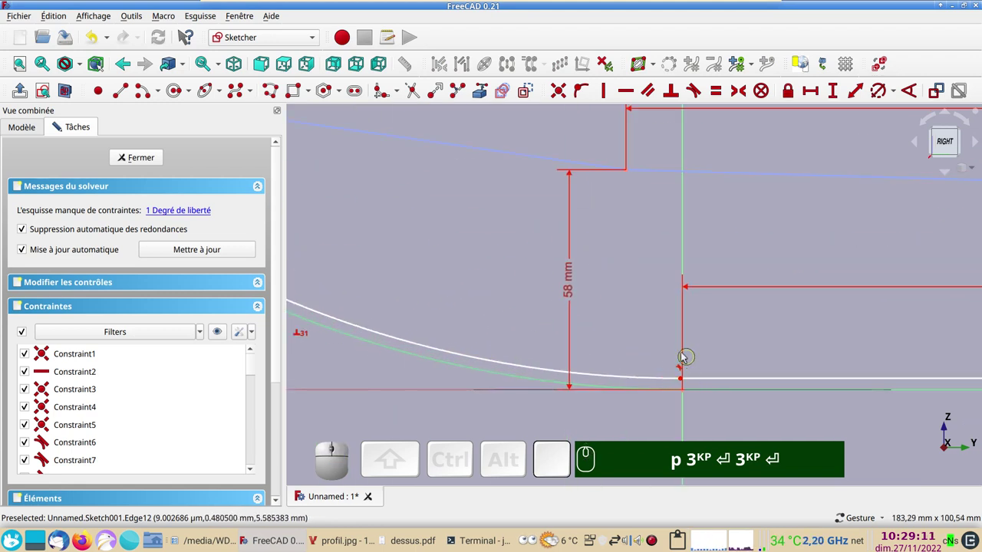
pyautogui.scroll(-3)
pyautogui.moveTo(456, 214); pyautogui.dragTo(525, 345)
pyautogui.scroll(-3)
pyautogui.moveTo(546, 171); pyautogui.dragTo(673, 254)
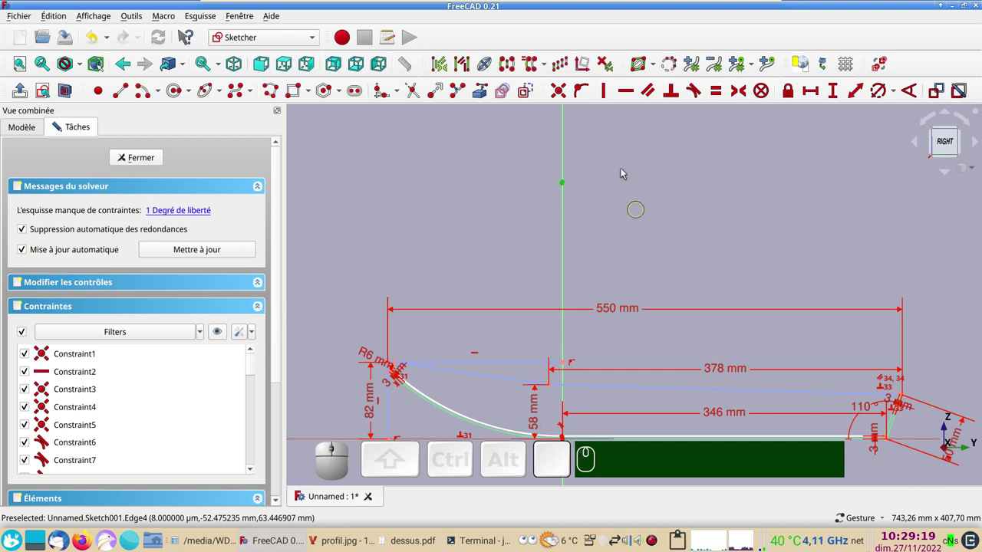
pyautogui.press('c')
pyautogui.scroll(3)
pyautogui.moveTo(458, 344); pyautogui.dragTo(509, 231)
pyautogui.scroll(-3)
pyautogui.moveTo(763, 422); pyautogui.dragTo(643, 379)
pyautogui.scroll(-3)
pyautogui.click(152, 164)
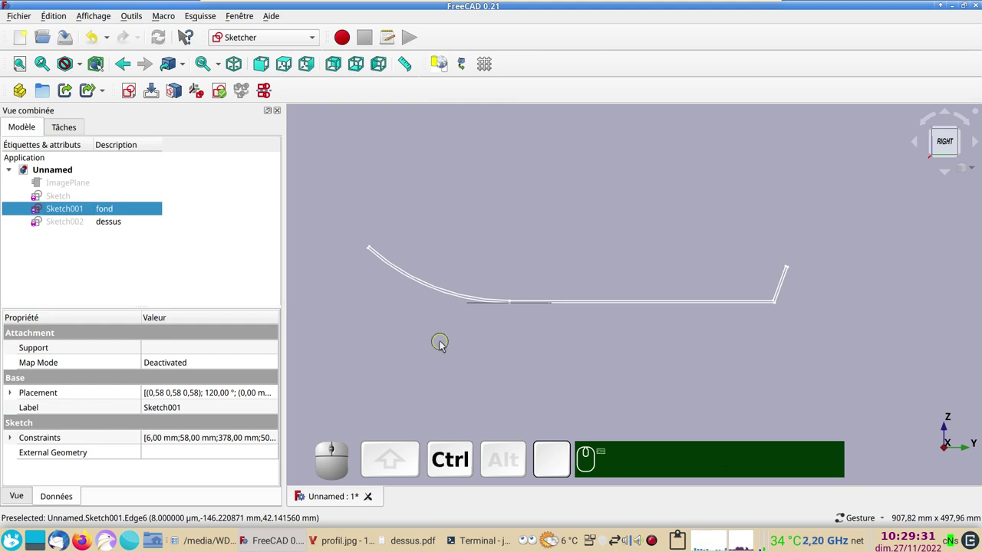
# Save over the existing coque-cintre_demo file, hide the fond sketch and select dessus.
pyautogui.press('ctrl+s')
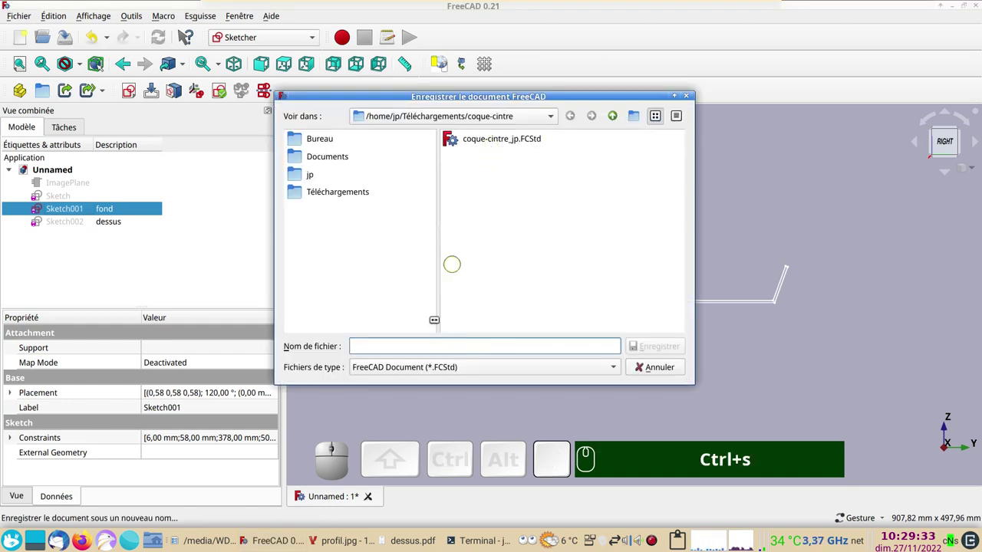
pyautogui.click(489, 143)
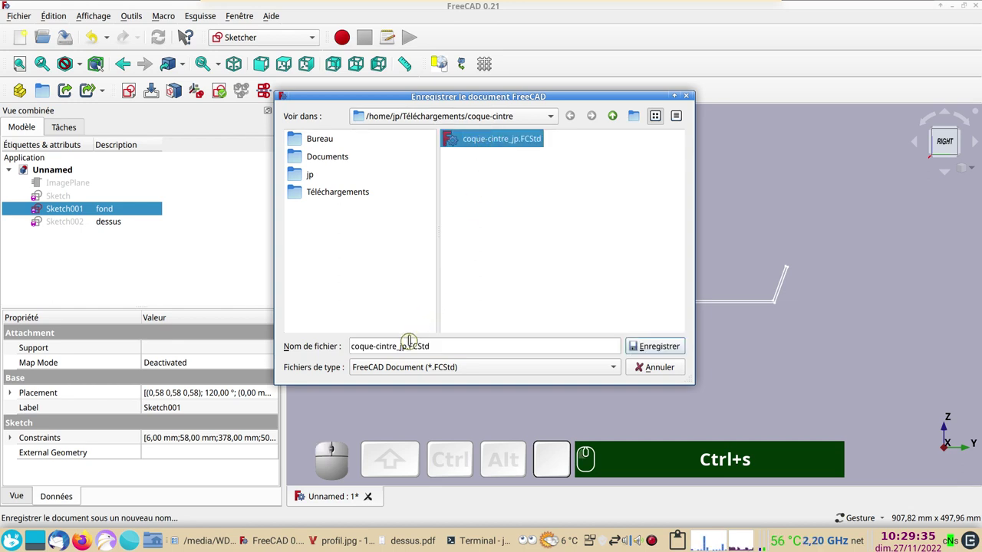
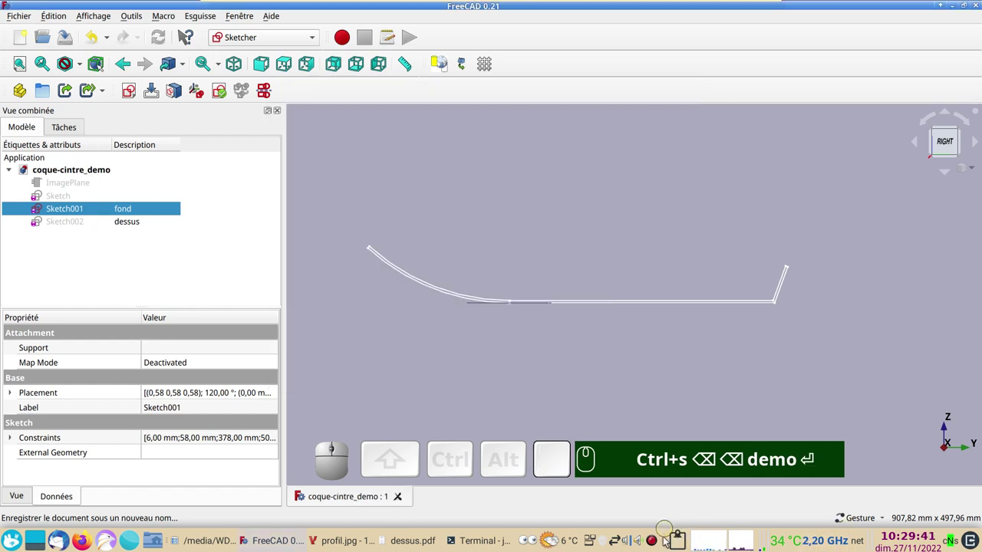
pyautogui.press('space')
pyautogui.click(112, 229)
# Open the dessus deck sketch for editing with its outline in view.
pyautogui.press('space')
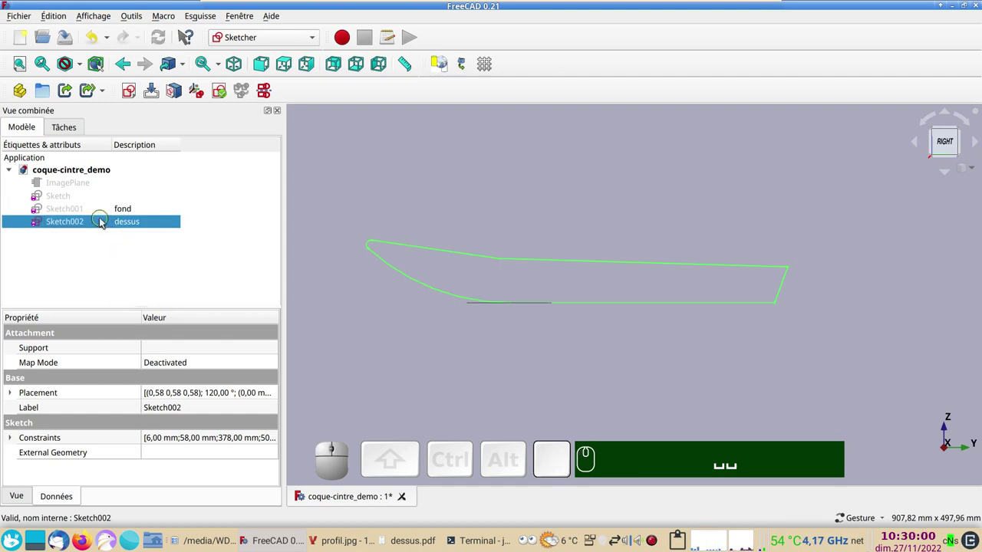
pyautogui.click(103, 221)
pyautogui.scroll(3)
pyautogui.moveTo(450, 352); pyautogui.dragTo(444, 362)
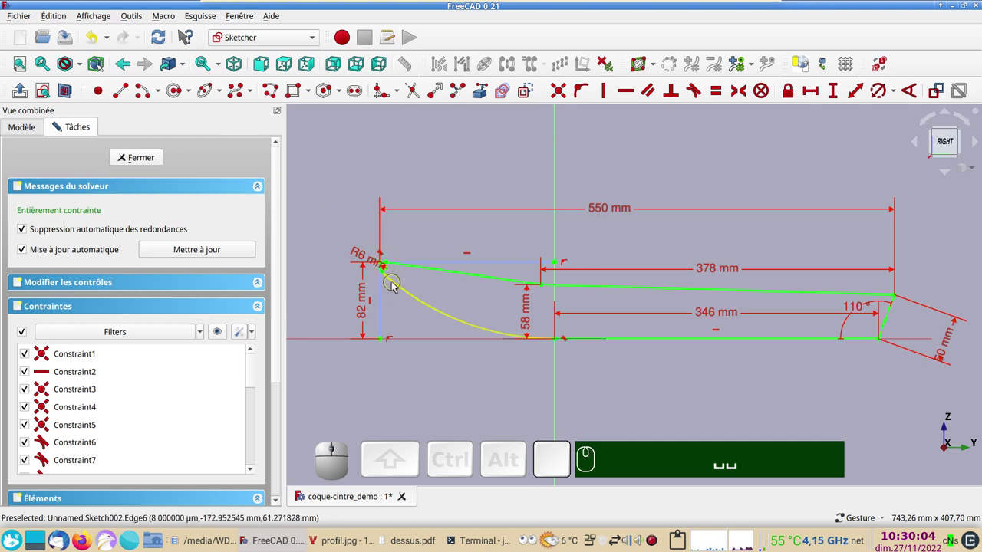
# Select the bow arc and upper deck line and start offsetting them, zoomed on the bow.
pyautogui.click(395, 285)
pyautogui.click(628, 342)
pyautogui.click(889, 327)
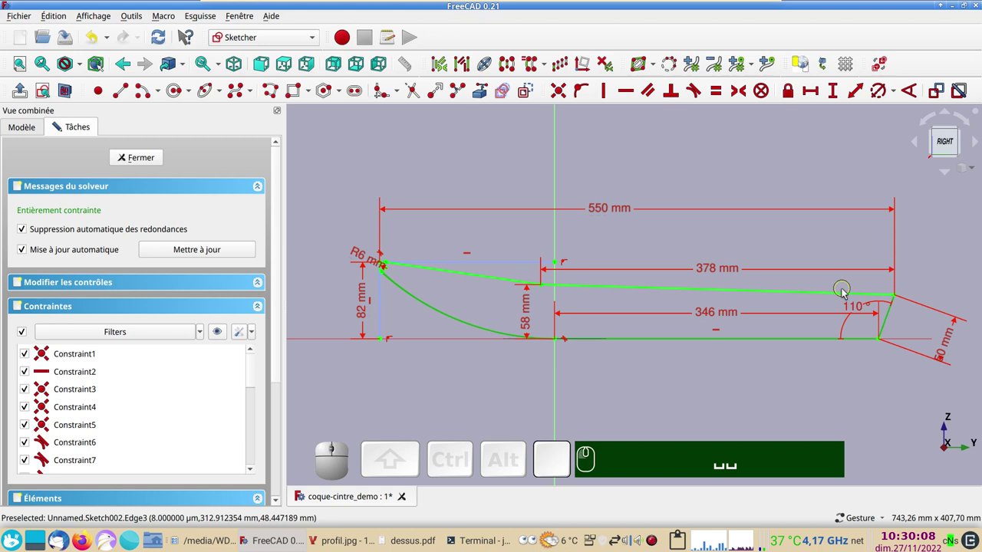
pyautogui.click(849, 298)
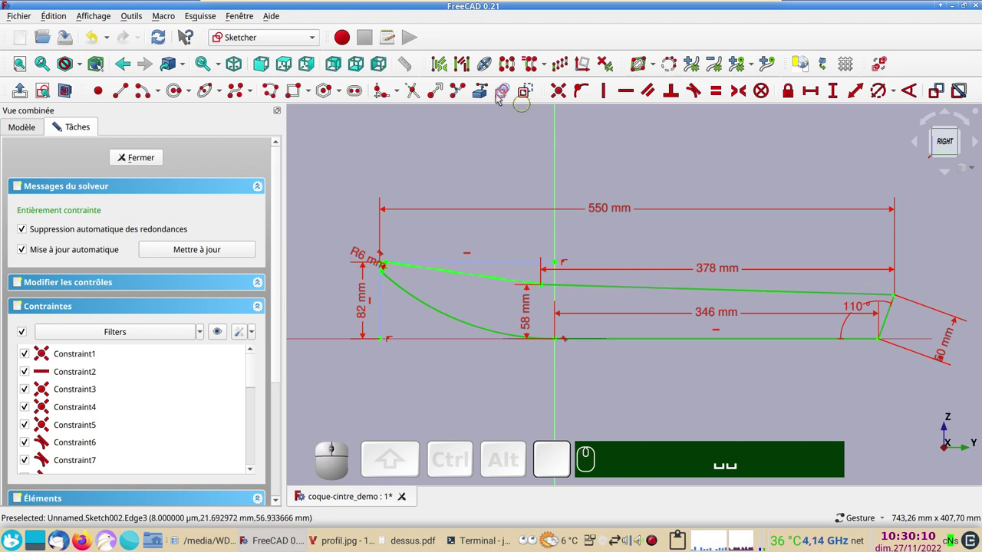
pyautogui.click(533, 93)
pyautogui.scroll(3)
pyautogui.rightClick(438, 232)
pyautogui.scroll(3)
pyautogui.moveTo(464, 199); pyautogui.dragTo(457, 160)
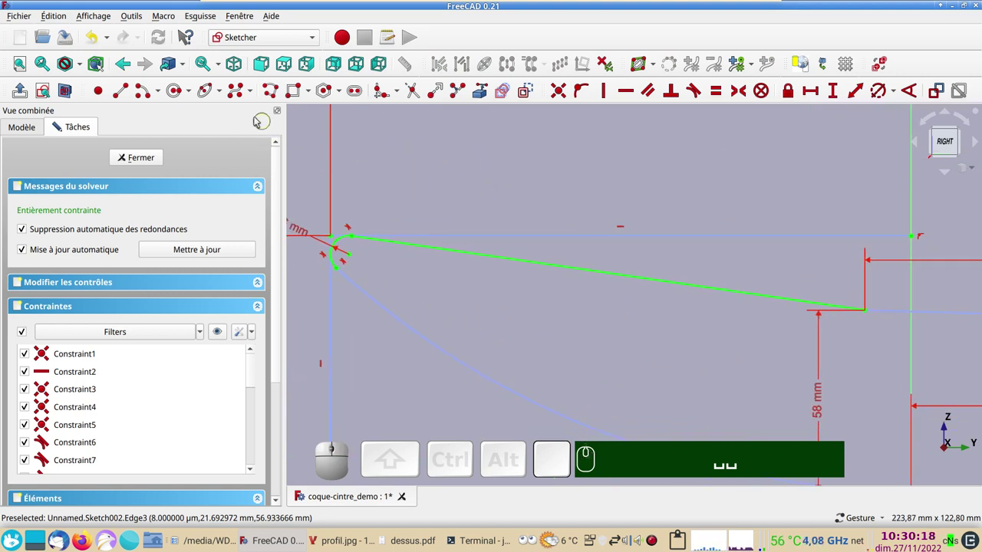
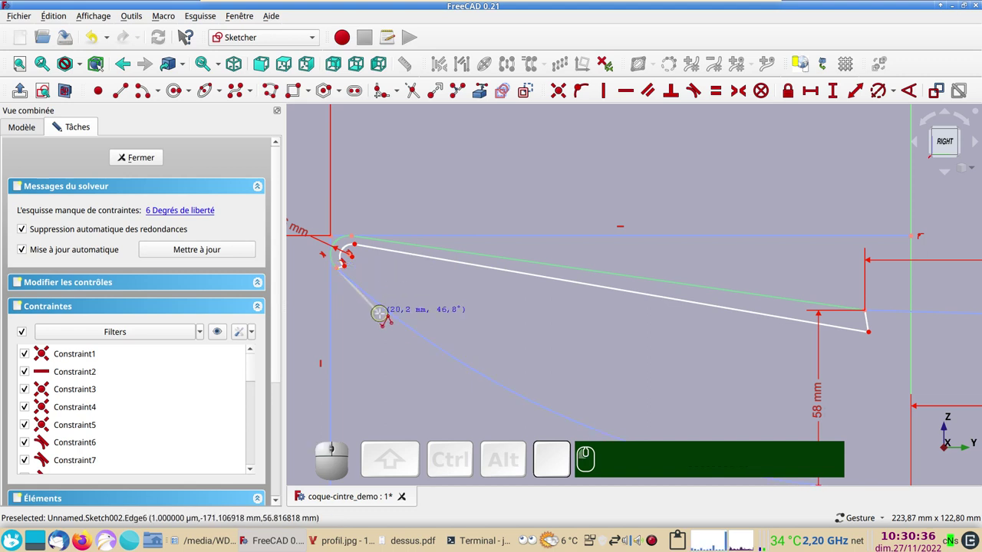
# Make the inner and outer bow arcs tangent and join their ends with a coincident constraint.
pyautogui.rightClick(358, 356)
pyautogui.scroll(3)
pyautogui.moveTo(417, 259); pyautogui.dragTo(490, 312)
pyautogui.scroll(3)
pyautogui.rightClick(462, 298)
pyautogui.rightClick(449, 292)
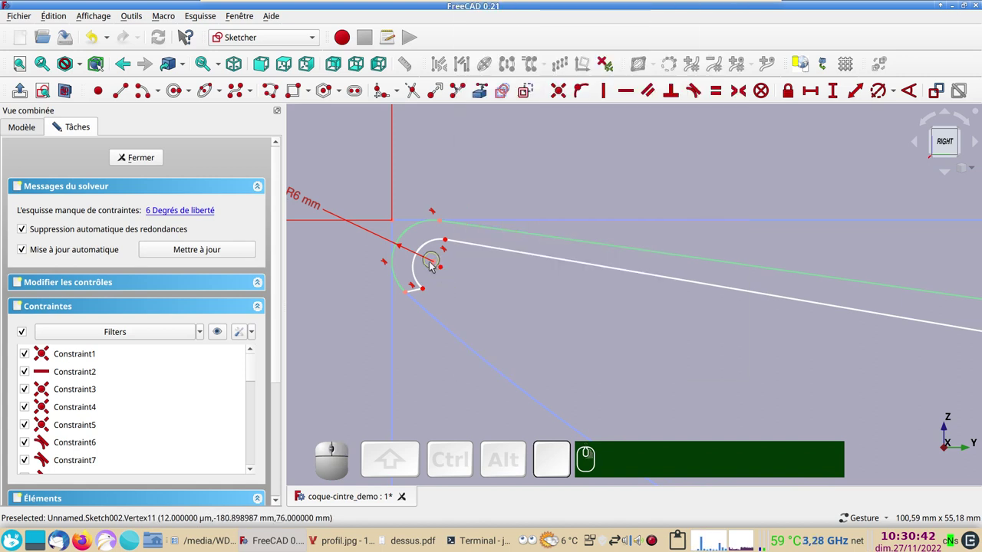
pyautogui.click(417, 291)
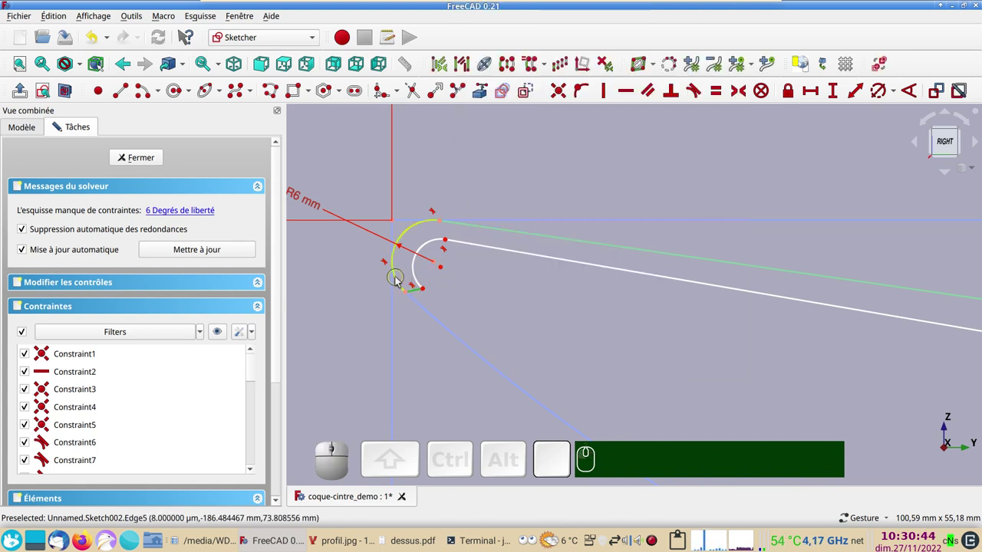
pyautogui.click(400, 280)
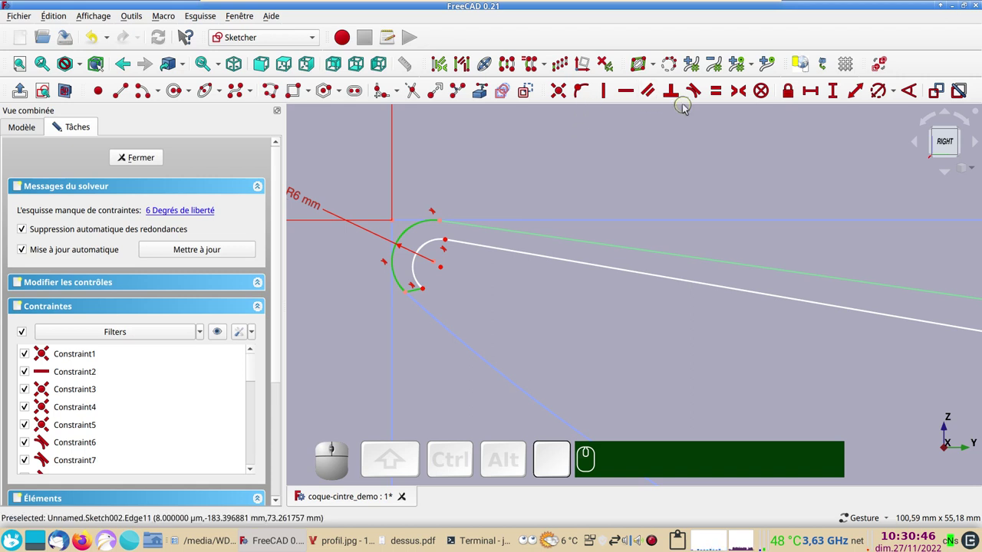
pyautogui.write('n')
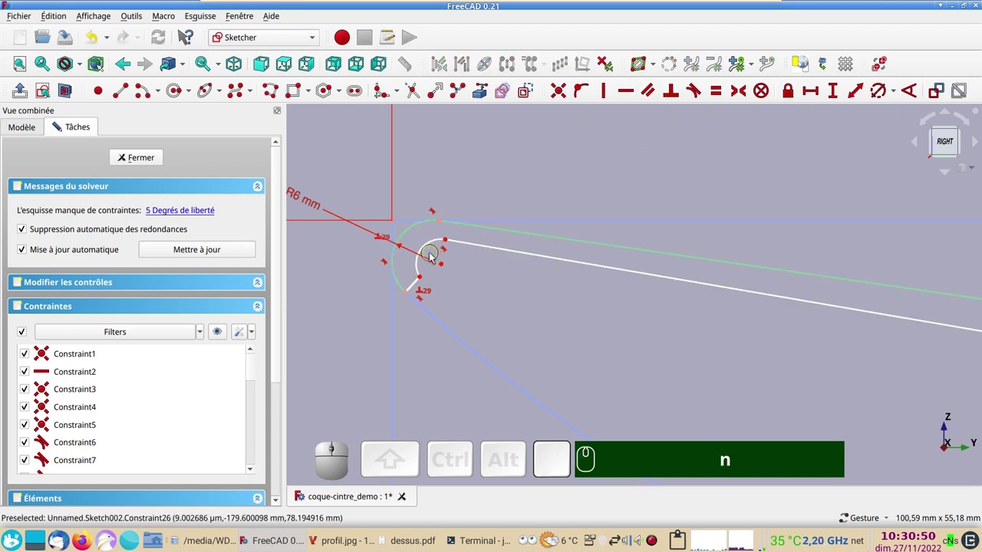
pyautogui.moveTo(430, 255); pyautogui.dragTo(460, 277)
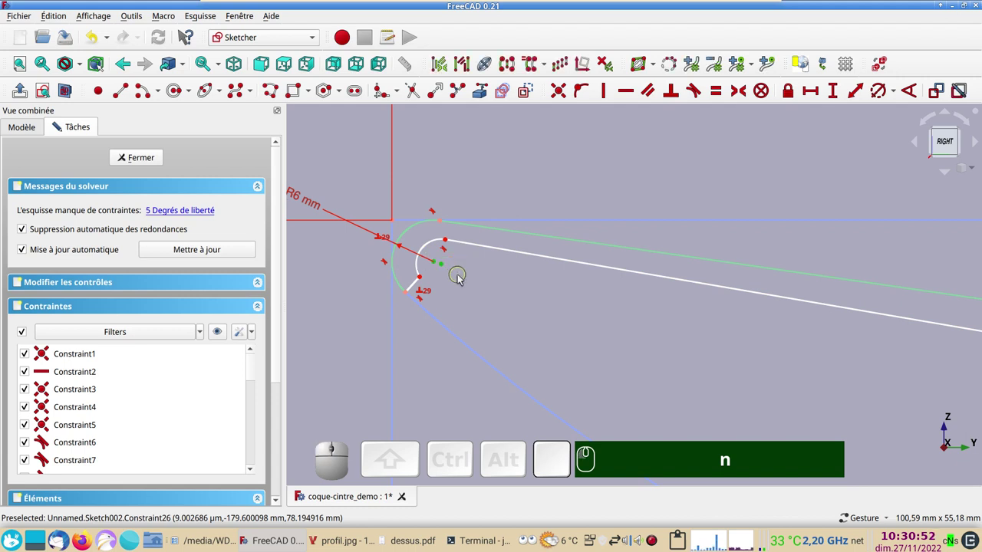
pyautogui.write('c')
# Constrain the inner and outer deck lines parallel to each other.
pyautogui.scroll(-3)
pyautogui.moveTo(668, 338); pyautogui.dragTo(548, 277)
pyautogui.click(577, 264)
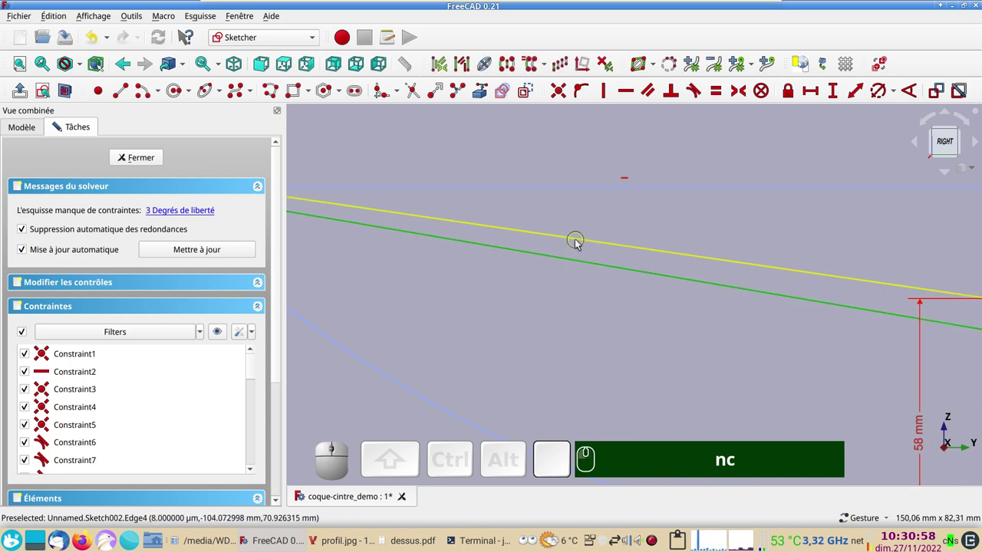
pyautogui.click(579, 243)
pyautogui.write('p')
# Make the short stern end segment perpendicular to the neighbouring deck line.
pyautogui.scroll(-3)
pyautogui.rightClick(643, 309)
pyautogui.scroll(3)
pyautogui.rightClick(741, 340)
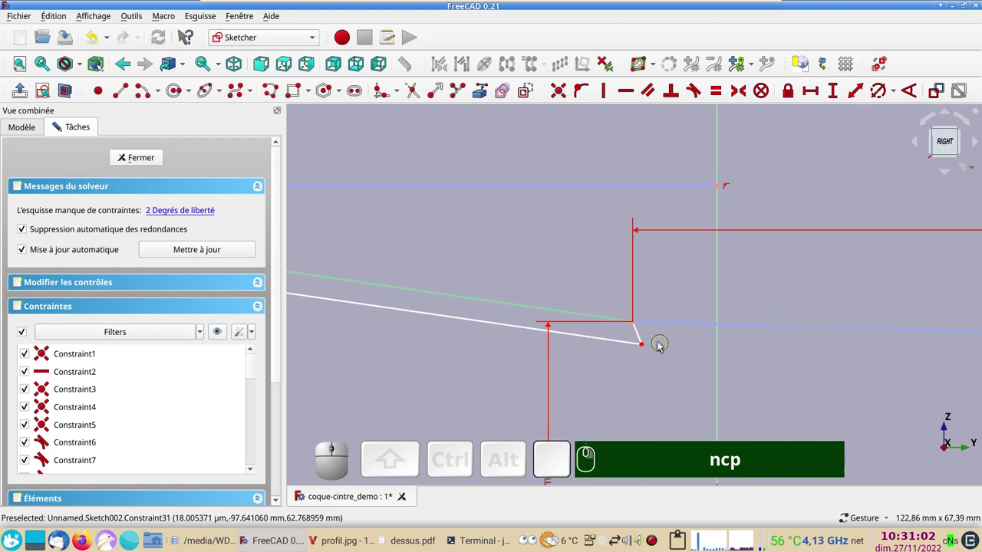
pyautogui.click(641, 334)
pyautogui.click(612, 321)
pyautogui.write('ncp')
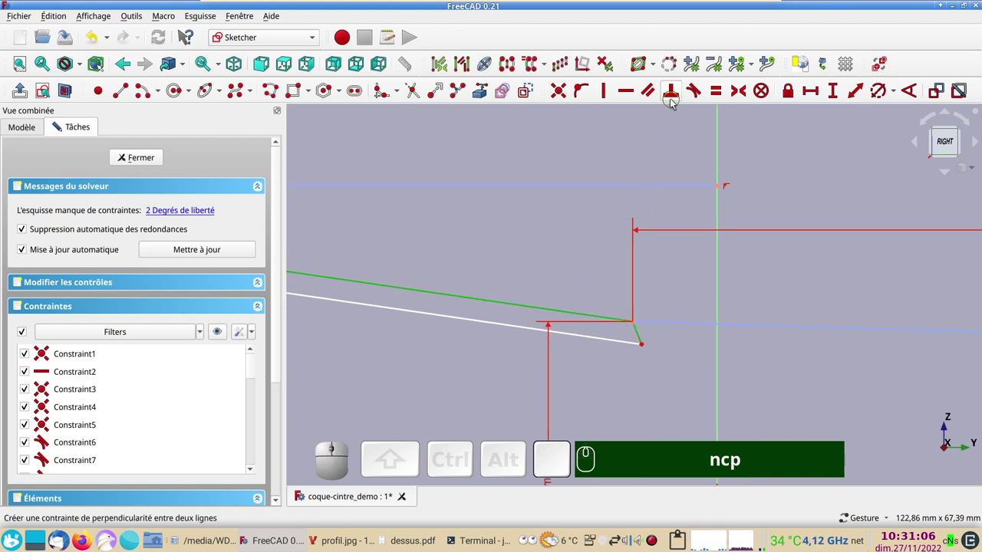
pyautogui.write('n')
pyautogui.click(636, 337)
# Set a 3 mm distance between the deck lines so the strip is fully constrained.
pyautogui.click(856, 99)
pyautogui.press('KP_3')
pyautogui.press('Return')
pyautogui.press('KP_Enter')
pyautogui.scroll(-3)
pyautogui.moveTo(525, 234); pyautogui.dragTo(516, 247)
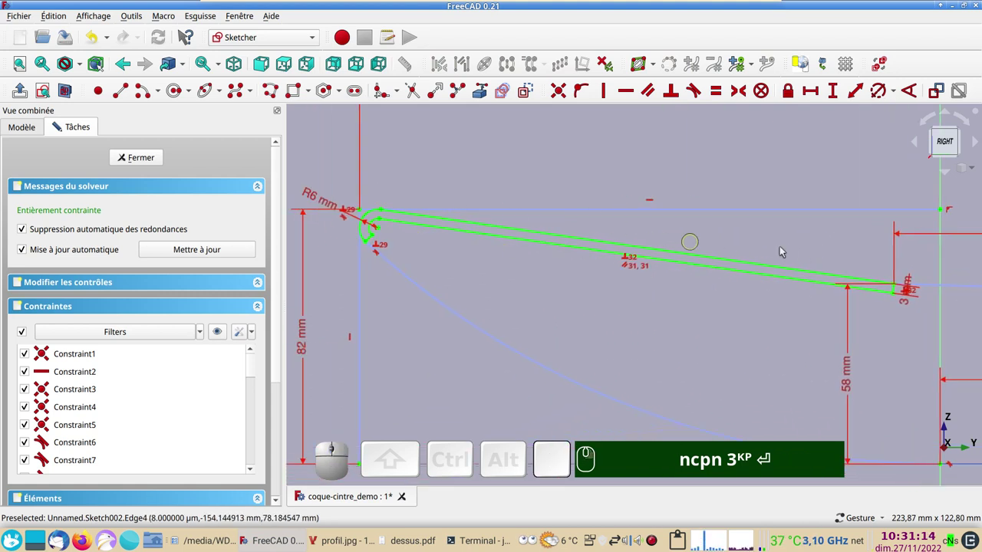
# Close the dessus sketch and orbit the profiles into a 3D view.
pyautogui.click(149, 159)
pyautogui.scroll(-3)
pyautogui.moveTo(445, 213); pyautogui.dragTo(262, 248)
pyautogui.click(123, 211)
pyautogui.moveTo(552, 265); pyautogui.dragTo(323, 63)
# In the Part workbench, select Sketch001 and Sketch002 and start an Extrude on them.
pyautogui.click(315, 40)
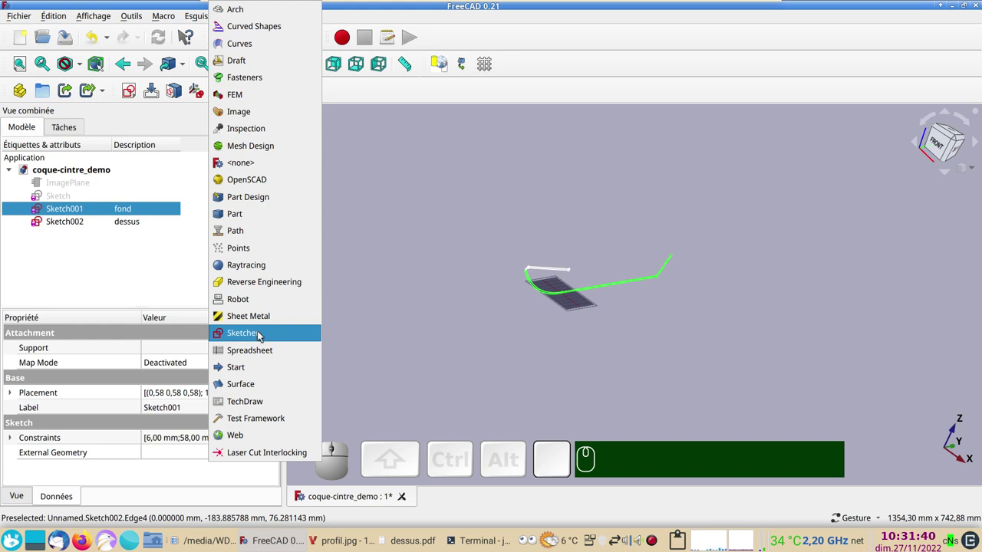
pyautogui.click(239, 221)
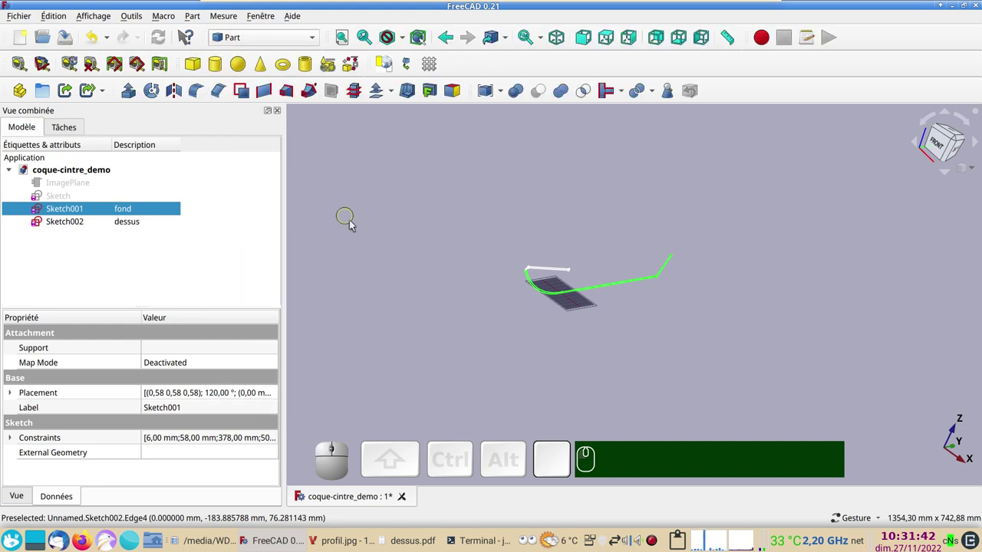
pyautogui.click(68, 223)
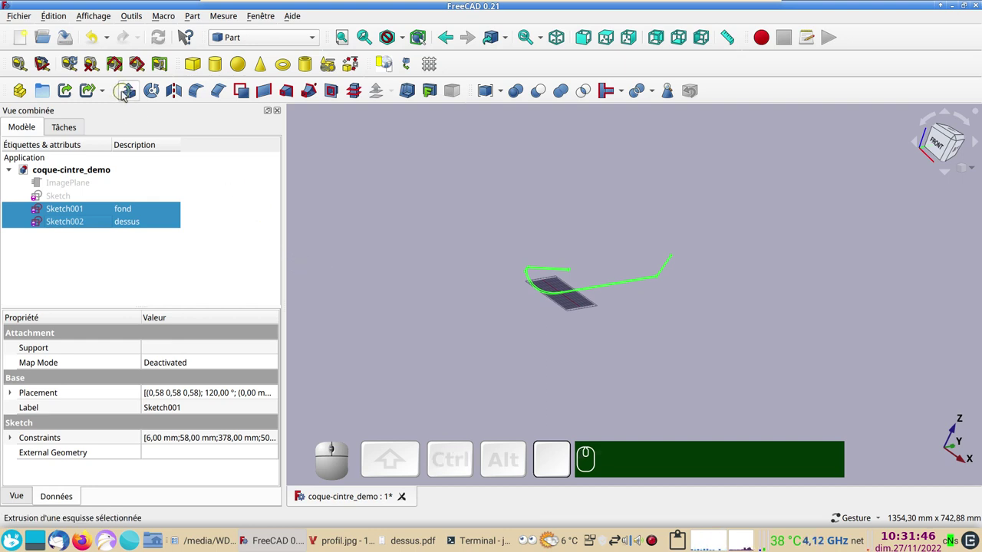
pyautogui.click(126, 93)
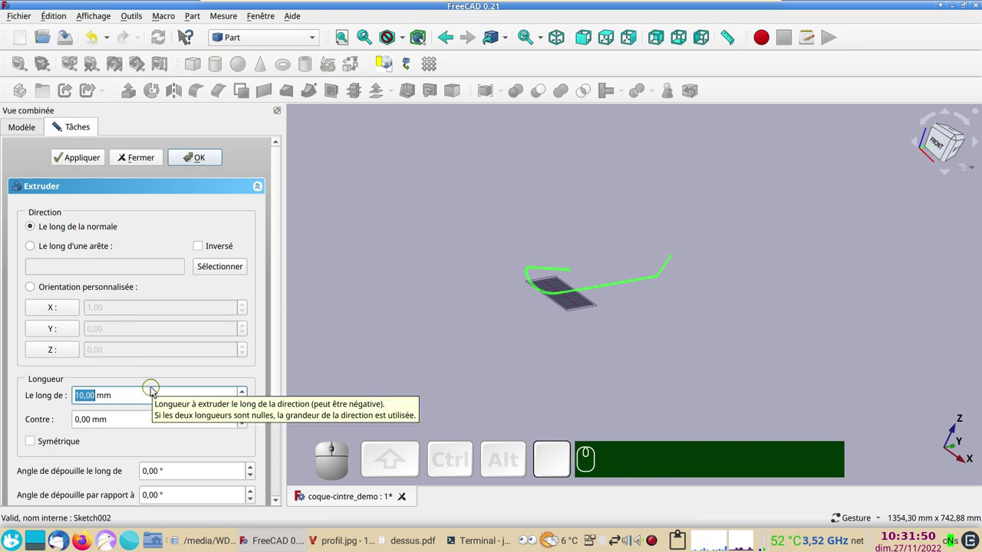
# Extrude both profiles 250 mm symmetric about the sketch plane, creating Extrude and Extrude001.
pyautogui.press('KP_2')
pyautogui.press('KP_5')
pyautogui.press('KP_0')
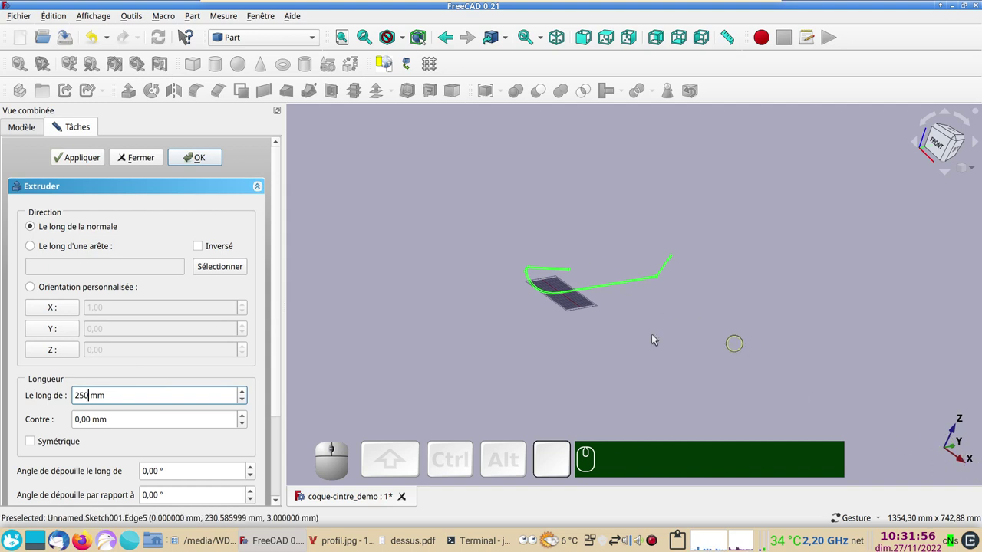
pyautogui.click(33, 442)
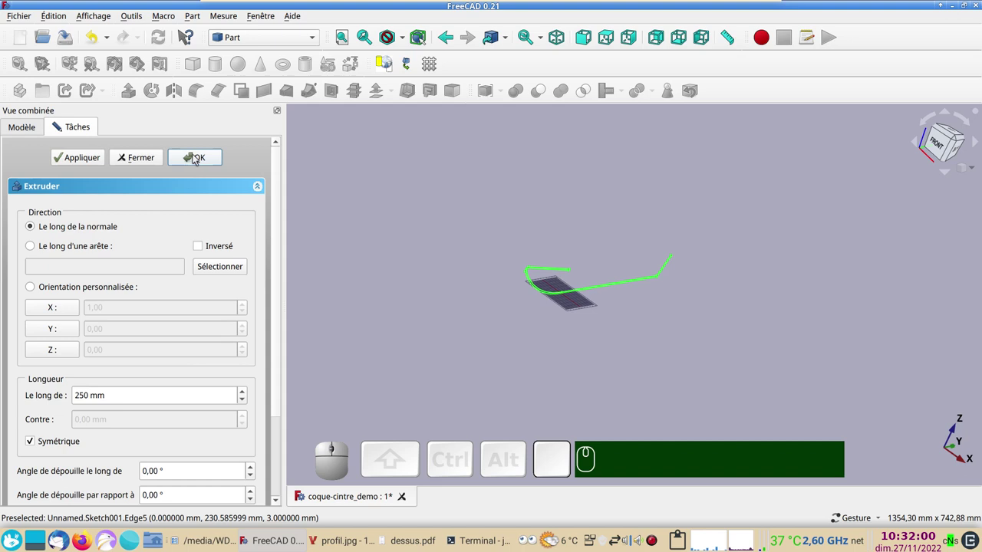
pyautogui.click(197, 156)
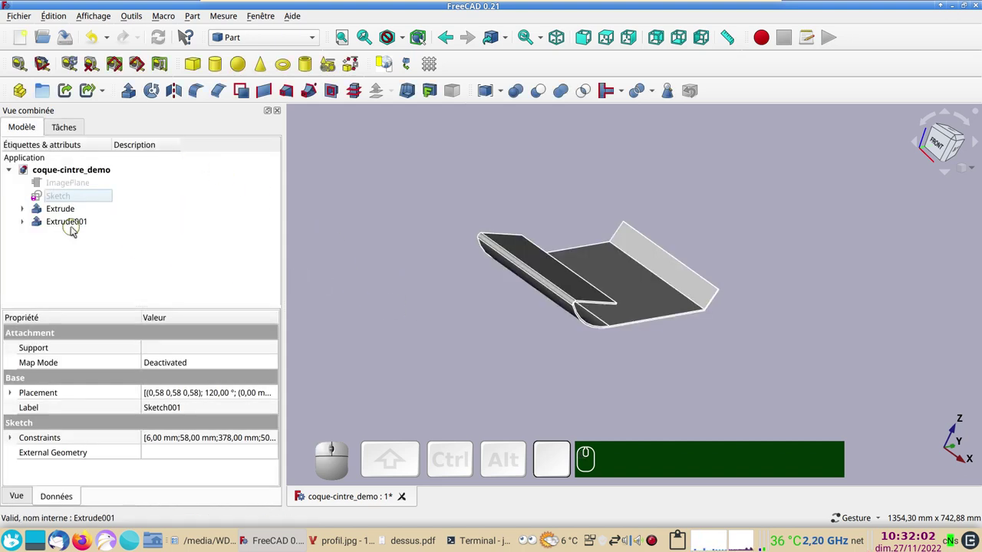
# Select the hull bottom extrusion and orbit it from side, top and angled views with the grid toggled.
pyautogui.click(68, 211)
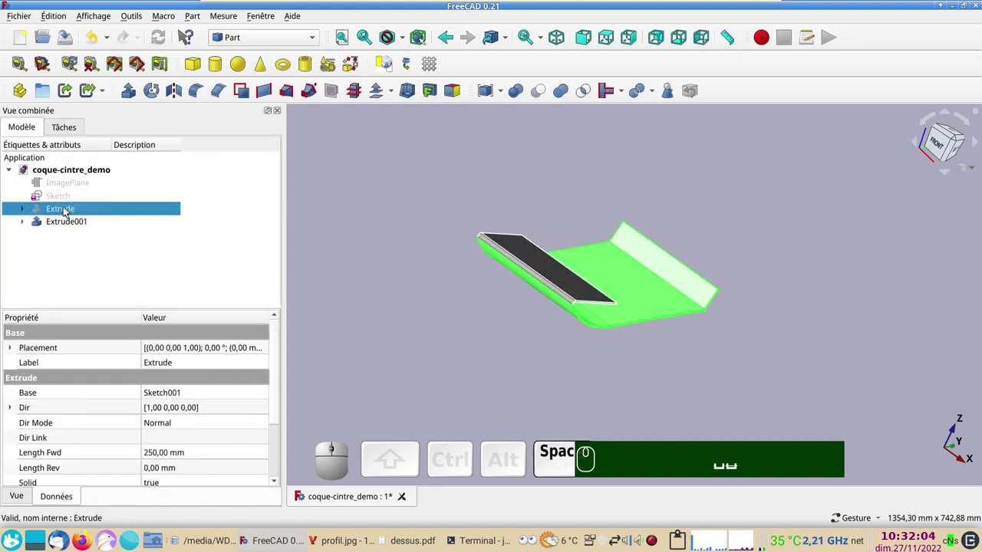
pyautogui.click(413, 343)
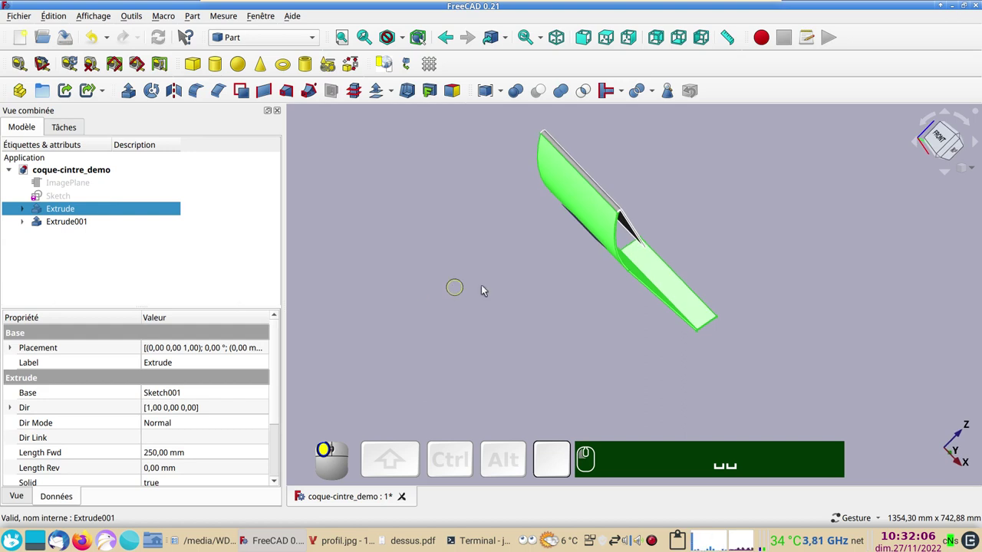
pyautogui.click(482, 283)
pyautogui.moveTo(517, 401); pyautogui.dragTo(457, 366)
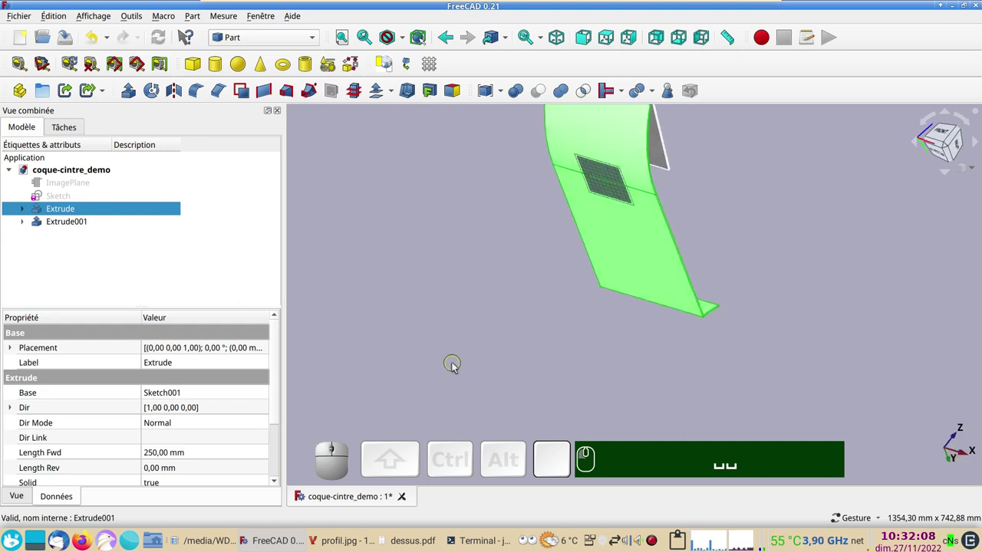
pyautogui.write('gr')
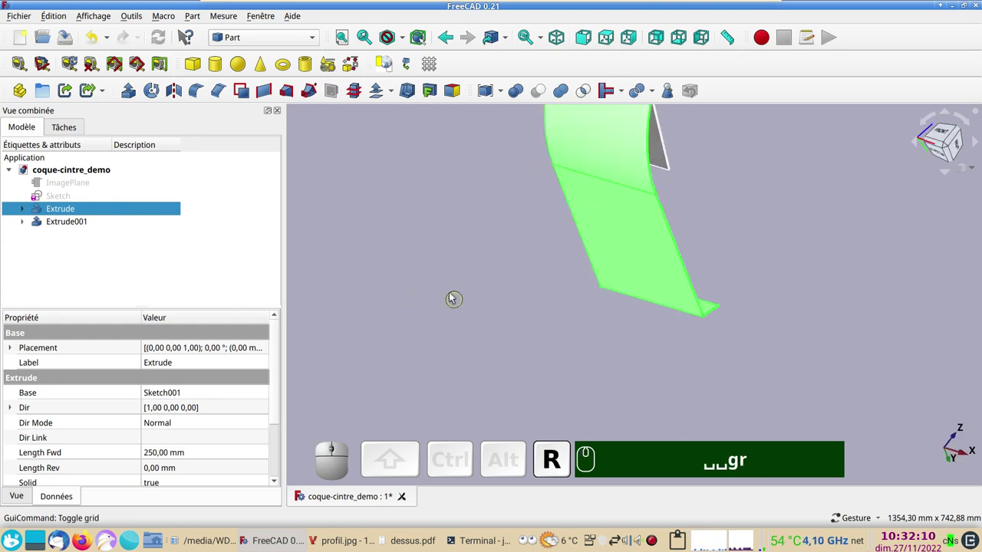
pyautogui.moveTo(435, 282); pyautogui.dragTo(413, 343)
pyautogui.click(412, 345)
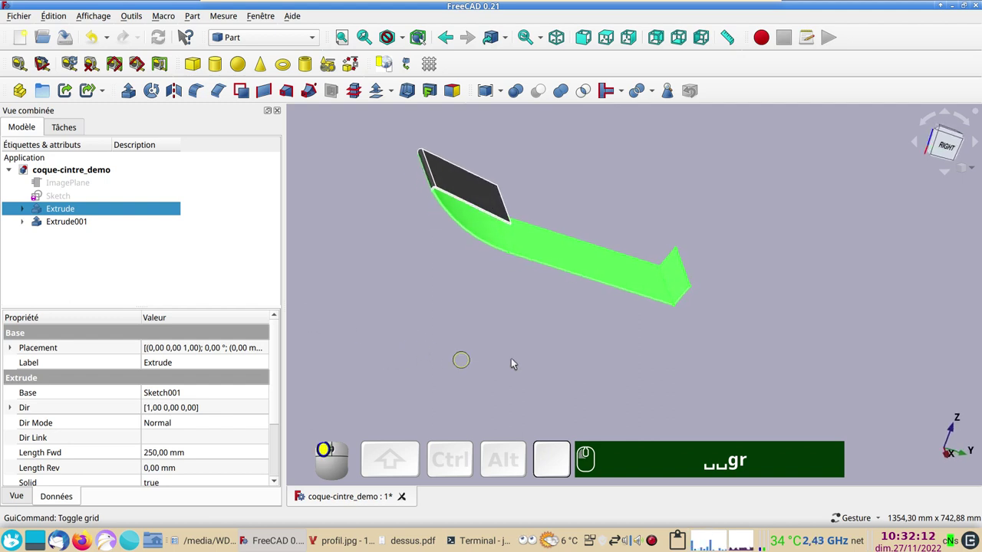
pyautogui.moveTo(592, 342); pyautogui.dragTo(638, 244)
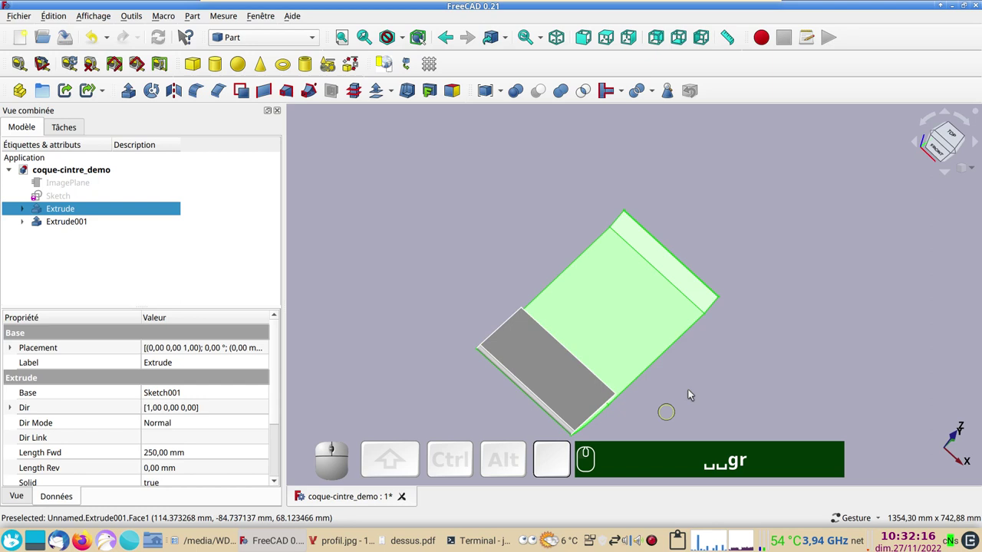
pyautogui.moveTo(806, 302); pyautogui.dragTo(585, 303)
pyautogui.click(447, 243)
pyautogui.rightClick(476, 267)
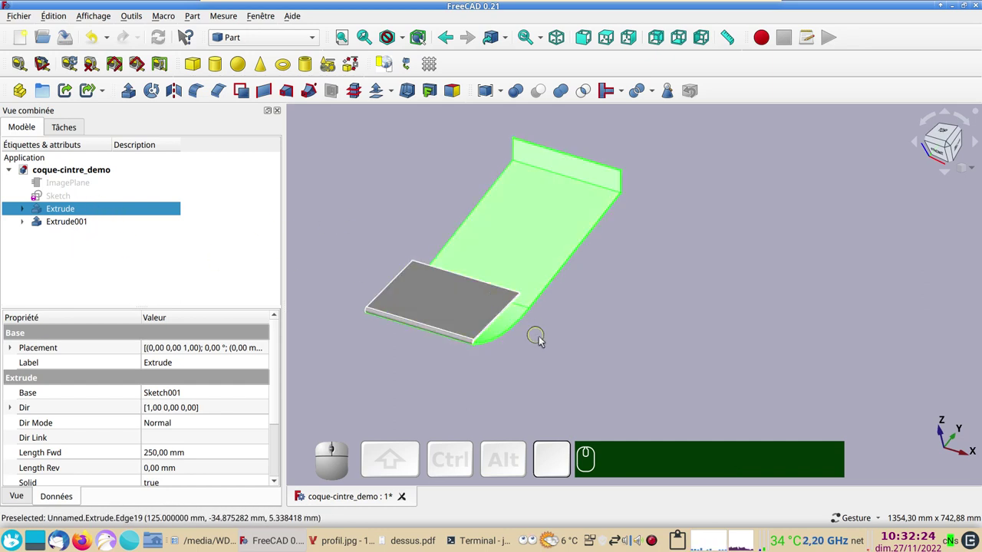
pyautogui.click(596, 352)
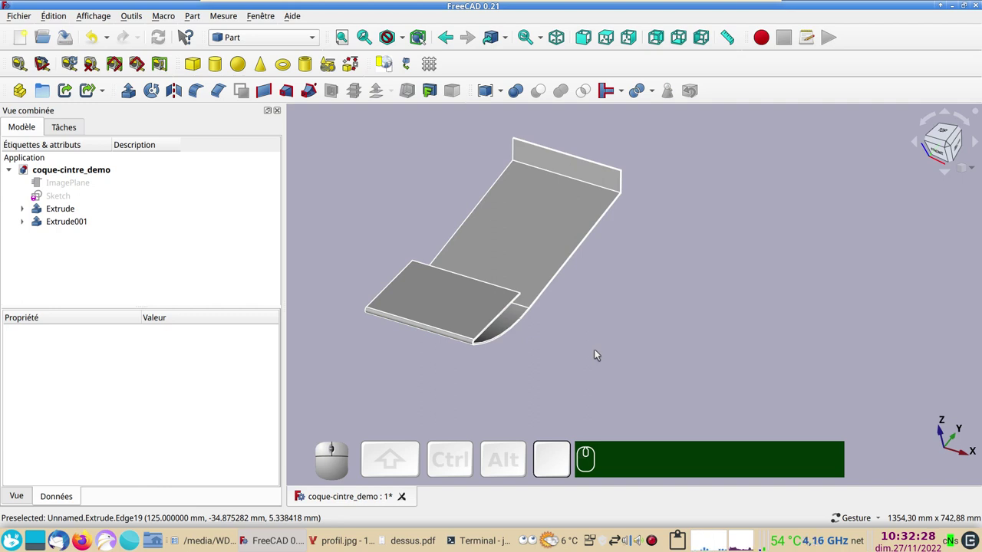
# Show the whole model as wireframe and select the original profile Sketch in the tree.
pyautogui.write('v')
pyautogui.press('KP_3')
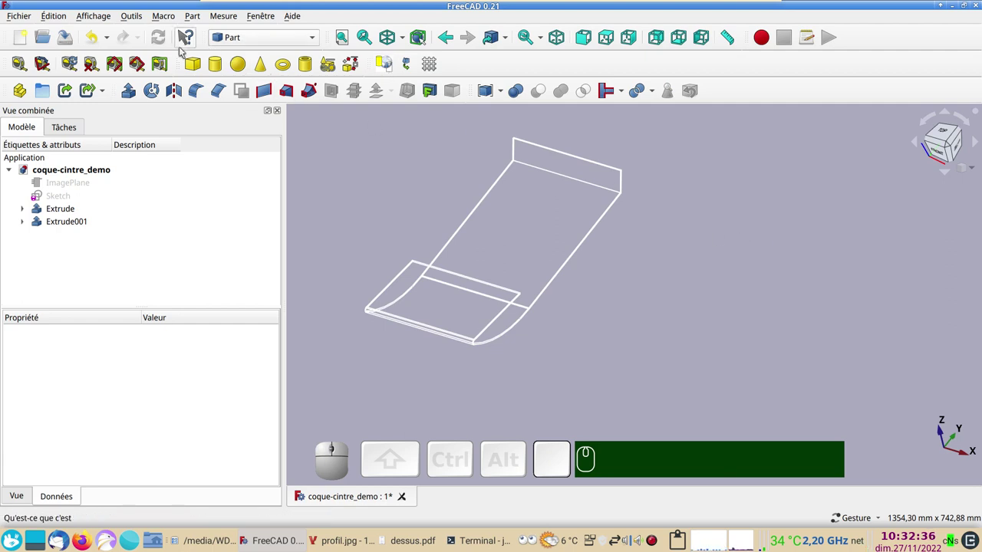
pyautogui.click(407, 42)
pyautogui.click(412, 94)
pyautogui.click(779, 270)
pyautogui.click(94, 200)
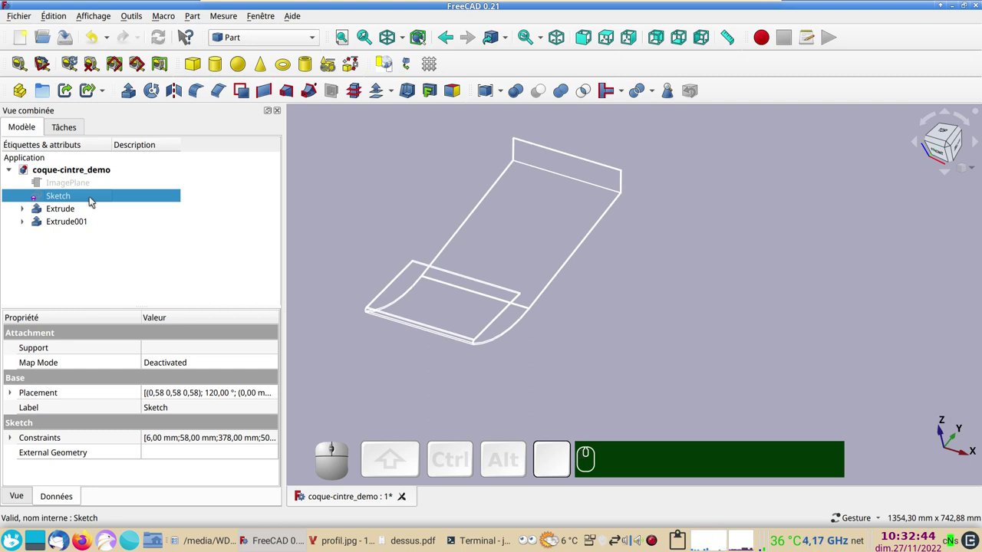
# Reopen the hull profile sketch and frame its nose in view.
pyautogui.click(92, 199)
pyautogui.click(92, 199)
pyautogui.scroll(3)
pyautogui.moveTo(479, 248); pyautogui.dragTo(470, 415)
pyautogui.scroll(3)
pyautogui.moveTo(476, 369); pyautogui.dragTo(524, 361)
pyautogui.scroll(3)
pyautogui.moveTo(531, 321); pyautogui.dragTo(709, 321)
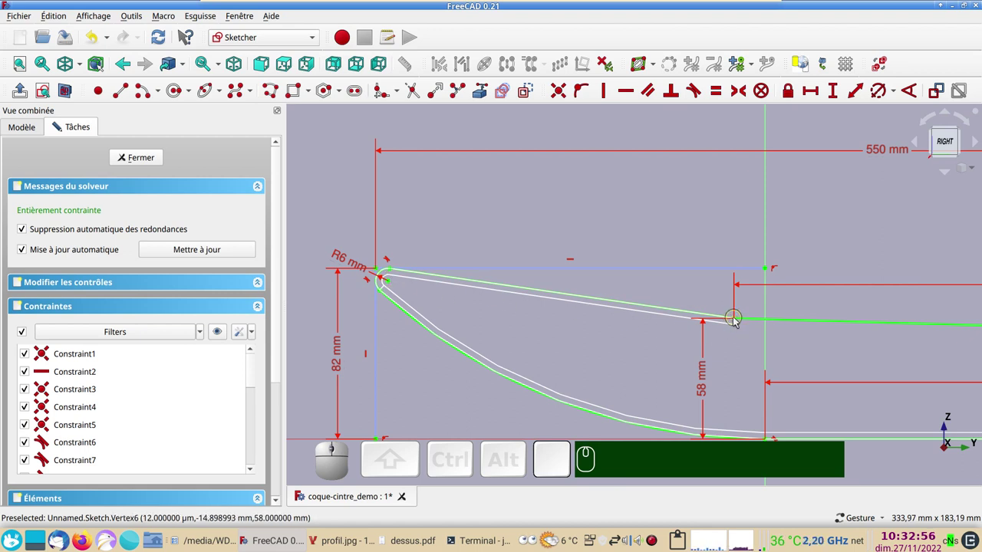
# Add a 172 mm reference horizontal dimension from the sloped line end to the nose, then close the sketch.
pyautogui.click(737, 320)
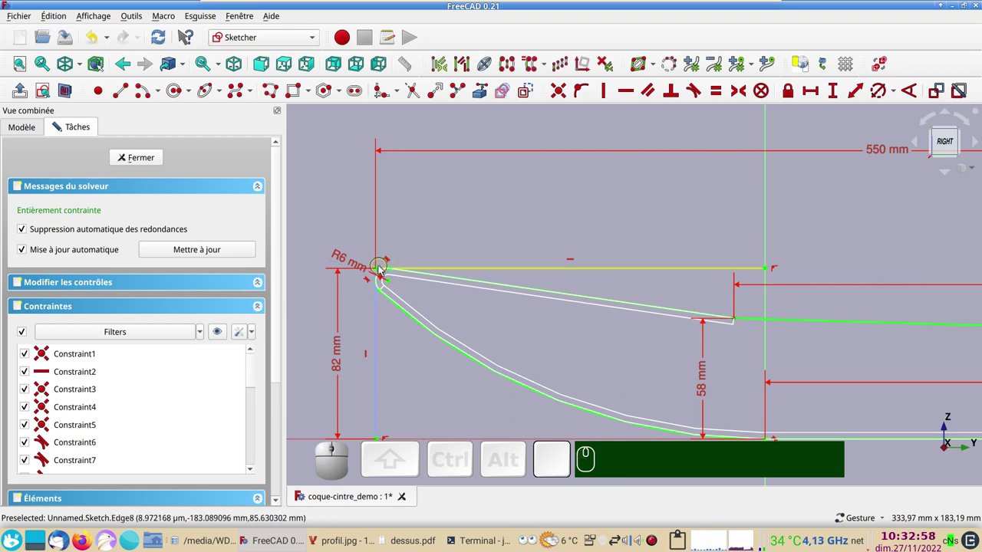
pyautogui.click(381, 271)
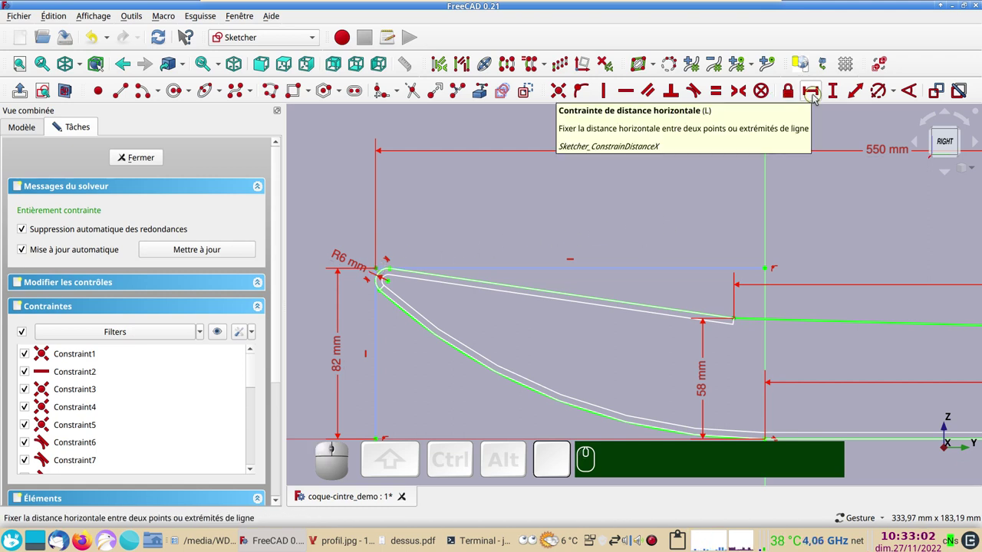
pyautogui.click(816, 97)
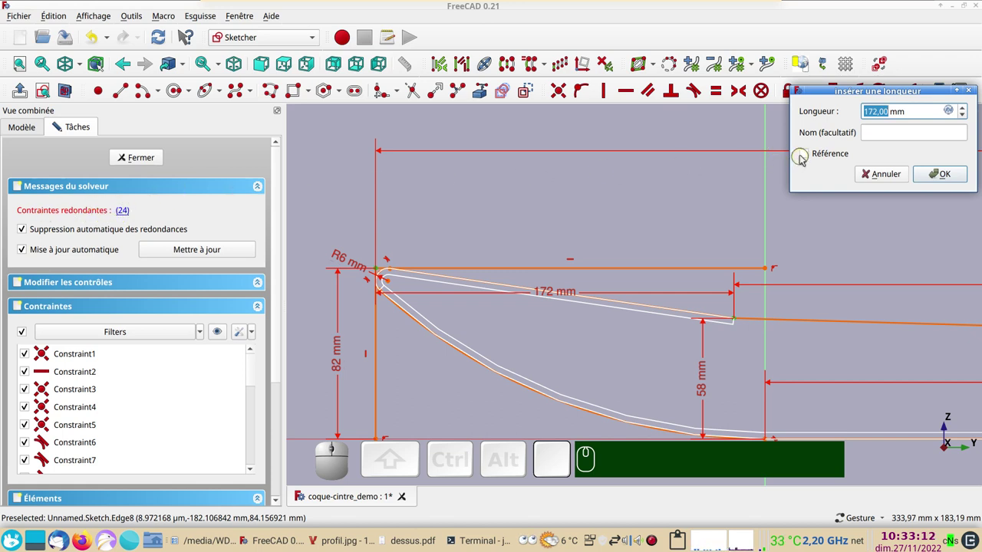
pyautogui.click(807, 155)
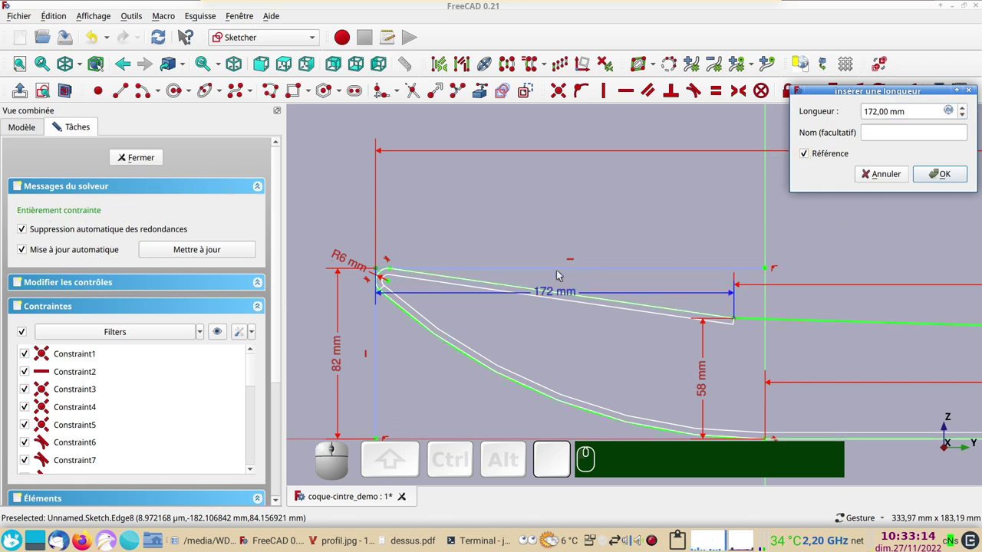
pyautogui.click(937, 176)
pyautogui.moveTo(547, 294); pyautogui.dragTo(748, 325)
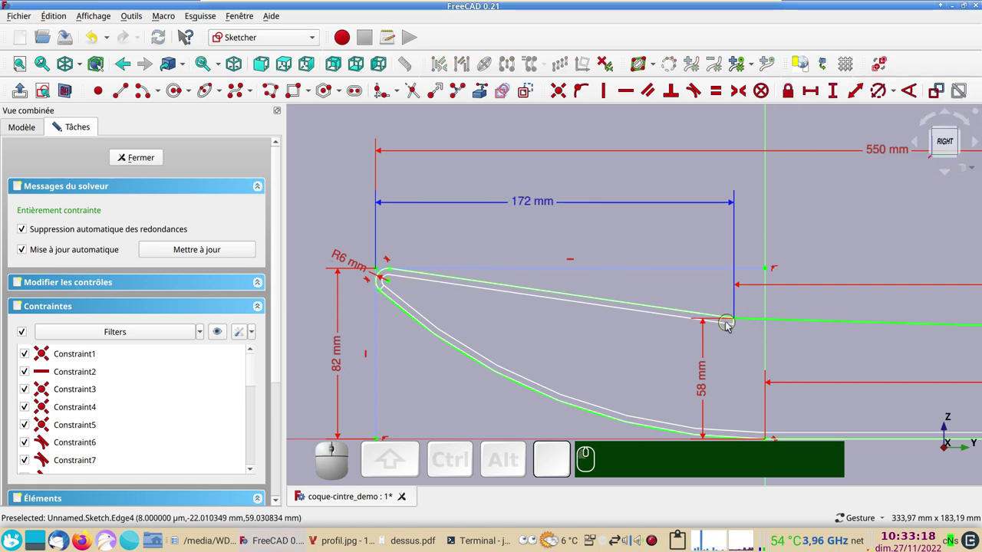
pyautogui.scroll(-3)
pyautogui.click(142, 158)
pyautogui.scroll(-3)
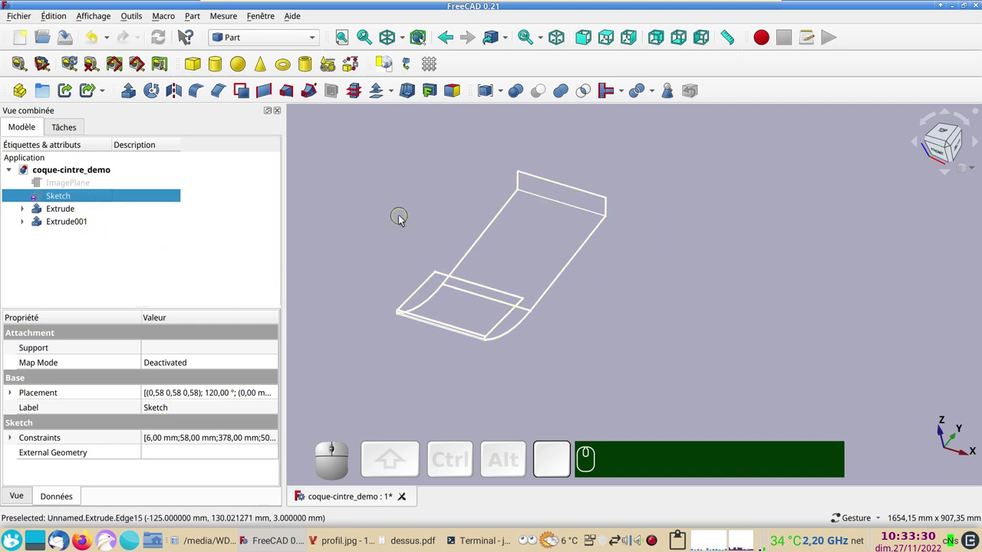
# Switch to the Sketcher workbench and start a new sketch.
pyautogui.click(404, 207)
pyautogui.click(315, 40)
pyautogui.click(271, 331)
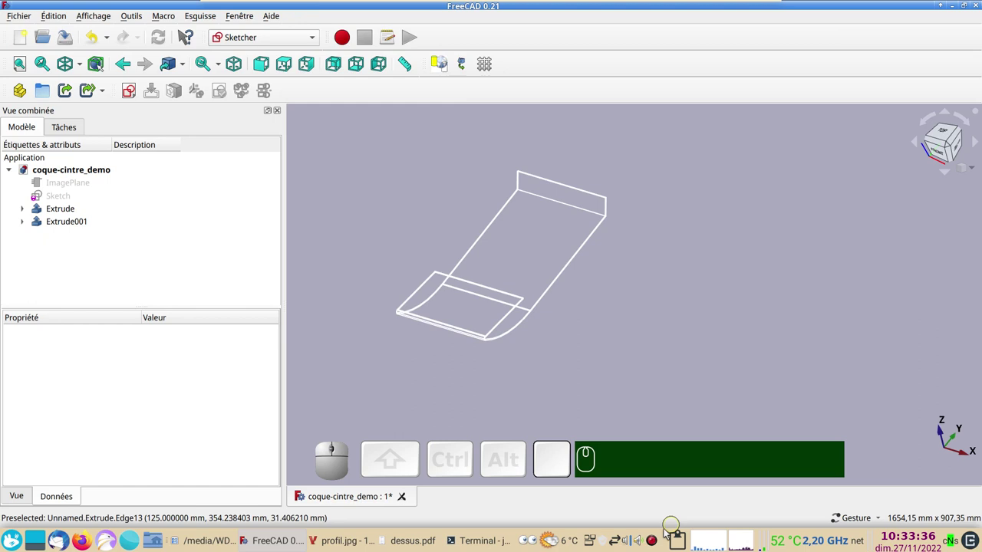
pyautogui.rightClick(659, 542)
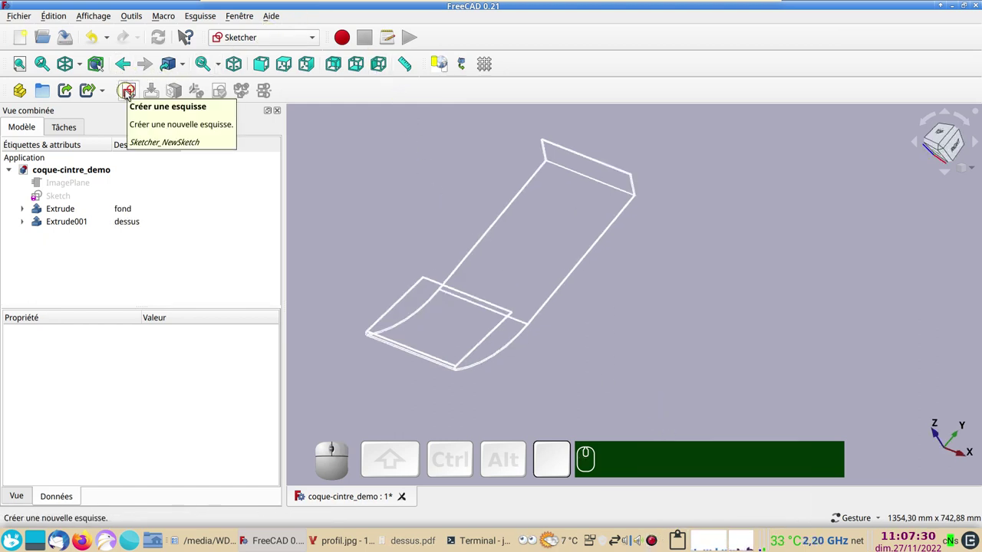
pyautogui.click(129, 94)
# Place the new sketch on the XY plane and centre the top view over the hull outline.
pyautogui.click(528, 306)
pyautogui.scroll(-3)
pyautogui.rightClick(595, 361)
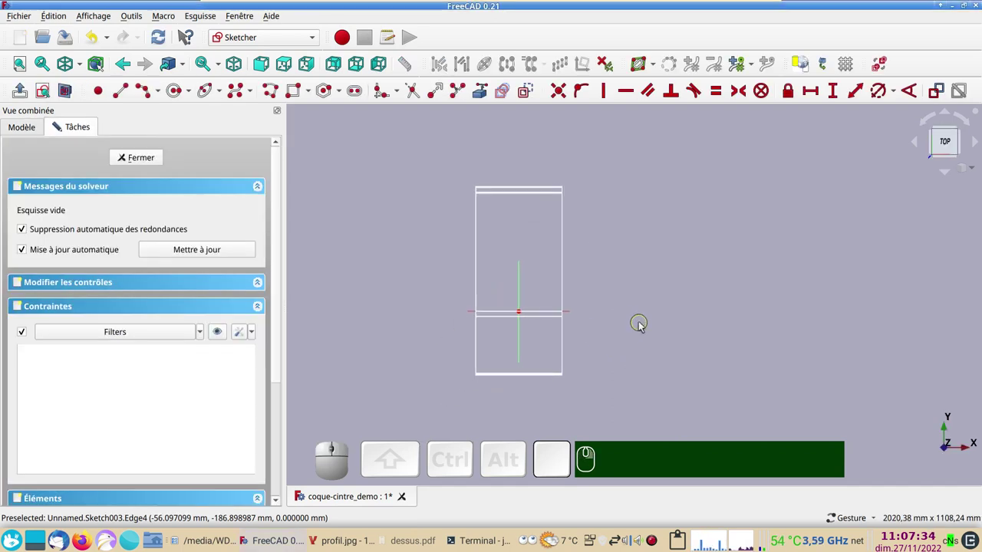
pyautogui.scroll(3)
pyautogui.moveTo(667, 309); pyautogui.dragTo(626, 289)
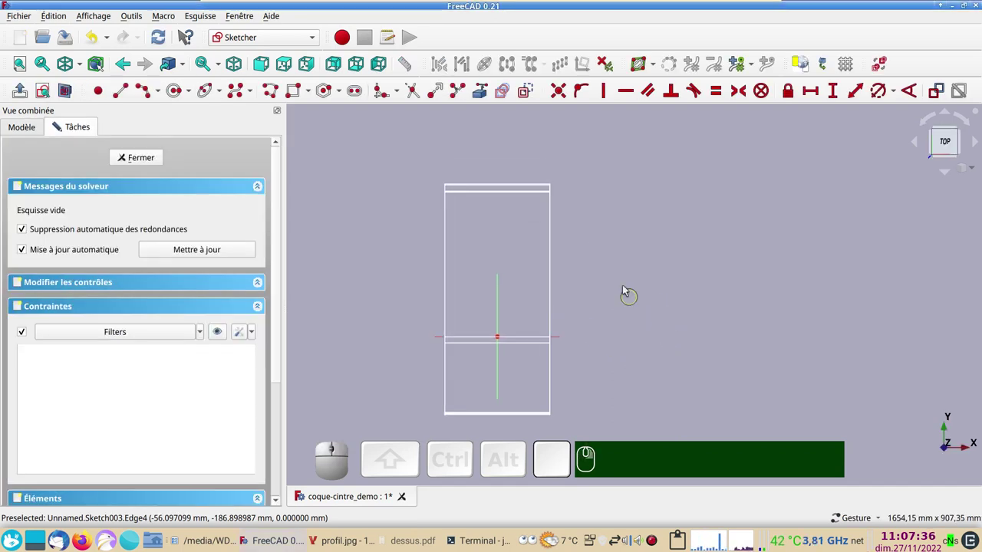
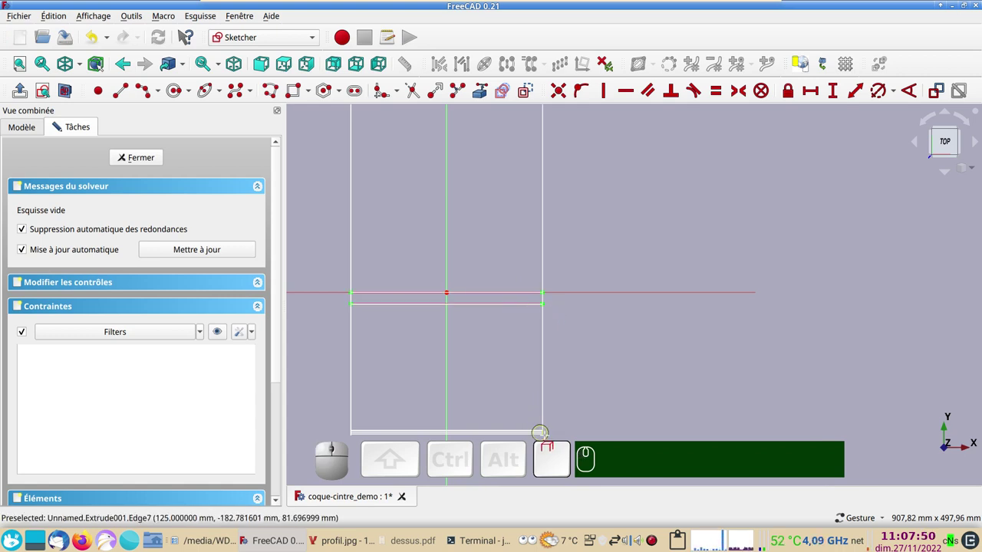
pyautogui.scroll(-3)
pyautogui.moveTo(643, 398); pyautogui.dragTo(543, 403)
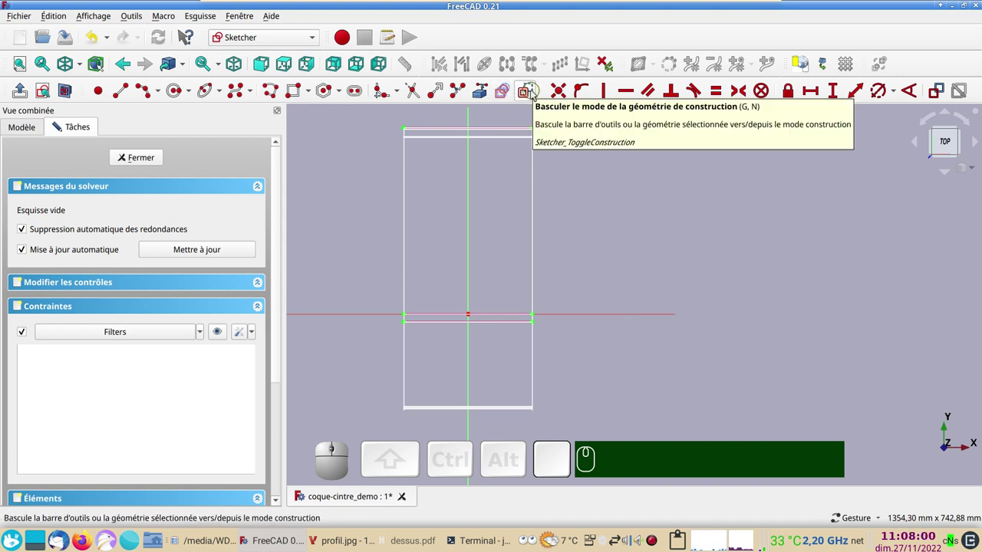
# Make the outline's two top corners symmetric about the vertical axis.
pyautogui.click(535, 93)
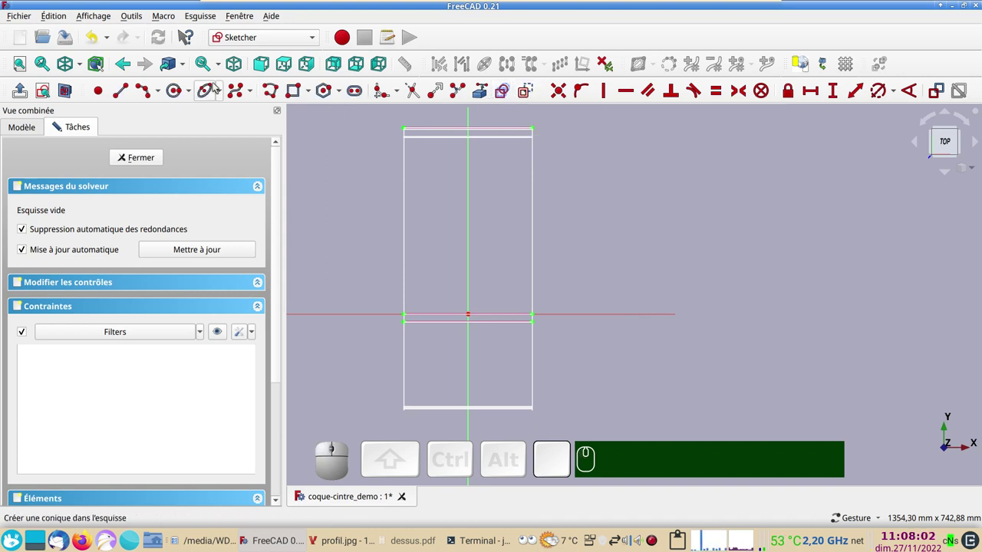
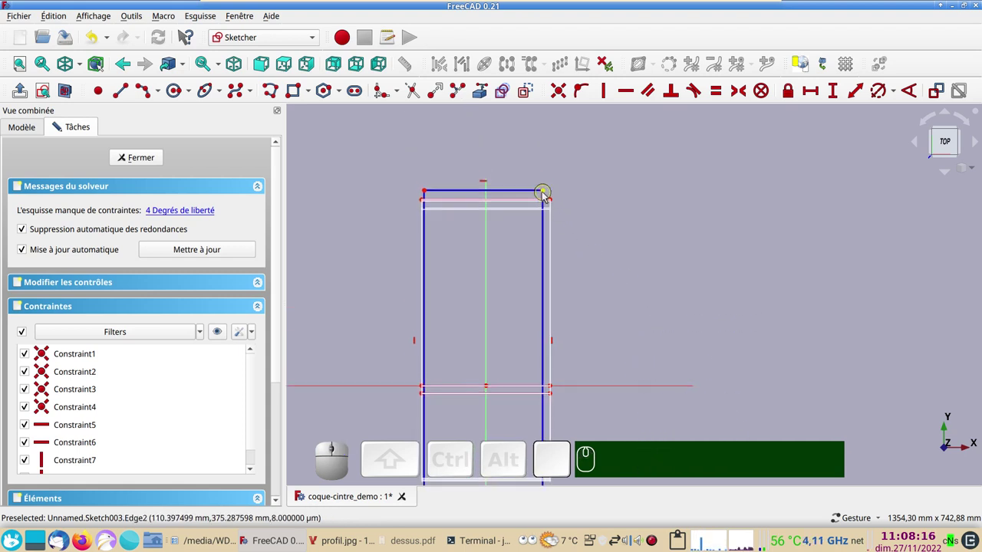
pyautogui.click(545, 192)
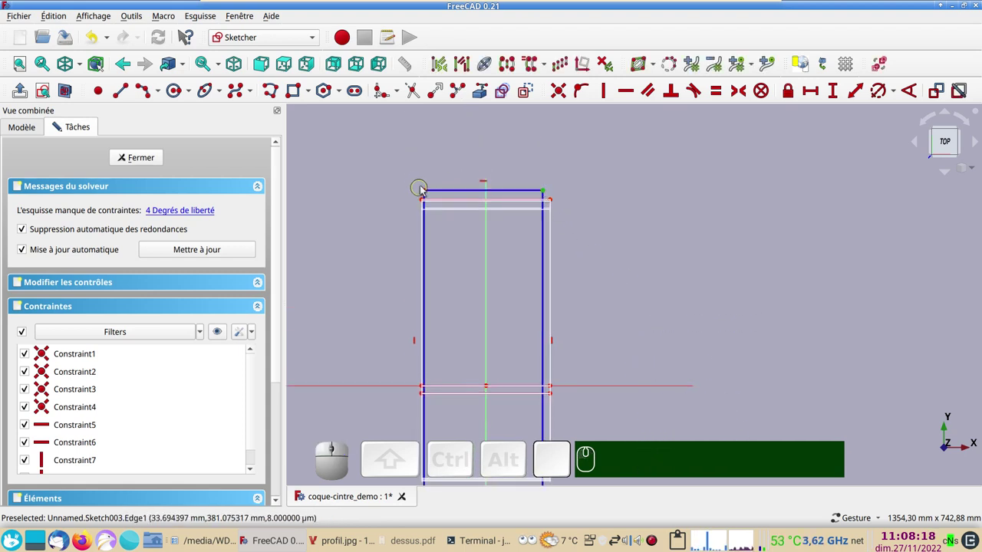
pyautogui.click(429, 191)
pyautogui.click(489, 222)
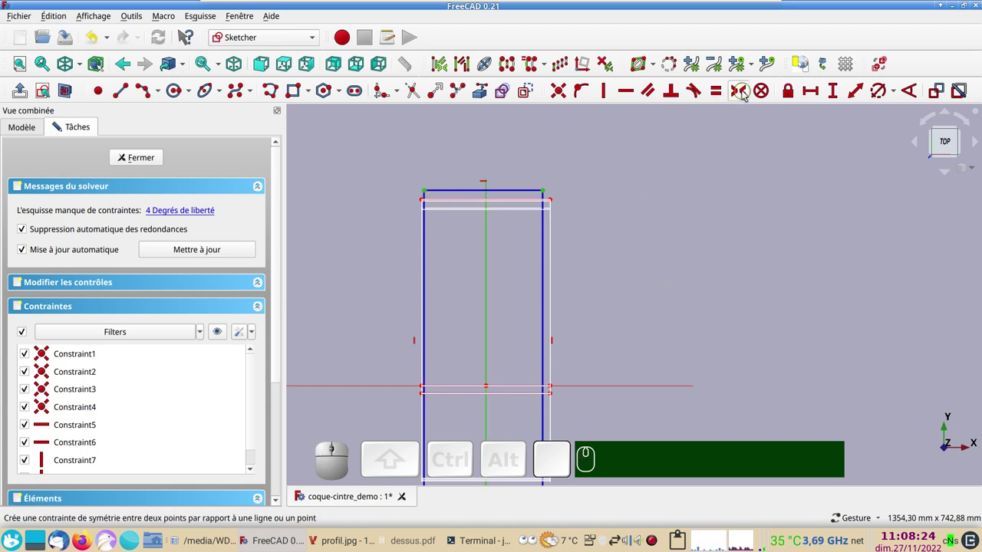
pyautogui.press('s')
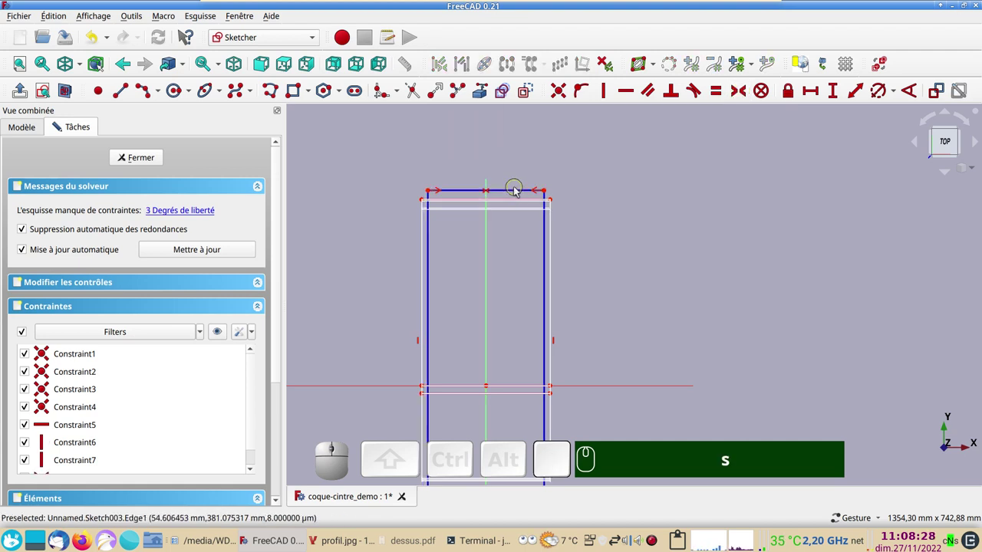
# Dimension the outline's top edge to 235 mm wide.
pyautogui.click(519, 193)
pyautogui.click(814, 94)
pyautogui.press('KP_2')
pyautogui.press('KP_3')
pyautogui.press('KP_5')
pyautogui.press('KP_5')
pyautogui.press('Return')
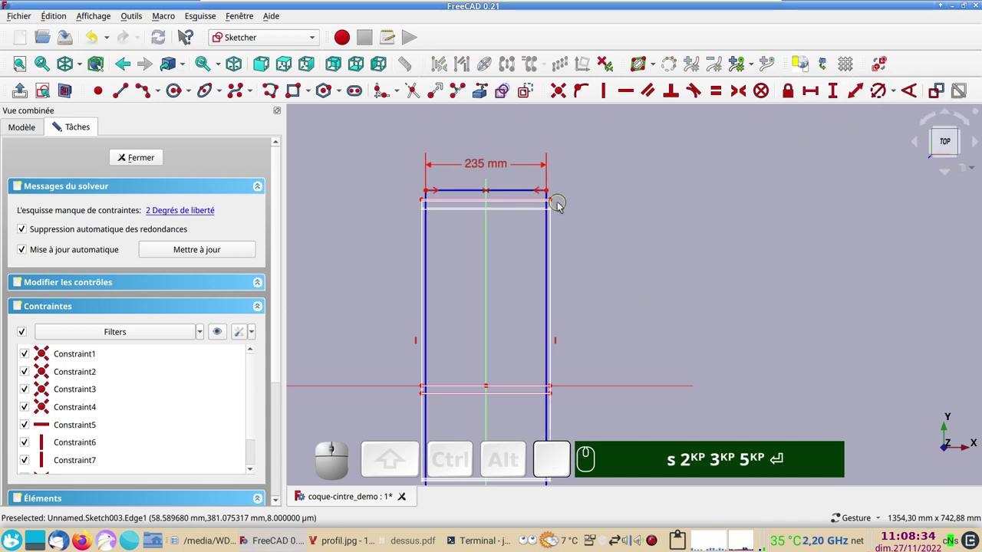
# Set the left side of the outline to 550 mm, fully constraining the rectangle.
pyautogui.click(552, 193)
pyautogui.click(531, 200)
pyautogui.press('o')
pyautogui.moveTo(654, 338); pyautogui.dragTo(527, 213)
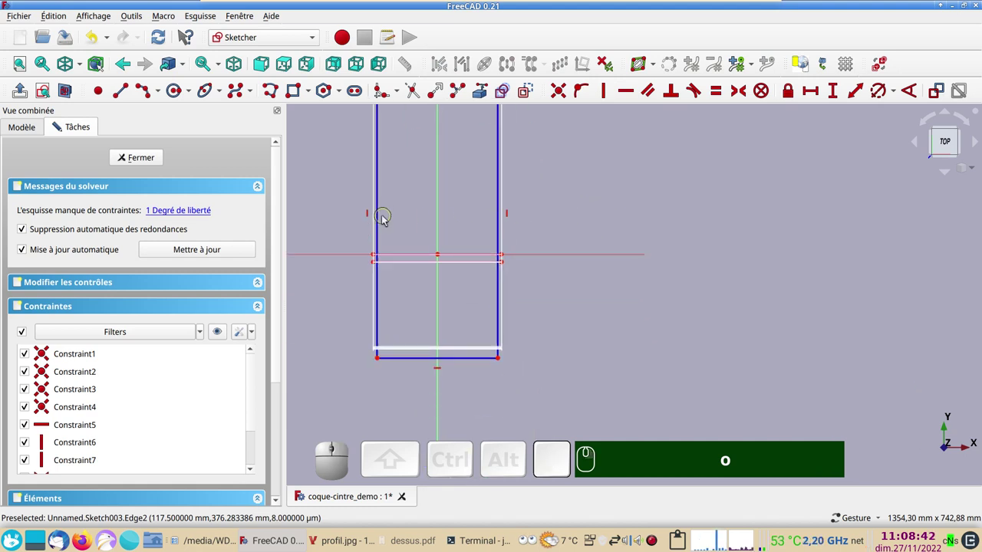
pyautogui.click(383, 221)
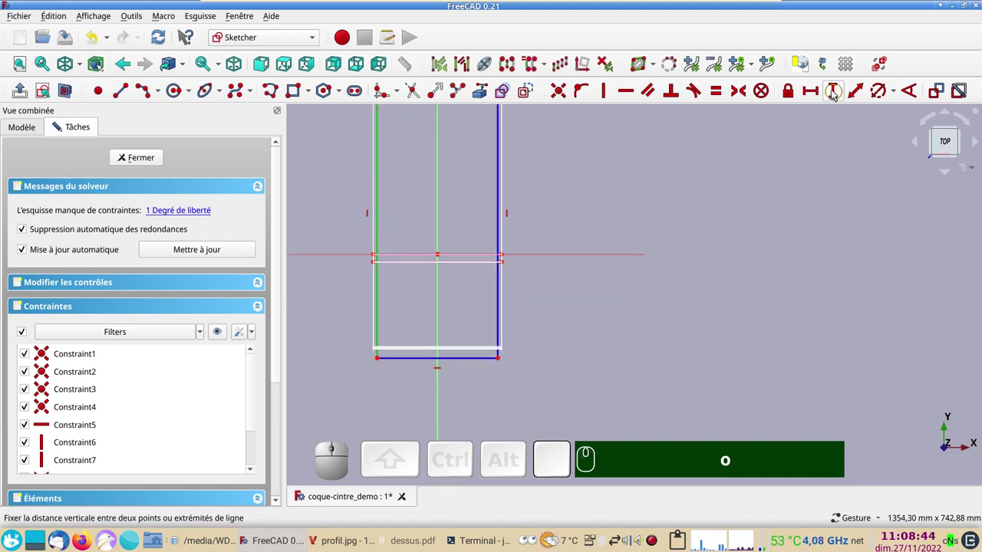
pyautogui.click(833, 93)
pyautogui.press('KP_5')
pyautogui.press('KP_5')
pyautogui.press('KP_0')
pyautogui.press('KP_Enter')
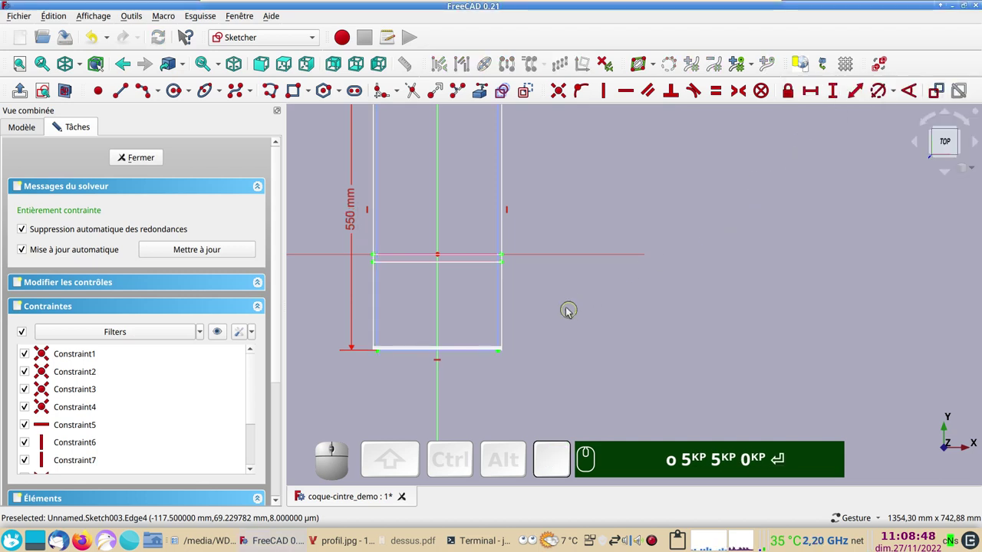
# Pan and zoom across the sketch to review the constrained 235 by 550 mm outline.
pyautogui.scroll(3)
pyautogui.write('o')
pyautogui.press('KP_5')
pyautogui.press('KP_0')
pyautogui.press('Return')
pyautogui.rightClick(643, 386)
pyautogui.moveTo(578, 302); pyautogui.dragTo(681, 317)
pyautogui.write('o')
pyautogui.press('KP_5')
pyautogui.press('KP_0')
pyautogui.press('Return')
pyautogui.scroll(-3)
pyautogui.moveTo(667, 236); pyautogui.dragTo(641, 290)
pyautogui.scroll(3)
pyautogui.moveTo(627, 299); pyautogui.dragTo(711, 240)
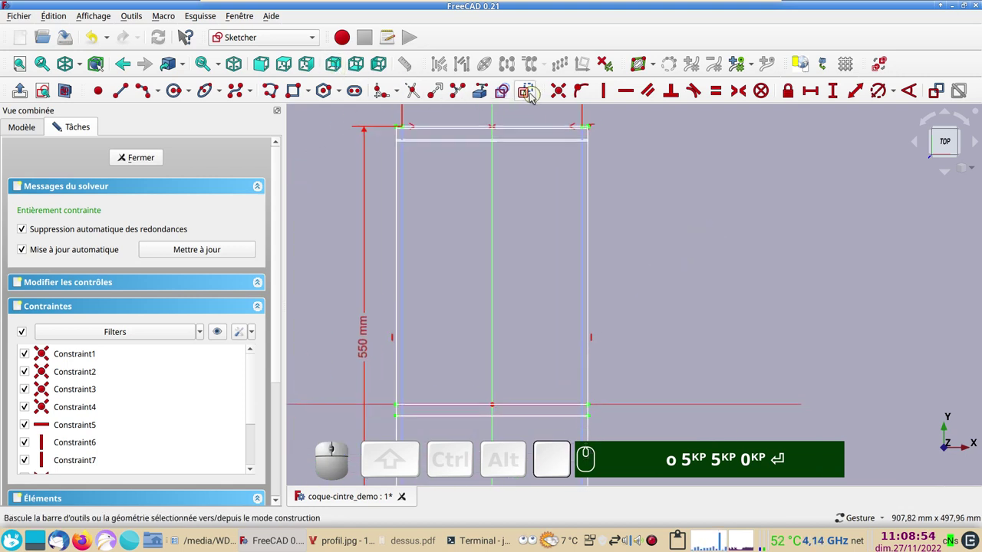
# Start a regular-geometry rectangle with its first corner snapped to the outline's top-left corner.
pyautogui.click(533, 96)
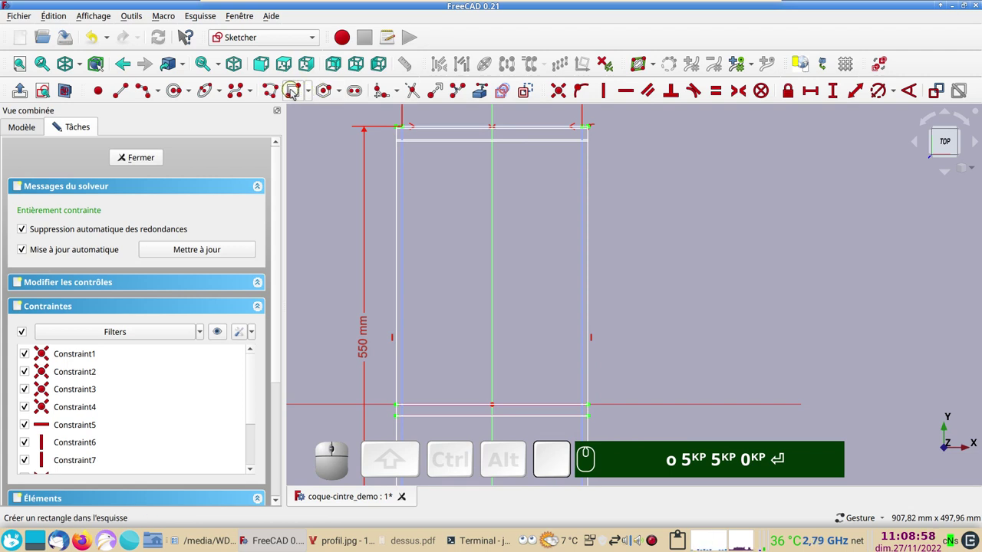
pyautogui.click(295, 93)
pyautogui.scroll(3)
pyautogui.moveTo(432, 206); pyautogui.dragTo(458, 313)
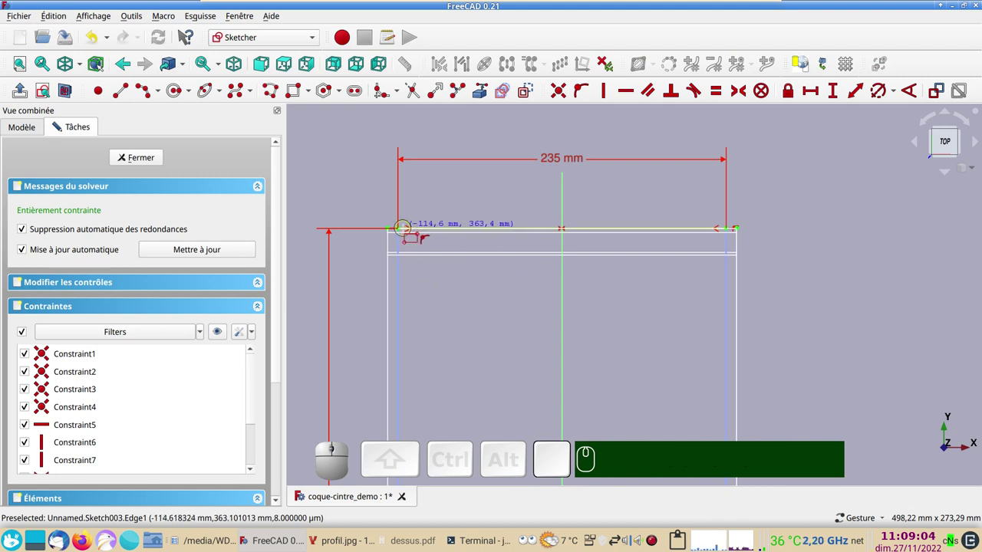
pyautogui.click(398, 239)
pyautogui.middleClick(591, 412)
pyautogui.scroll(-3)
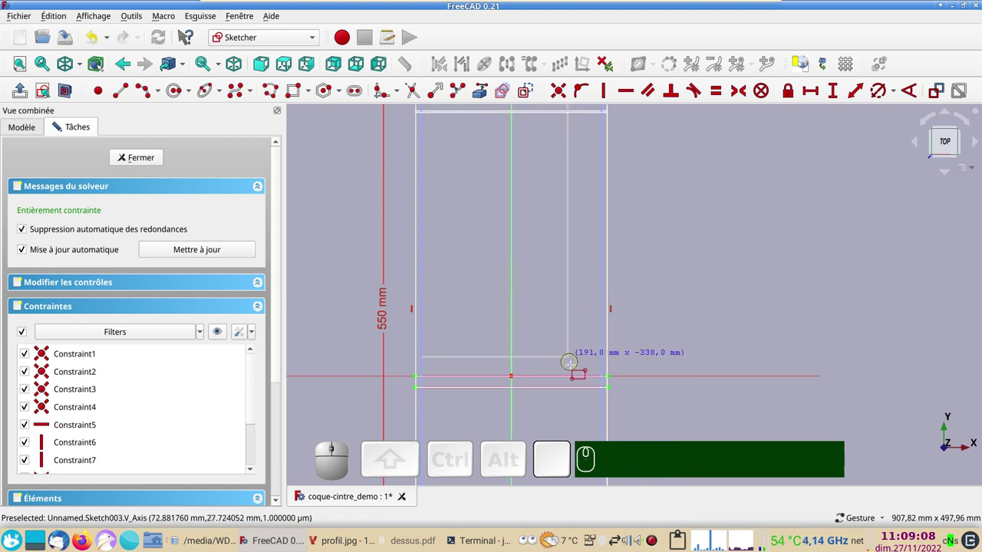
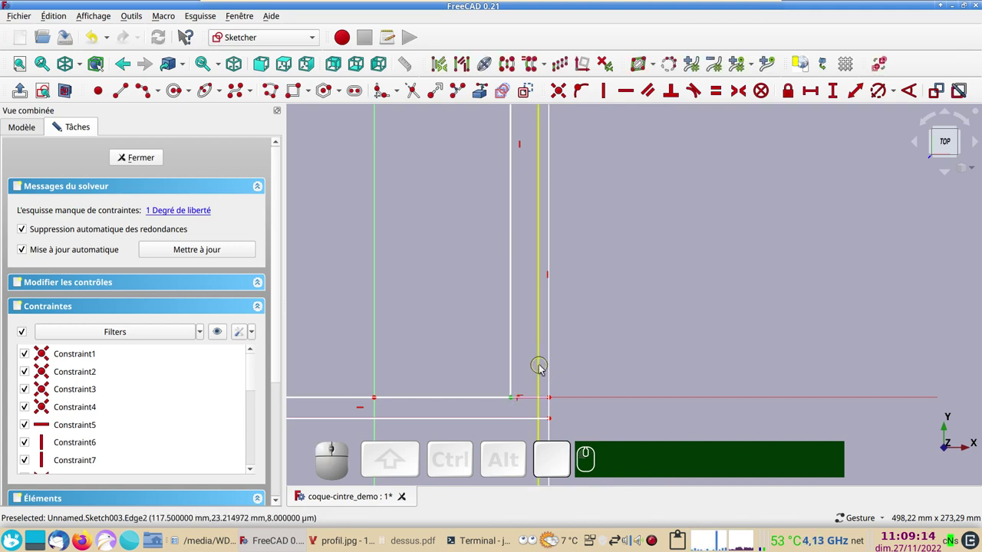
# Finish the rectangle at the outline's bottom-right corner, keeping the 235 × 550 mm sketch fully constrained.
pyautogui.click(540, 370)
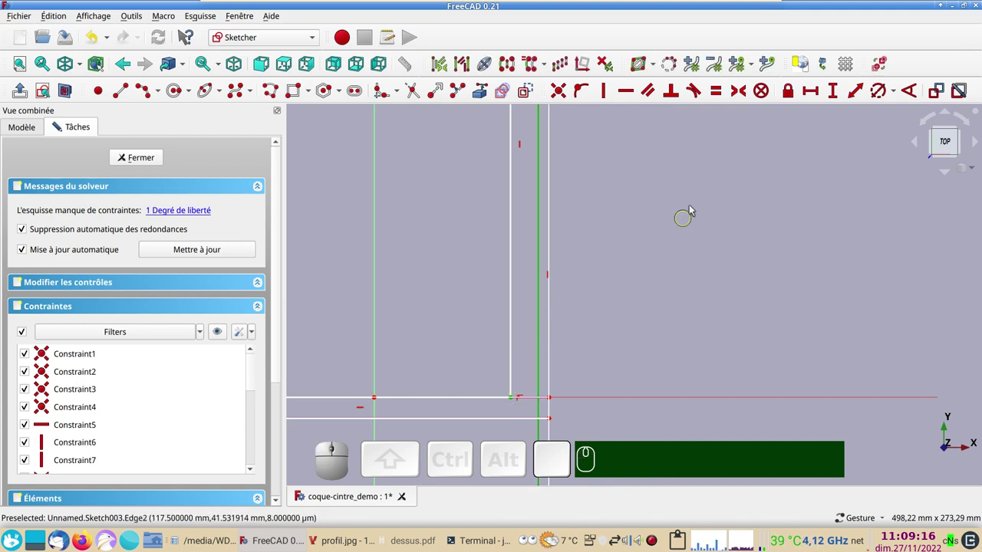
pyautogui.press('o')
pyautogui.scroll(-3)
pyautogui.moveTo(679, 251); pyautogui.dragTo(611, 305)
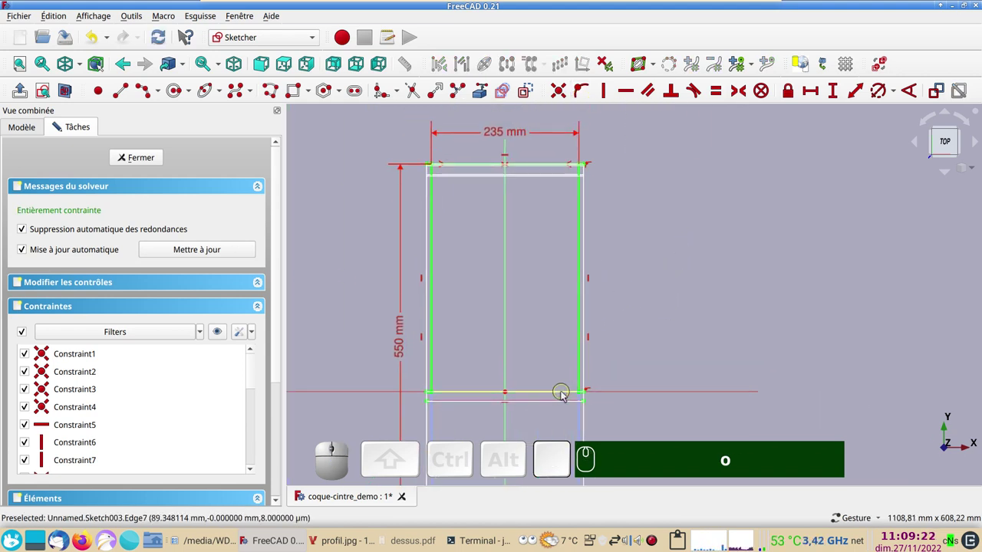
pyautogui.click(565, 395)
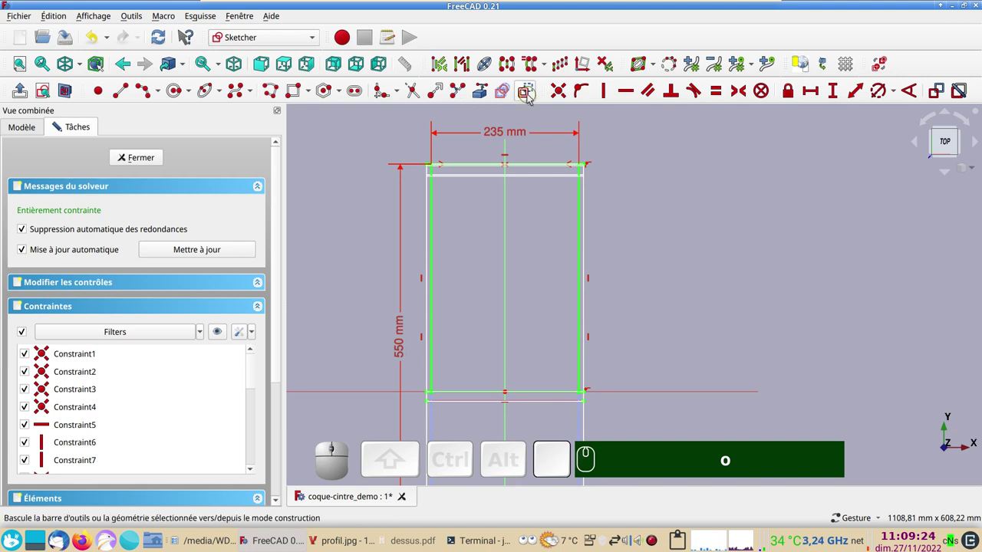
pyautogui.click(531, 97)
# Draw the right-side arc down from the crossline corner and make it tangent to the right side.
pyautogui.moveTo(630, 323); pyautogui.dragTo(550, 274)
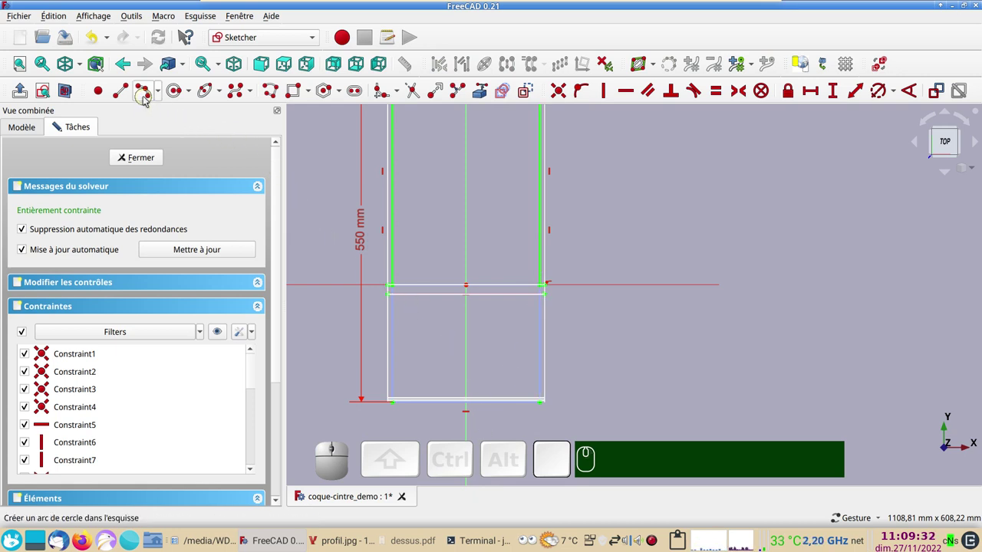
pyautogui.click(161, 90)
pyautogui.click(171, 125)
pyautogui.scroll(3)
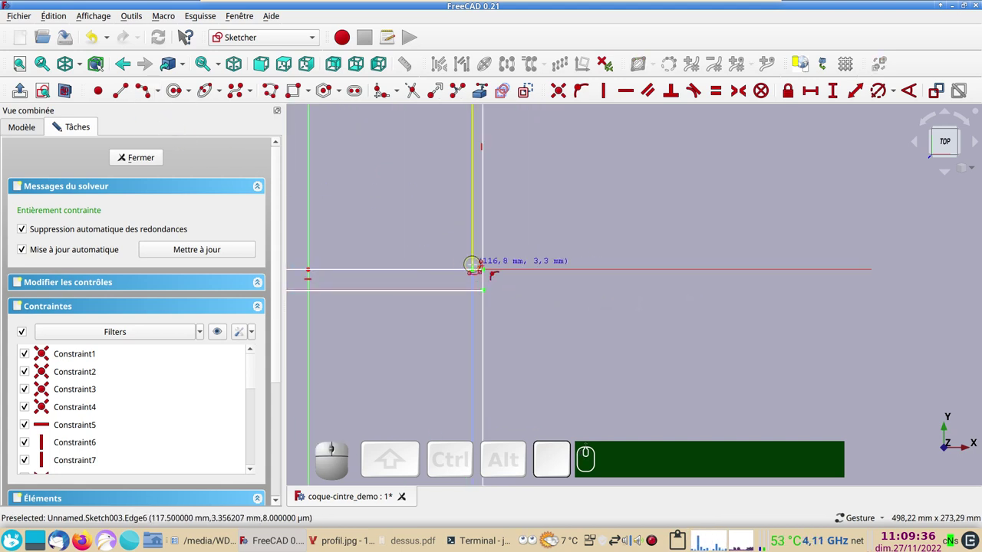
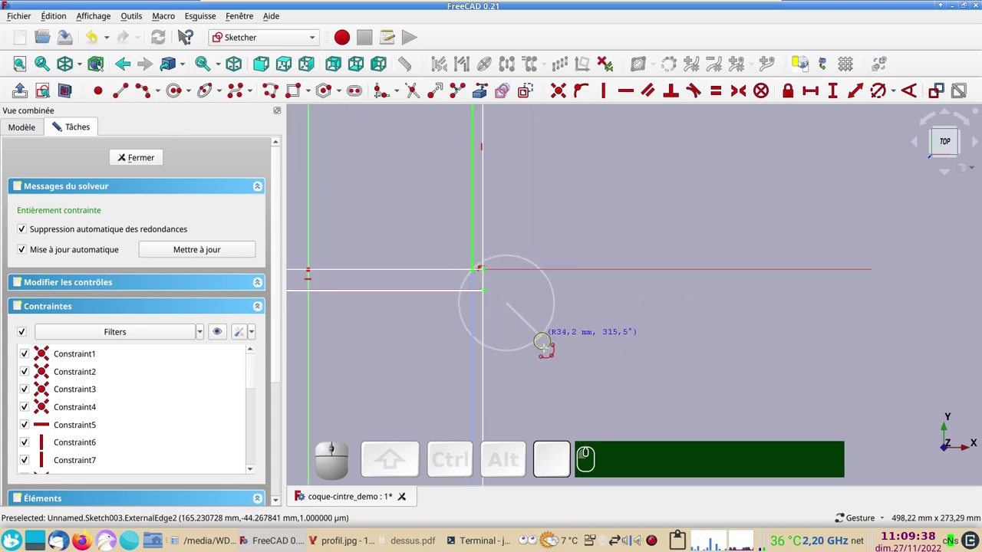
pyautogui.rightClick(544, 379)
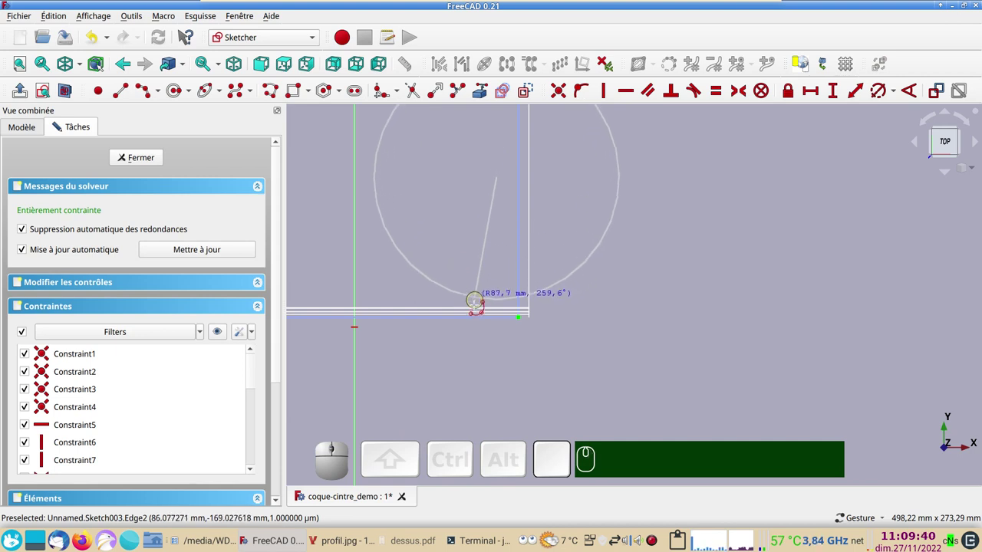
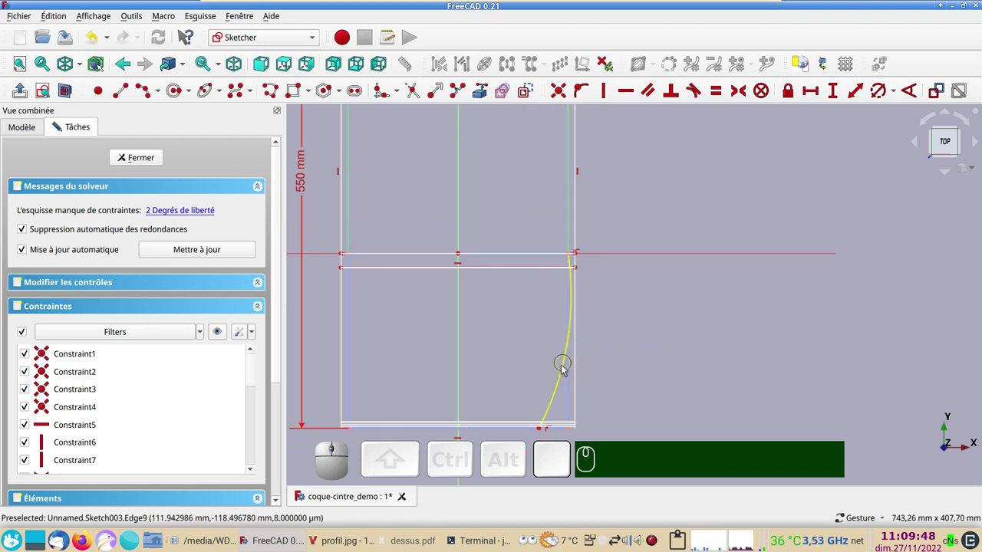
pyautogui.click(565, 369)
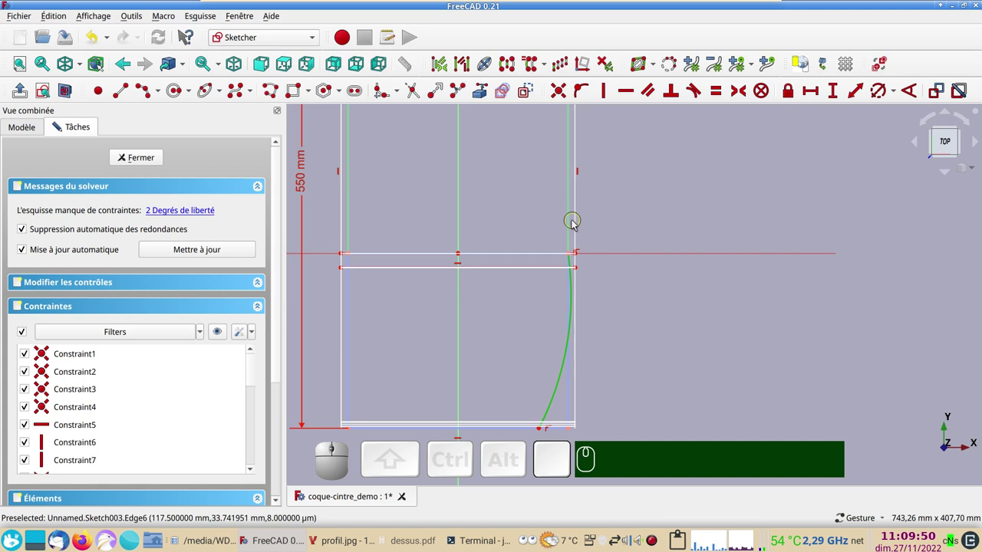
pyautogui.click(572, 225)
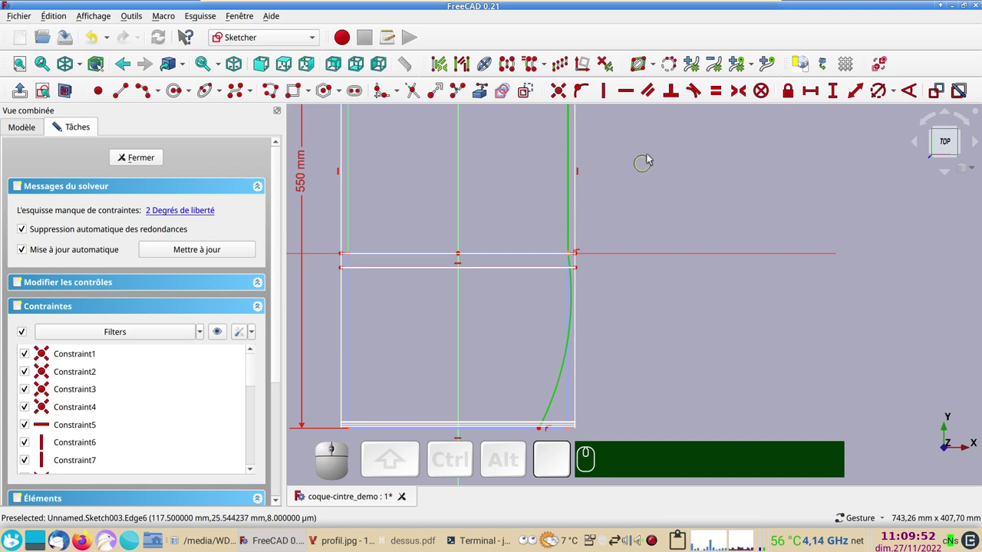
pyautogui.press('t')
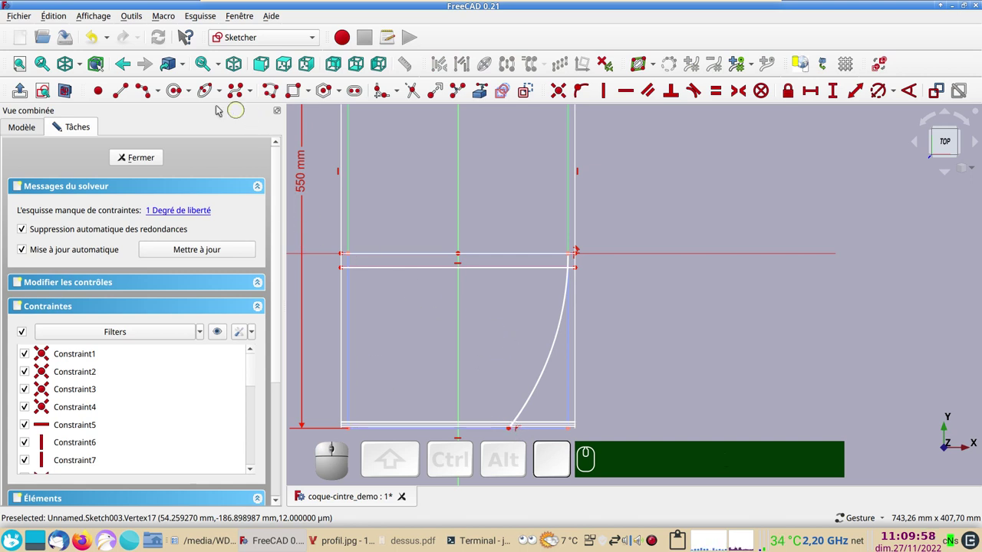
# Draw the left-side arc from the crossline corner and constrain it tangent against the left side.
pyautogui.click(142, 92)
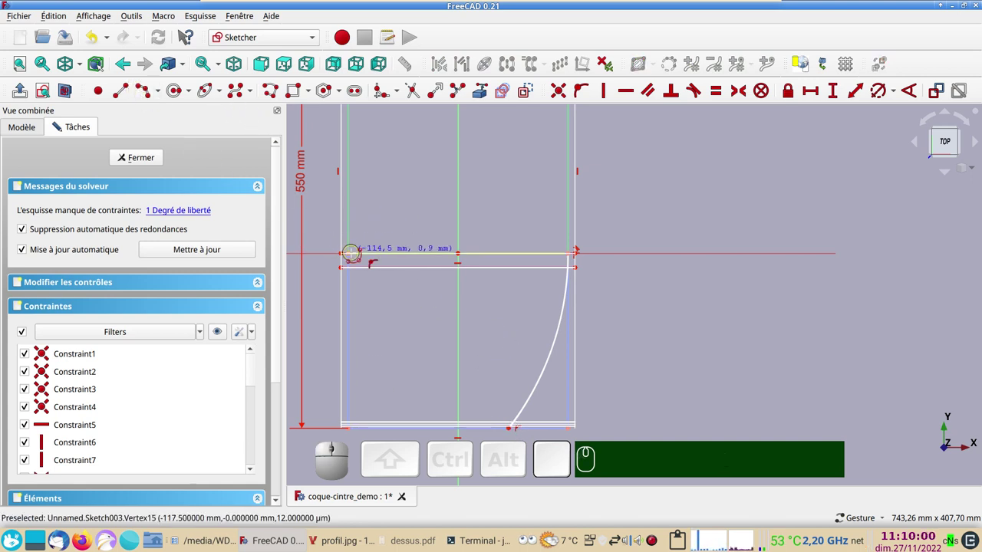
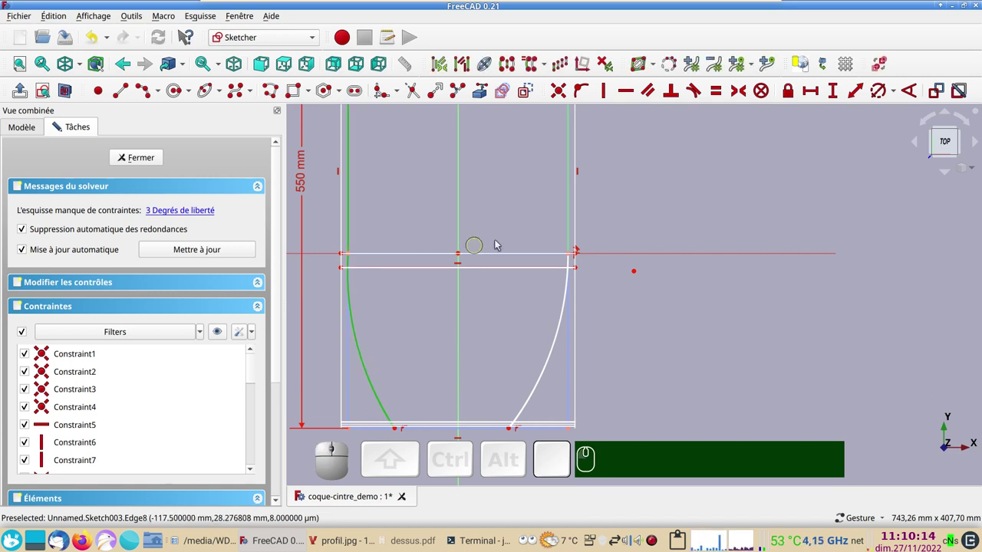
pyautogui.press('t')
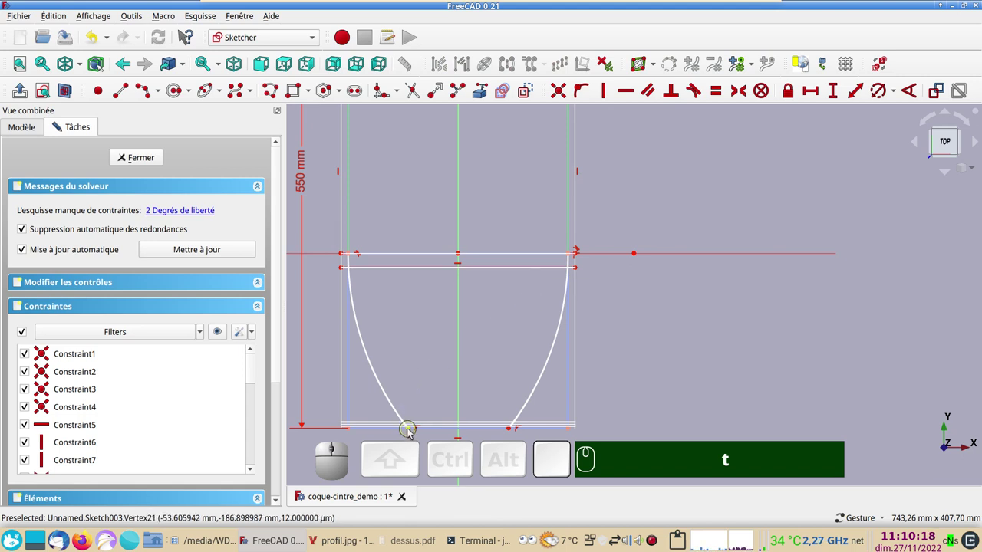
pyautogui.click(413, 432)
pyautogui.click(512, 432)
pyautogui.click(461, 393)
pyautogui.write('t')
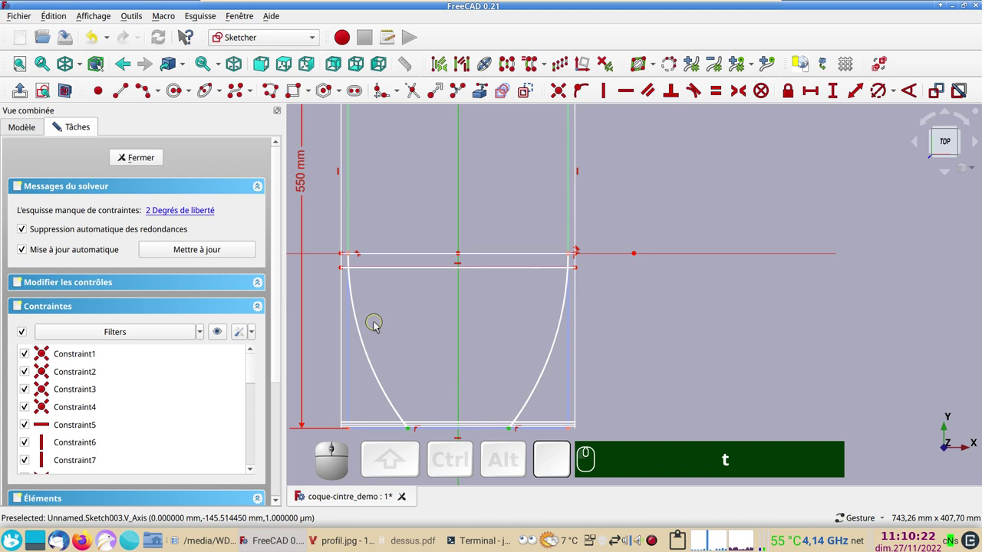
pyautogui.write('s')
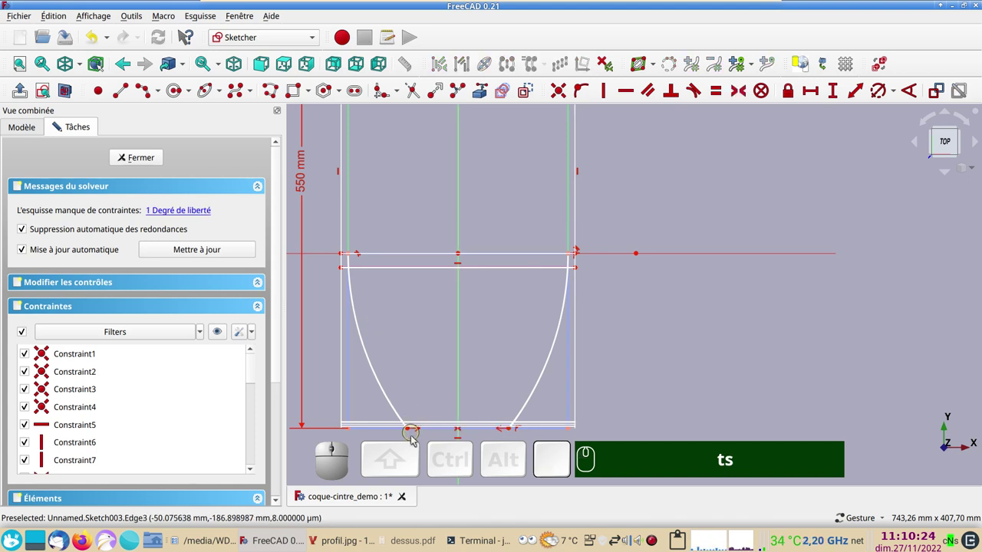
pyautogui.click(119, 95)
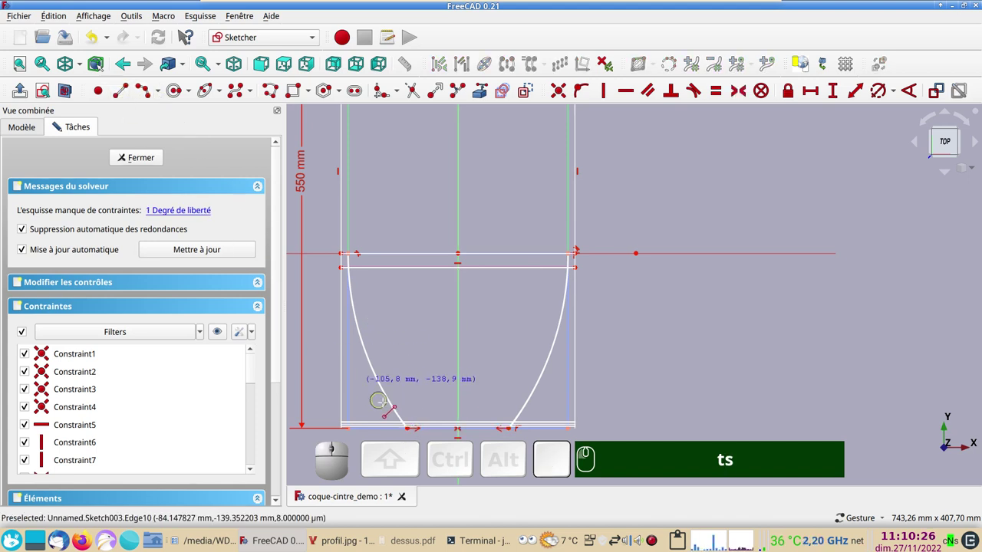
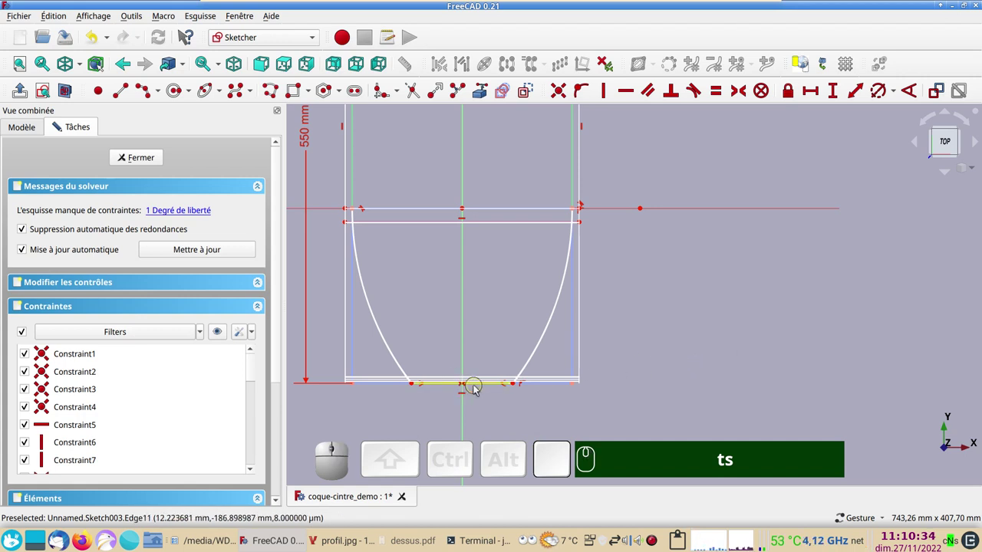
# Set a 192 mm horizontal length on the flat bottom line, fully constraining the sketch.
pyautogui.click(478, 389)
pyautogui.write('ts')
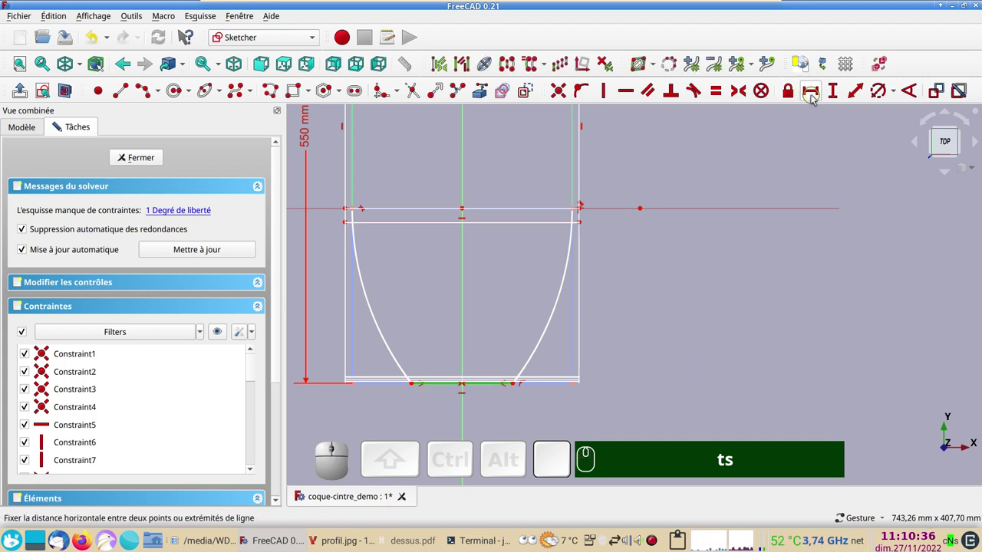
pyautogui.click(815, 99)
pyautogui.press('KP_1')
pyautogui.press('KP_9')
pyautogui.press('KP_2')
pyautogui.press('KP_Enter')
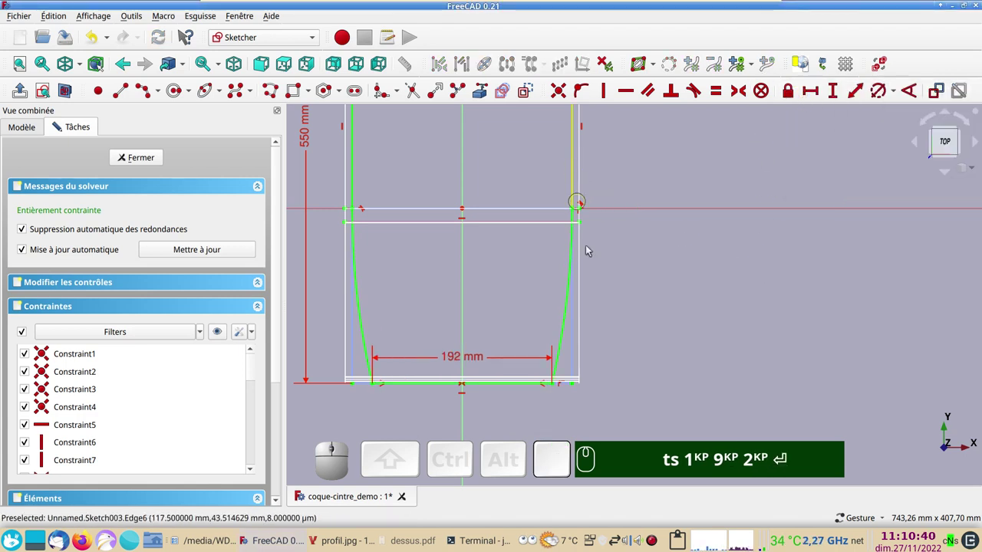
pyautogui.scroll(-3)
pyautogui.write('1KP 9KP 2KP ⏎')
pyautogui.moveTo(731, 213); pyautogui.dragTo(621, 324)
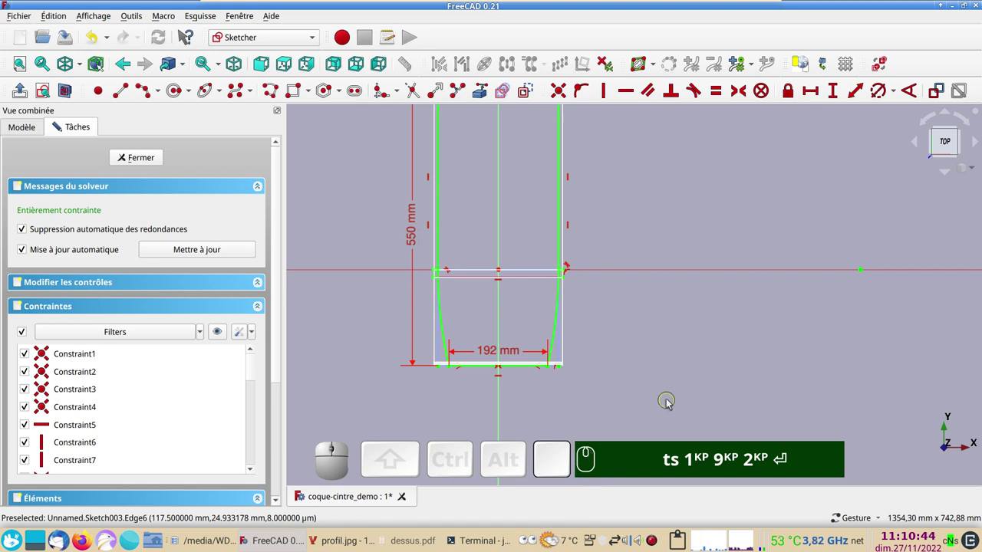
pyautogui.scroll(-3)
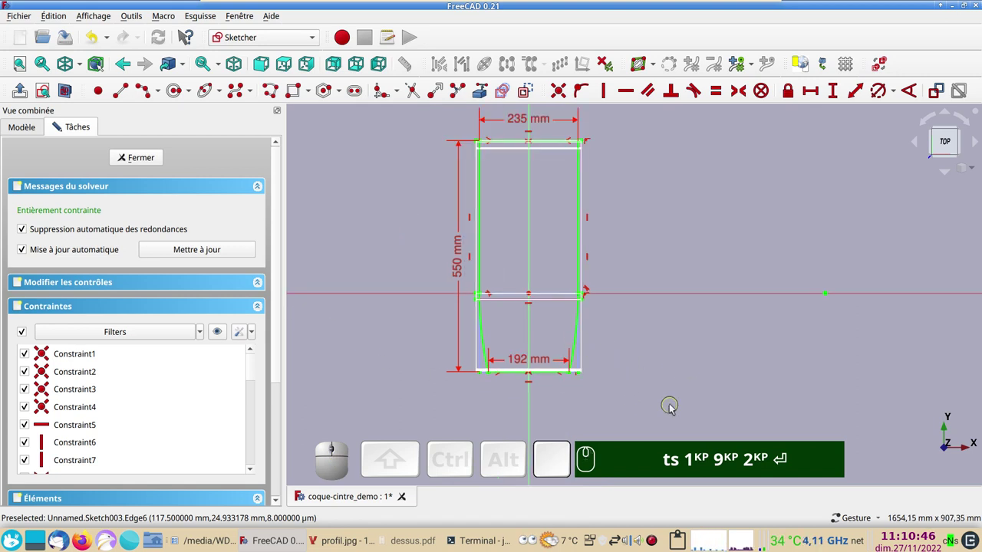
pyautogui.click(673, 410)
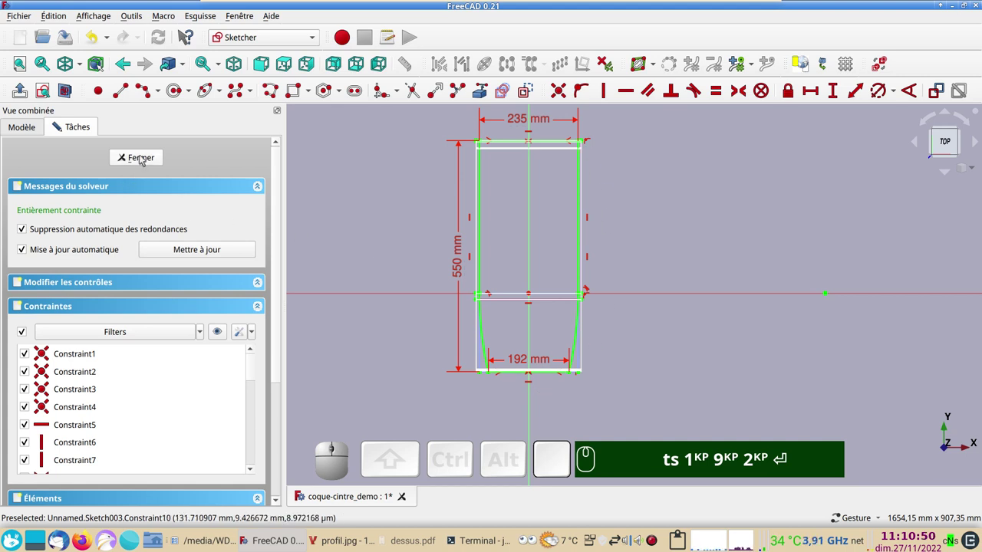
# Close the outline sketch and select it in the Part workbench.
pyautogui.click(146, 160)
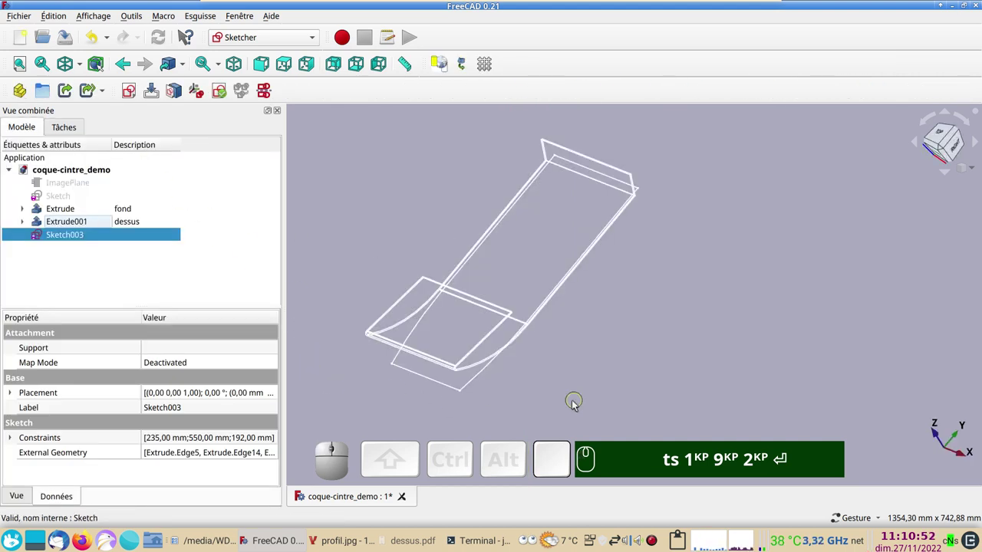
pyautogui.moveTo(628, 419); pyautogui.dragTo(177, 267)
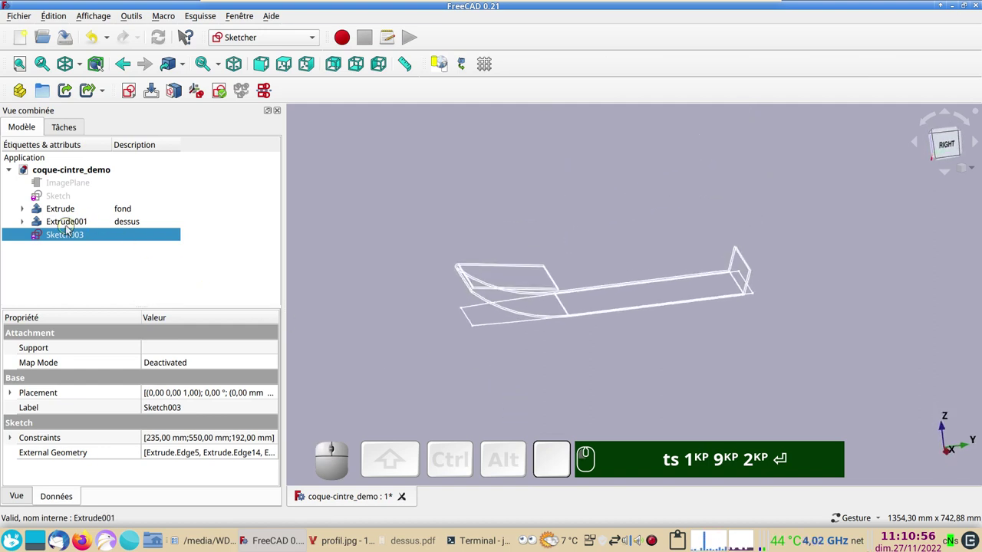
pyautogui.click(90, 237)
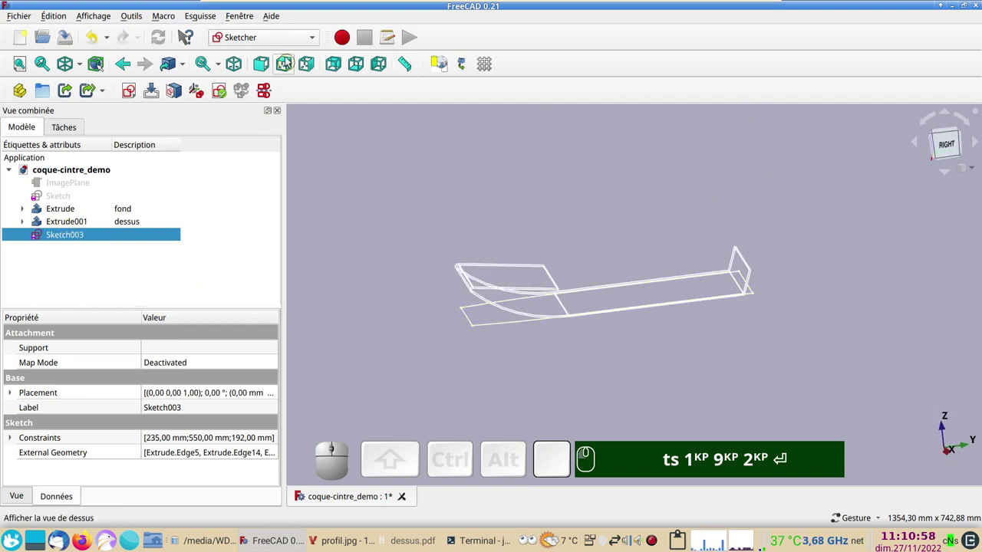
pyautogui.click(313, 39)
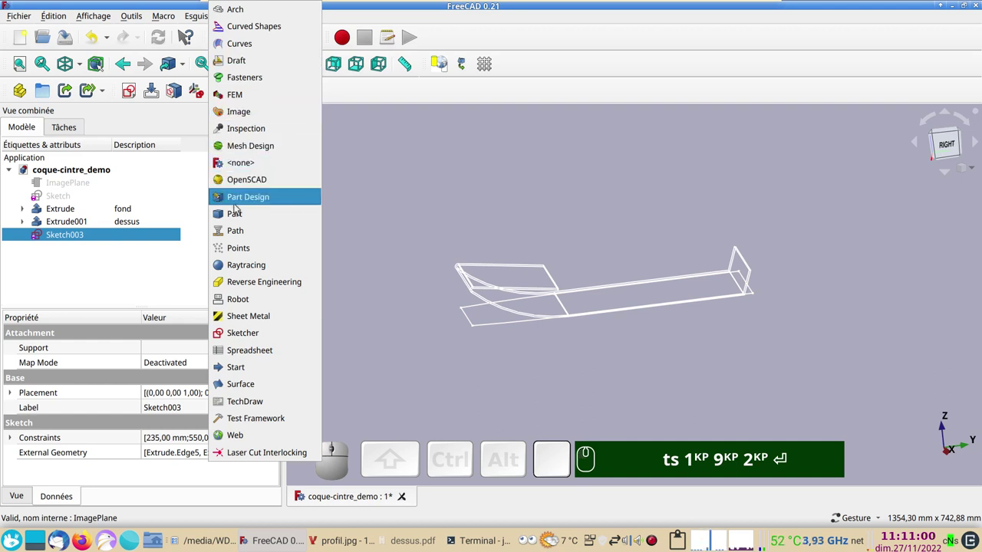
pyautogui.click(243, 216)
pyautogui.click(137, 237)
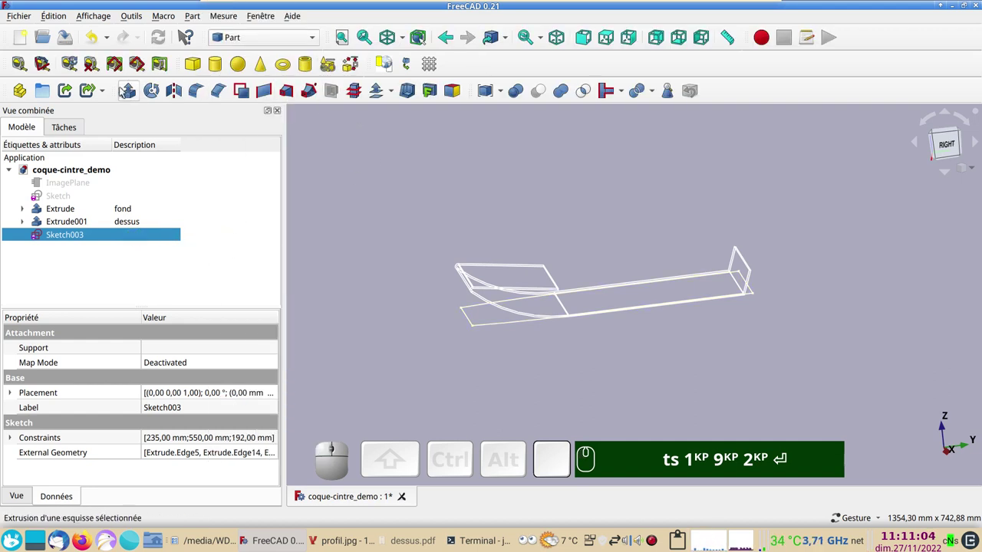
# Extrude the outline sketch 100 mm into a new solid block.
pyautogui.click(127, 95)
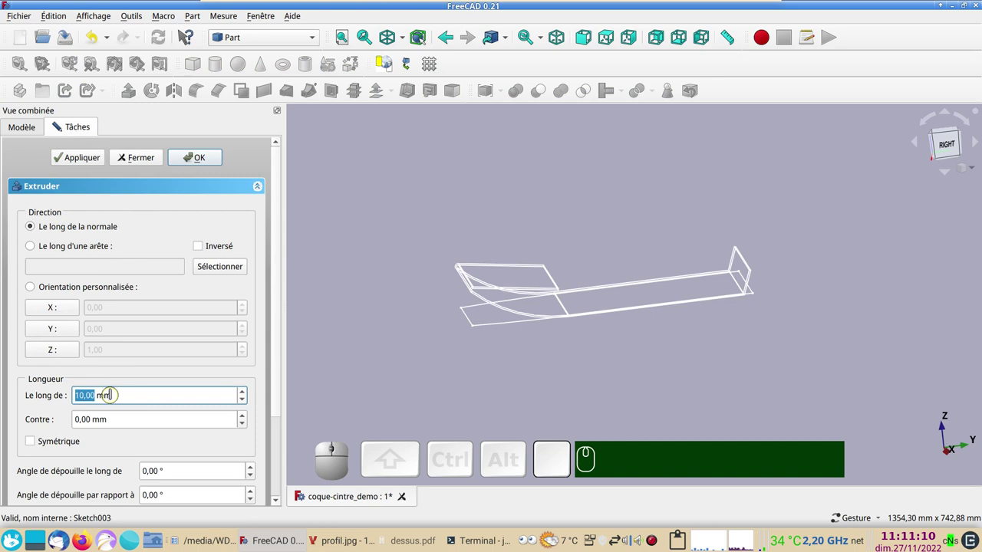
pyautogui.press('KP_1')
pyautogui.press('KP_0')
pyautogui.press('KP_0')
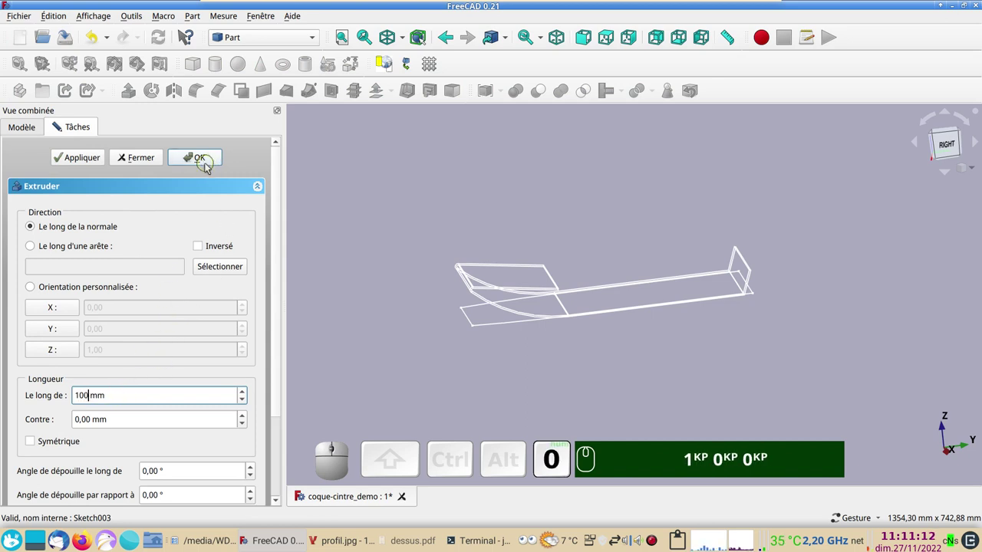
pyautogui.click(209, 166)
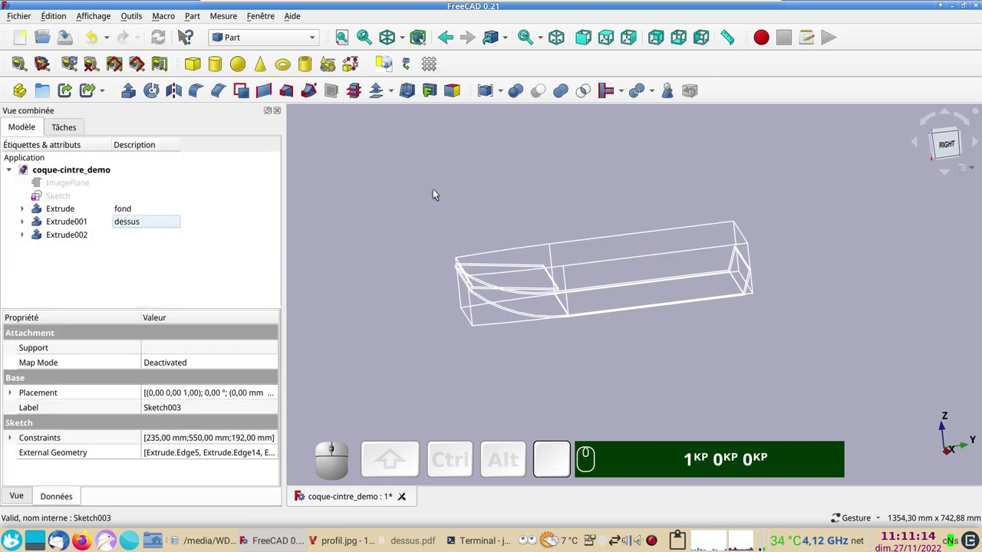
# Intersect the 100 mm block with the bottom piece, shown as shaded solids.
pyautogui.press('v')
pyautogui.press('KP_1')
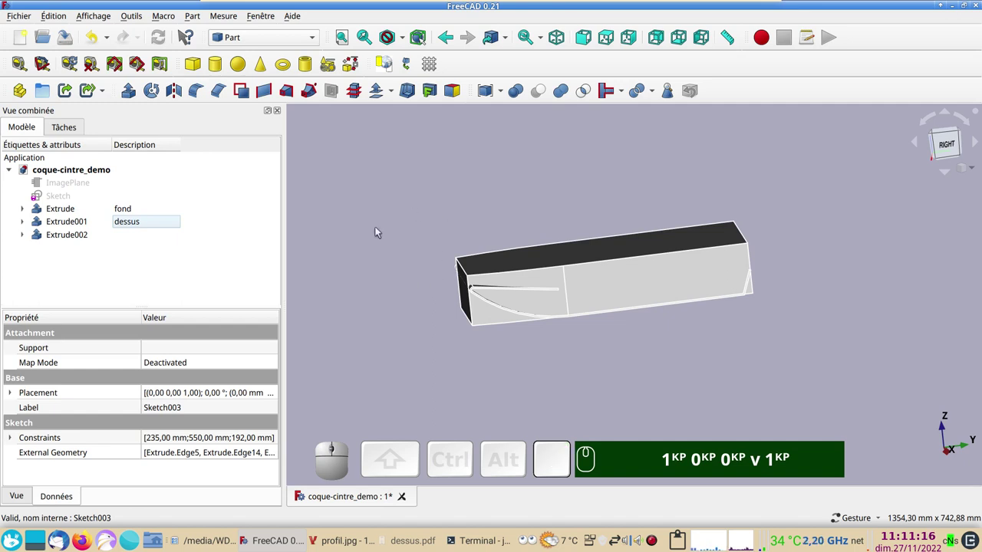
pyautogui.moveTo(376, 226); pyautogui.dragTo(629, 327)
pyautogui.click(632, 333)
pyautogui.press('KP_1')
pyautogui.press('KP_0')
pyautogui.write('v')
pyautogui.rightClick(598, 346)
pyautogui.click(529, 266)
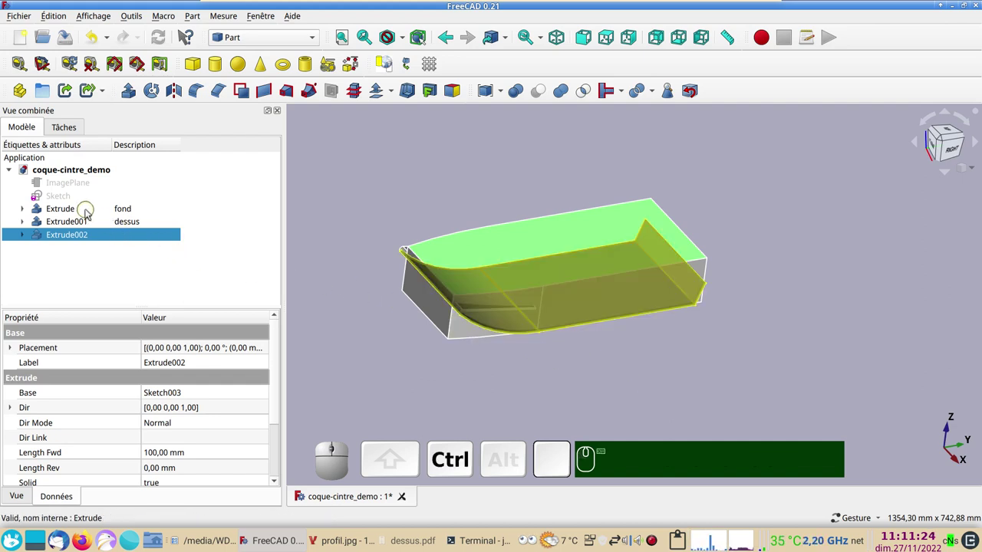
pyautogui.click(89, 213)
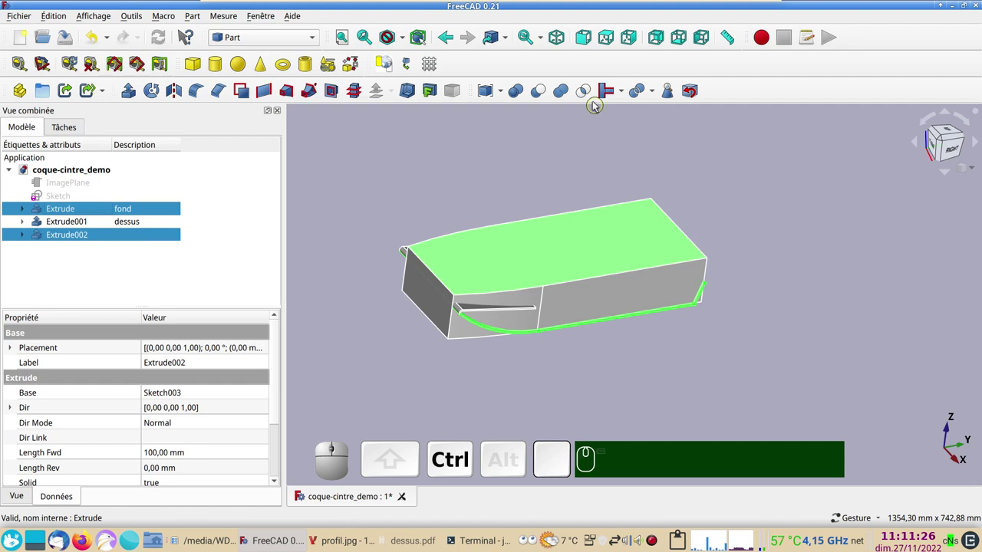
pyautogui.click(589, 93)
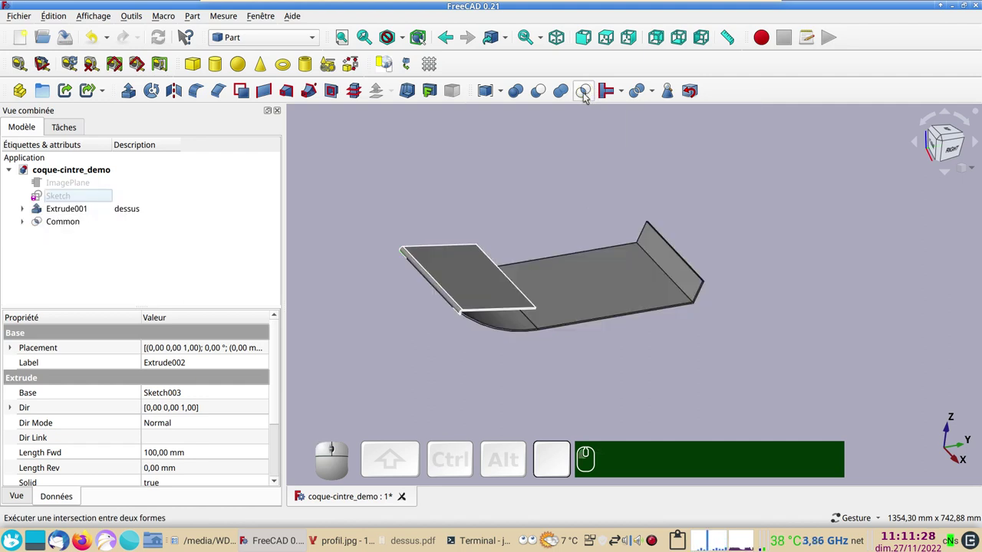
# Show the block again and intersect it with the deck piece, inspecting the trimmed result.
pyautogui.moveTo(656, 402); pyautogui.dragTo(178, 260)
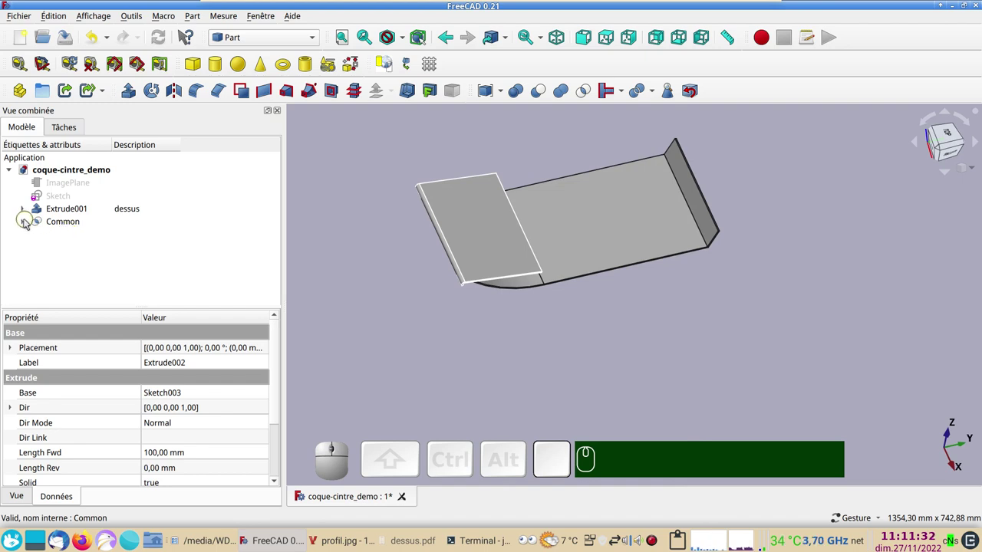
pyautogui.click(27, 223)
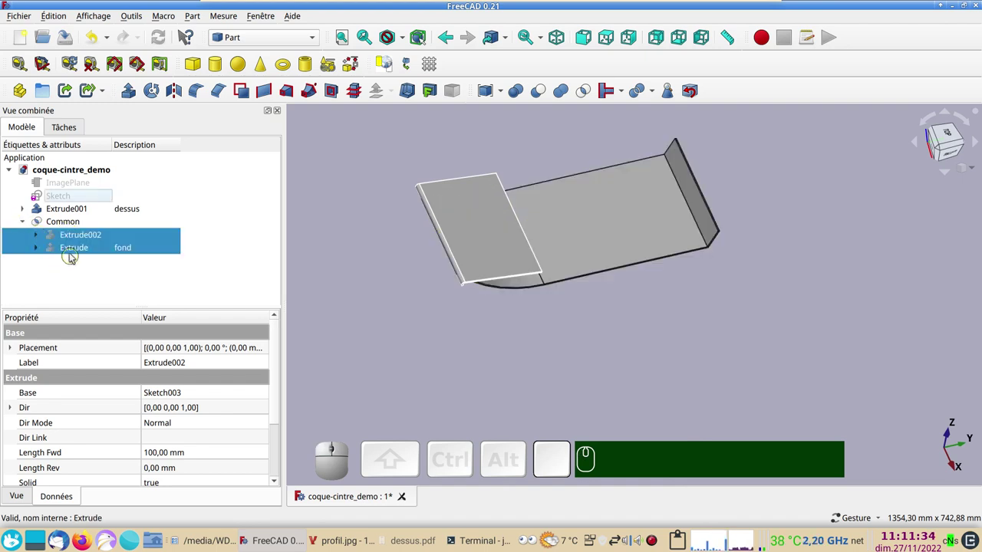
pyautogui.click(81, 238)
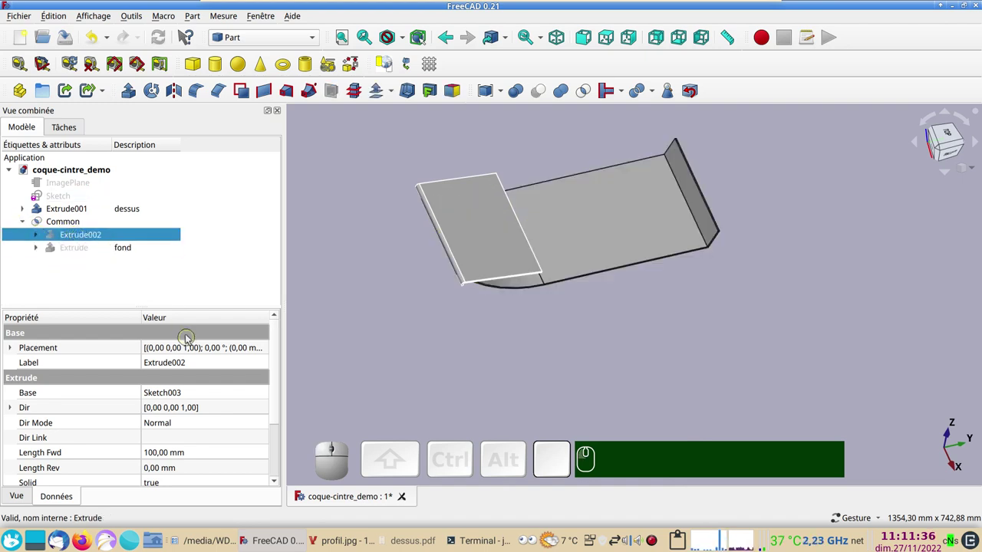
pyautogui.press('space')
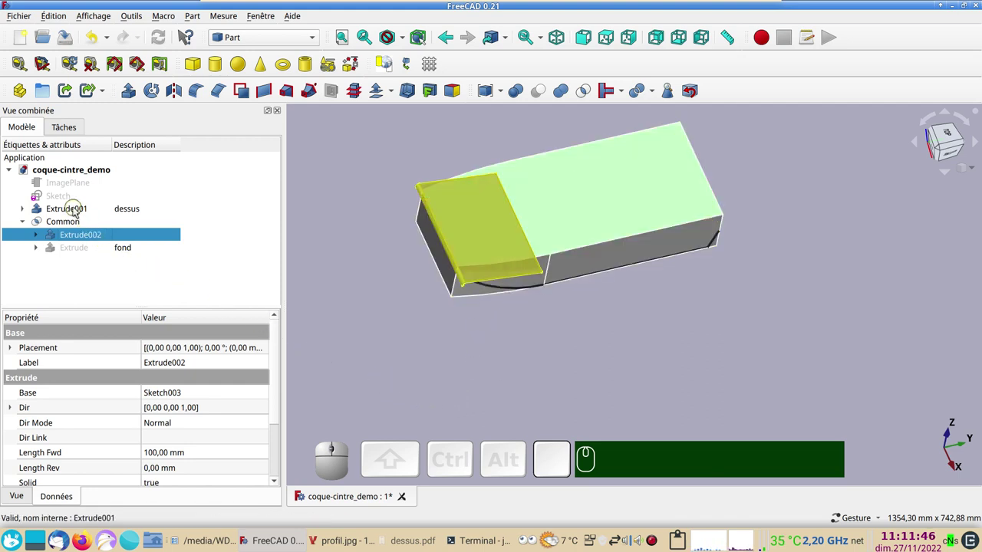
pyautogui.click(78, 209)
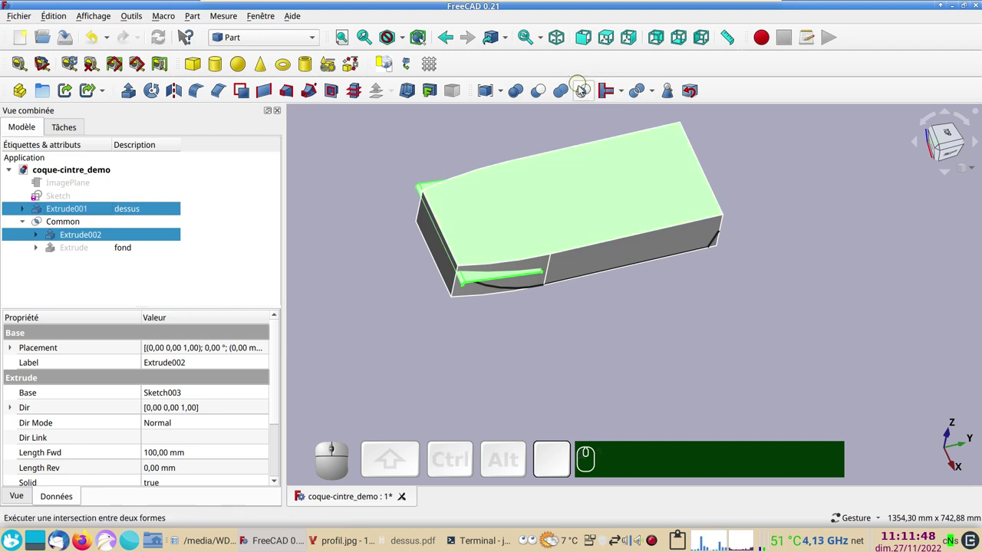
pyautogui.click(582, 89)
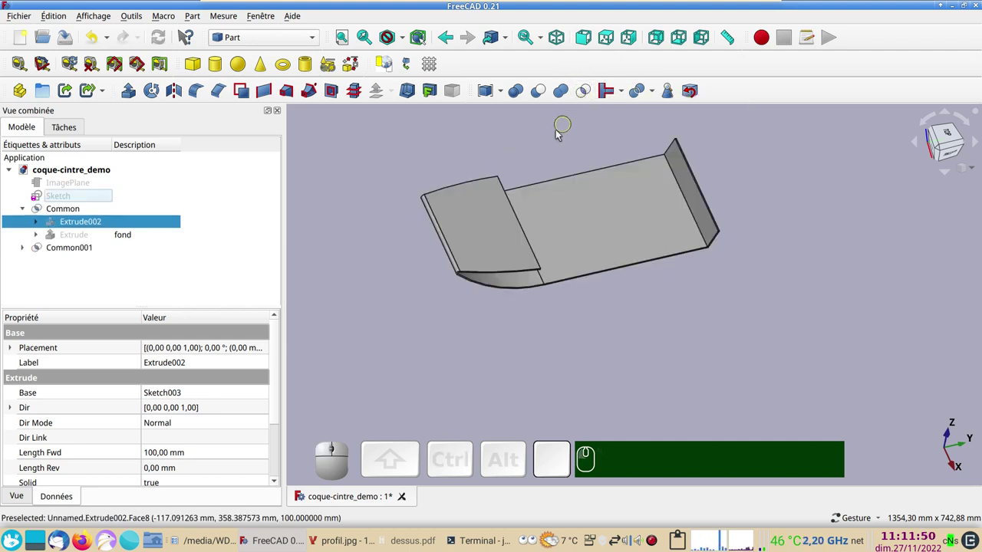
pyautogui.moveTo(566, 366); pyautogui.dragTo(378, 289)
pyautogui.click(366, 295)
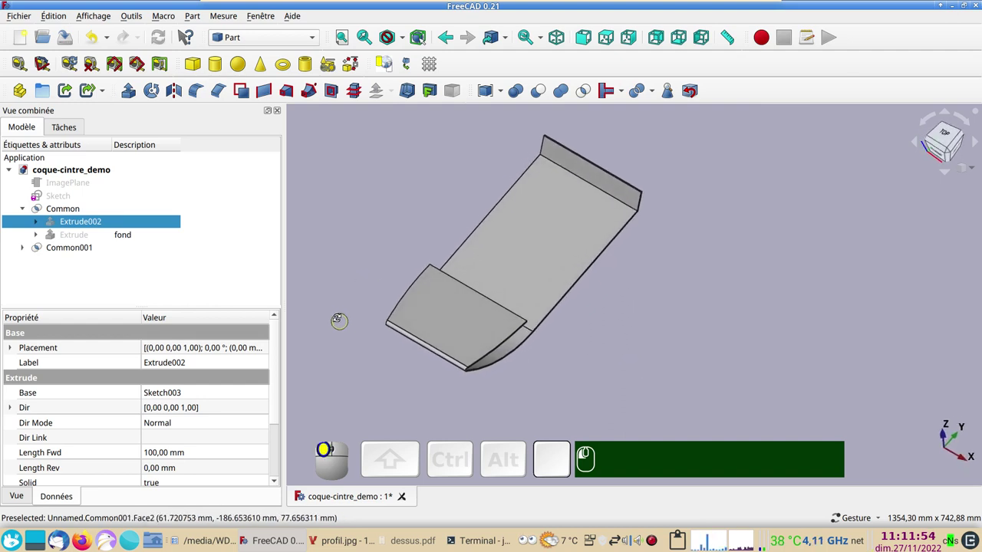
pyautogui.moveTo(706, 334); pyautogui.dragTo(492, 307)
pyautogui.click(488, 325)
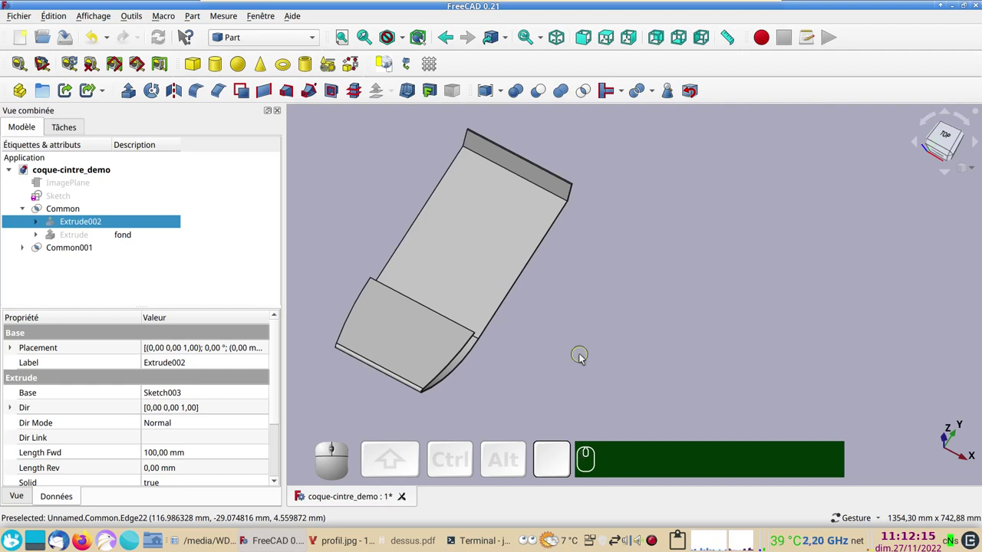
# Show the trimmed pieces in wireframe from the top view and switch to the Sketcher workbench.
pyautogui.press('v')
pyautogui.press('KP_3')
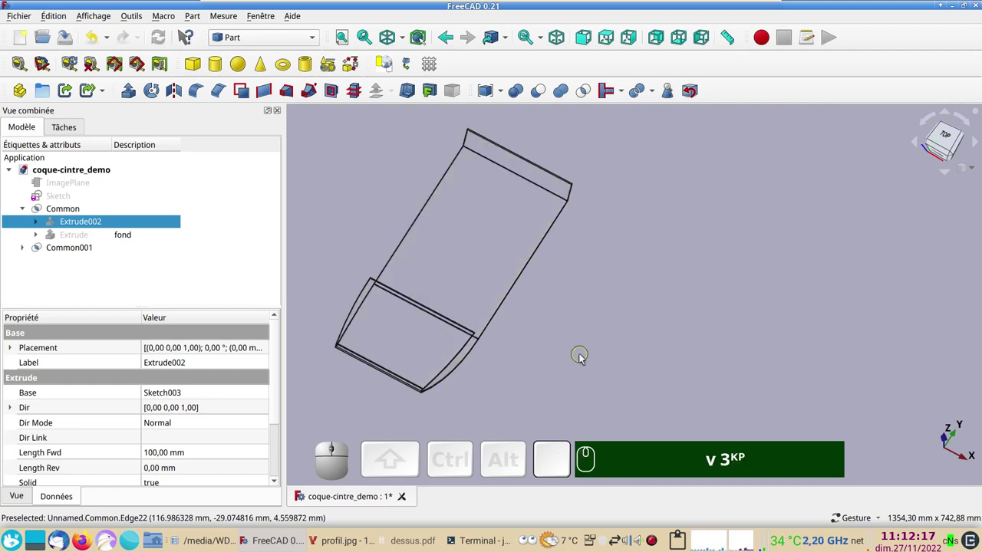
pyautogui.press('KP_2')
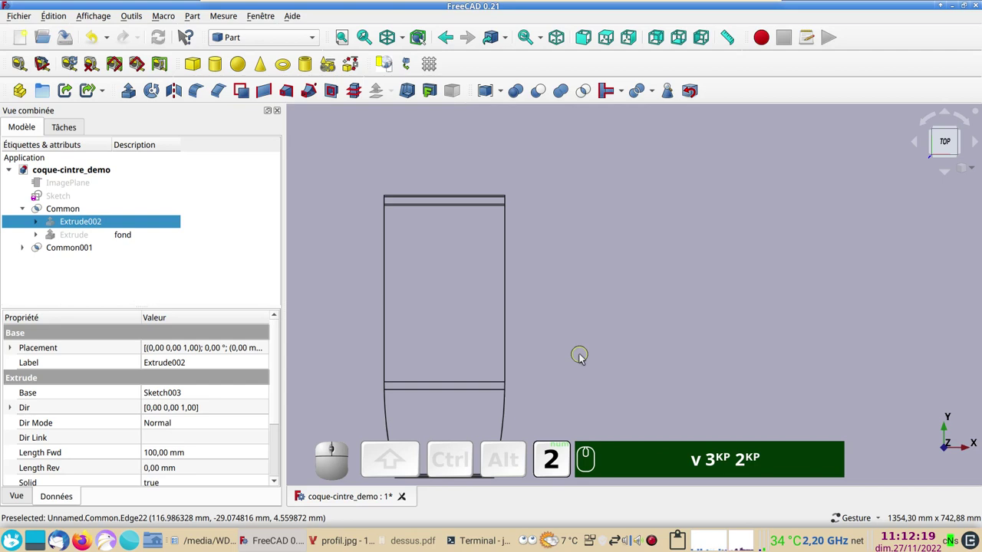
pyautogui.moveTo(638, 341); pyautogui.dragTo(663, 263)
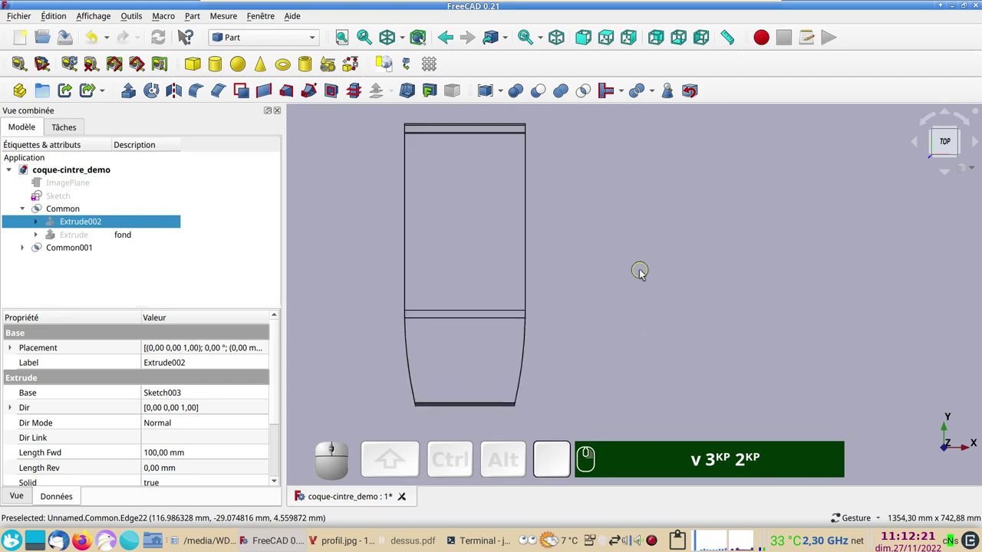
pyautogui.rightClick(319, 39)
pyautogui.click(323, 60)
pyautogui.click(271, 331)
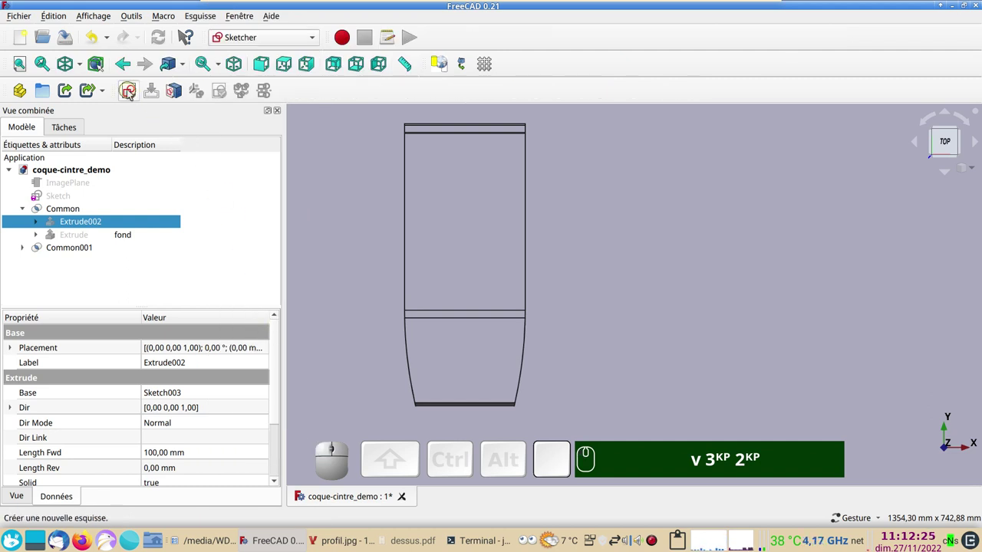
# Create a new sketch on the XY plane and start the panel edge at the outline's top corner.
pyautogui.click(372, 175)
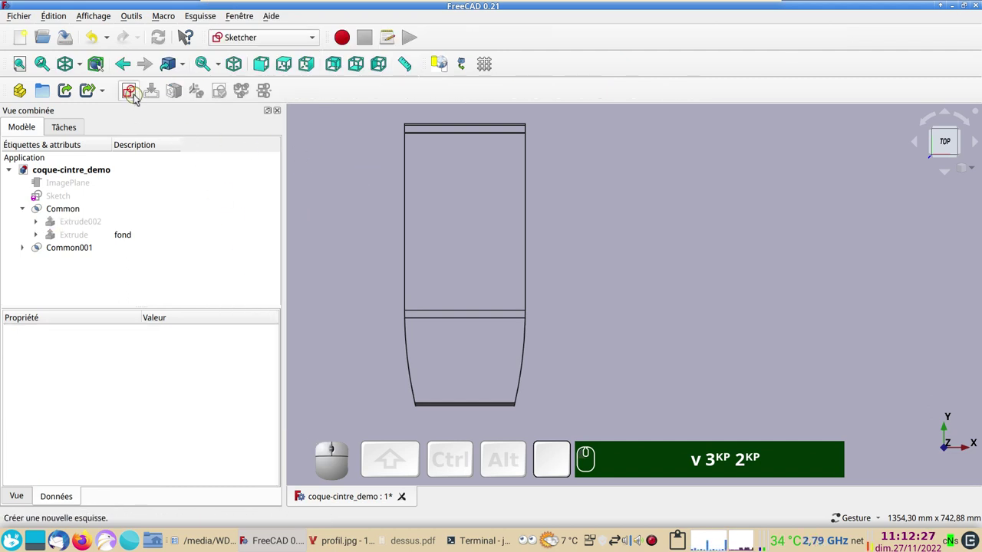
pyautogui.click(132, 97)
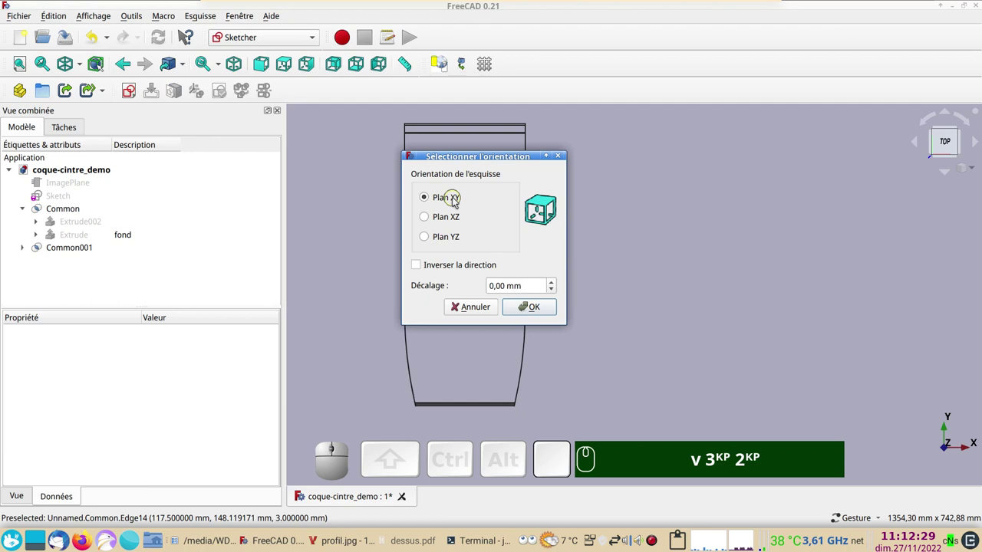
pyautogui.click(533, 311)
pyautogui.moveTo(598, 266); pyautogui.dragTo(577, 230)
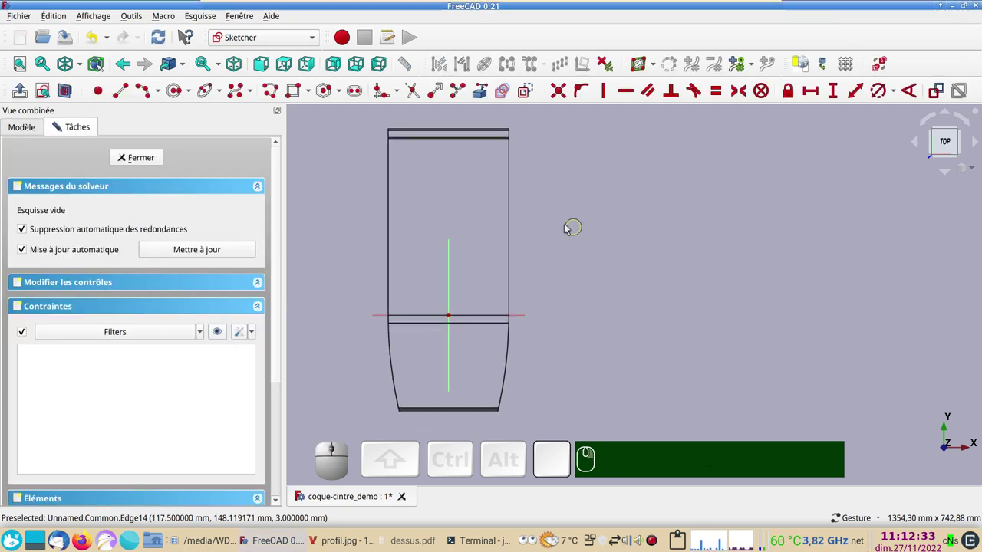
pyautogui.click(273, 96)
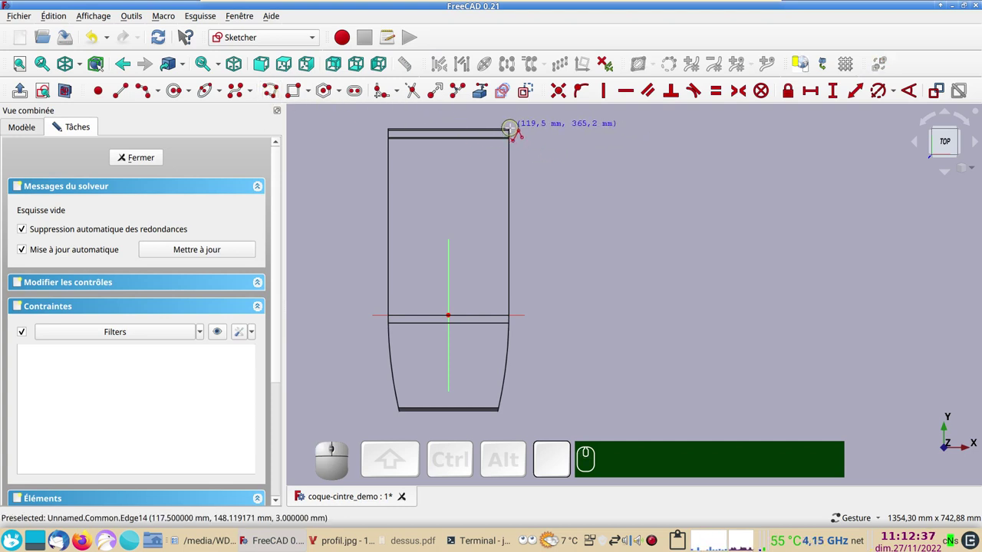
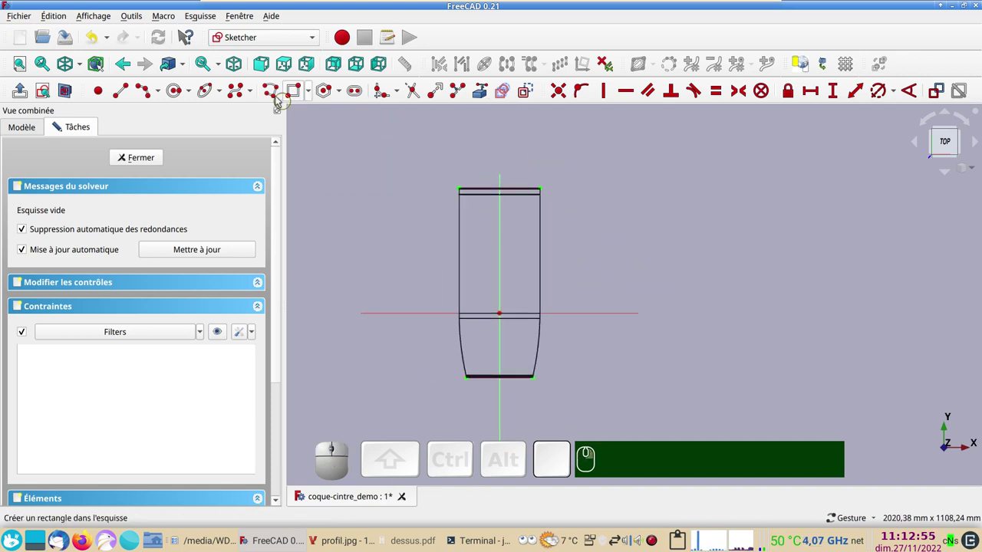
pyautogui.click(272, 95)
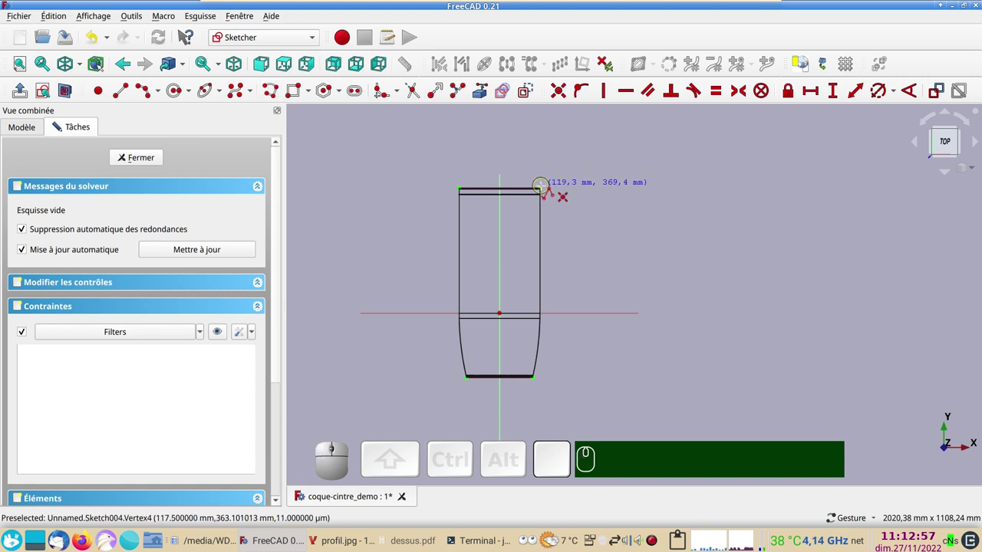
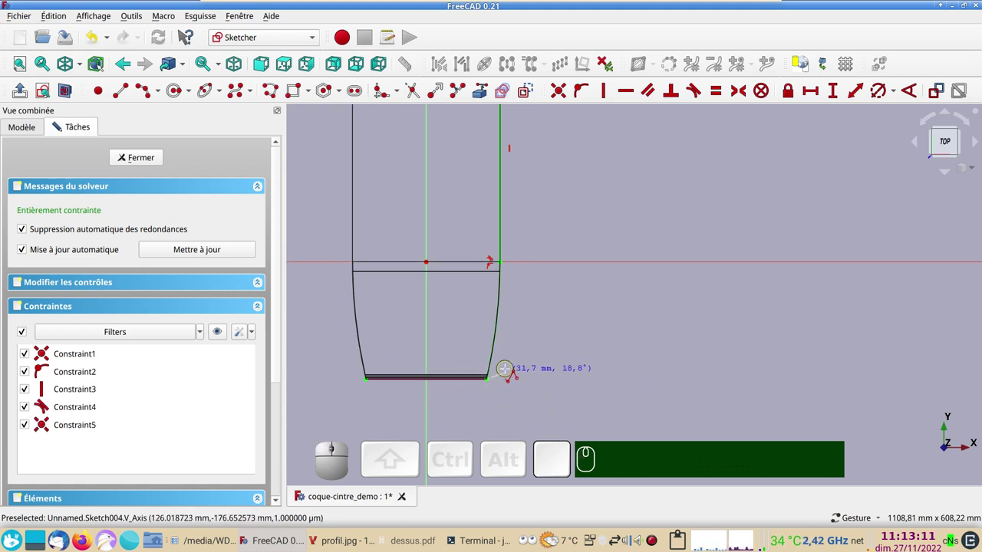
# Zoom to the top corner and draw the parallel side line with its short joining edge.
pyautogui.scroll(3)
pyautogui.scroll(3)
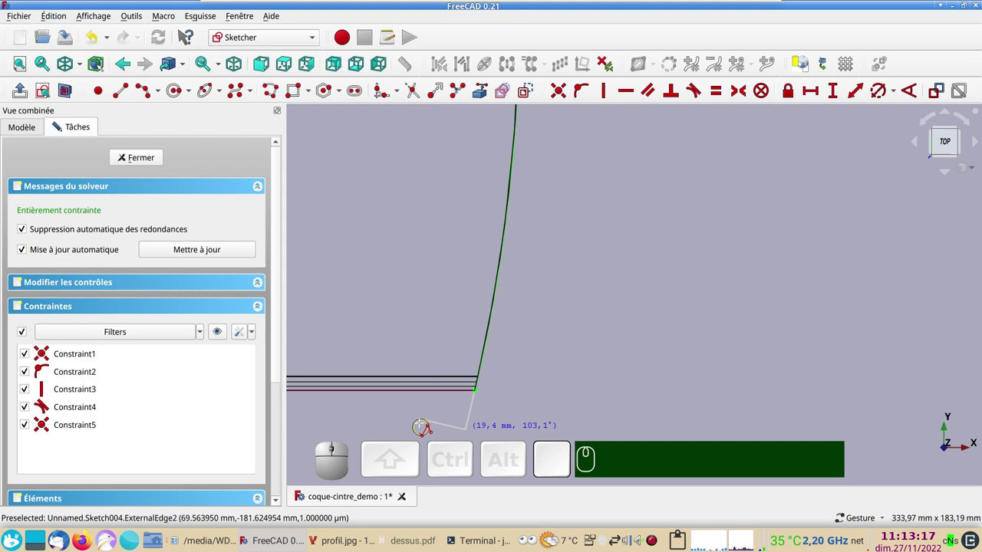
pyautogui.write('m')
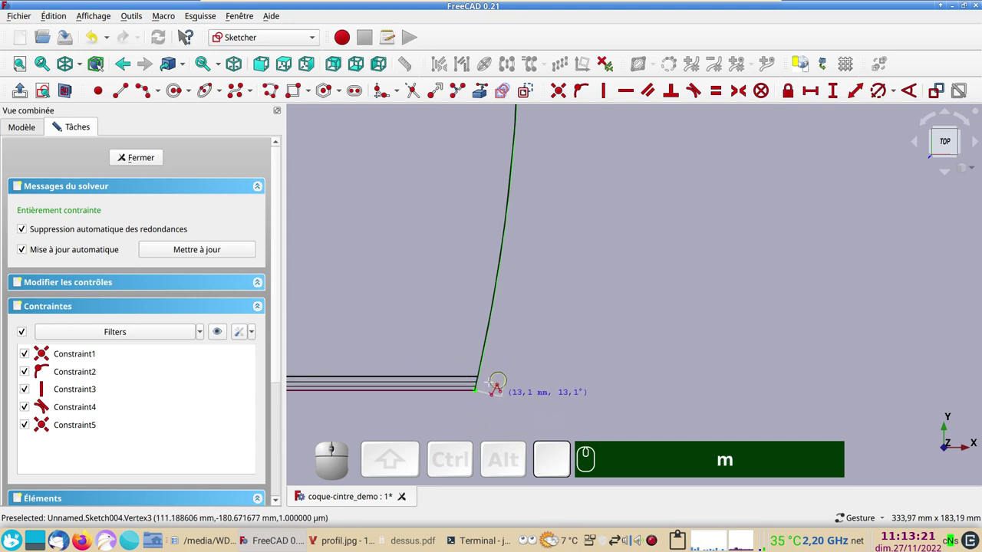
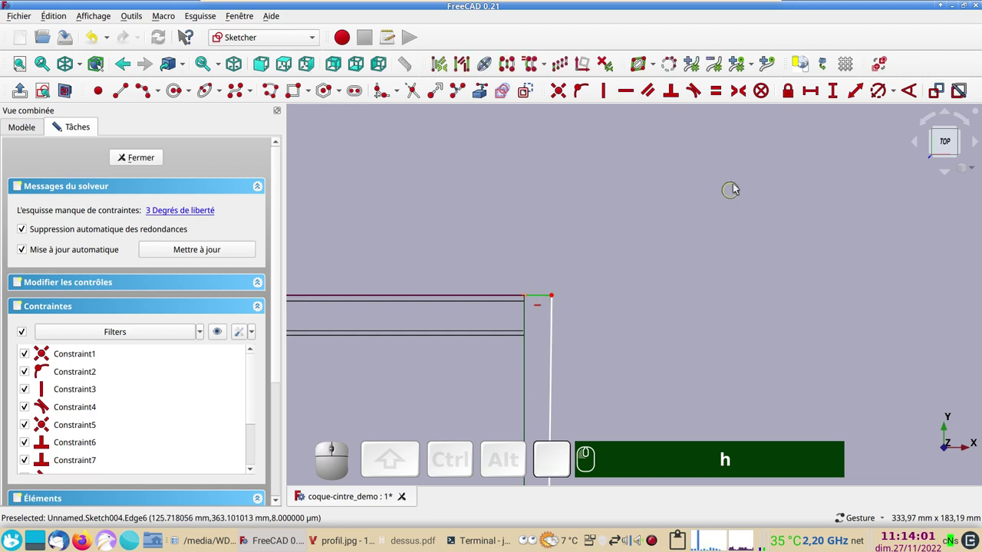
# Set the short top edge length to 3 mm.
pyautogui.click(809, 95)
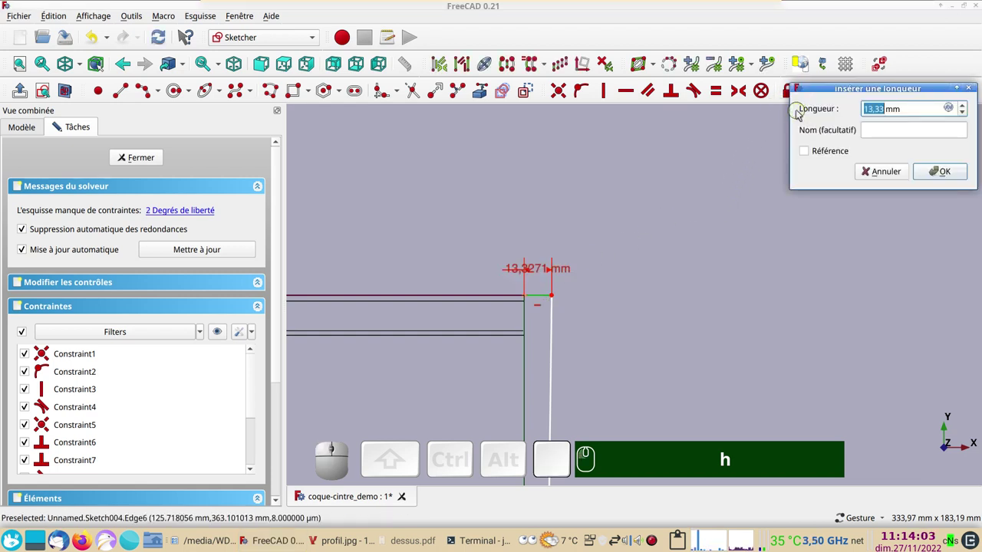
pyautogui.press('KP_3')
pyautogui.press('KP_Enter')
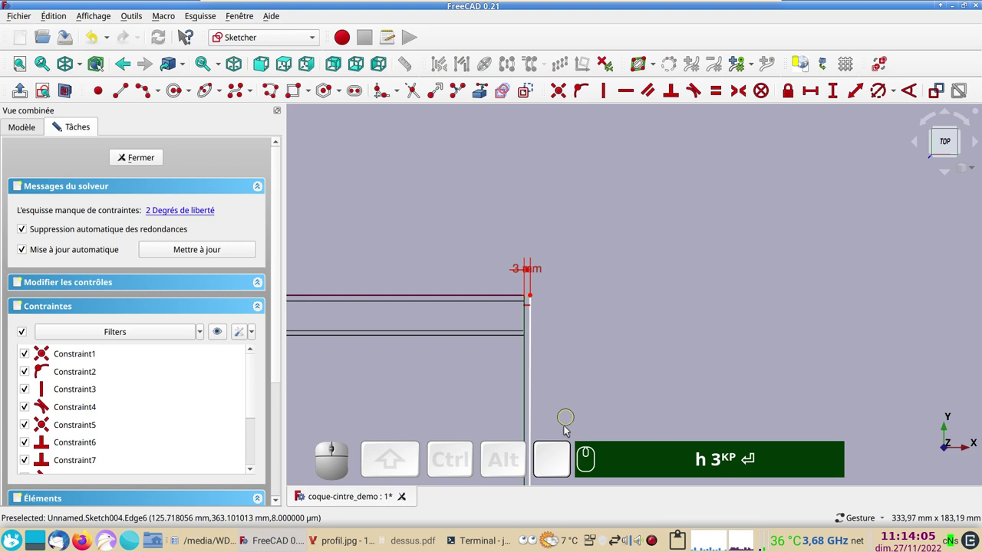
pyautogui.scroll(3)
pyautogui.rightClick(556, 409)
pyautogui.scroll(-3)
pyautogui.scroll(-3)
pyautogui.rightClick(579, 373)
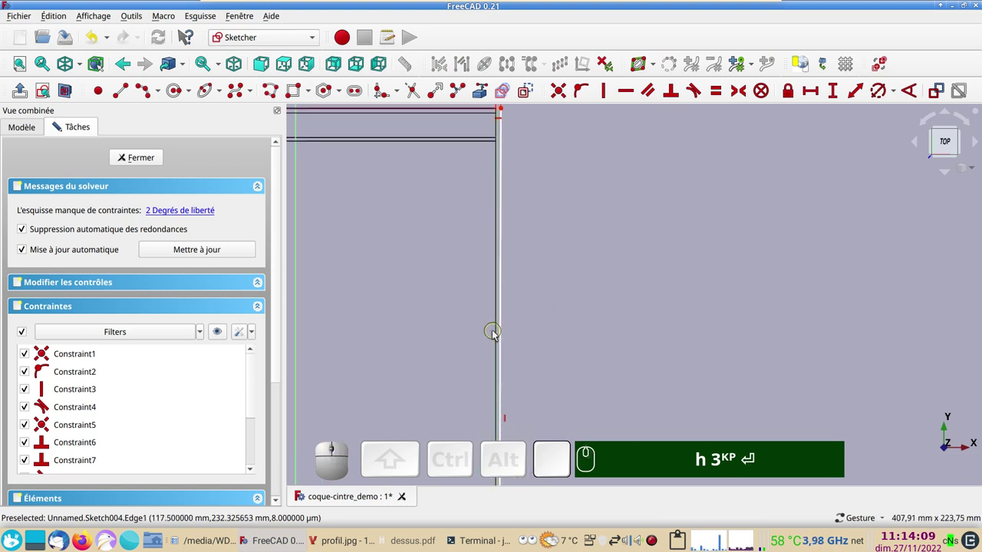
pyautogui.click(498, 332)
pyautogui.scroll(3)
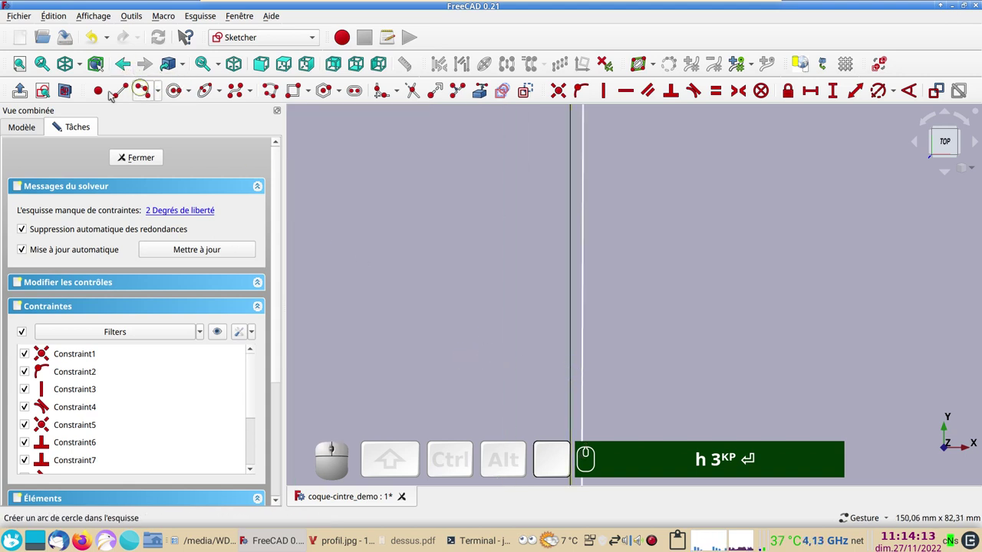
pyautogui.click(71, 99)
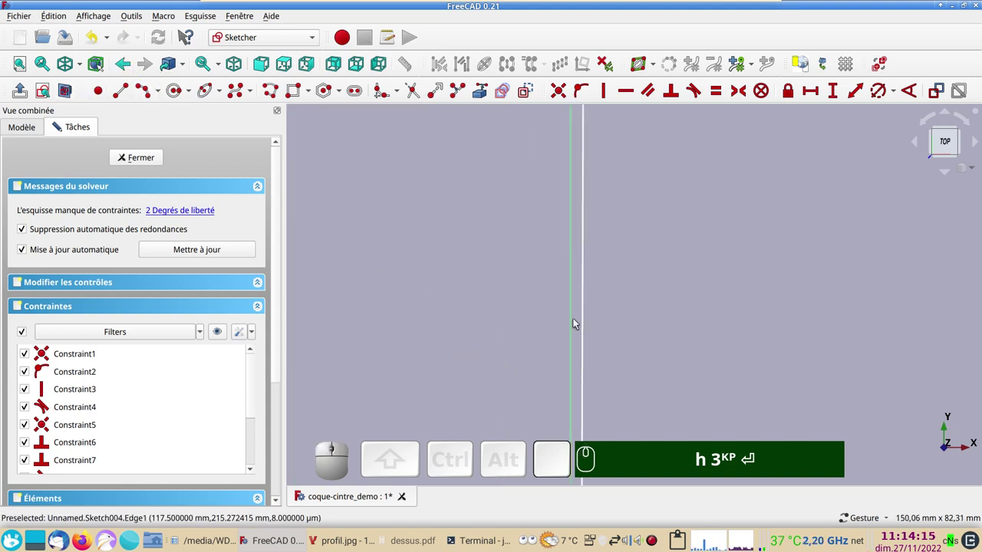
# Constrain the panel's two side lines 3 mm apart and parallel.
pyautogui.click(575, 321)
pyautogui.click(586, 323)
pyautogui.write('h')
pyautogui.press('KP_3')
pyautogui.press('Return')
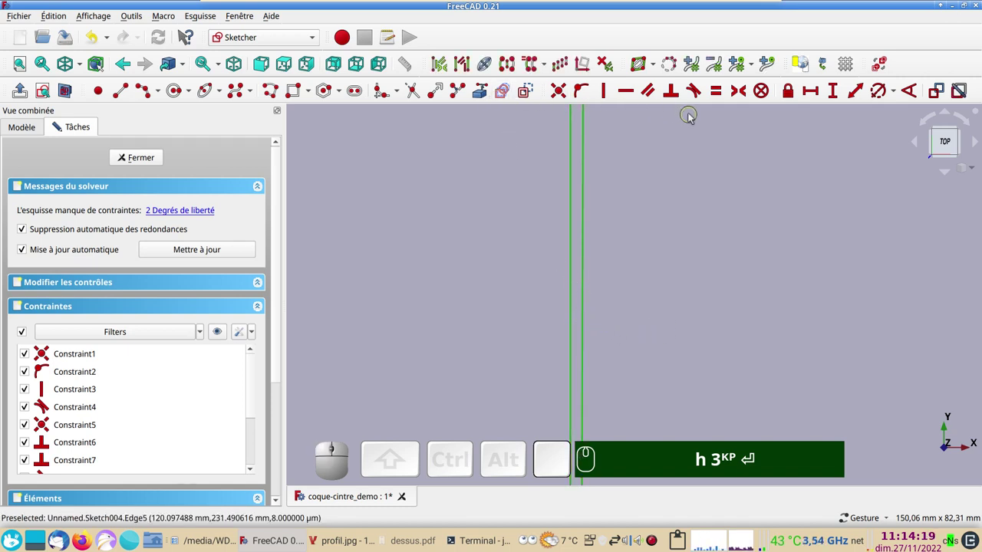
pyautogui.write('p')
pyautogui.scroll(-3)
pyautogui.rightClick(716, 396)
pyautogui.scroll(3)
pyautogui.rightClick(647, 297)
pyautogui.scroll(-3)
pyautogui.rightClick(647, 386)
pyautogui.scroll(3)
pyautogui.rightClick(582, 383)
pyautogui.scroll(-3)
pyautogui.scroll(3)
pyautogui.write('h')
pyautogui.press('KP_3')
pyautogui.press('Return')
pyautogui.write('p')
# Fix a 3 mm vertical distance between the panel's bottom points, fully constraining the sketch.
pyautogui.moveTo(523, 262); pyautogui.dragTo(525, 263)
pyautogui.scroll(3)
pyautogui.click(528, 216)
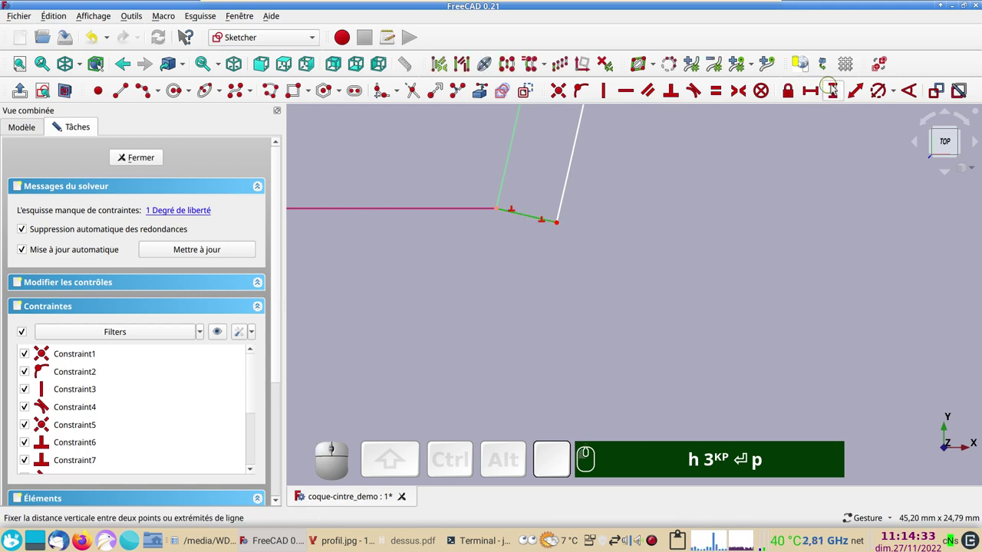
pyautogui.click(853, 98)
pyautogui.press('KP_3')
pyautogui.press('Return')
pyautogui.scroll(-3)
pyautogui.rightClick(726, 374)
pyautogui.scroll(-3)
pyautogui.moveTo(752, 305); pyautogui.dragTo(701, 265)
pyautogui.scroll(-3)
pyautogui.moveTo(689, 262); pyautogui.dragTo(553, 194)
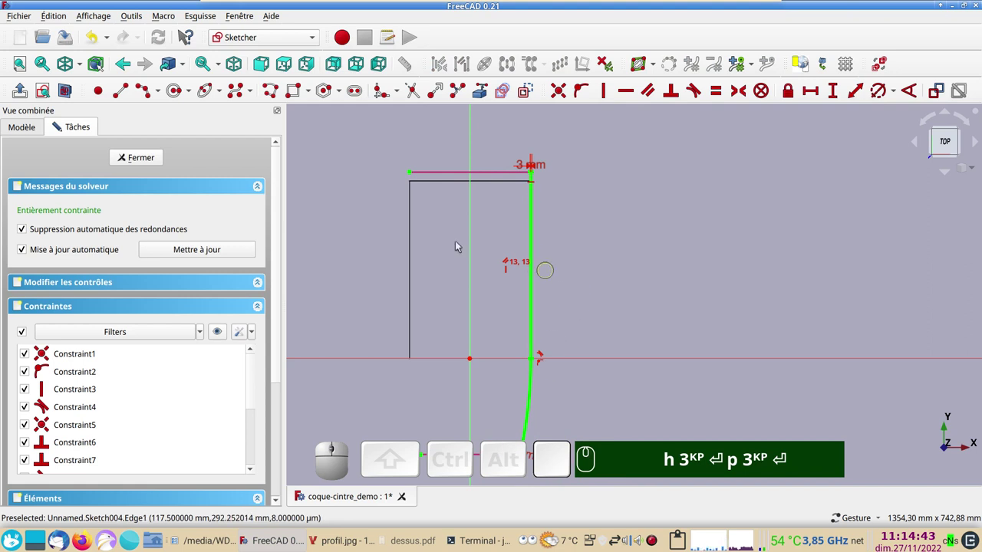
# Close the finished side-panel sketch, returning to the wireframe hull model.
pyautogui.click(147, 159)
pyautogui.moveTo(585, 397); pyautogui.dragTo(411, 318)
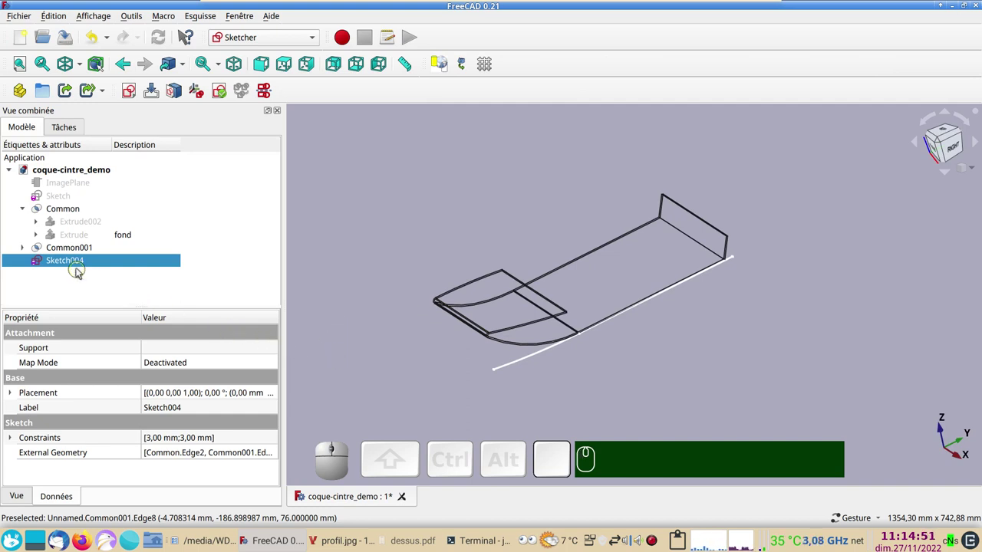
# Select the side-panel sketch Sketch004 and start a Part extrusion of it.
pyautogui.click(78, 266)
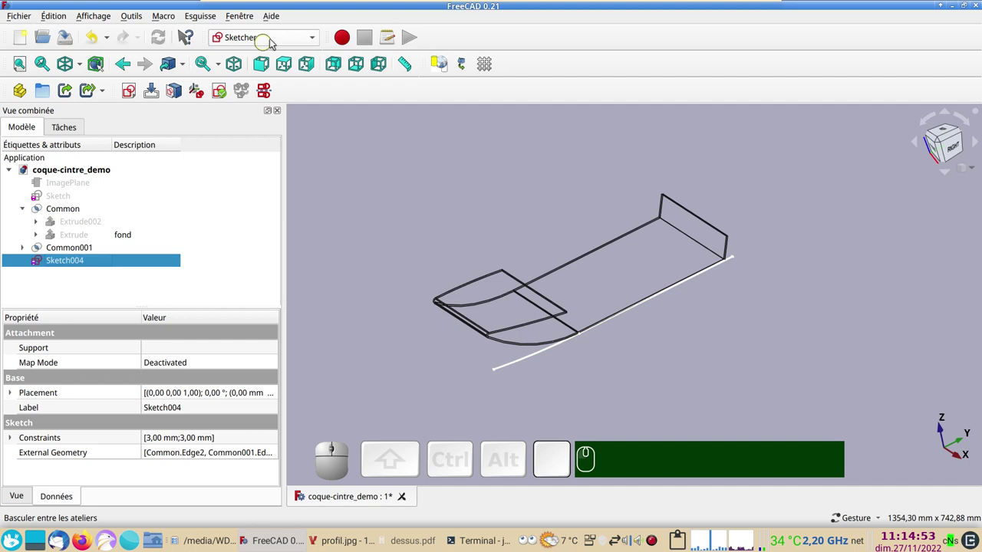
pyautogui.click(284, 39)
pyautogui.click(227, 219)
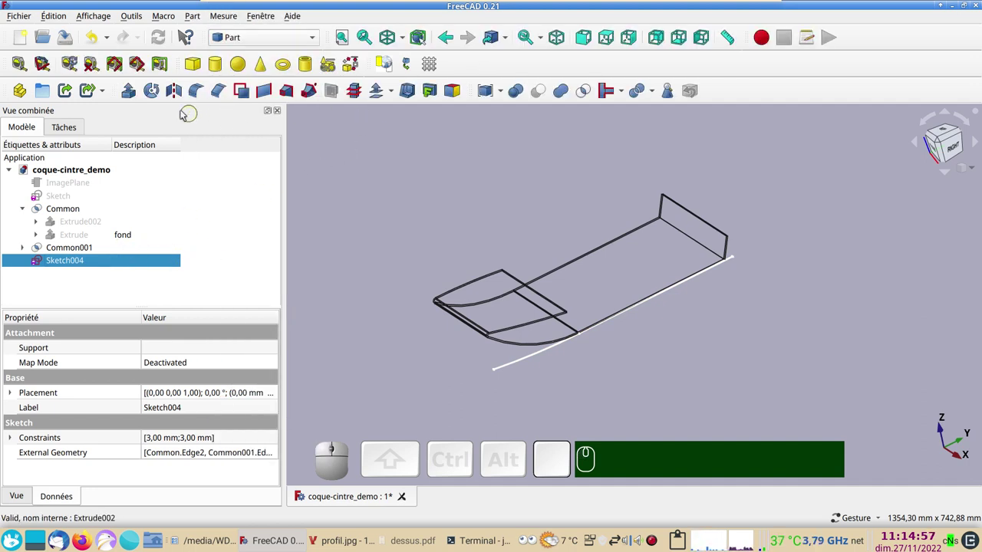
pyautogui.click(129, 94)
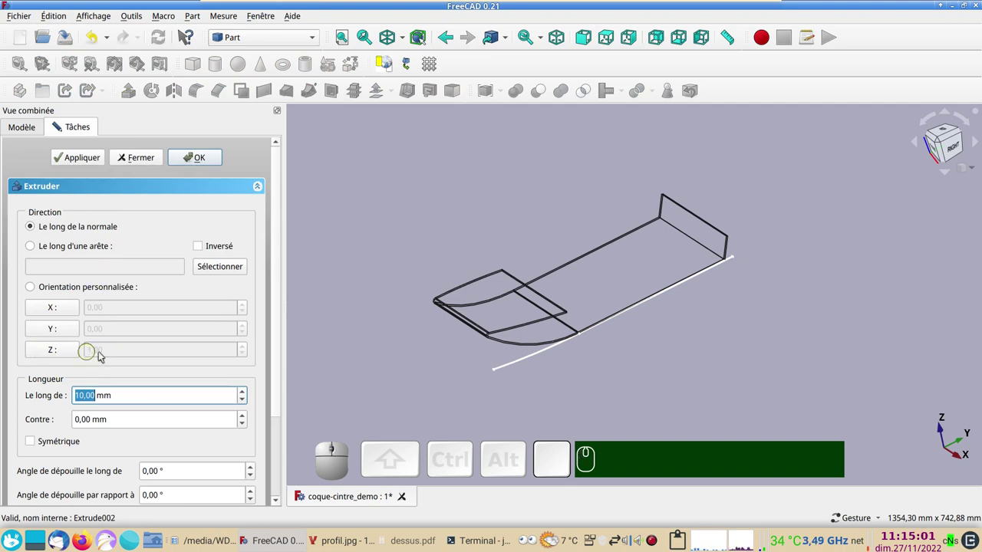
# Extrude Sketch004 by 100 mm, creating the thin-wall solid Extrude003.
pyautogui.press('KP_1')
pyautogui.press('KP_0')
pyautogui.press('KP_0')
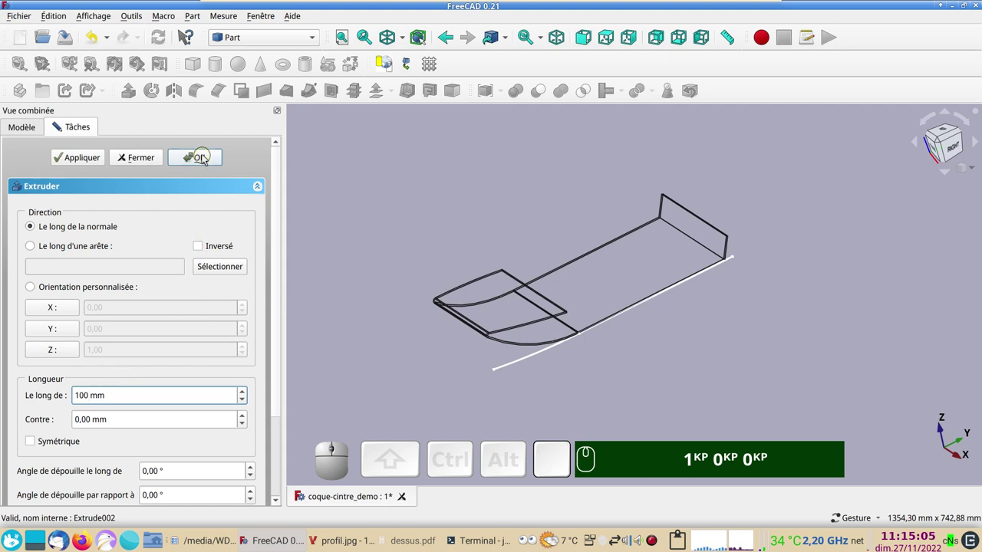
pyautogui.click(206, 158)
pyautogui.press('KP_1')
pyautogui.press('KP_0')
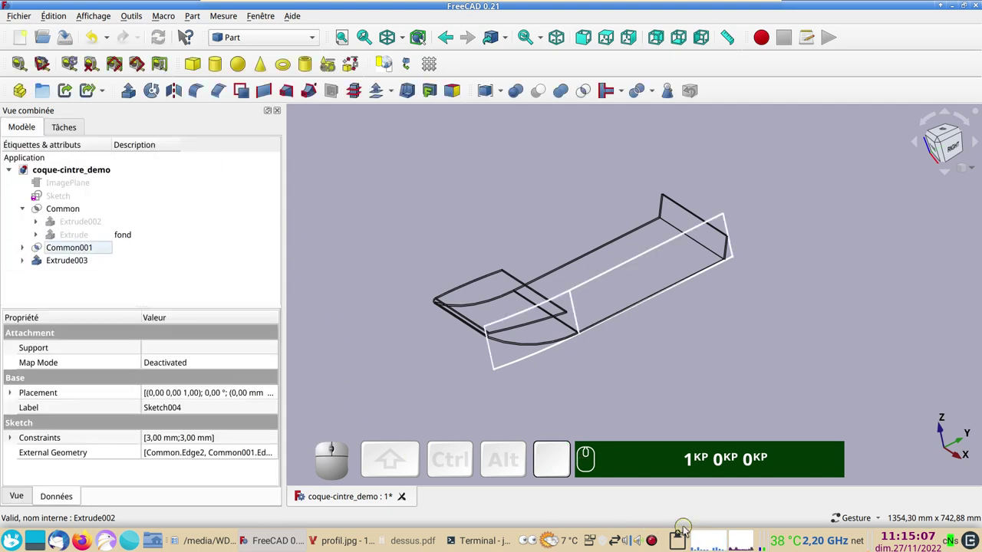
# Show the model with shaded faces and select the Common hull body viewed from below.
pyautogui.write('v')
pyautogui.press('KP_1')
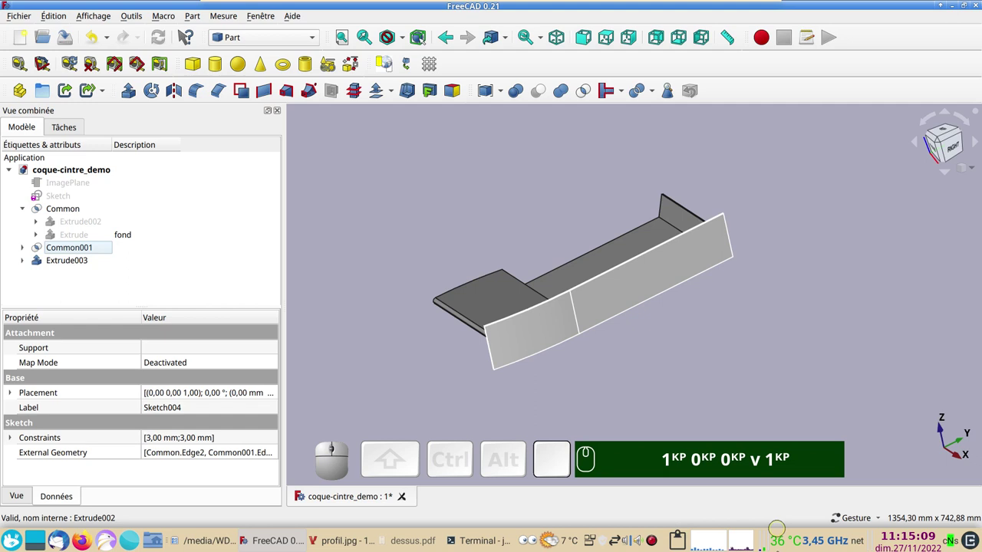
pyautogui.moveTo(722, 356); pyautogui.dragTo(662, 382)
pyautogui.scroll(3)
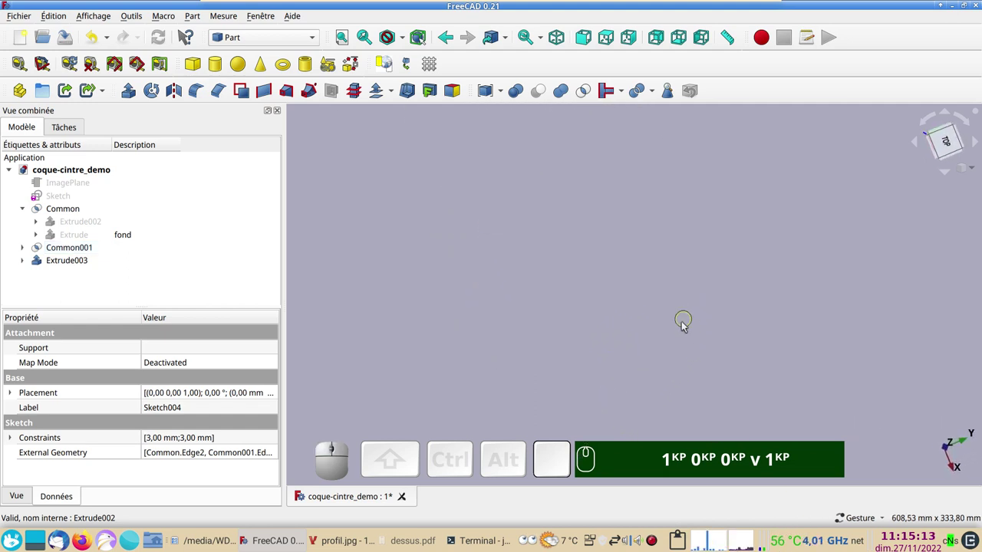
pyautogui.scroll(-3)
pyautogui.press('KP_5')
pyautogui.rightClick(514, 376)
pyautogui.scroll(3)
pyautogui.scroll(3)
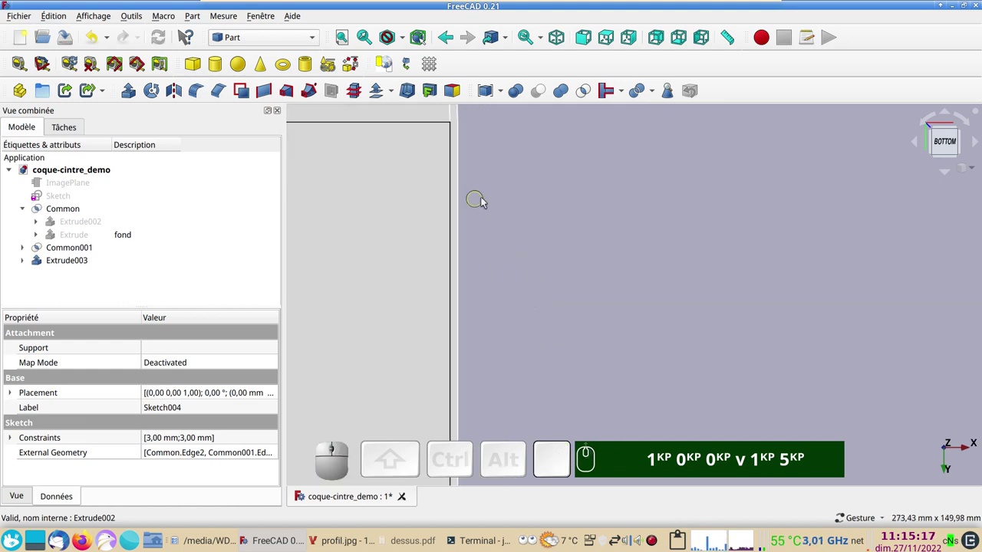
pyautogui.rightClick(527, 224)
pyautogui.click(428, 306)
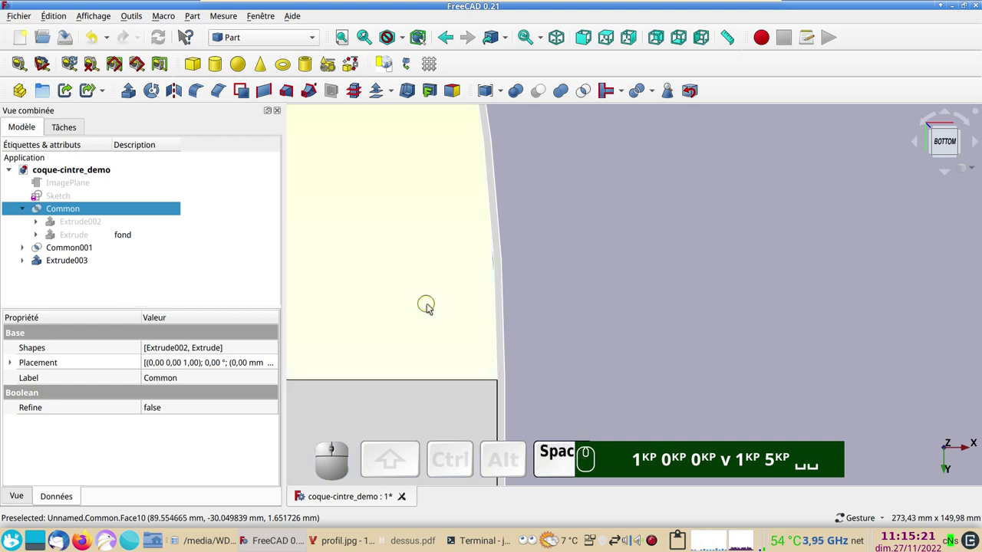
# Orbit to view Extrude003 edge-on against the hull and fit the whole model in view.
pyautogui.rightClick(648, 391)
pyautogui.scroll(-3)
pyautogui.moveTo(723, 266); pyautogui.dragTo(632, 254)
pyautogui.write('1KP 0KP 0KP v 1KP 5KP ␣␣')
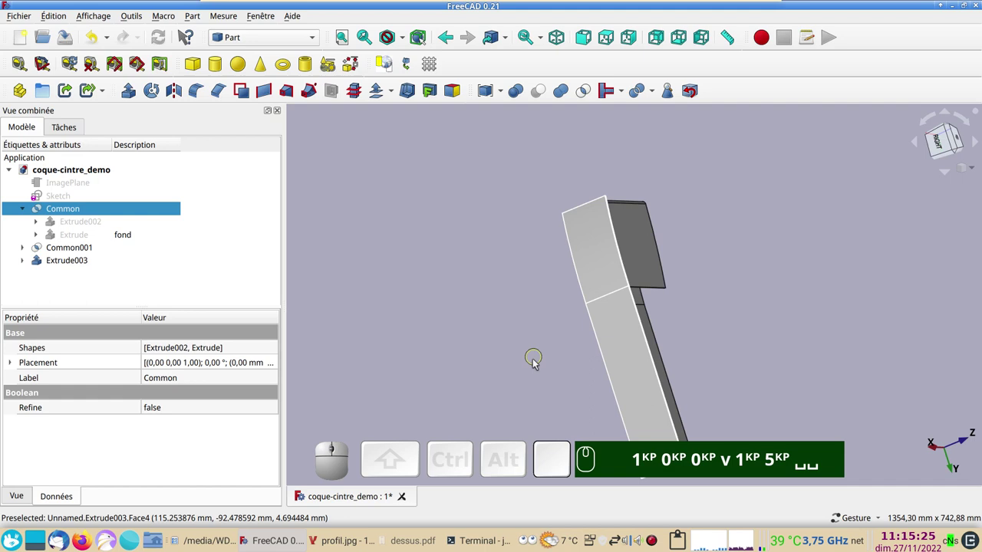
pyautogui.press('KP_3')
pyautogui.scroll(-3)
pyautogui.moveTo(391, 312); pyautogui.dragTo(396, 244)
pyautogui.click(410, 243)
pyautogui.press('KP_1')
pyautogui.press('KP_0')
pyautogui.write('v')
pyautogui.press('KP_5')
pyautogui.press('KP_3')
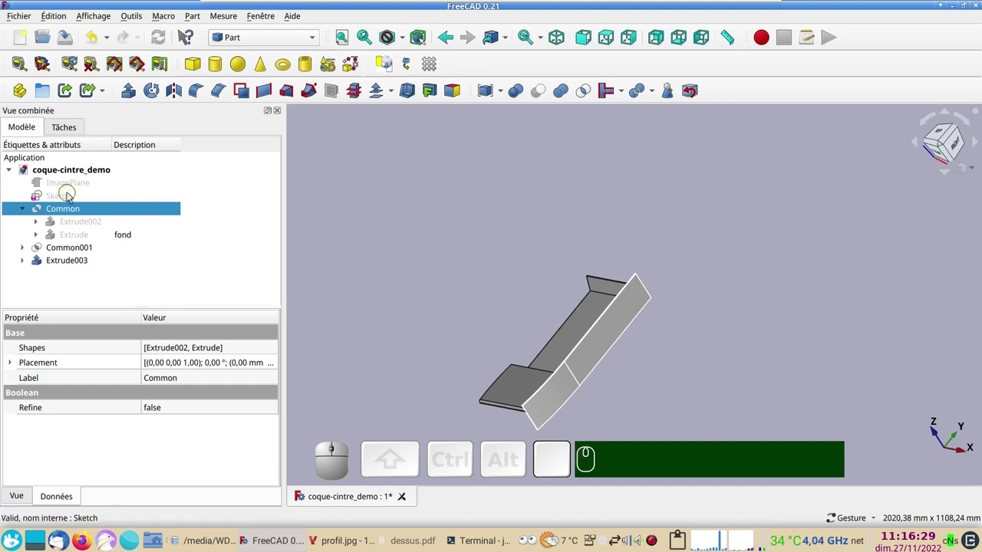
# Show the original hull profile sketch, select it and start extruding it.
pyautogui.click(69, 199)
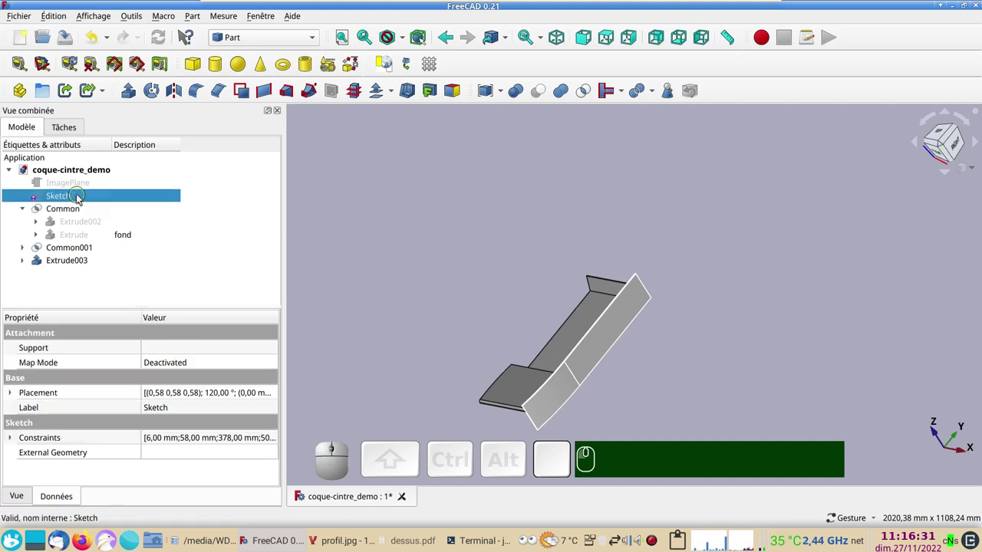
pyautogui.press('space')
pyautogui.moveTo(741, 432); pyautogui.dragTo(657, 426)
pyautogui.moveTo(629, 395); pyautogui.dragTo(576, 382)
pyautogui.click(614, 406)
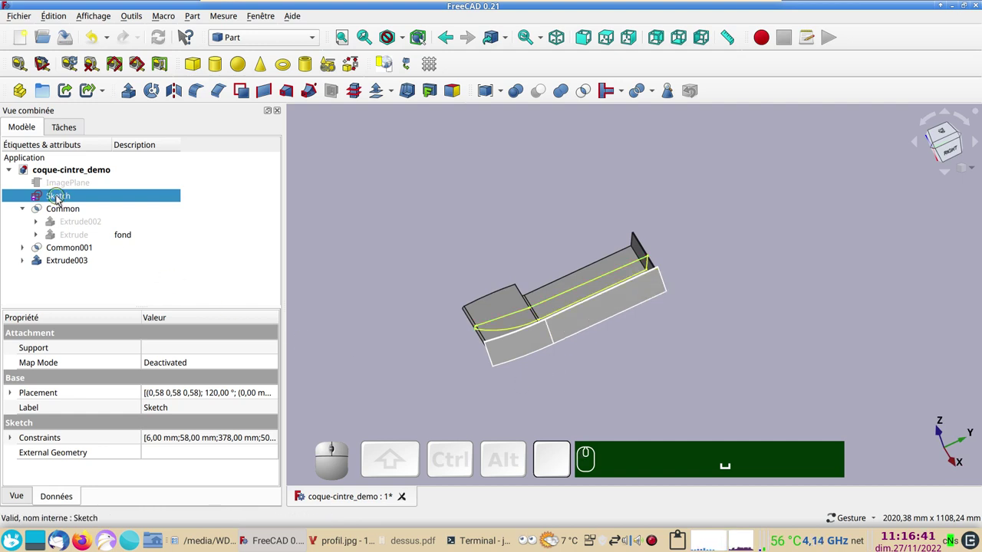
pyautogui.click(130, 95)
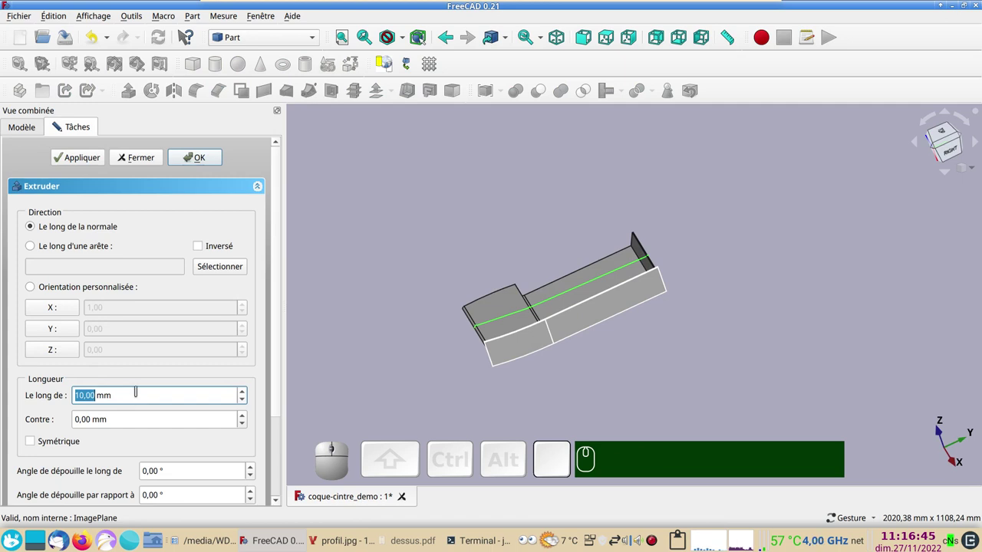
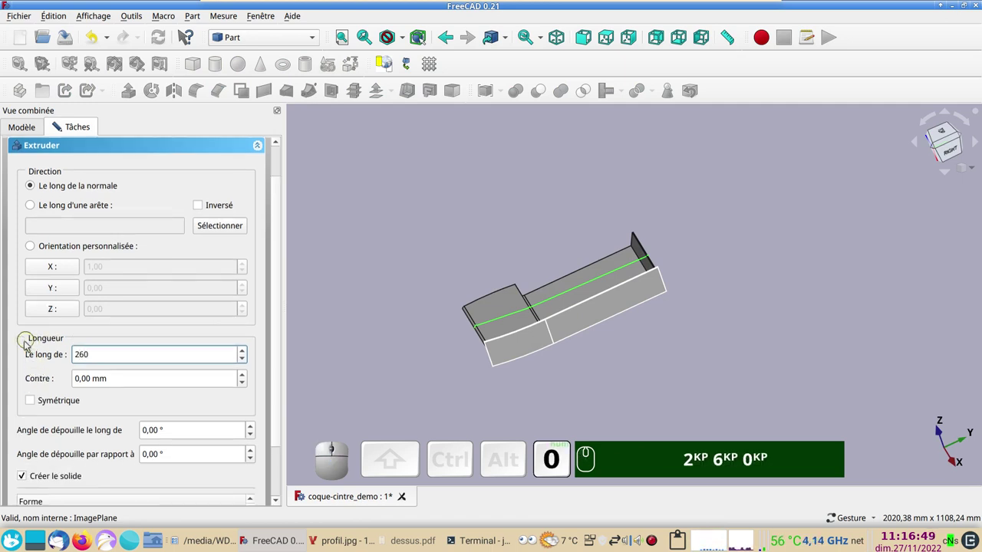
# Extrude the profile symmetrically by 260 mm, creating Extrude004 over the hull.
pyautogui.click(34, 404)
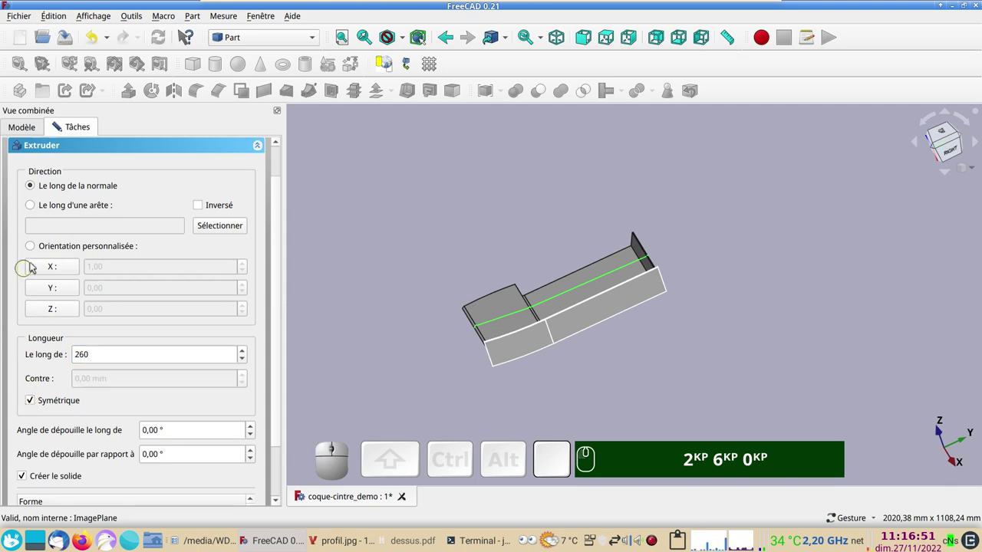
pyautogui.press('KP_2')
pyautogui.press('KP_6')
pyautogui.press('KP_0')
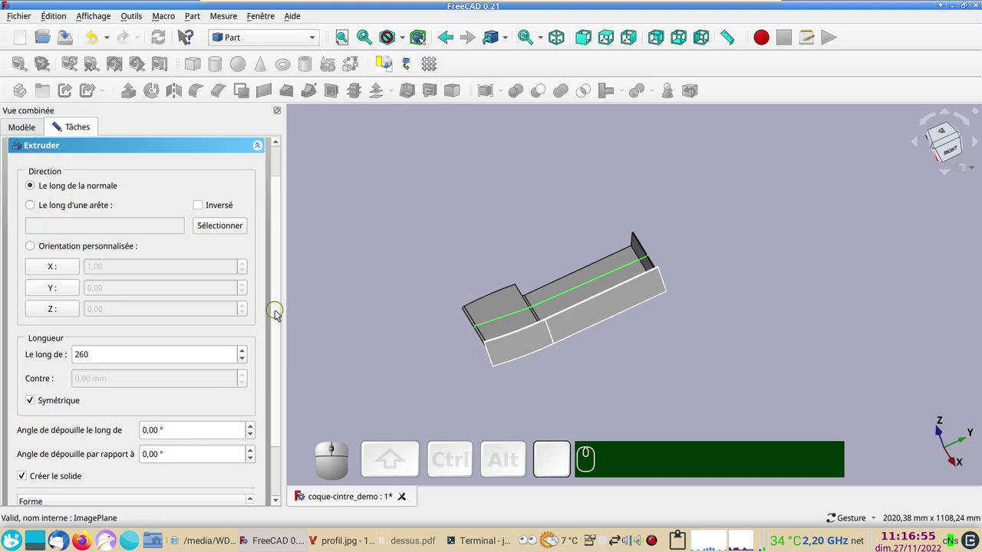
pyautogui.moveTo(279, 326); pyautogui.dragTo(126, 451)
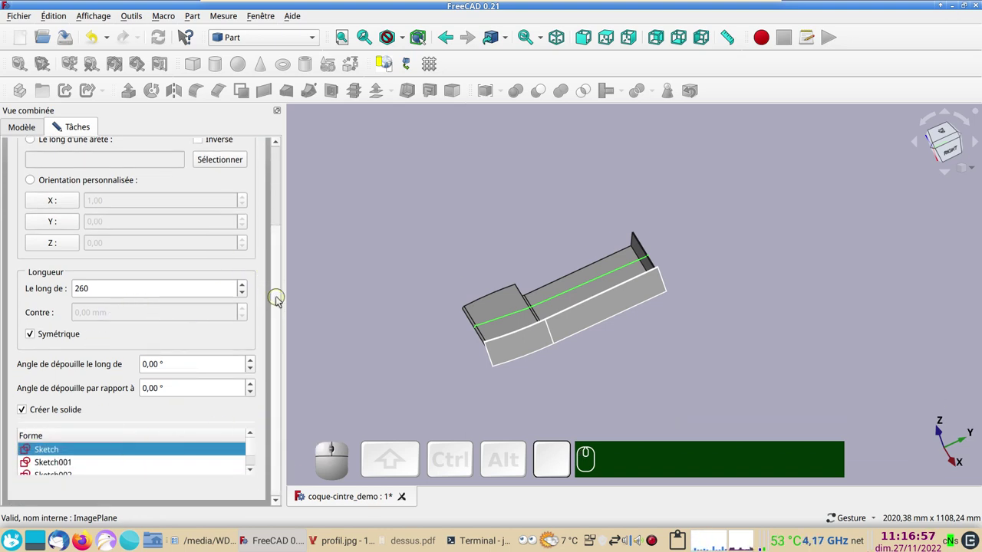
pyautogui.moveTo(279, 300); pyautogui.dragTo(203, 155)
pyautogui.click(205, 158)
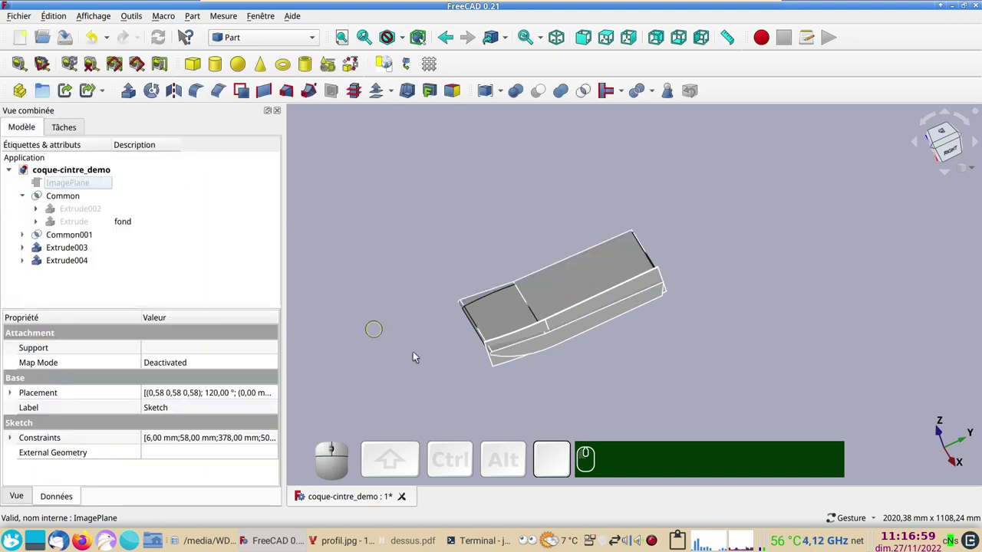
# Intersect Extrude004 with Extrude003 into the curved side panel Common002.
pyautogui.moveTo(641, 380); pyautogui.dragTo(609, 408)
pyautogui.click(609, 408)
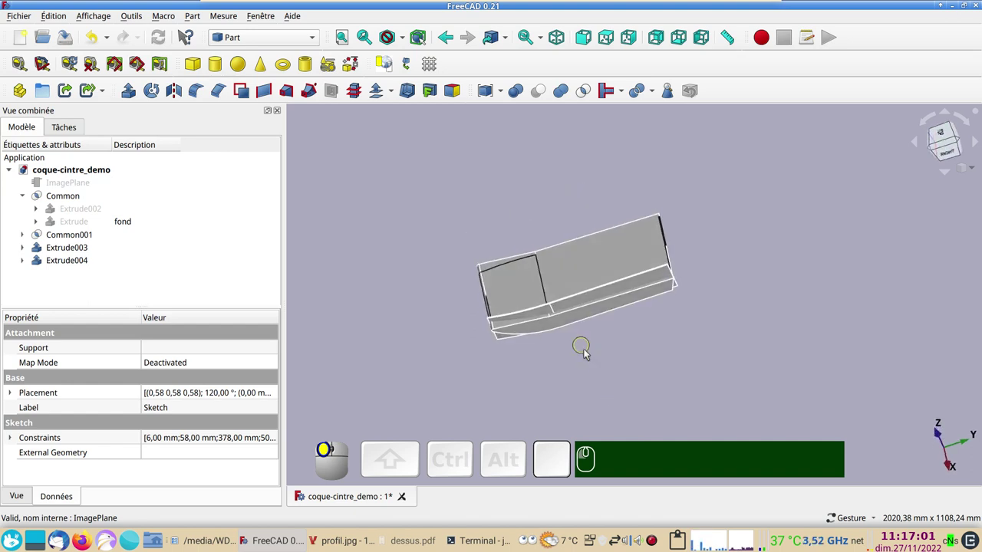
pyautogui.scroll(3)
pyautogui.rightClick(624, 359)
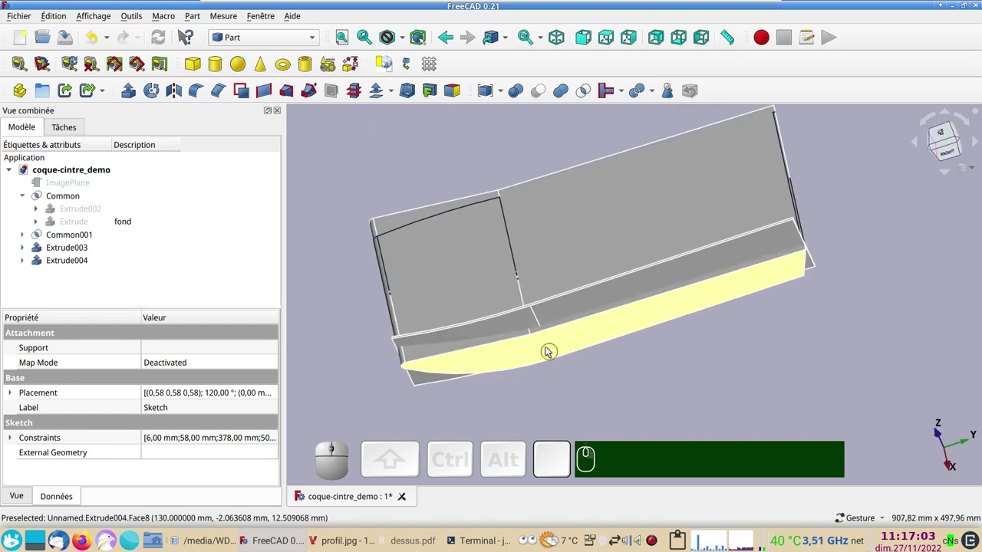
pyautogui.click(549, 349)
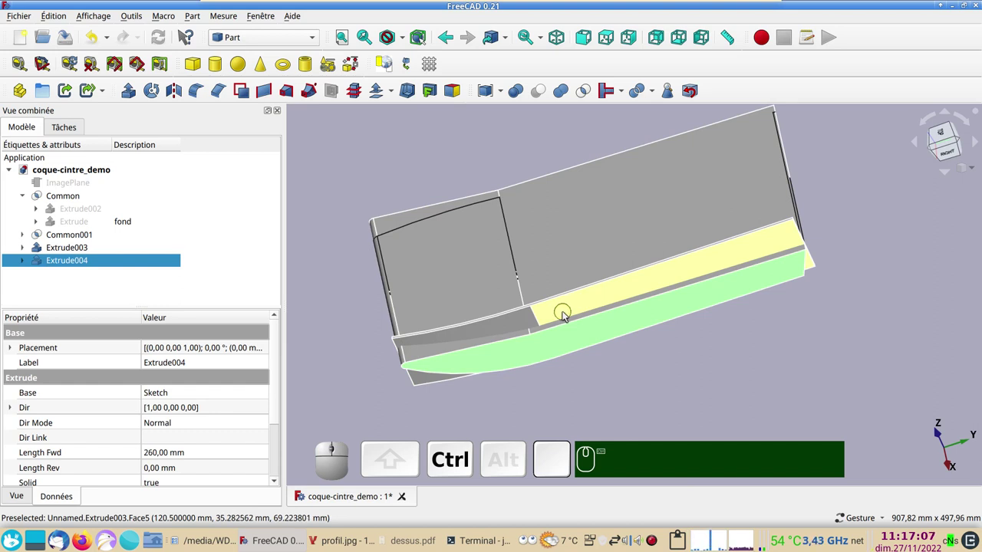
pyautogui.click(568, 316)
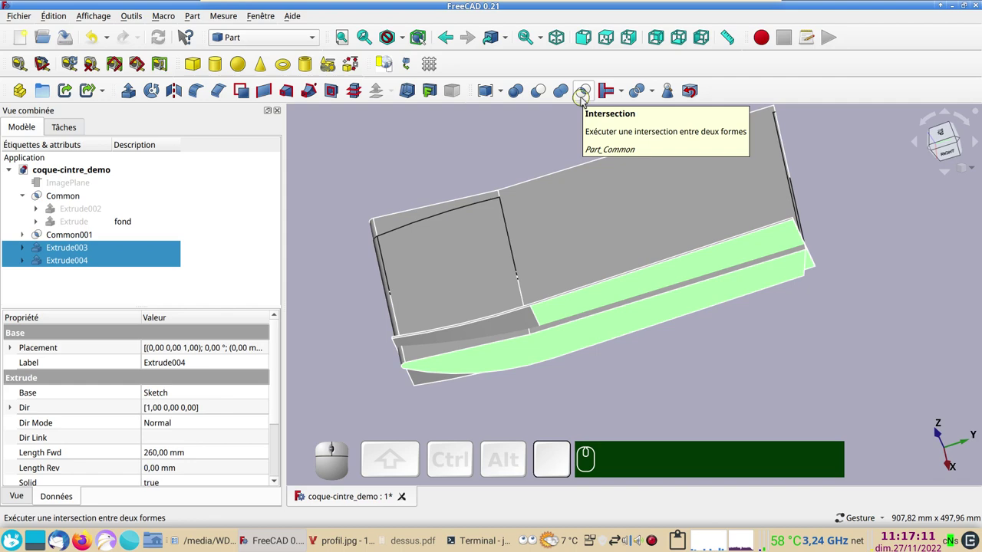
pyautogui.click(585, 100)
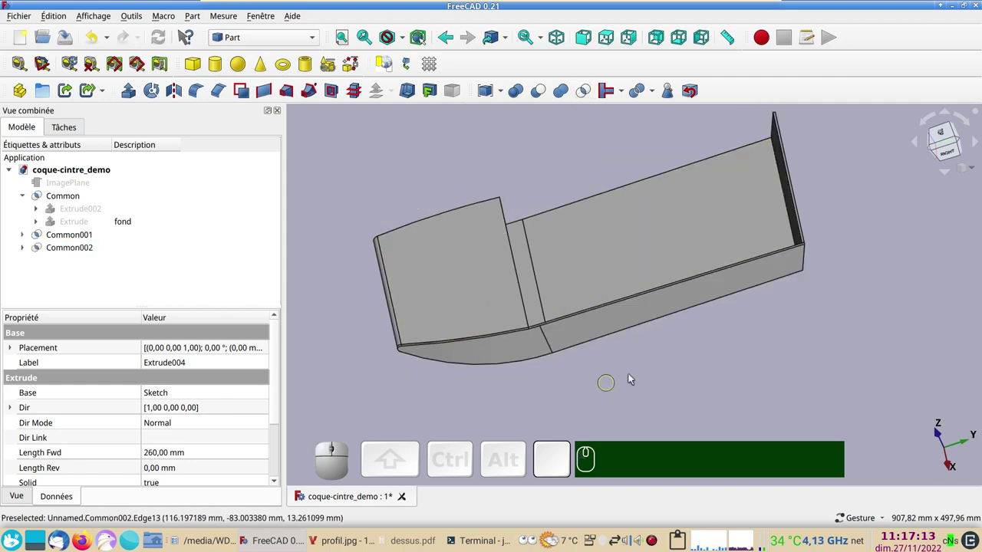
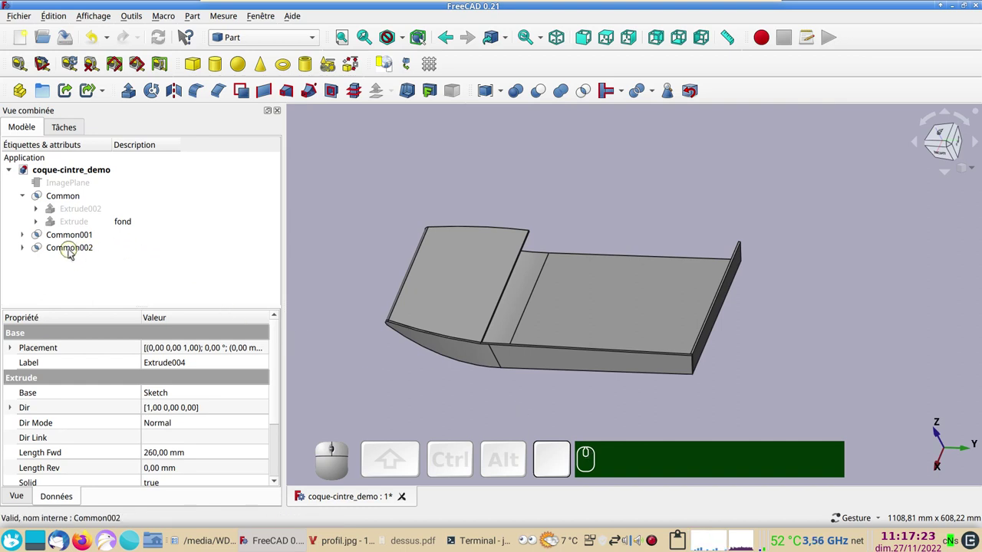
# Give the side panel Common002 the description flac-g.
pyautogui.click(73, 253)
pyautogui.click(133, 254)
pyautogui.press('F2')
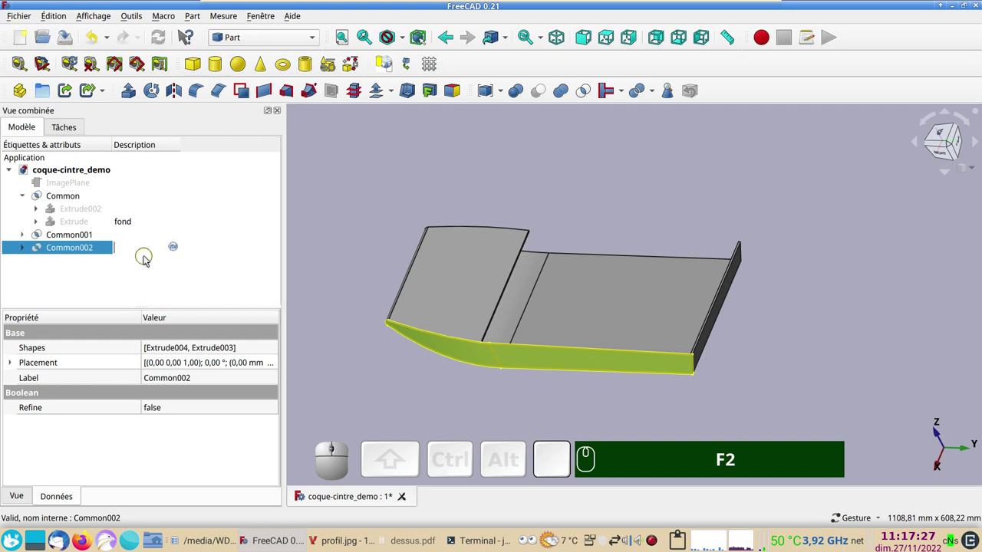
pyautogui.write('flac-g')
pyautogui.press('Return')
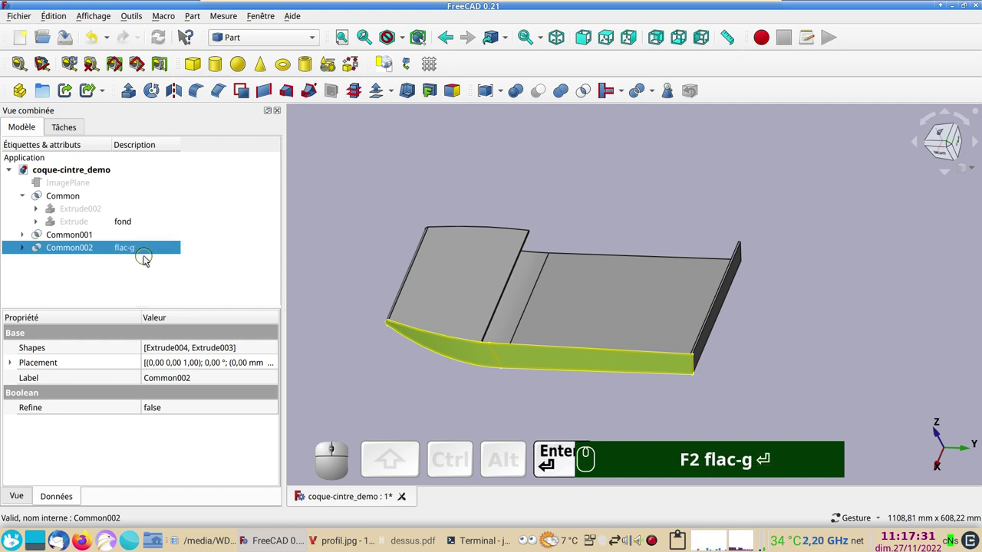
# Give the top piece Common001 the description dessus.
pyautogui.click(83, 237)
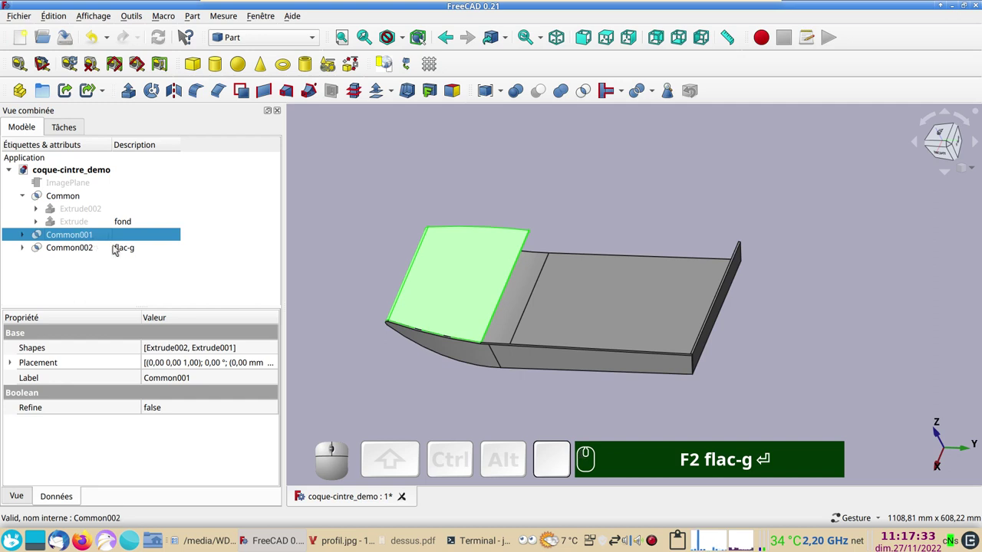
pyautogui.click(132, 238)
pyautogui.press('F2')
pyautogui.write('de')
pyautogui.write('ssu')
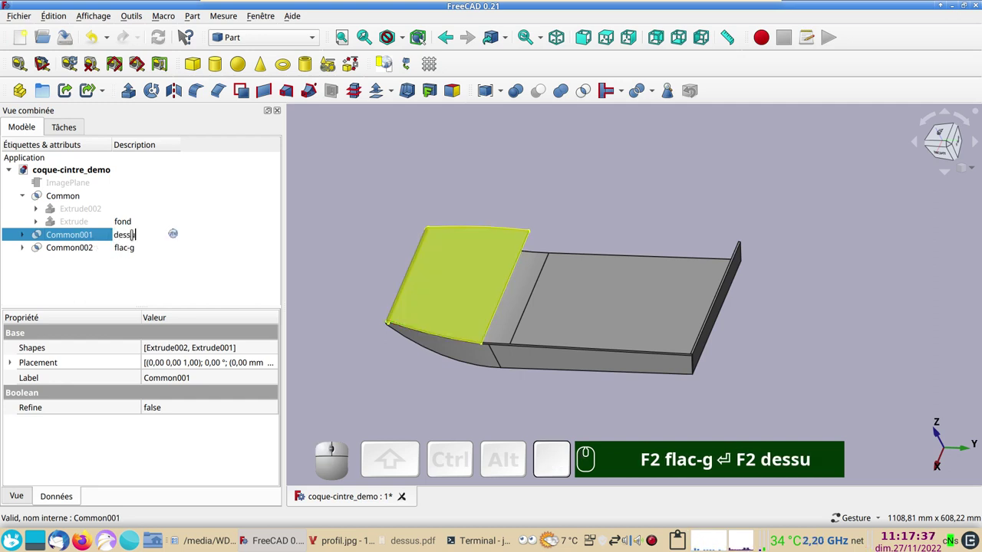
pyautogui.write('s')
pyautogui.press('Return')
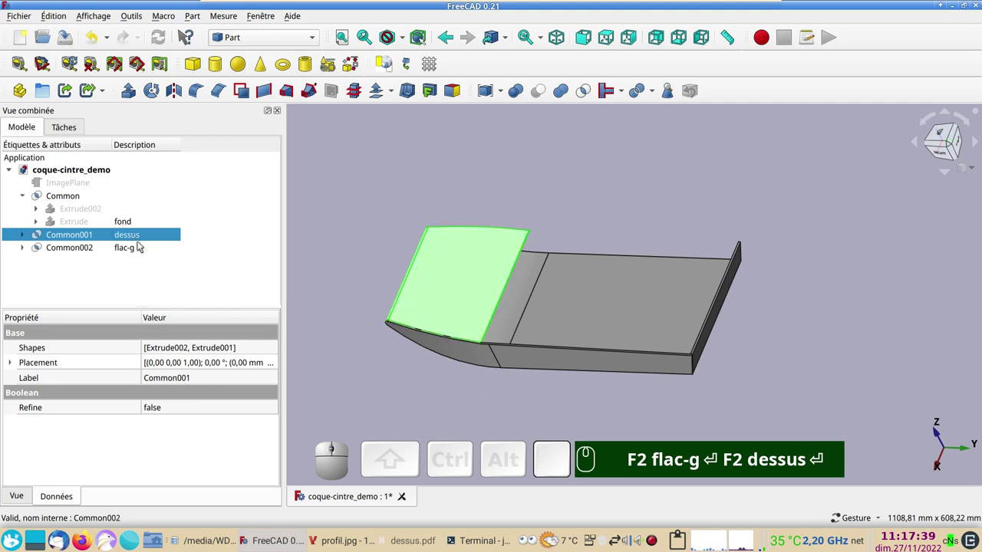
# Mirror the flac-g side panel Common002 across the YZ plane for the opposite hull side.
pyautogui.click(133, 247)
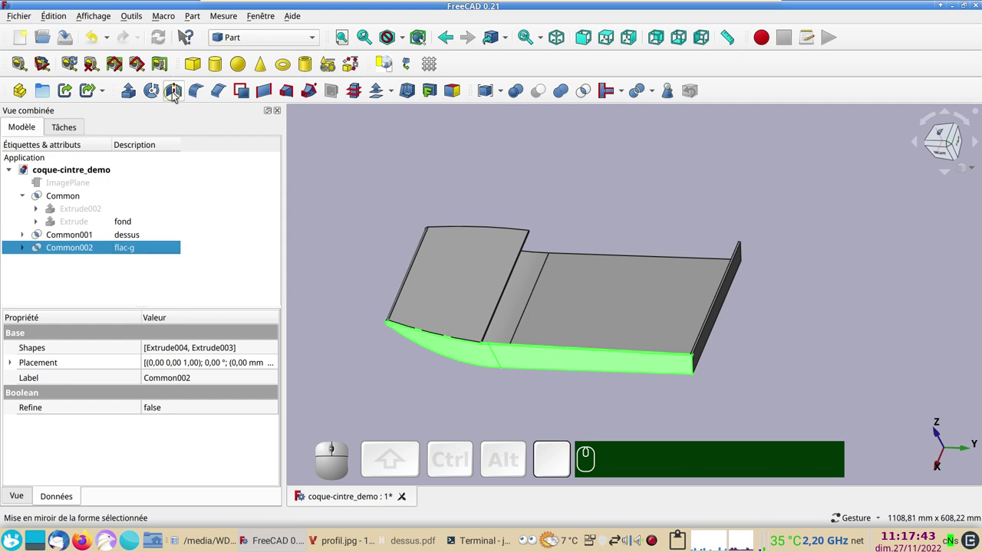
pyautogui.click(176, 96)
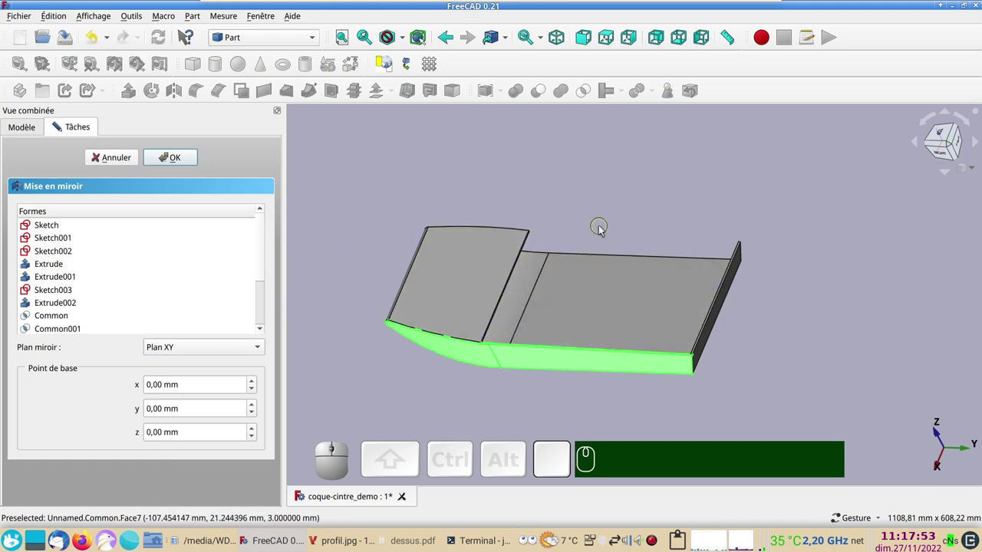
pyautogui.click(191, 344)
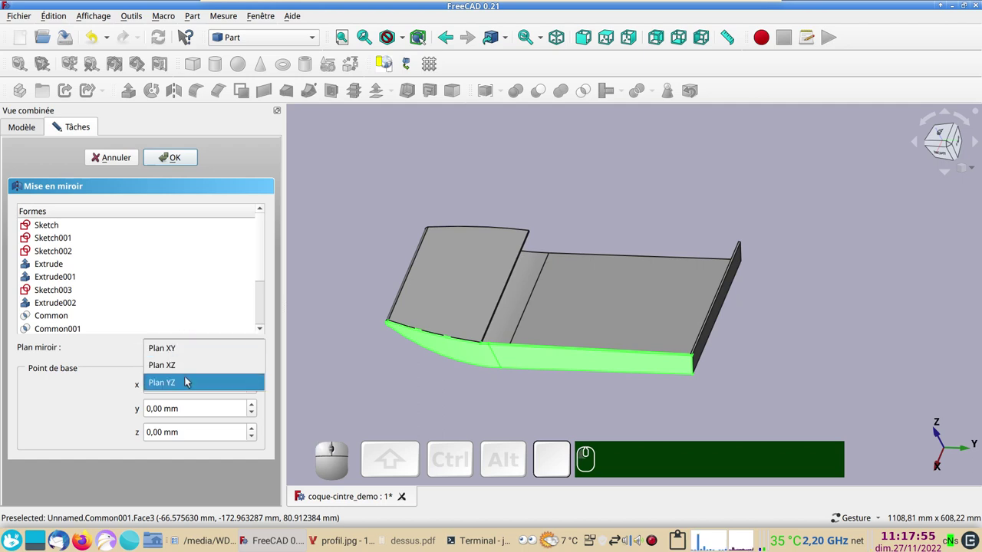
pyautogui.click(189, 380)
pyautogui.click(186, 163)
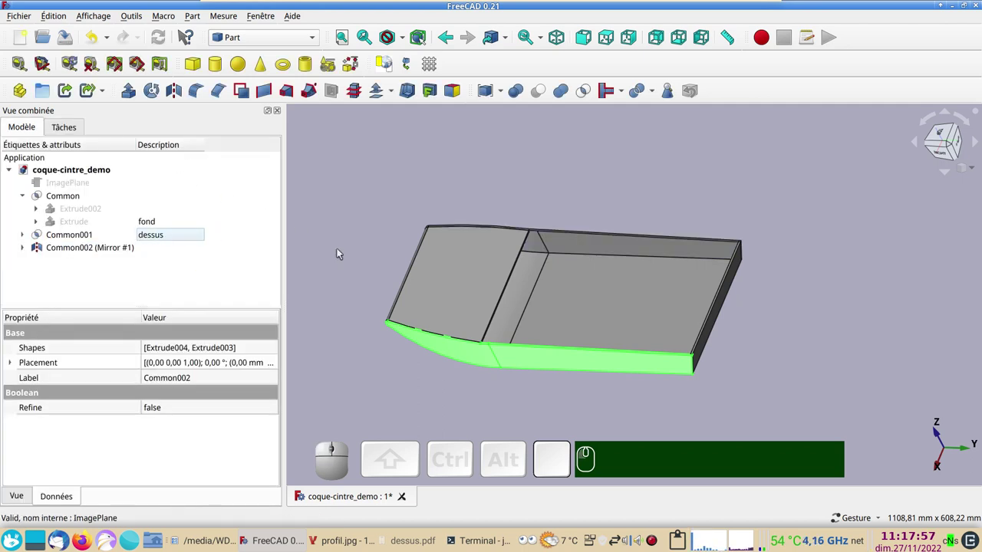
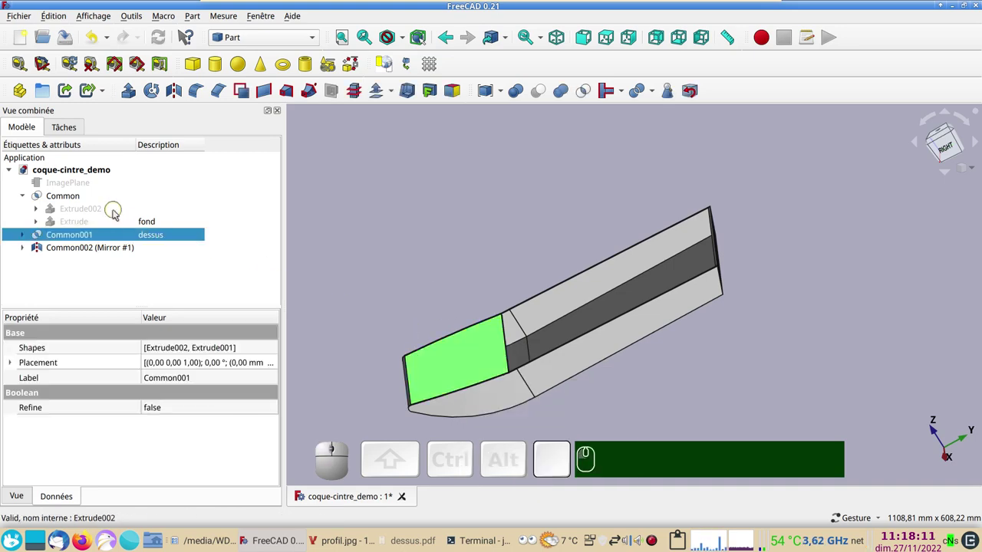
# Send the dessus piece Common001 to the Python console and reopen its context menu.
pyautogui.rightClick(94, 238)
pyautogui.rightClick(107, 231)
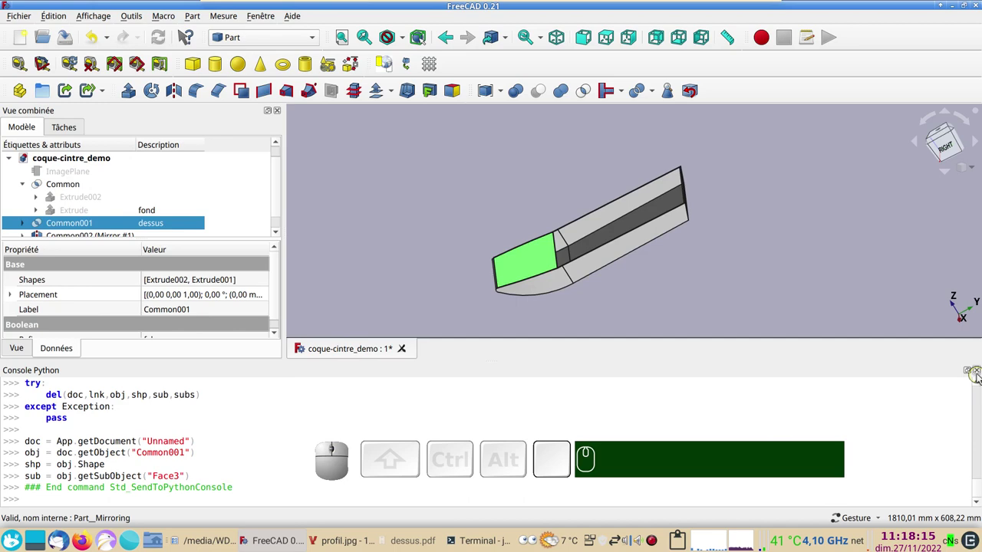
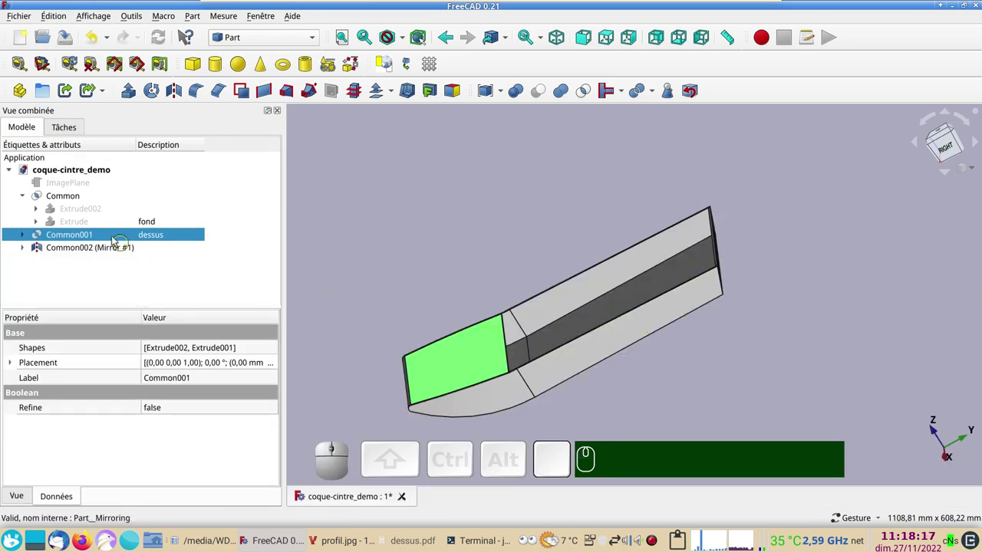
pyautogui.rightClick(111, 236)
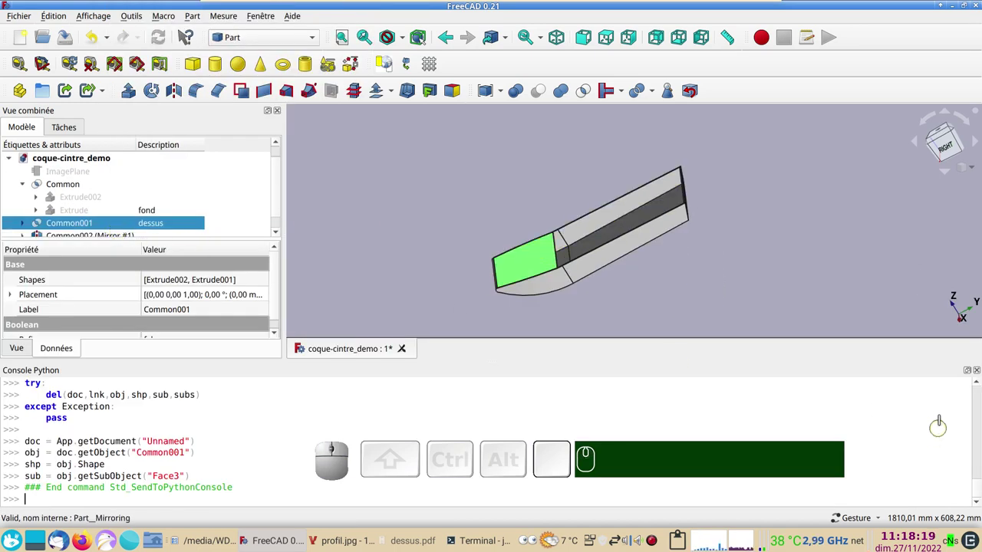
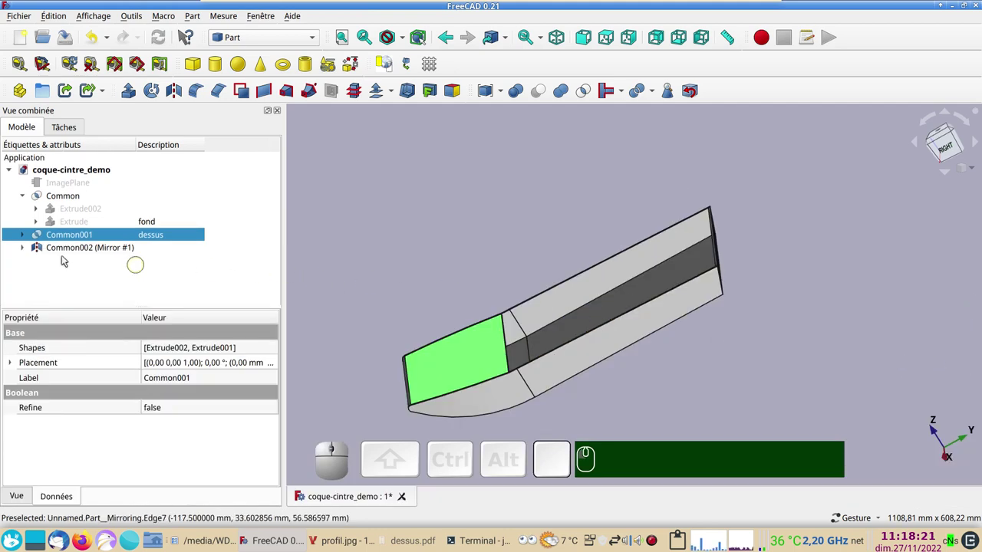
pyautogui.rightClick(66, 237)
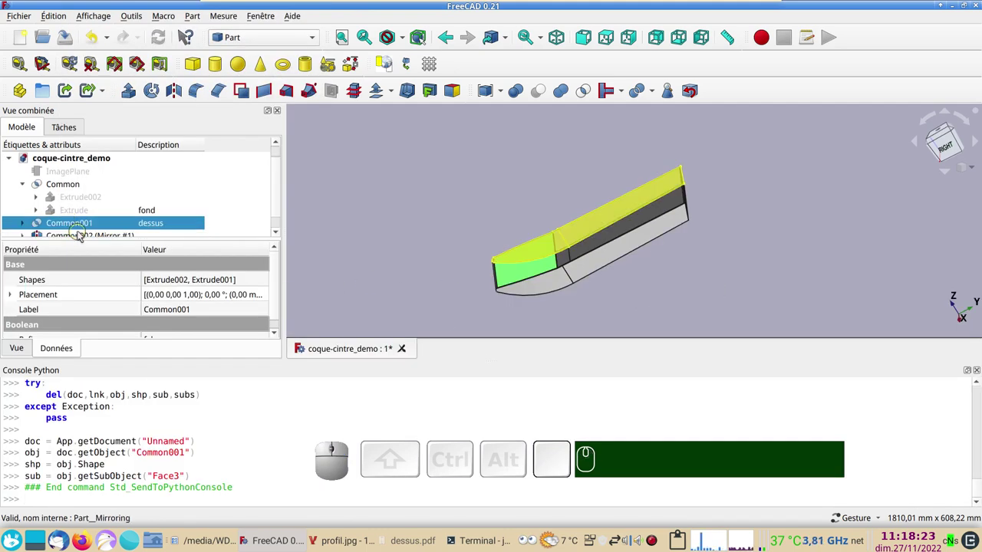
pyautogui.scroll(-3)
pyautogui.rightClick(95, 214)
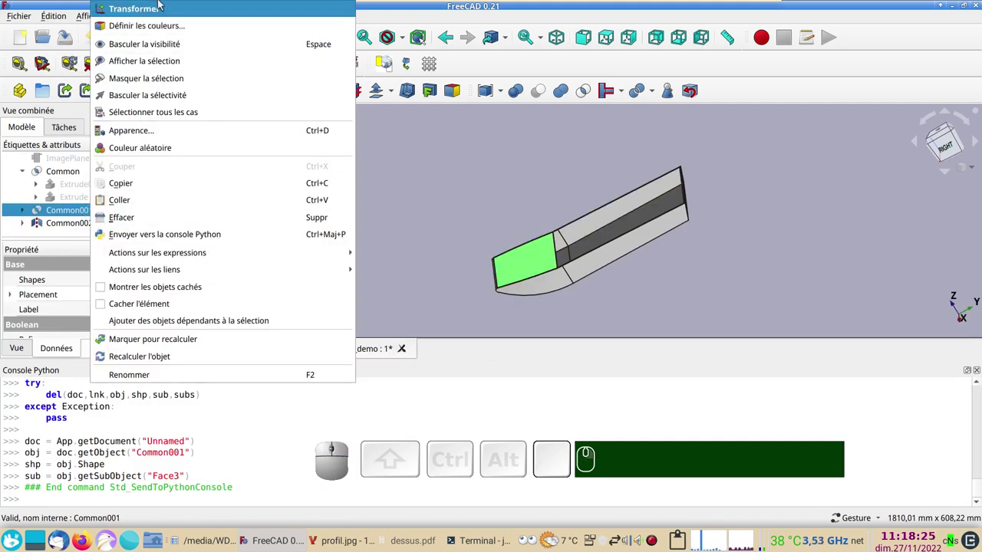
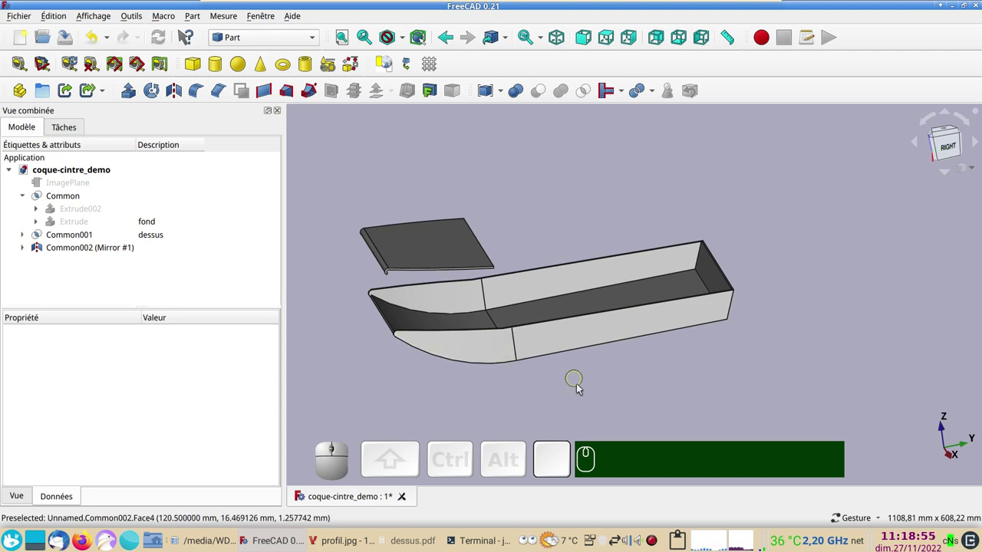
pyautogui.moveTo(583, 395); pyautogui.dragTo(577, 338)
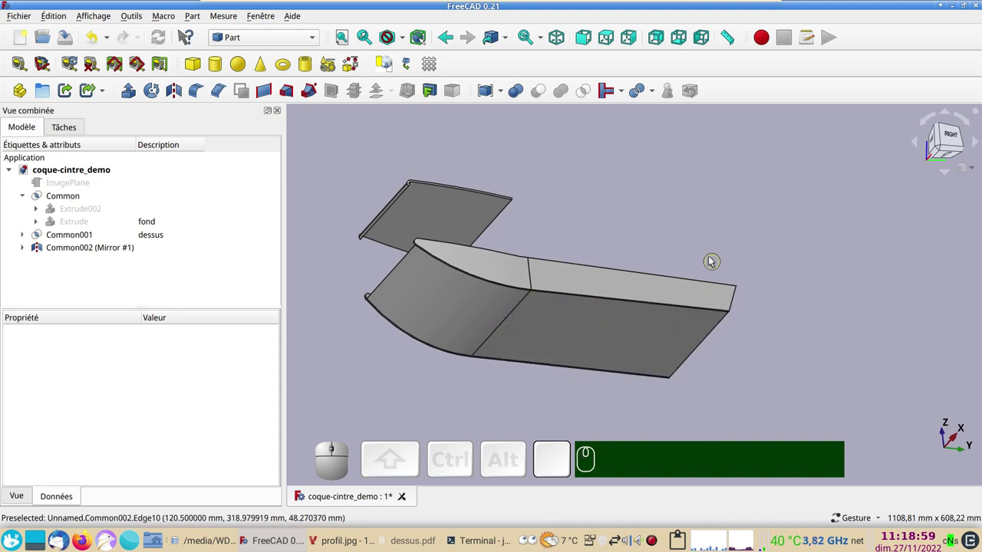
pyautogui.moveTo(712, 263); pyautogui.dragTo(412, 315)
pyautogui.click(386, 335)
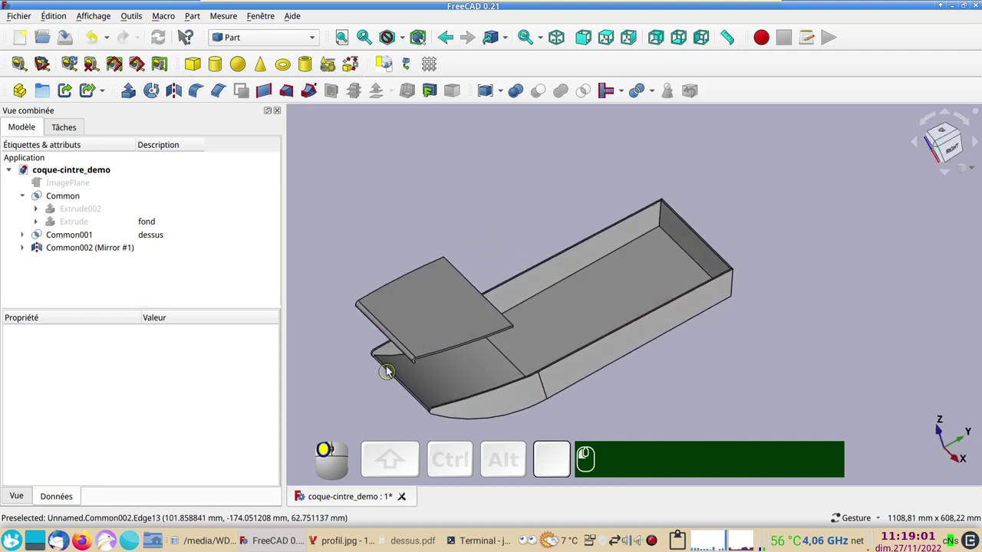
pyautogui.scroll(3)
pyautogui.moveTo(677, 389); pyautogui.dragTo(723, 355)
pyautogui.scroll(-3)
pyautogui.moveTo(689, 373); pyautogui.dragTo(664, 369)
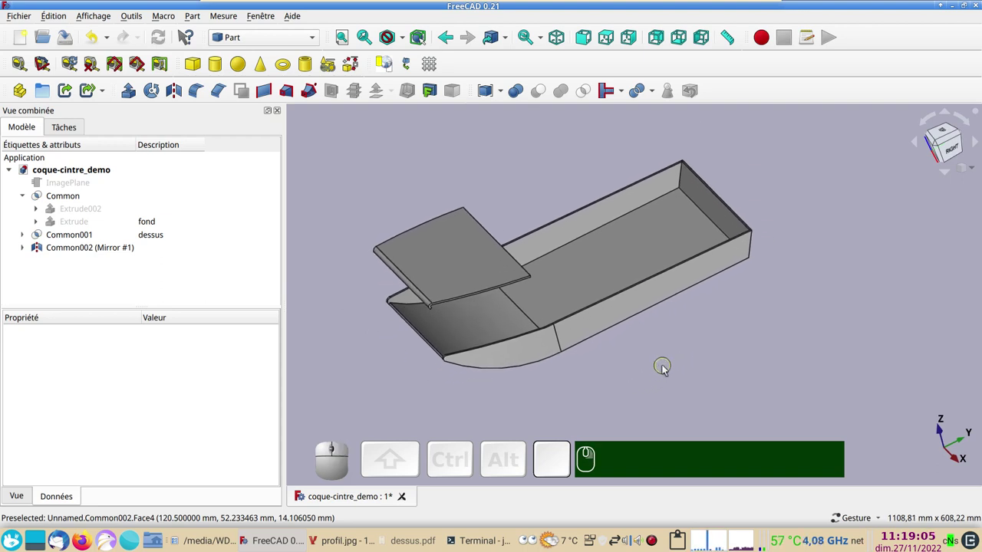